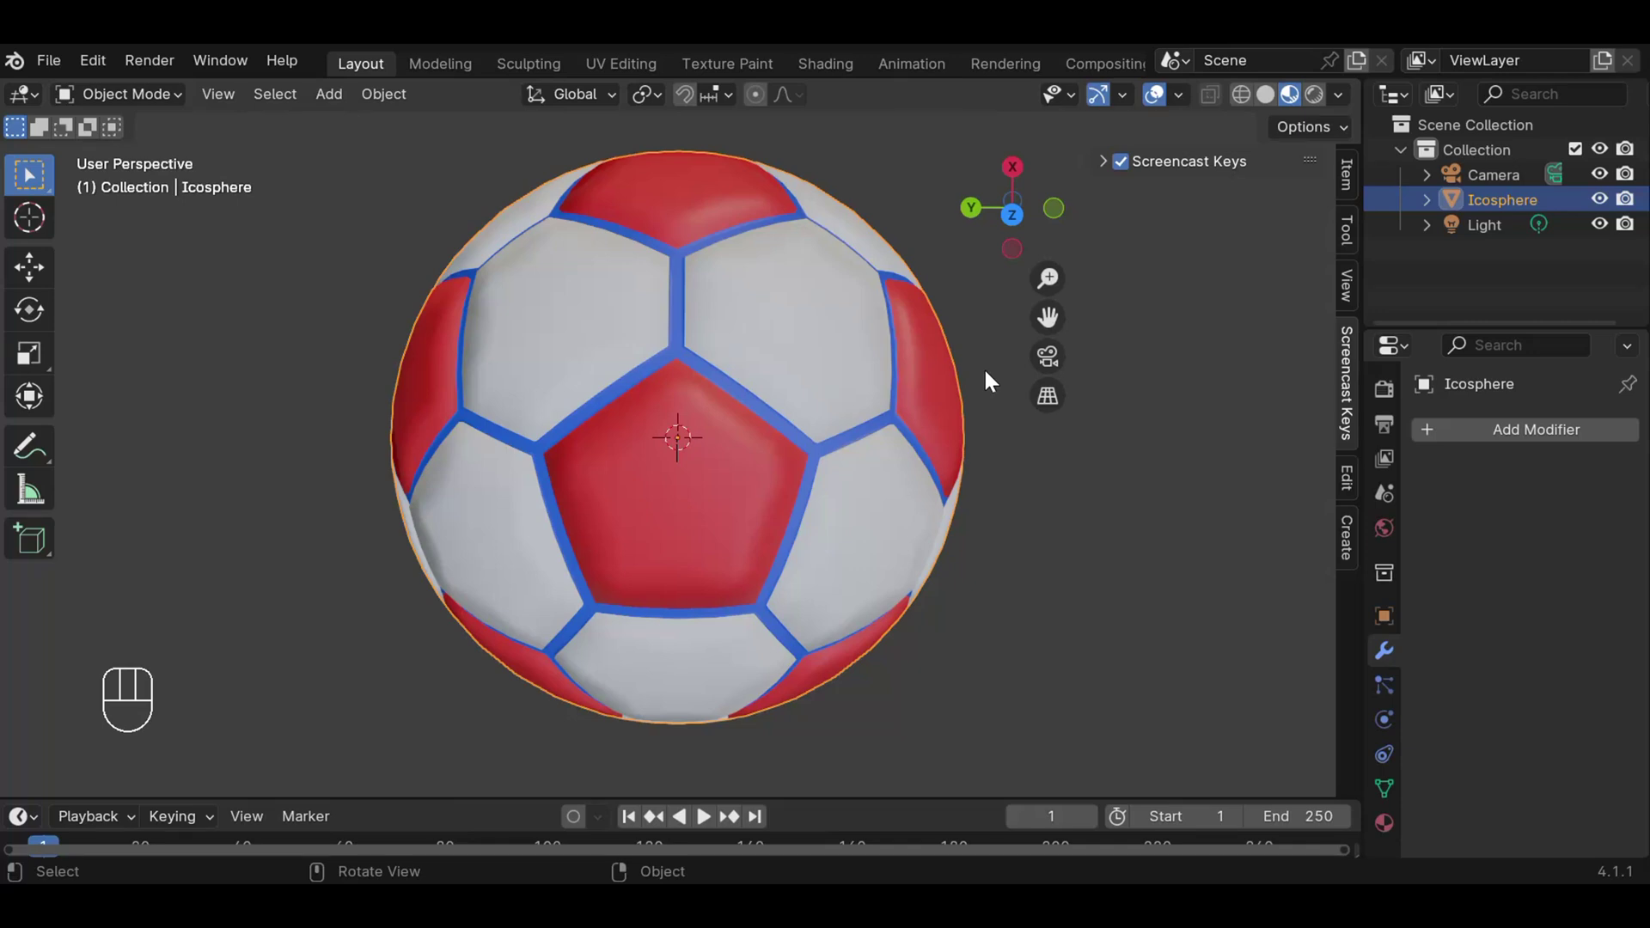
Zoom and orbit around the finished ball to inspect its panels and seams from several sides.
scroll("down", 3)
scroll("down", 3)
scroll("up", 3)
scroll("up", 3)
scroll("up", 3)
scroll("down", 3)
left_click_drag(804, 389, 645, 536)
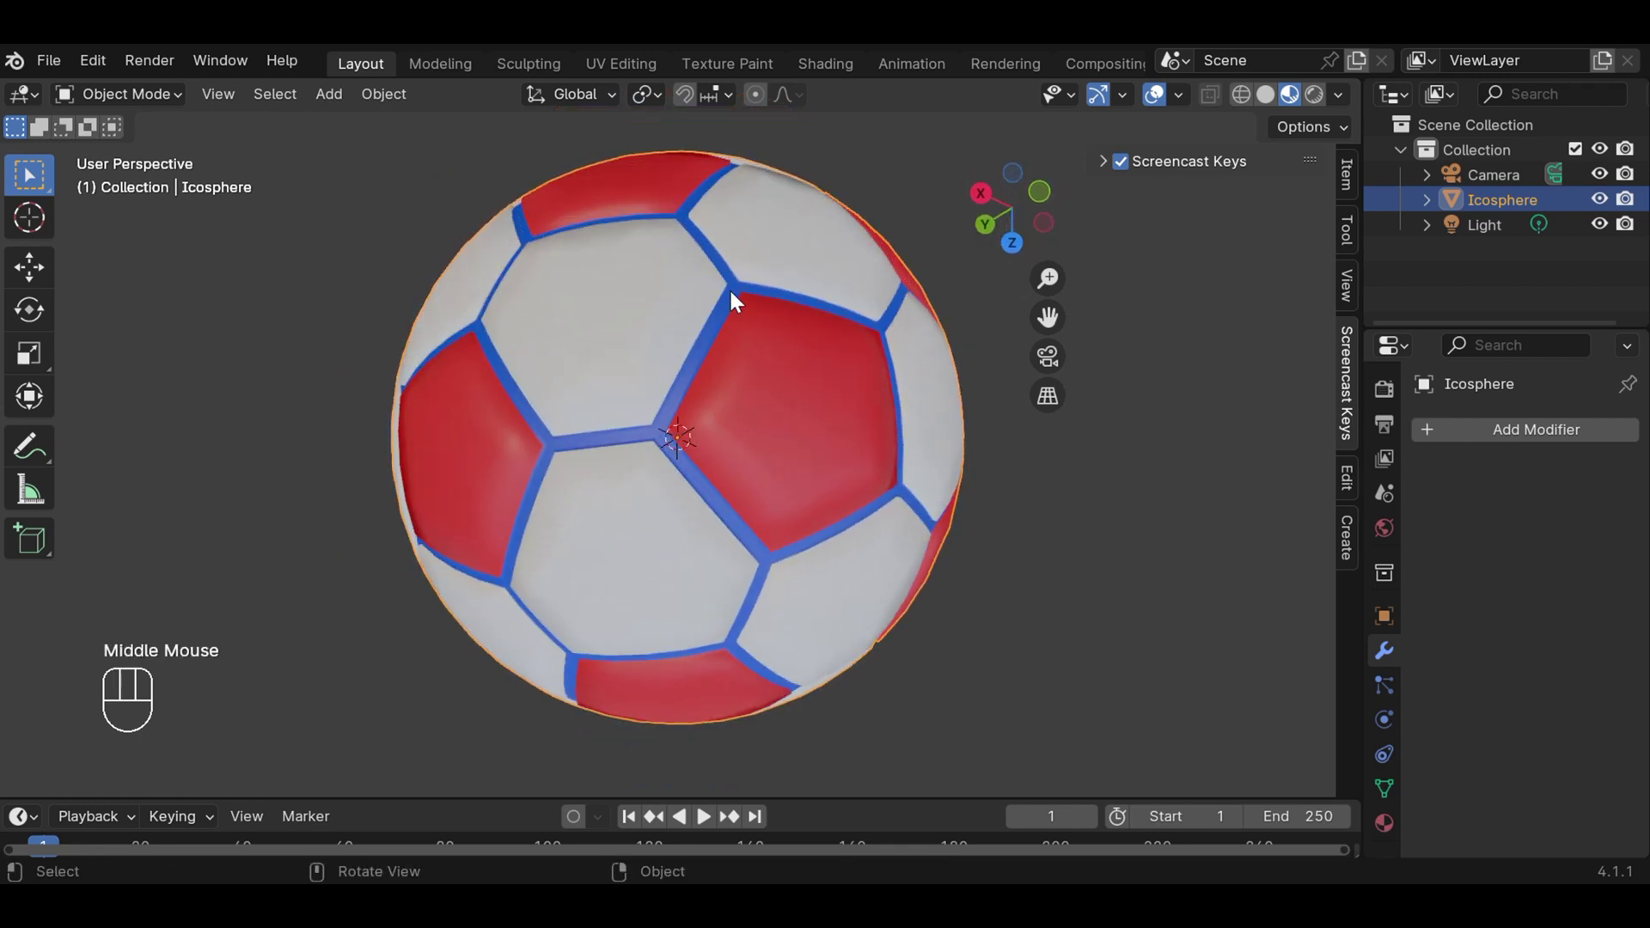
left_click_drag(751, 292, 774, 232)
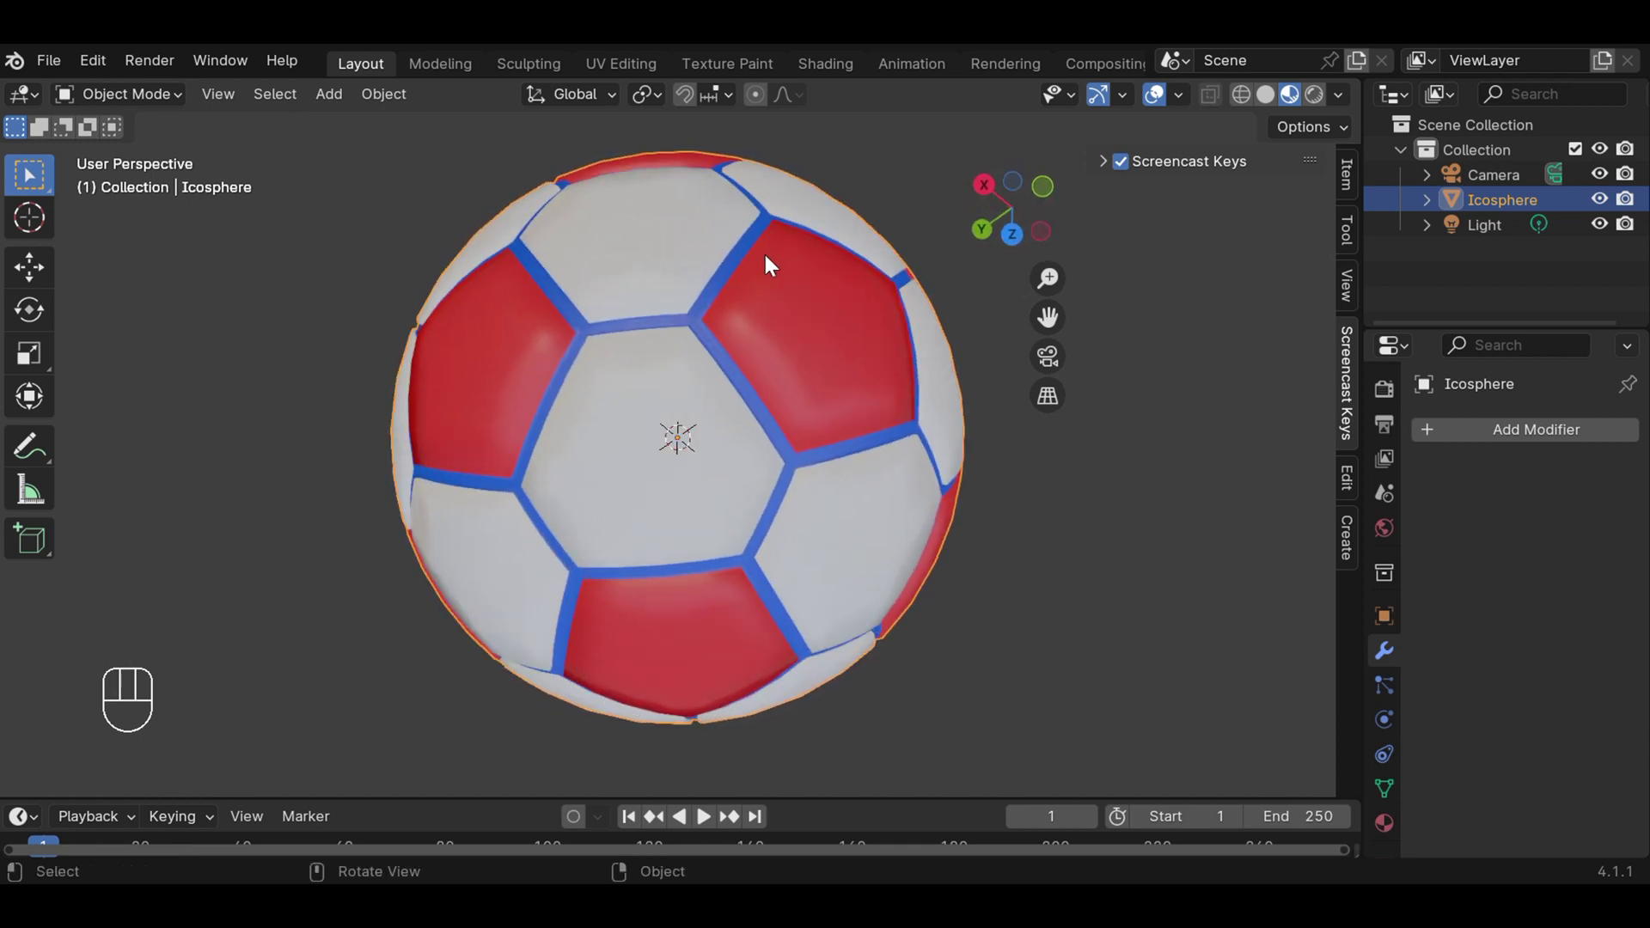
left_click_drag(650, 373, 848, 399)
left_click_drag(719, 233, 730, 473)
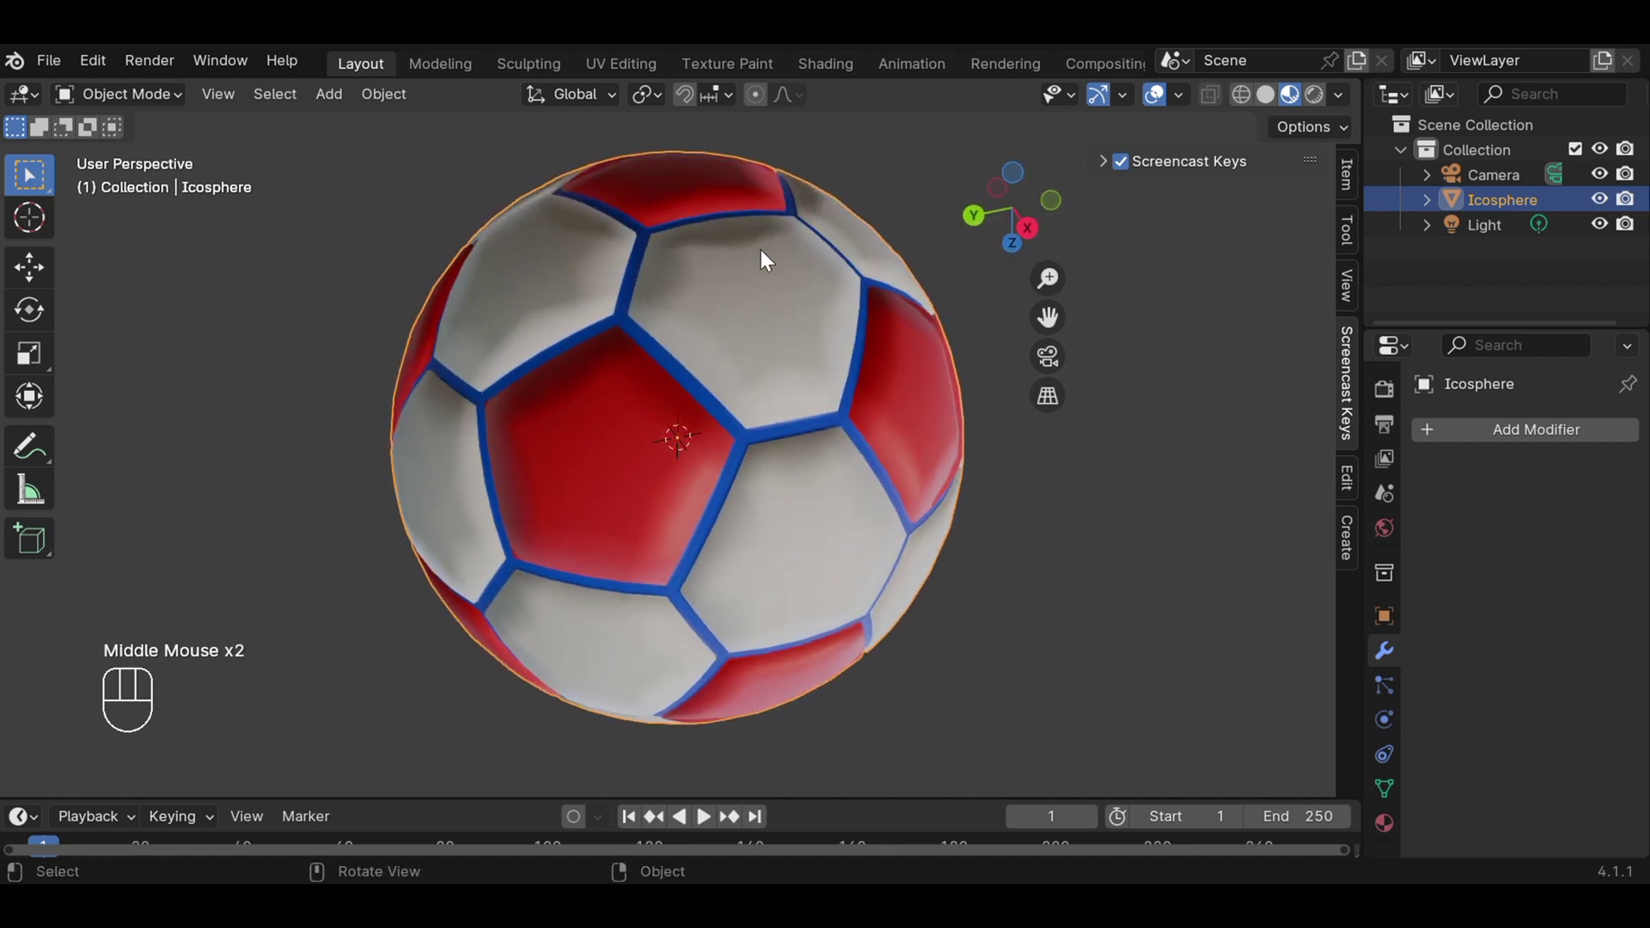
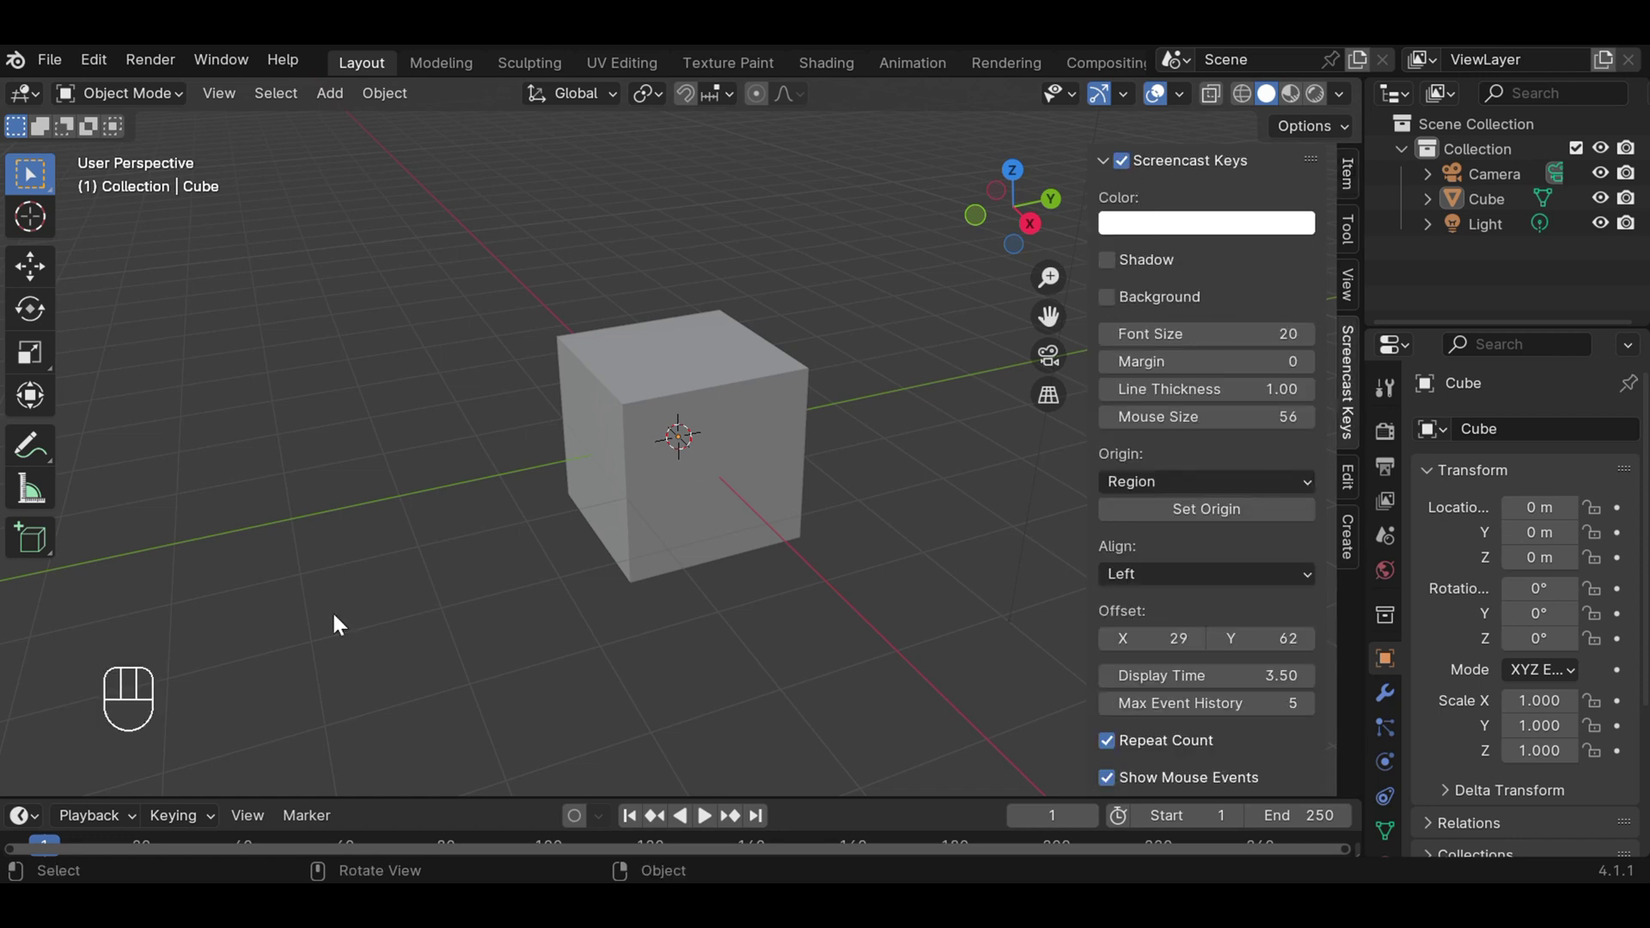
Collapse the add-on panel settings in the fresh scene and select the default cube.
left_click(191, 662)
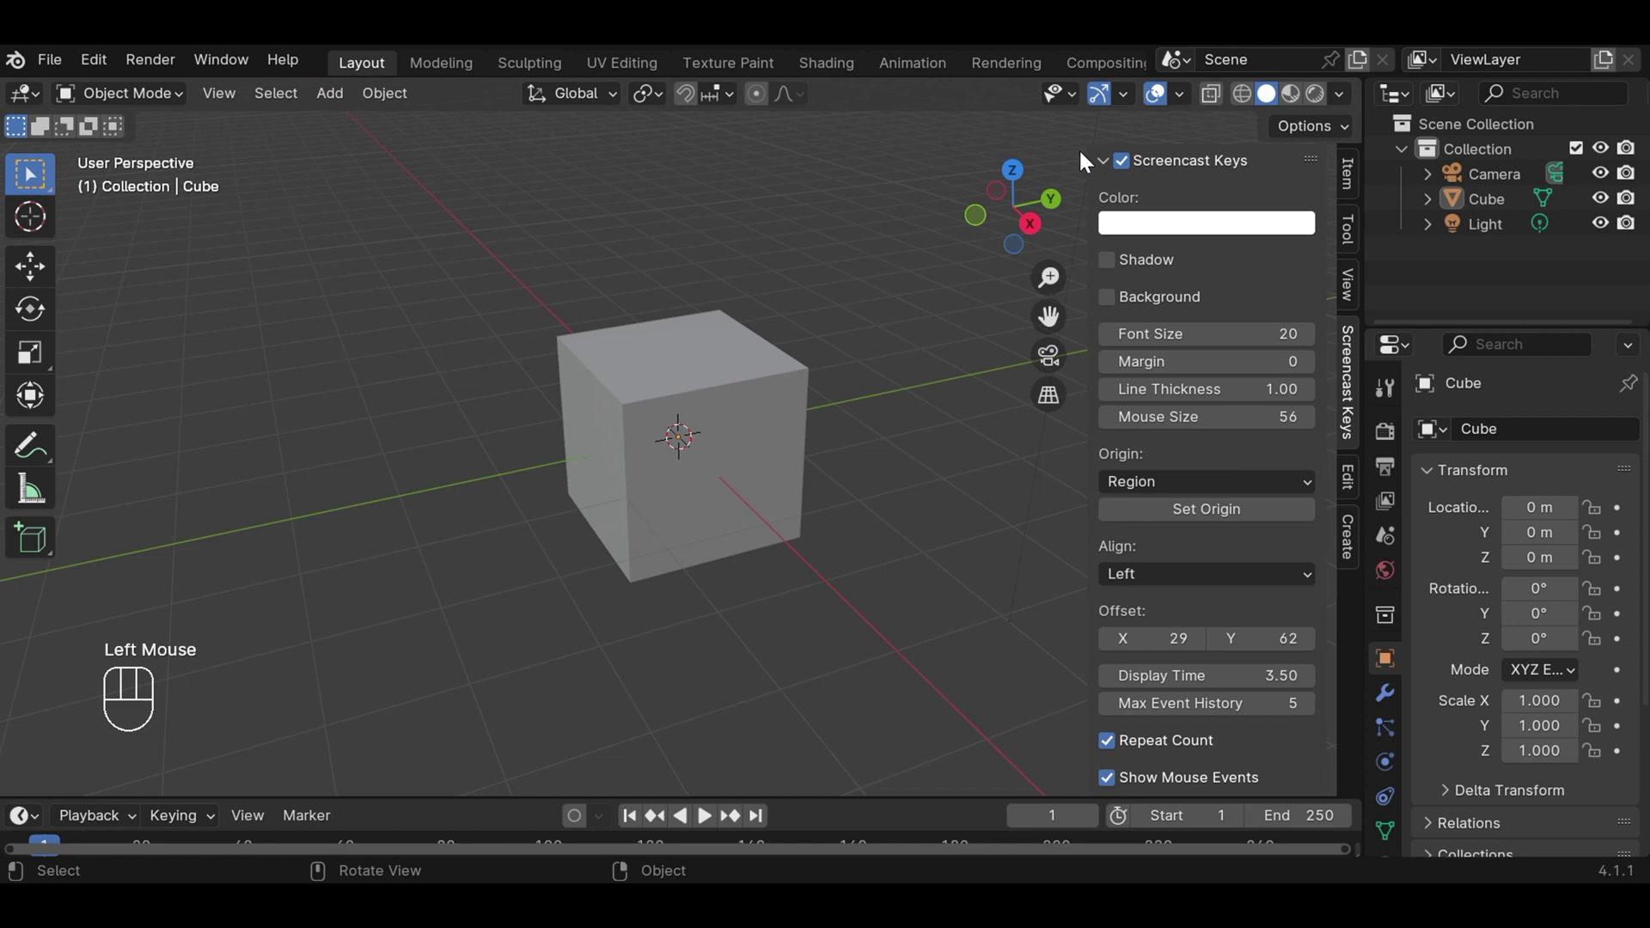
left_click(1107, 169)
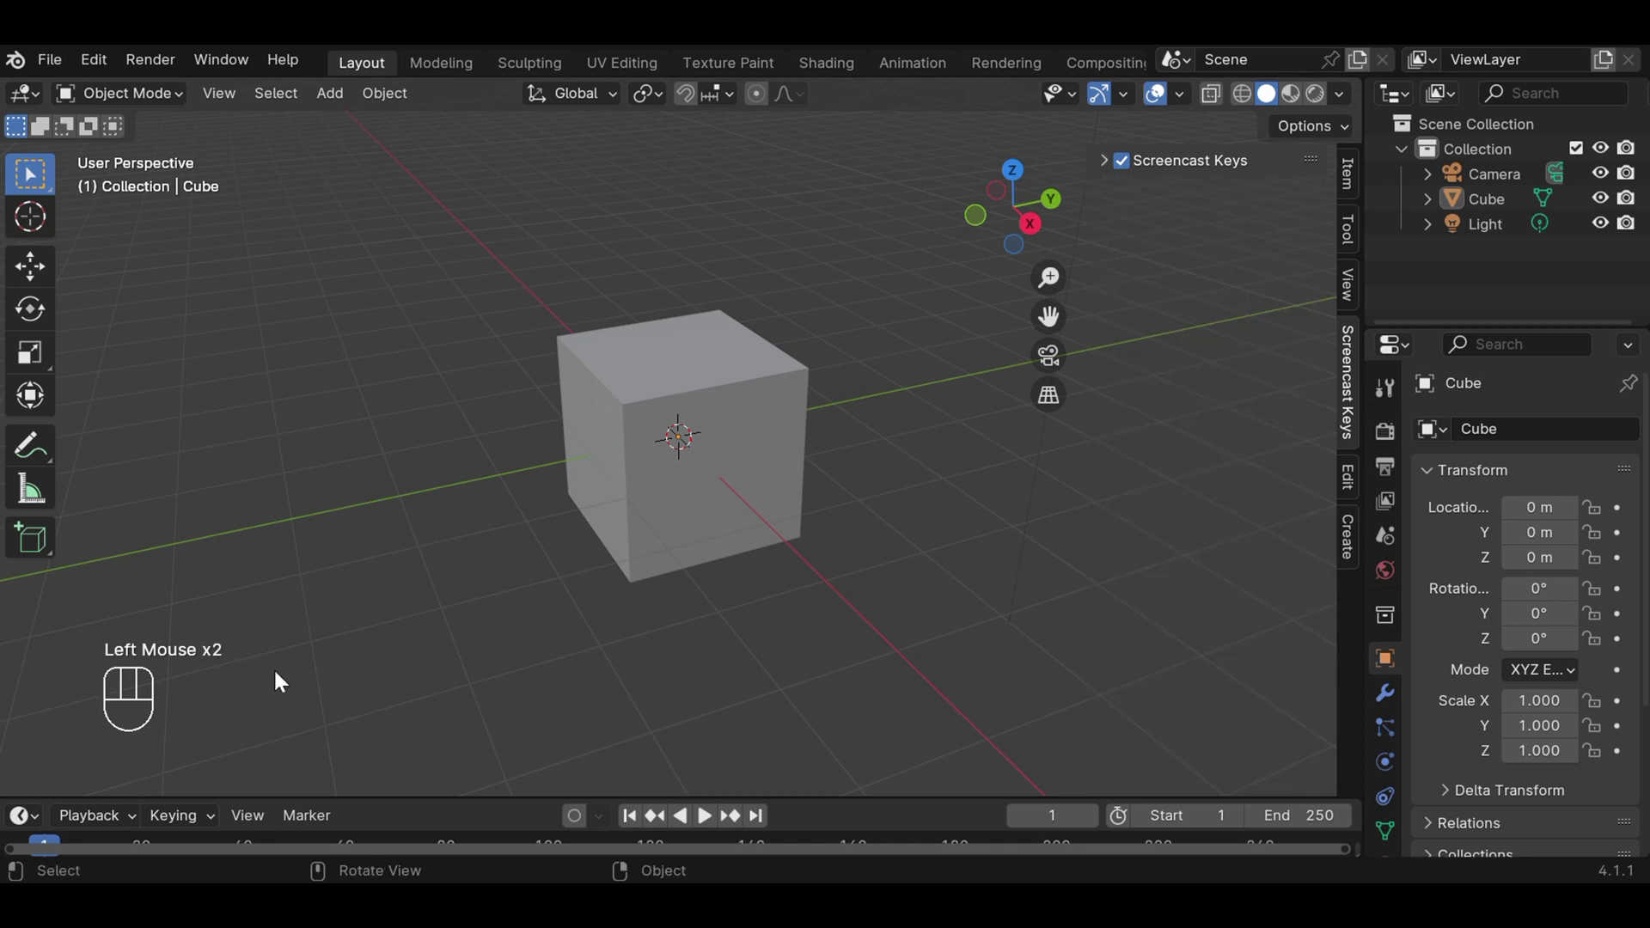
left_click(285, 678)
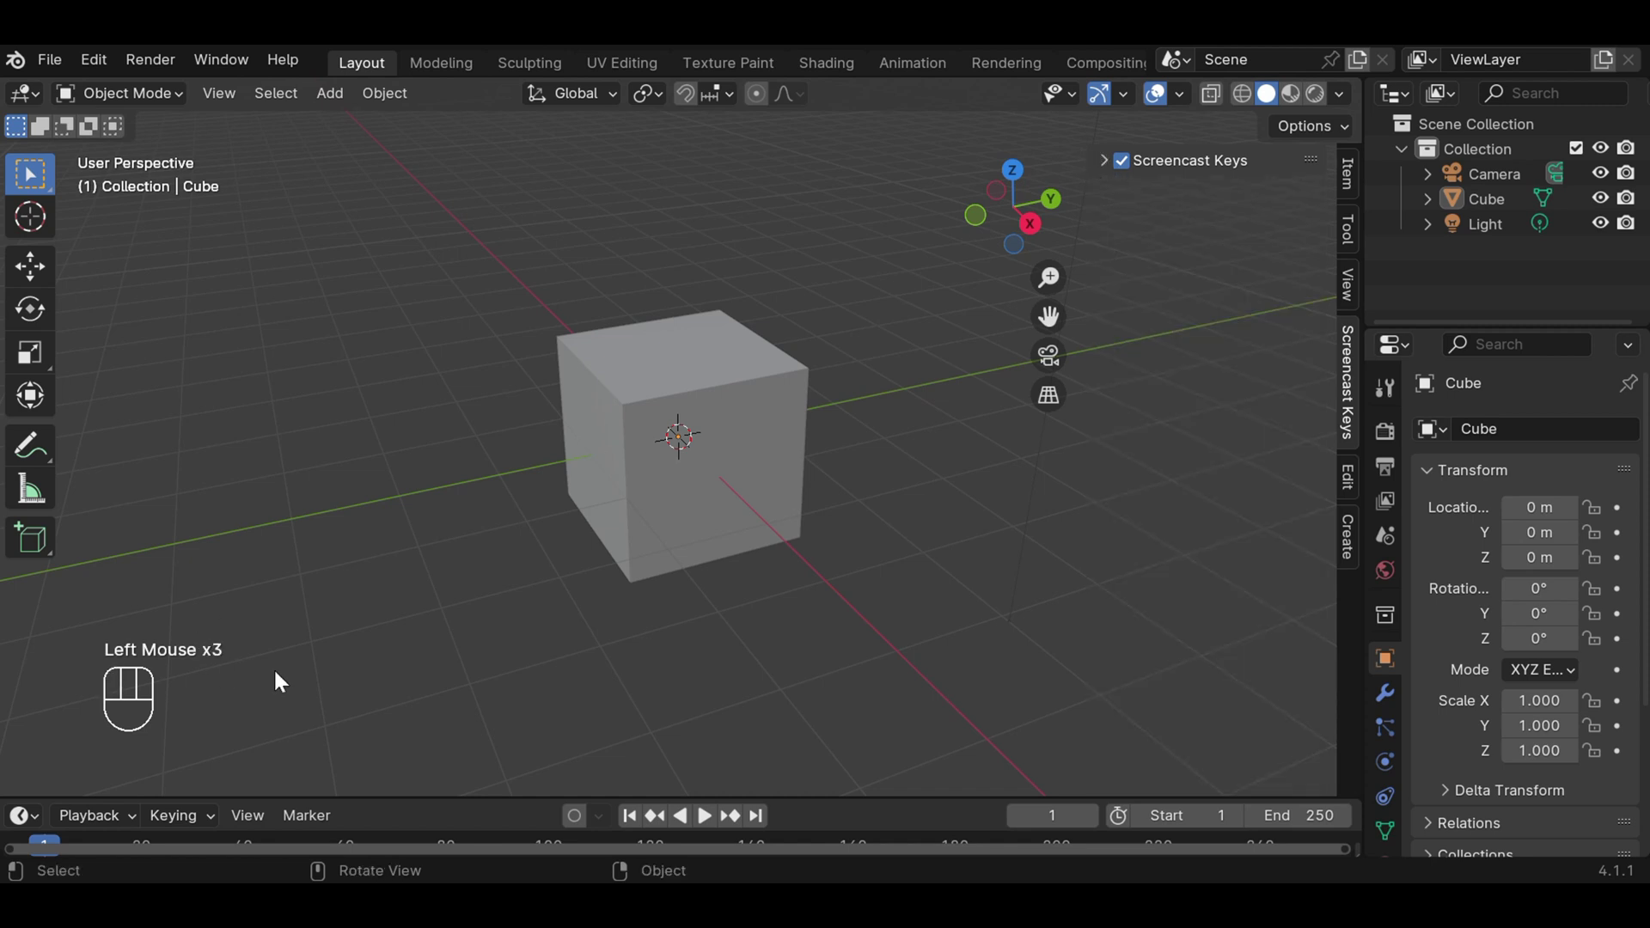
middle_click(284, 678)
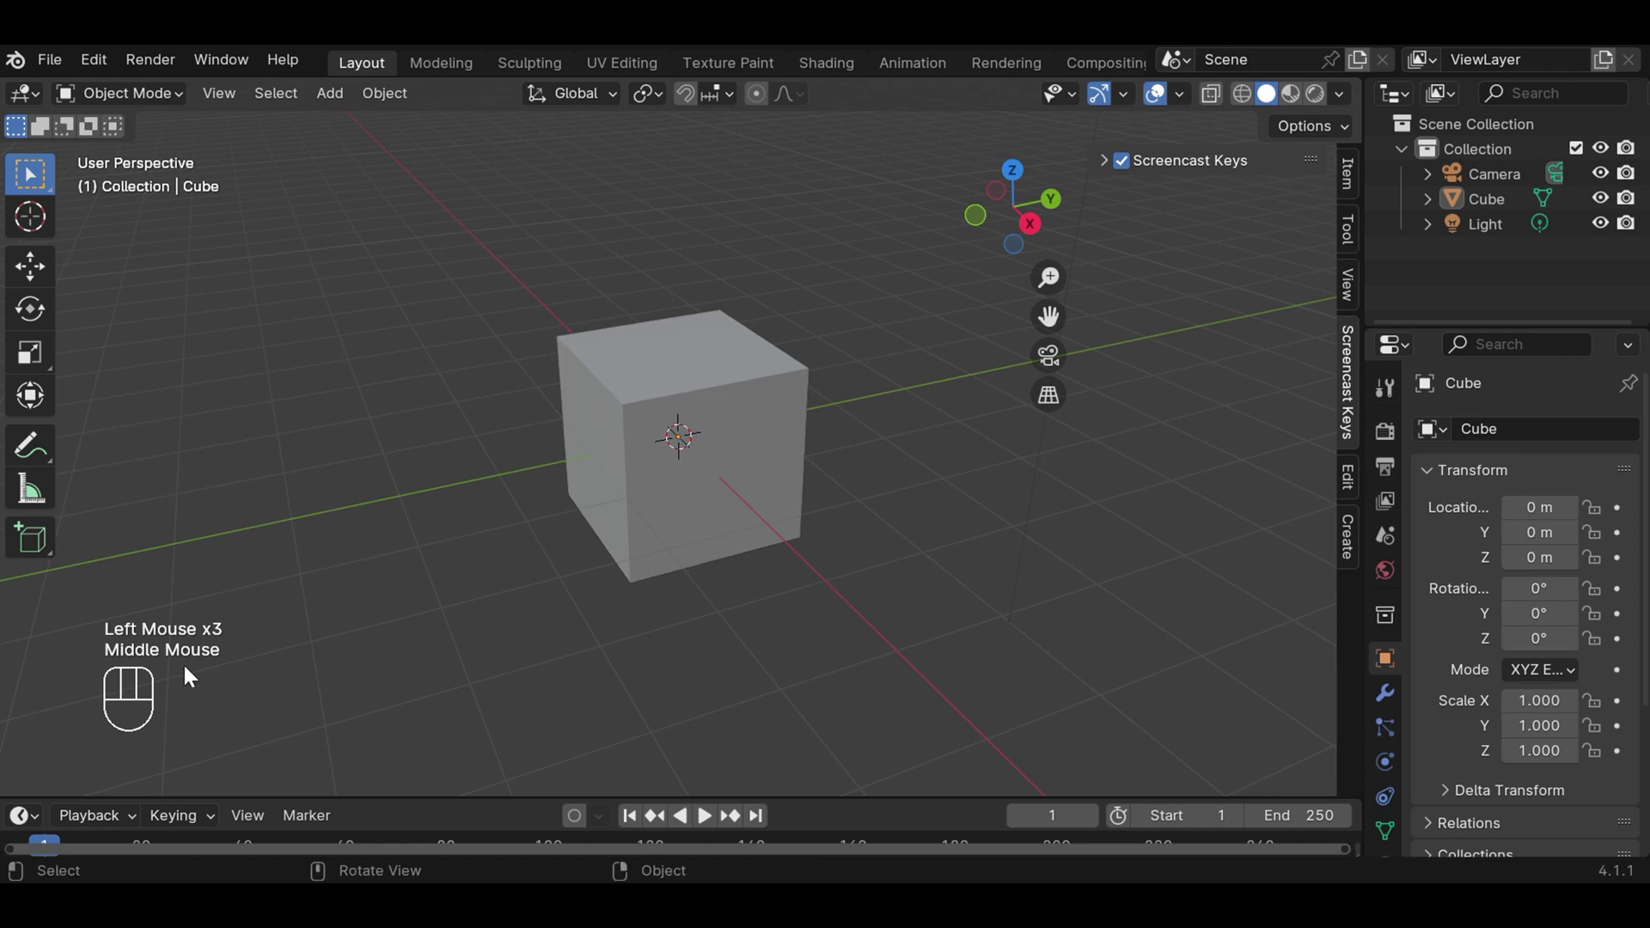
scroll("down", 3)
scroll("up", 3)
left_click(767, 375)
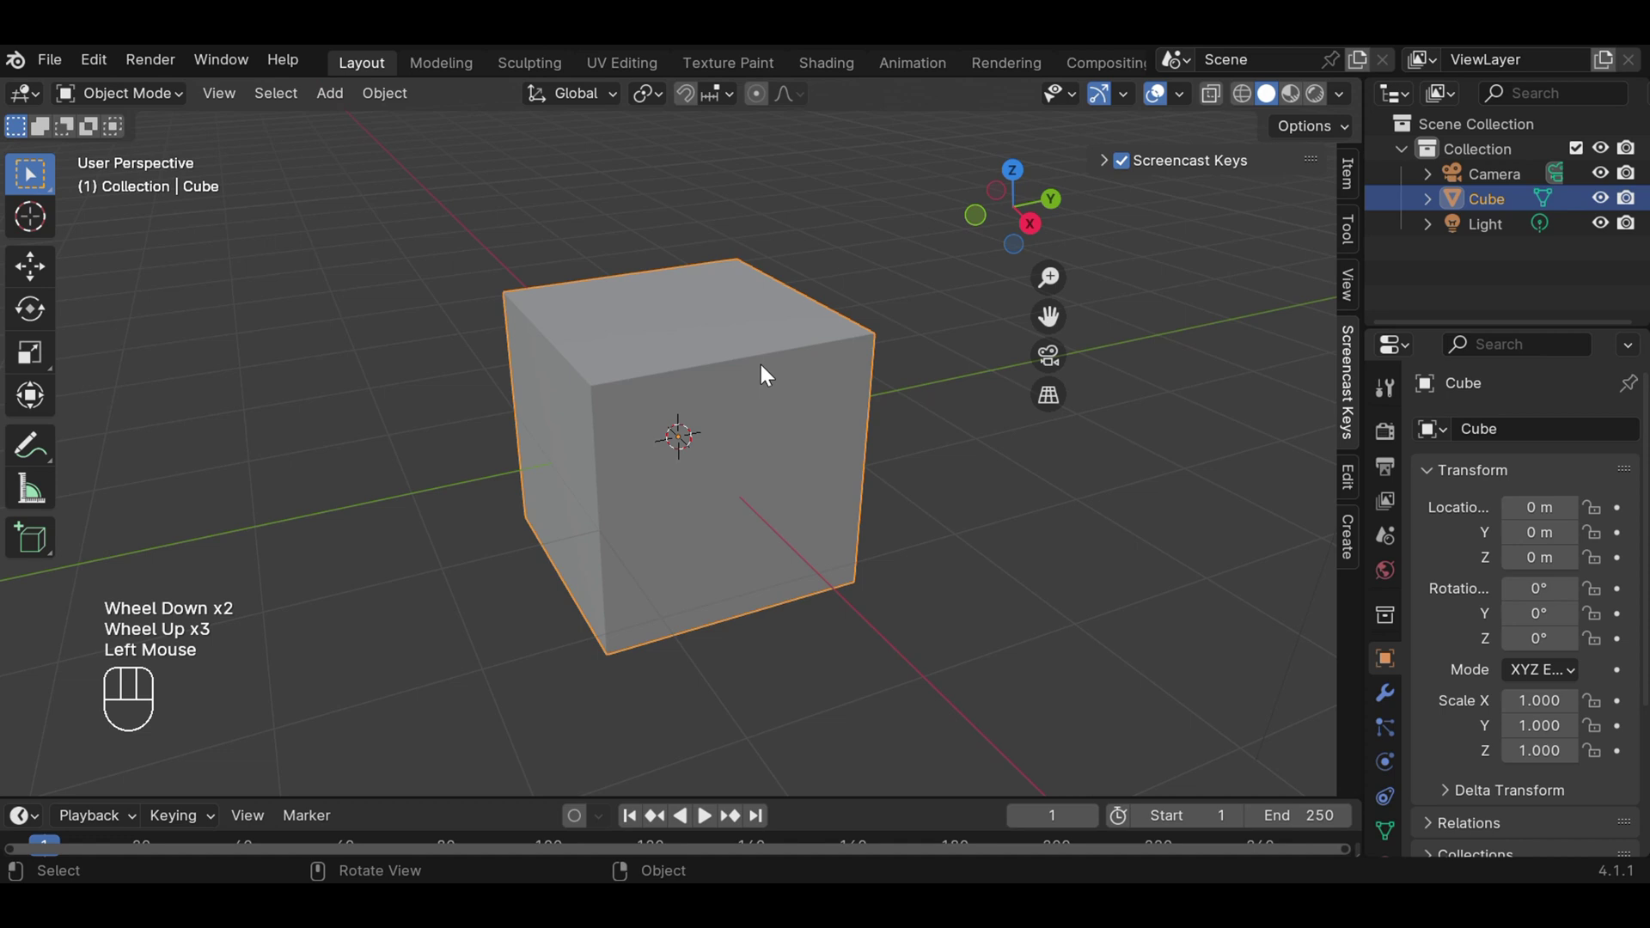
Delete the cube and add an Ico Sphere with Subdivisions 1 at the origin.
key("Delete")
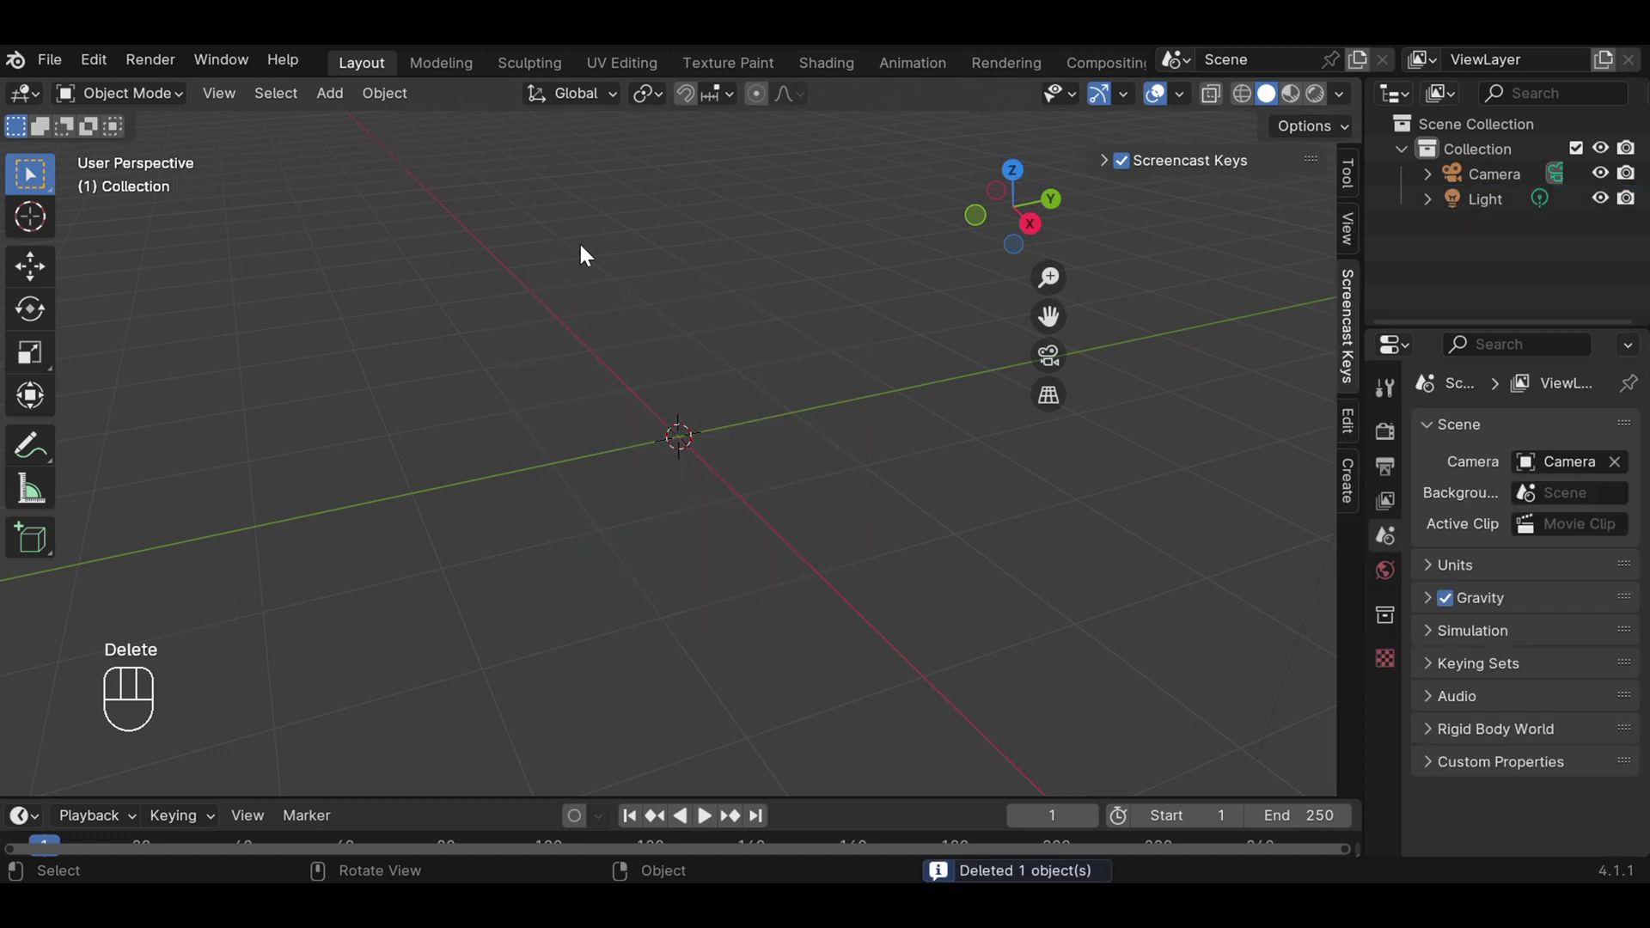
left_click_drag(344, 99, 665, 229)
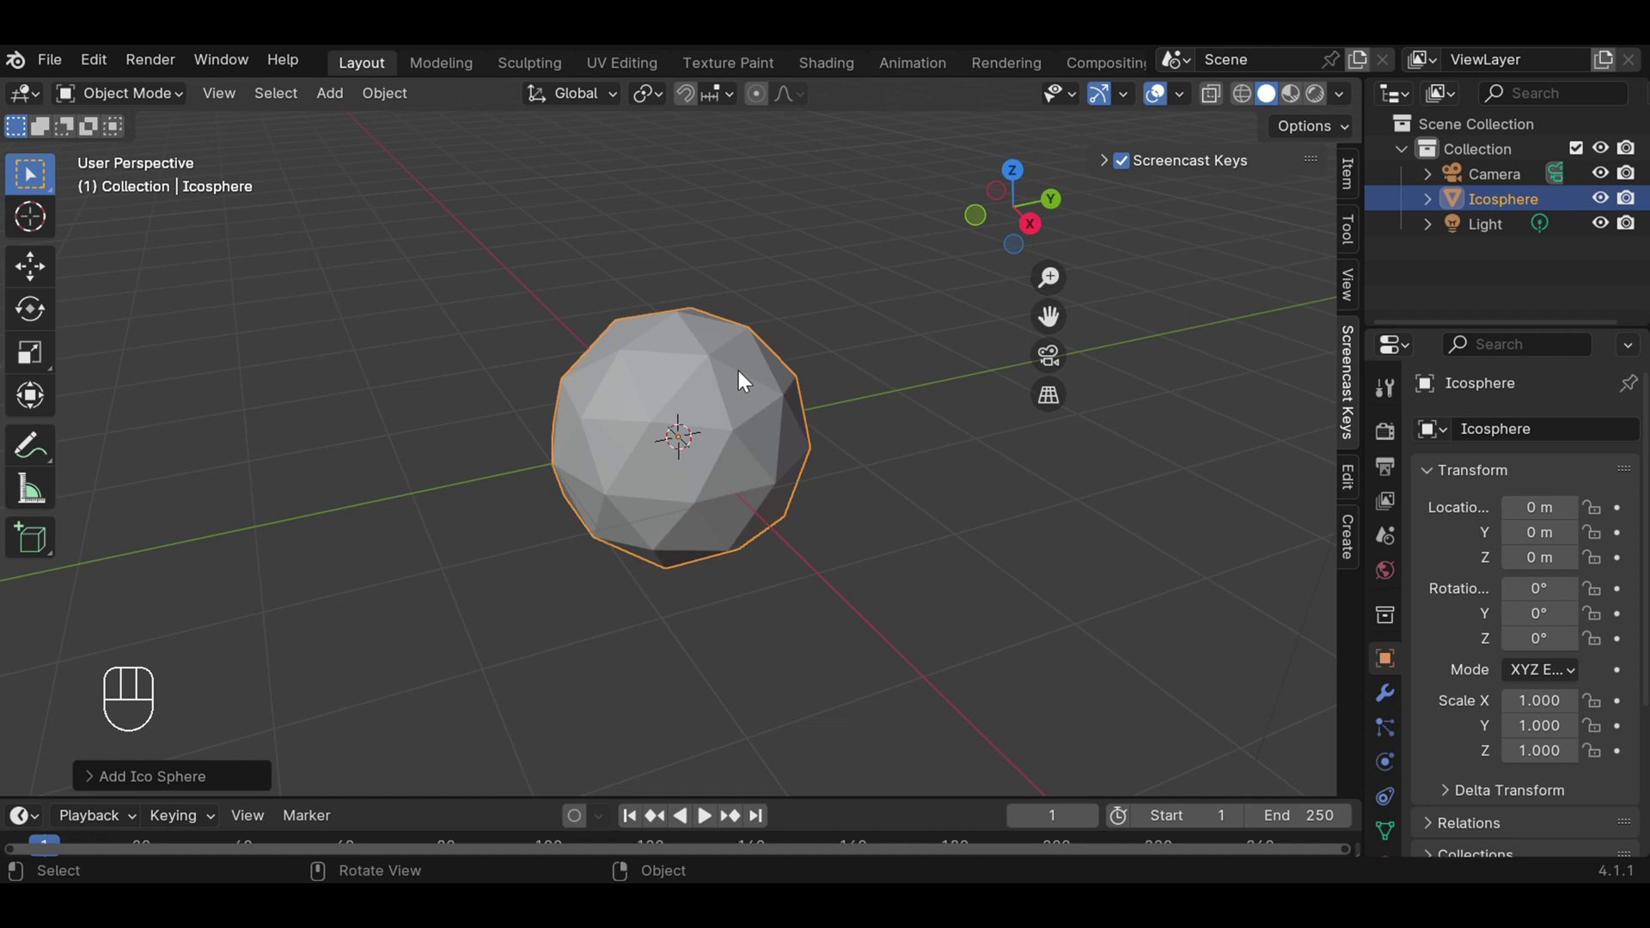
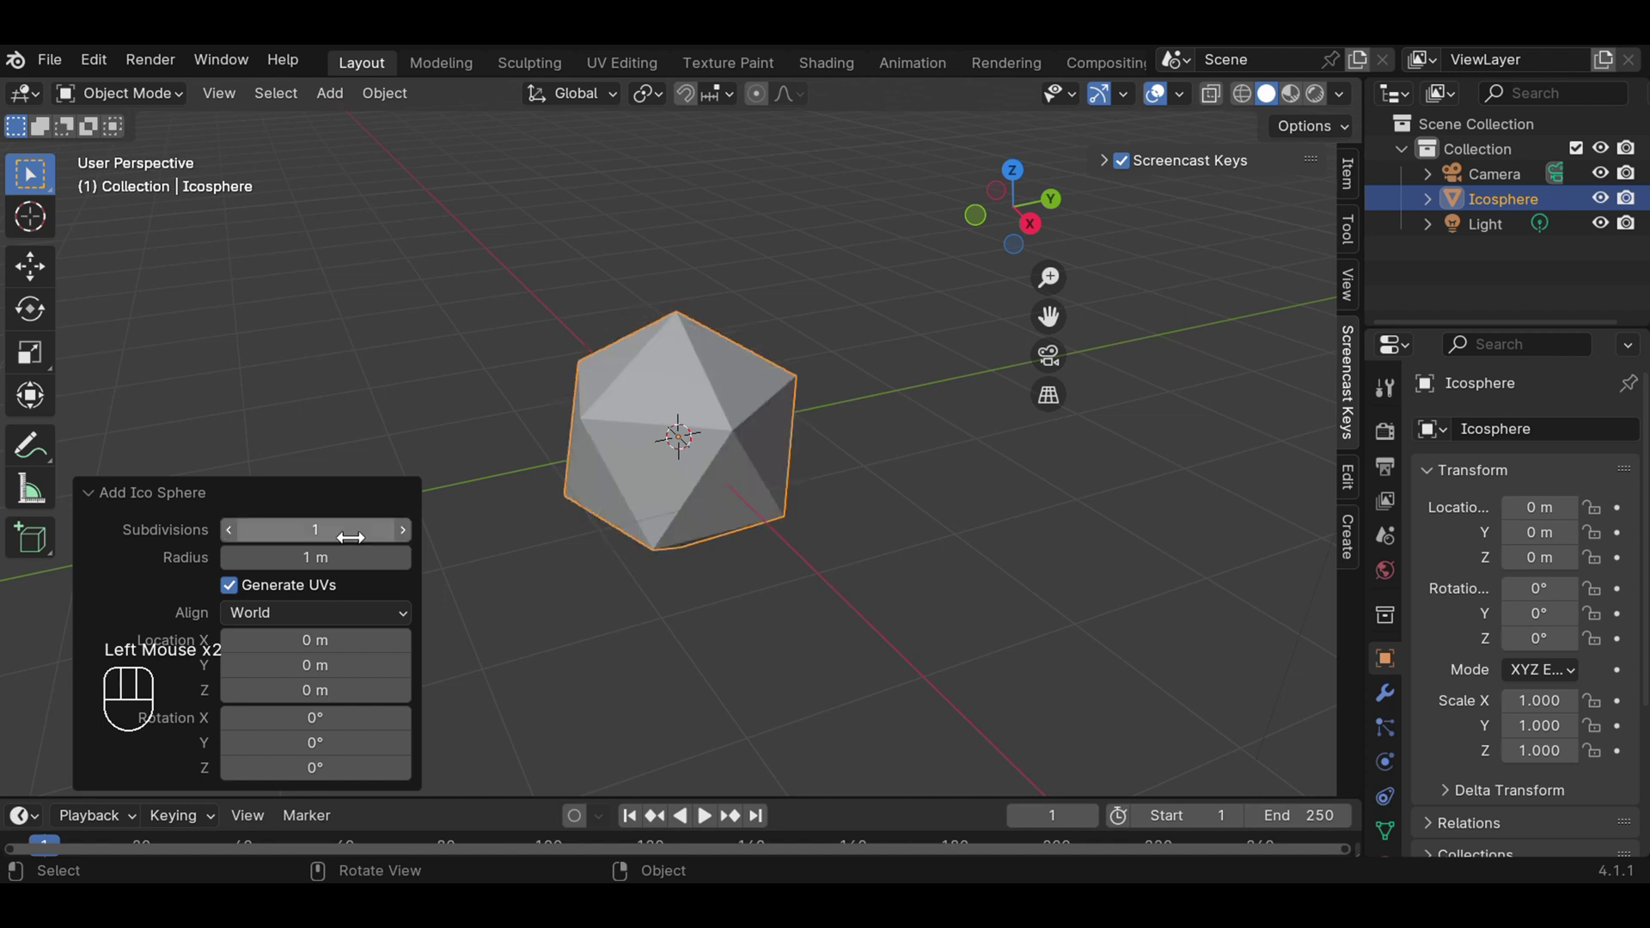
left_click(896, 590)
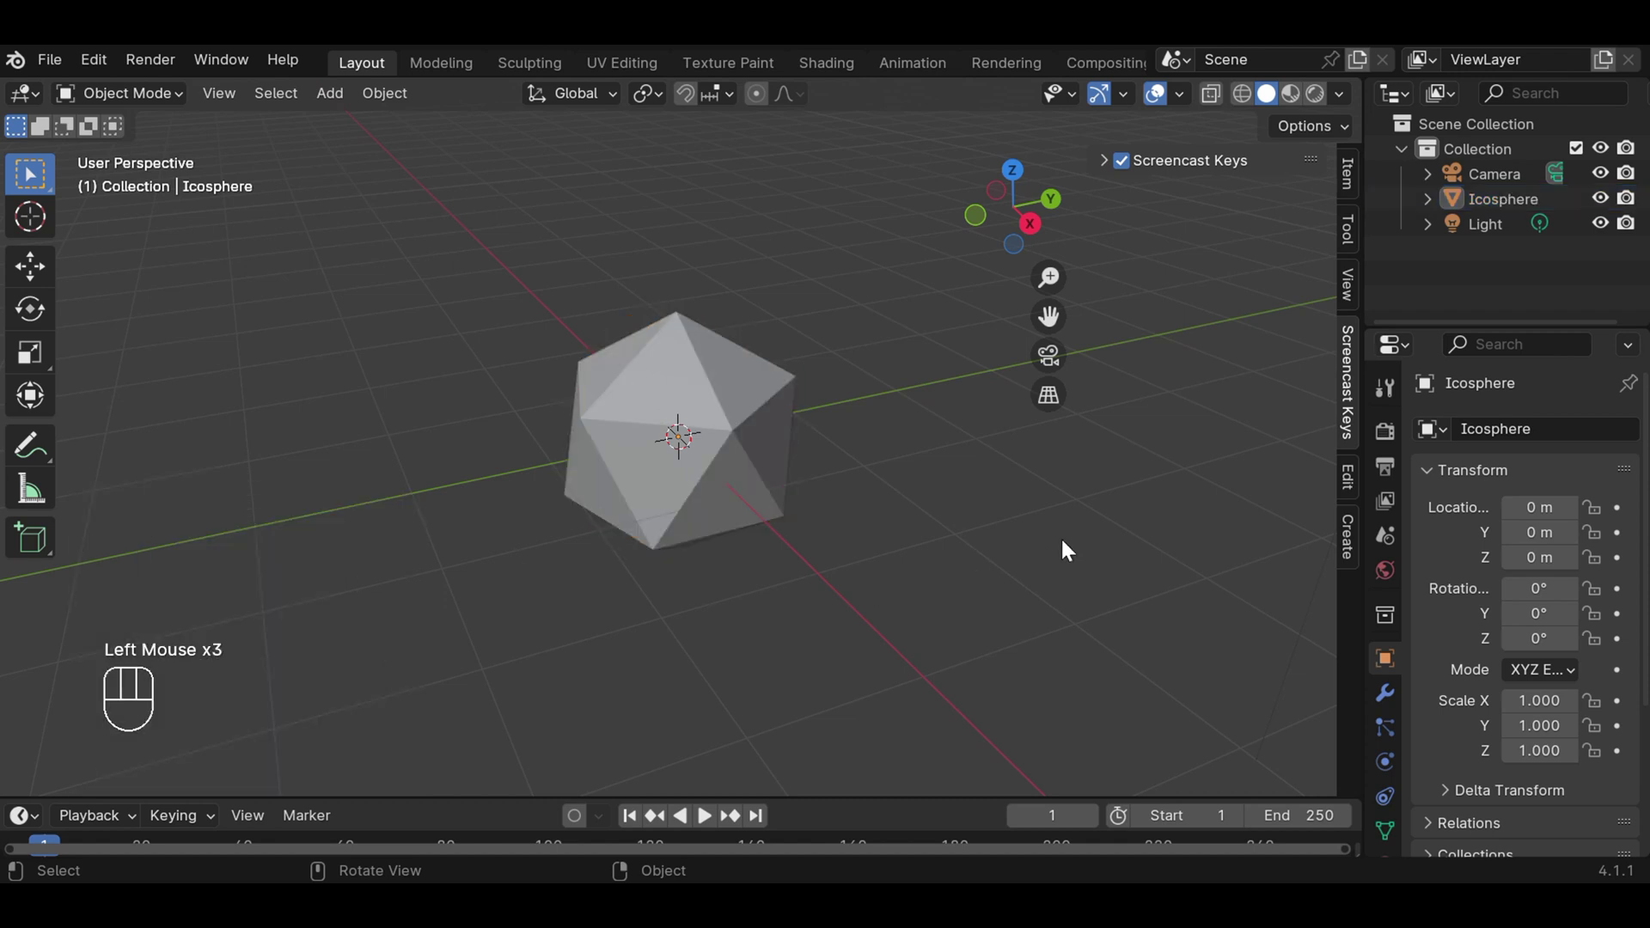
scroll("down", 3)
Create a first white material, then a second slot with a new red material.
left_click(1392, 784)
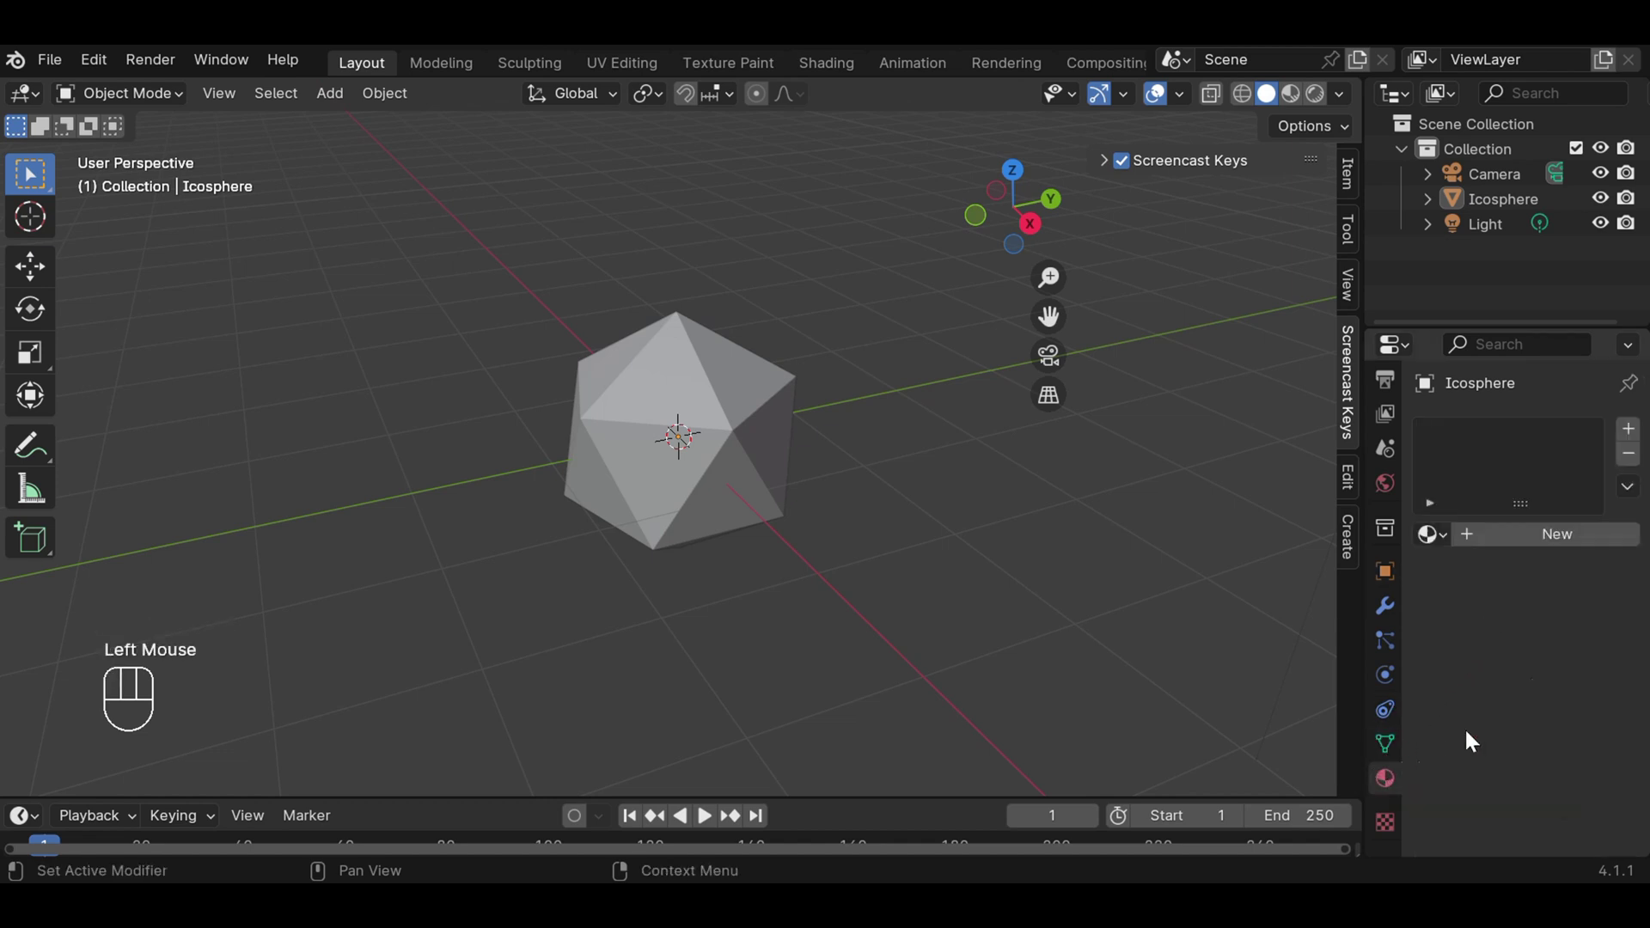
left_click(1592, 540)
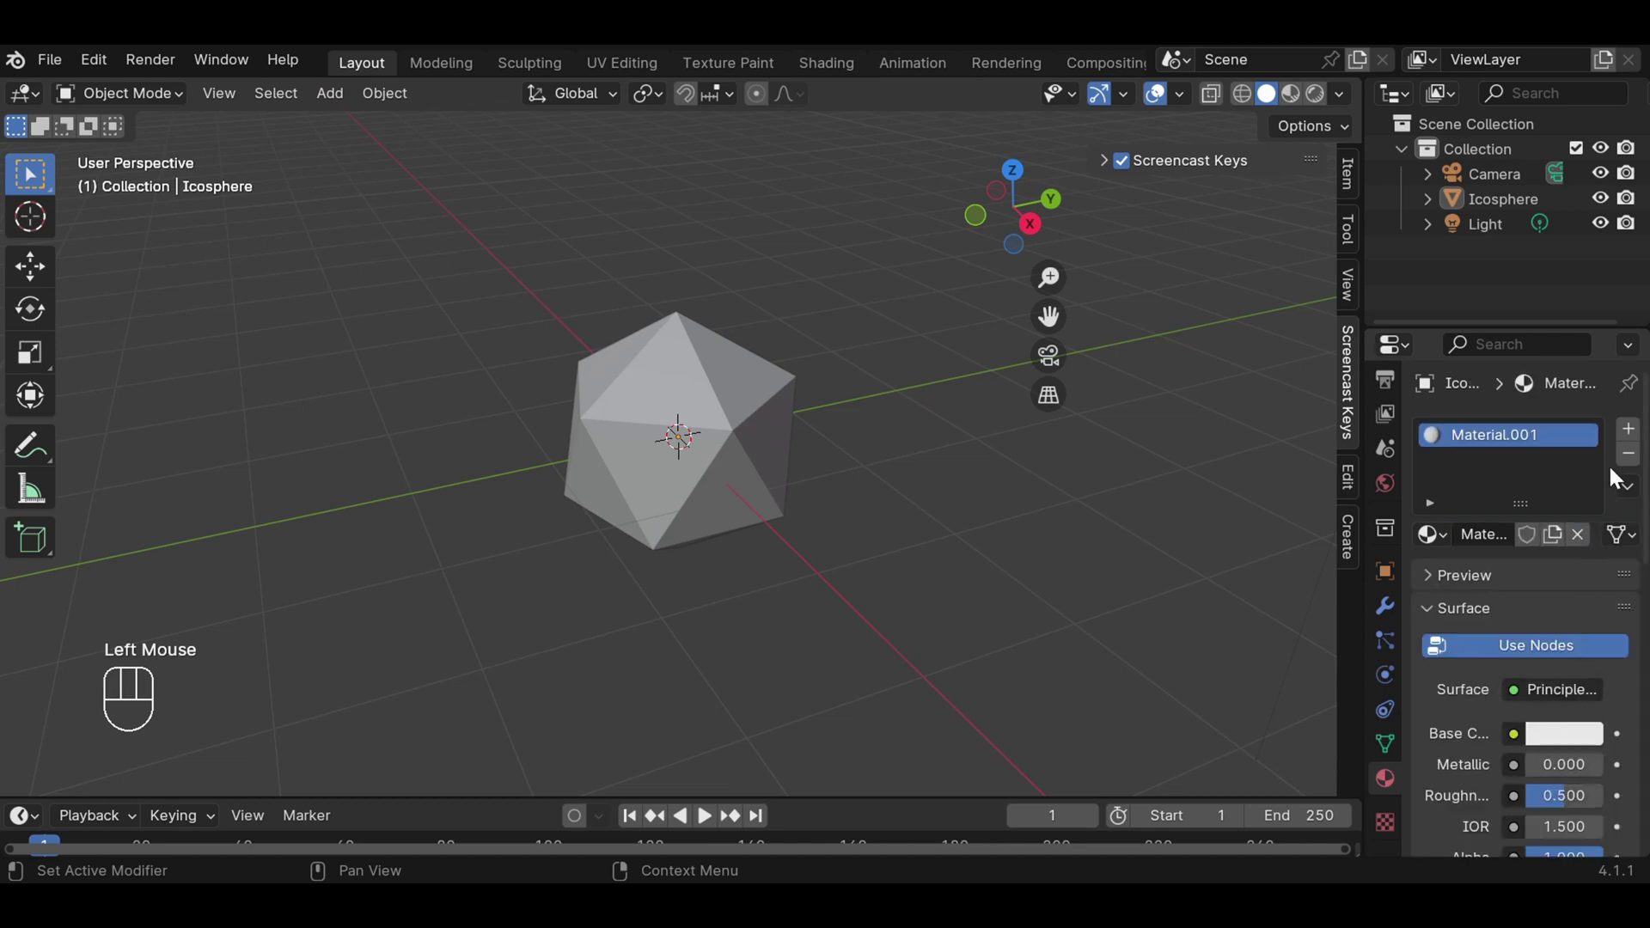
left_click(1636, 432)
left_click(1547, 593)
left_click(1552, 783)
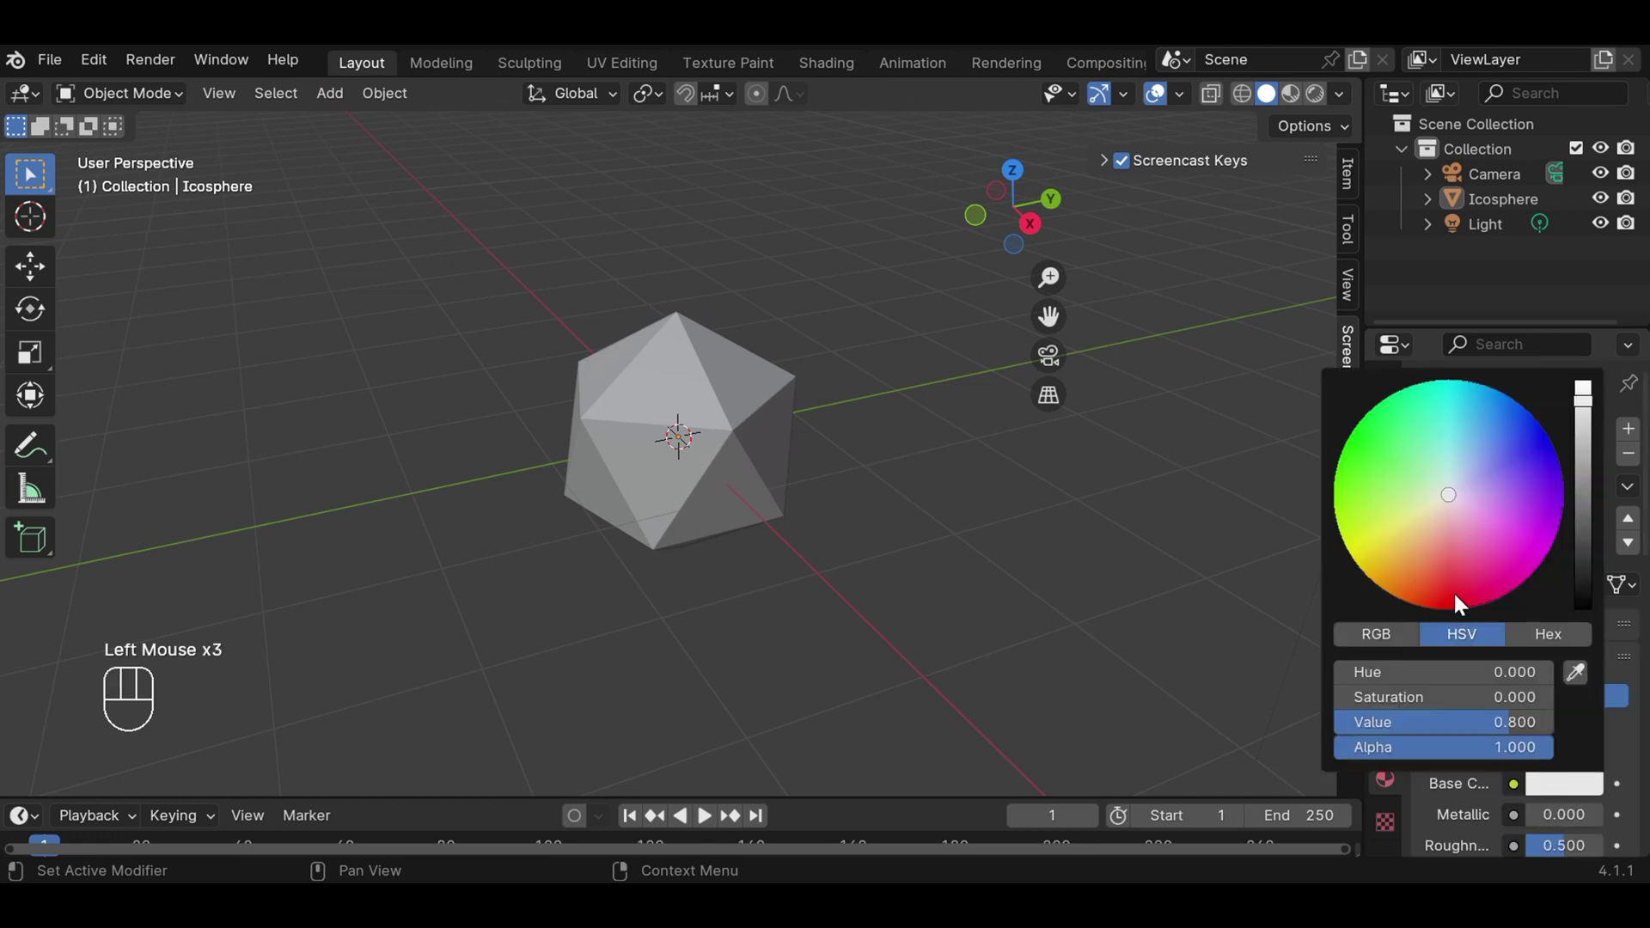
left_click(1220, 618)
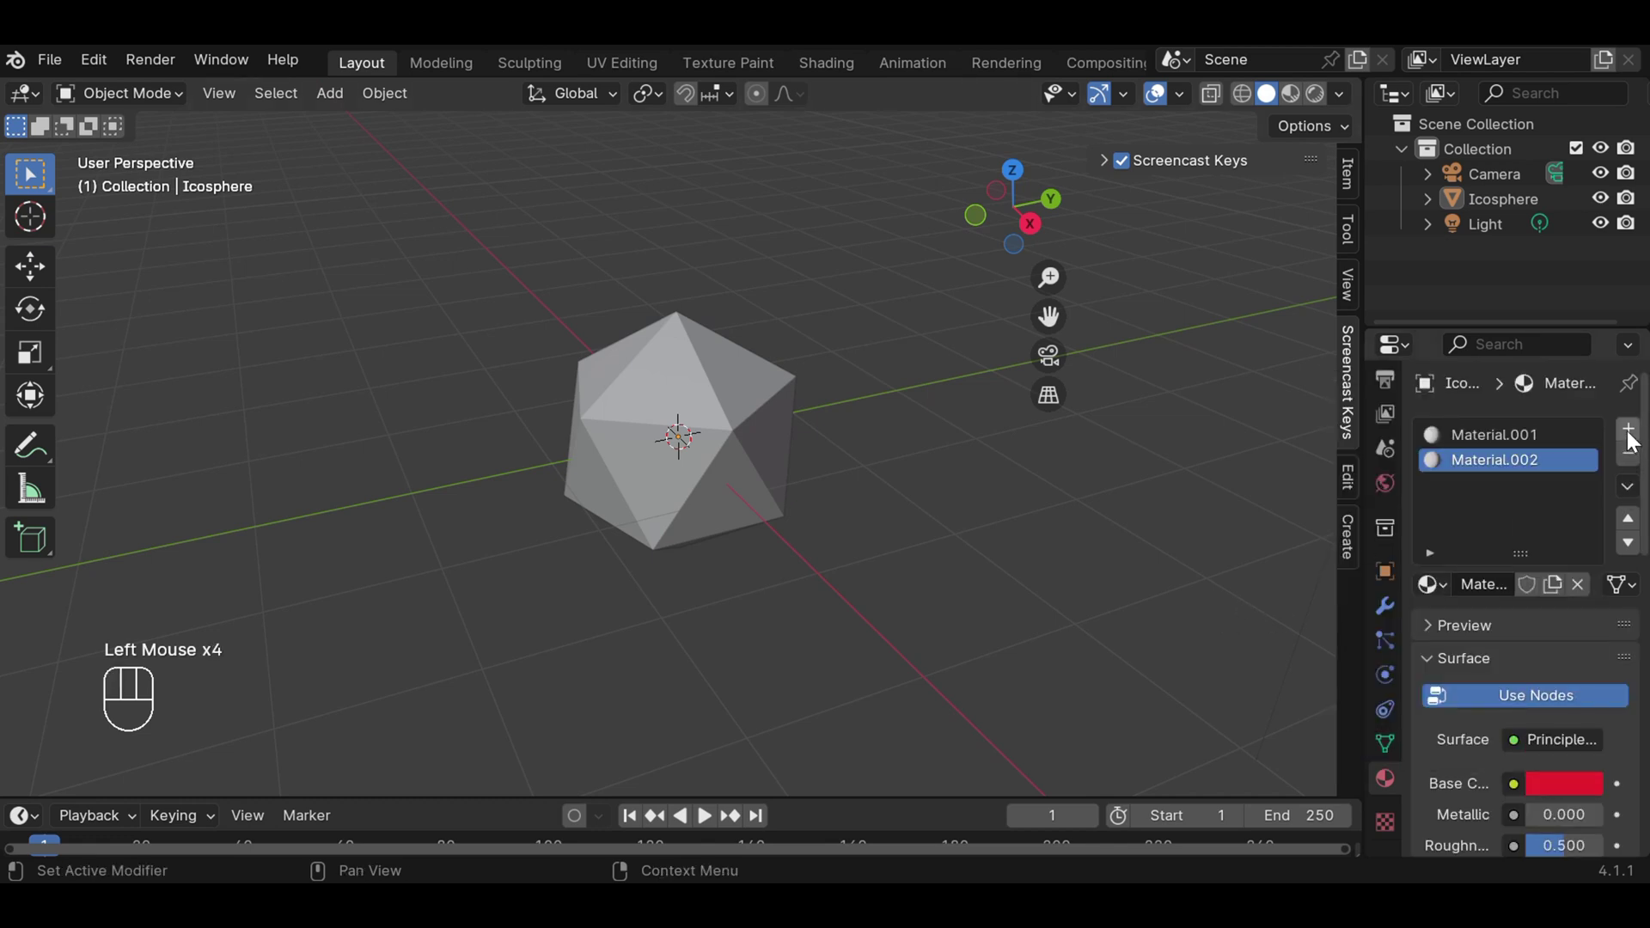
Add a third material slot with a new material coloured blue.
left_click(1637, 438)
left_click(1542, 593)
left_click(1566, 787)
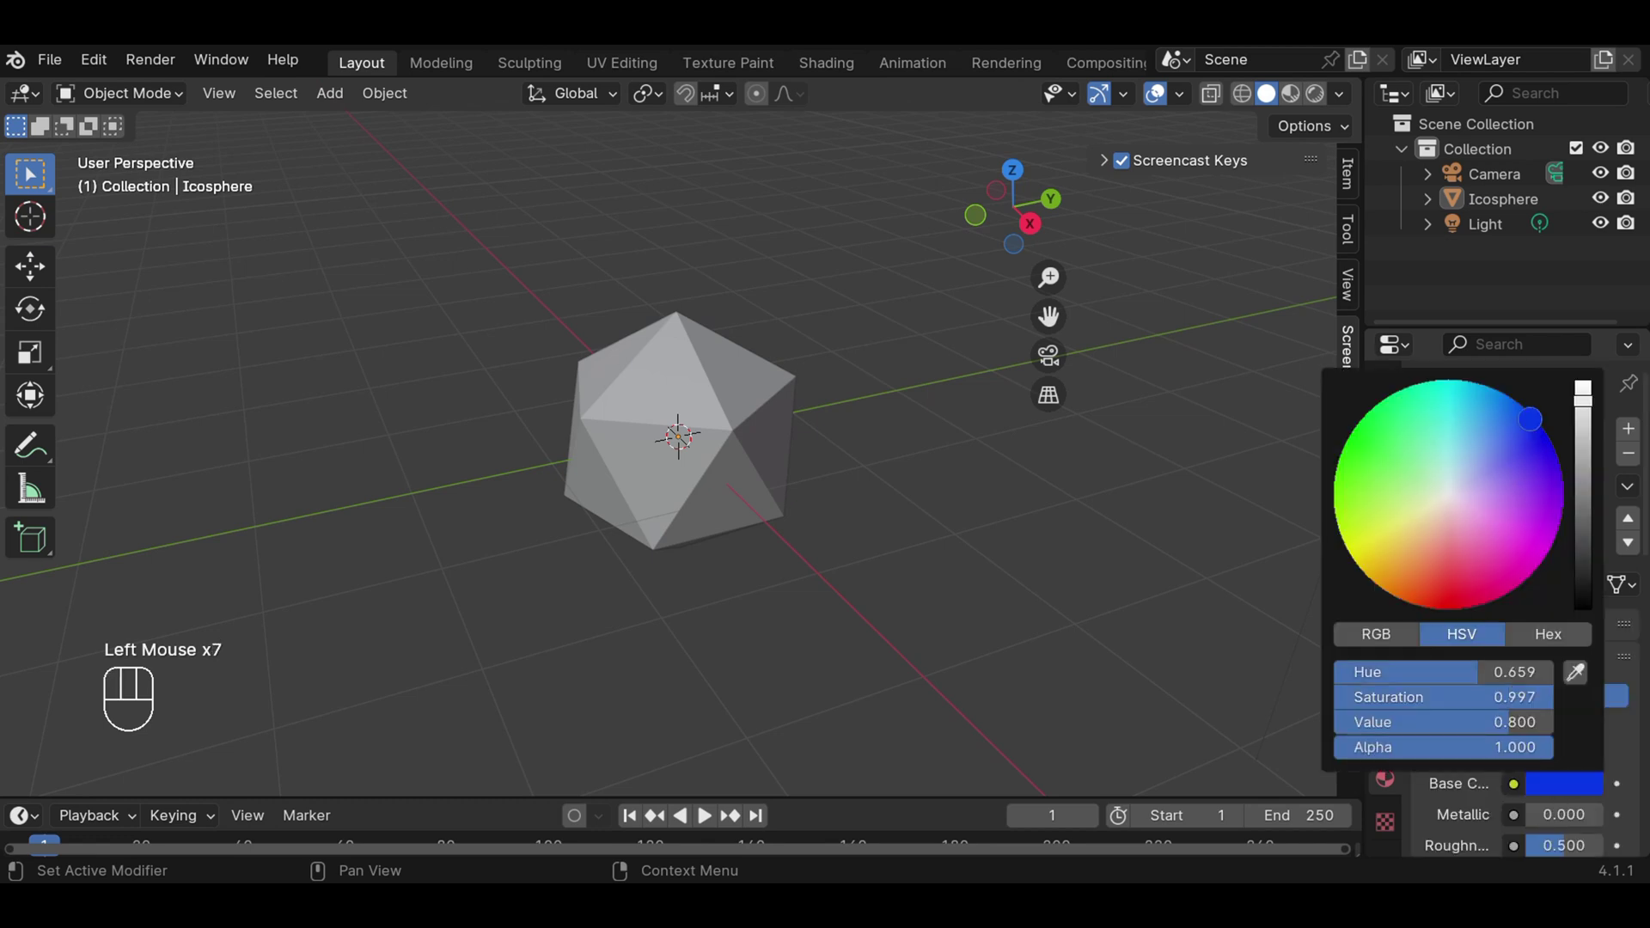
left_click(1255, 512)
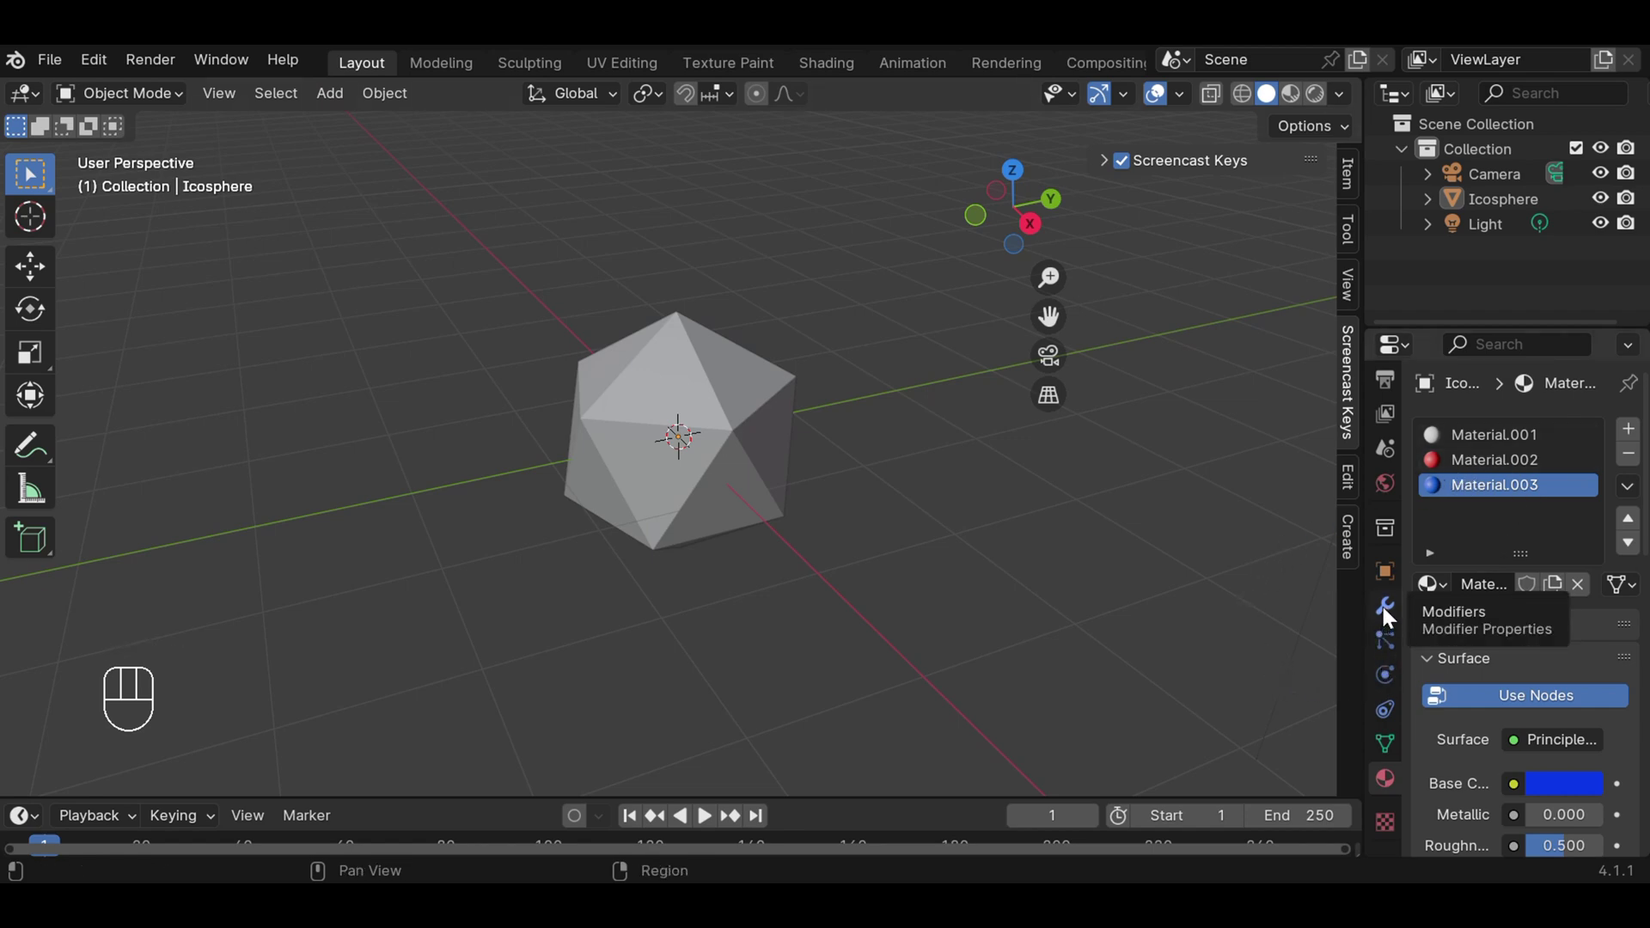
Add a Bevel modifier set to Vertices with Amount 0.4 m.
left_click(1389, 614)
left_click_drag(1556, 430, 1252, 114)
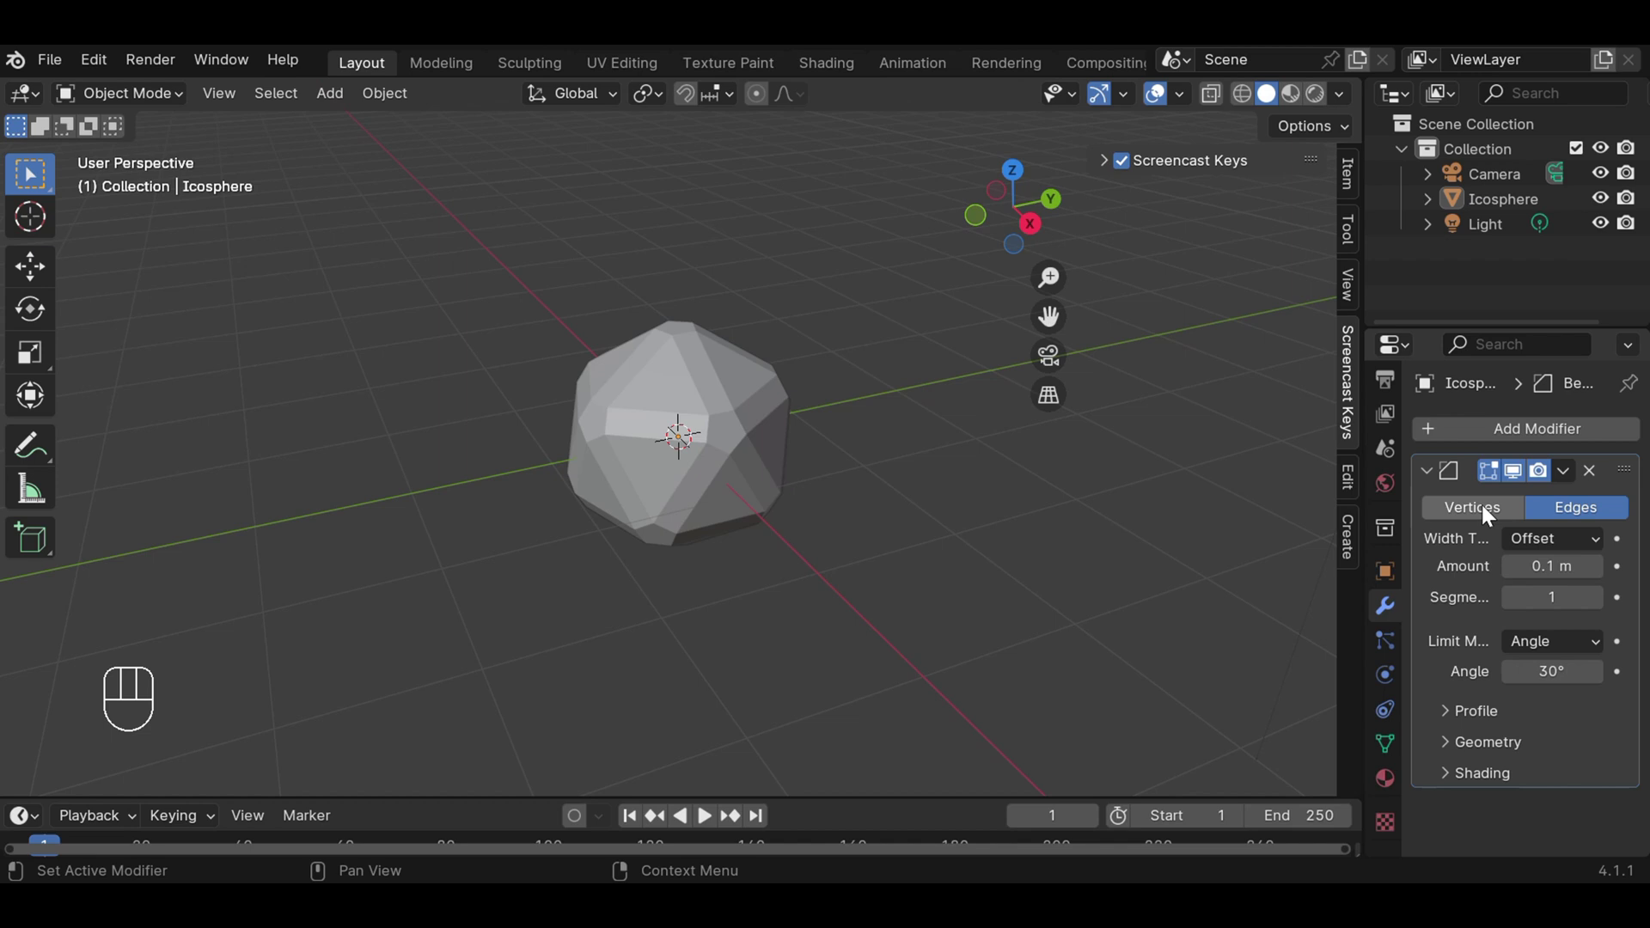
left_click(1482, 514)
scroll("up", 3)
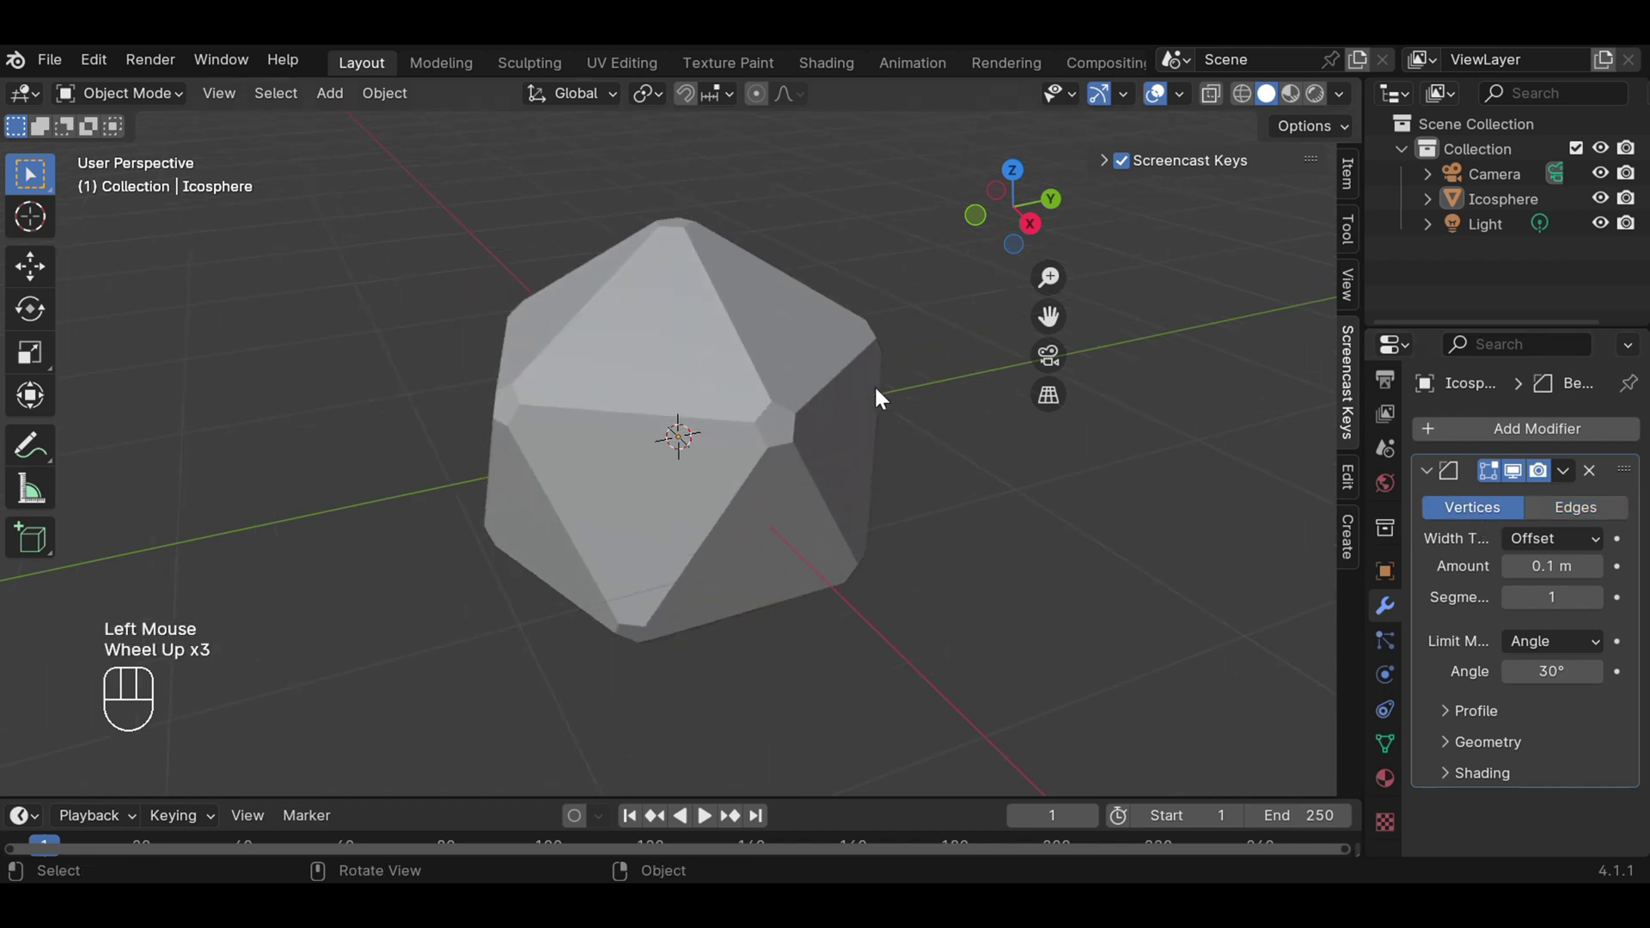
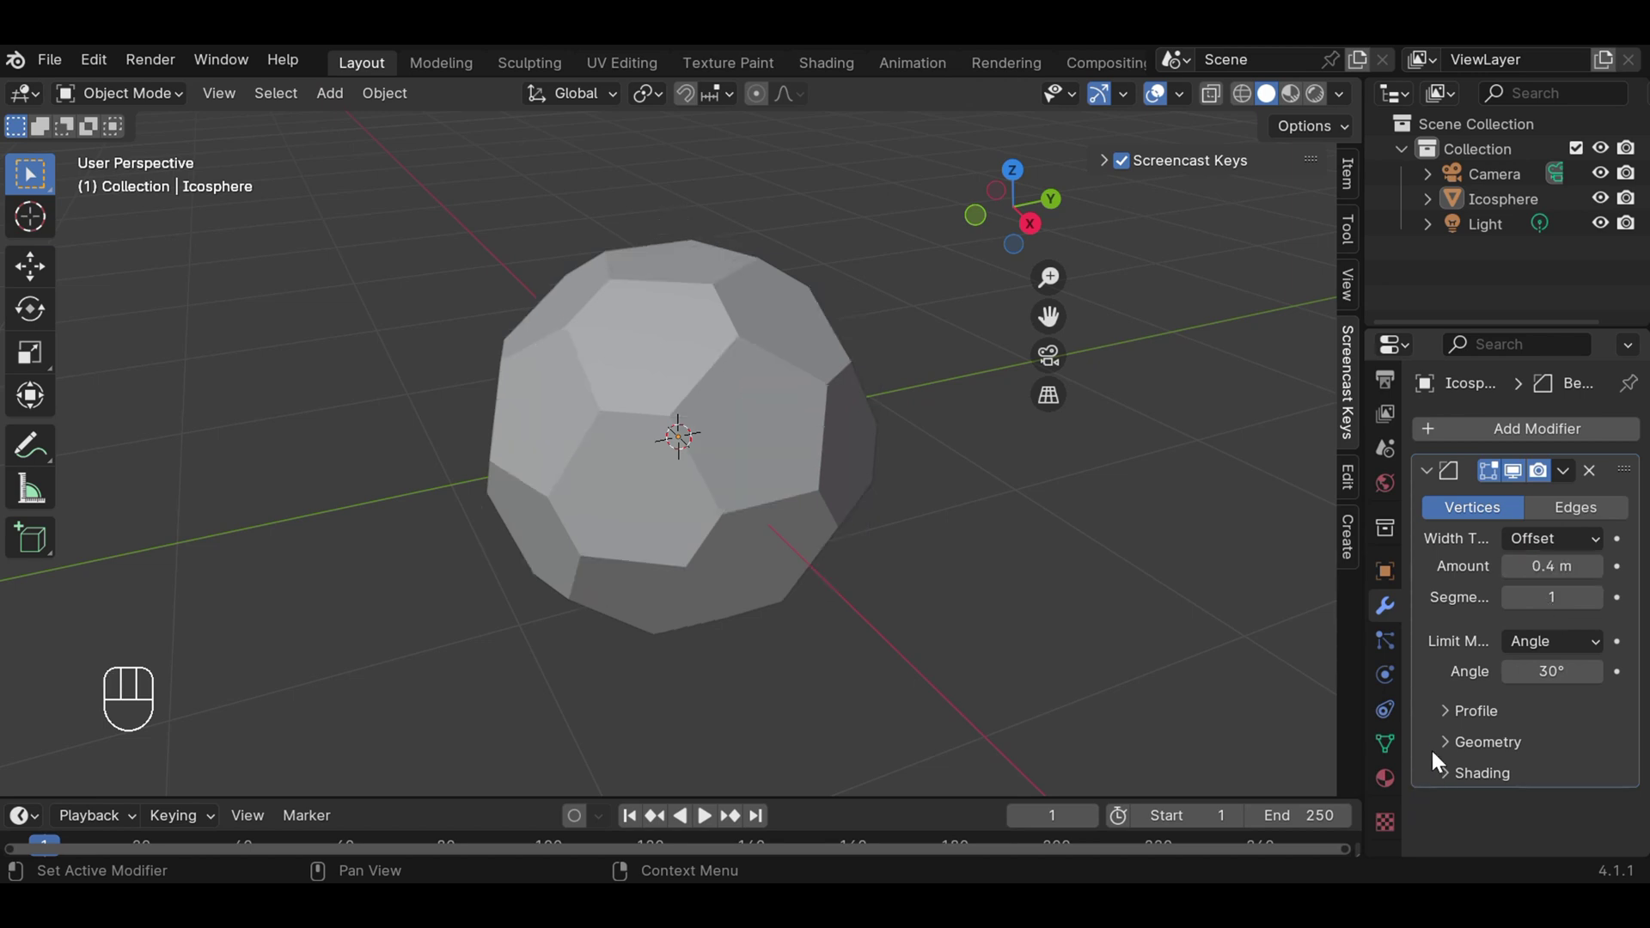
Set the bevel's Shading Material Index to 1 for red pentagons and switch to Material Preview.
left_click(1451, 774)
scroll("down", 3)
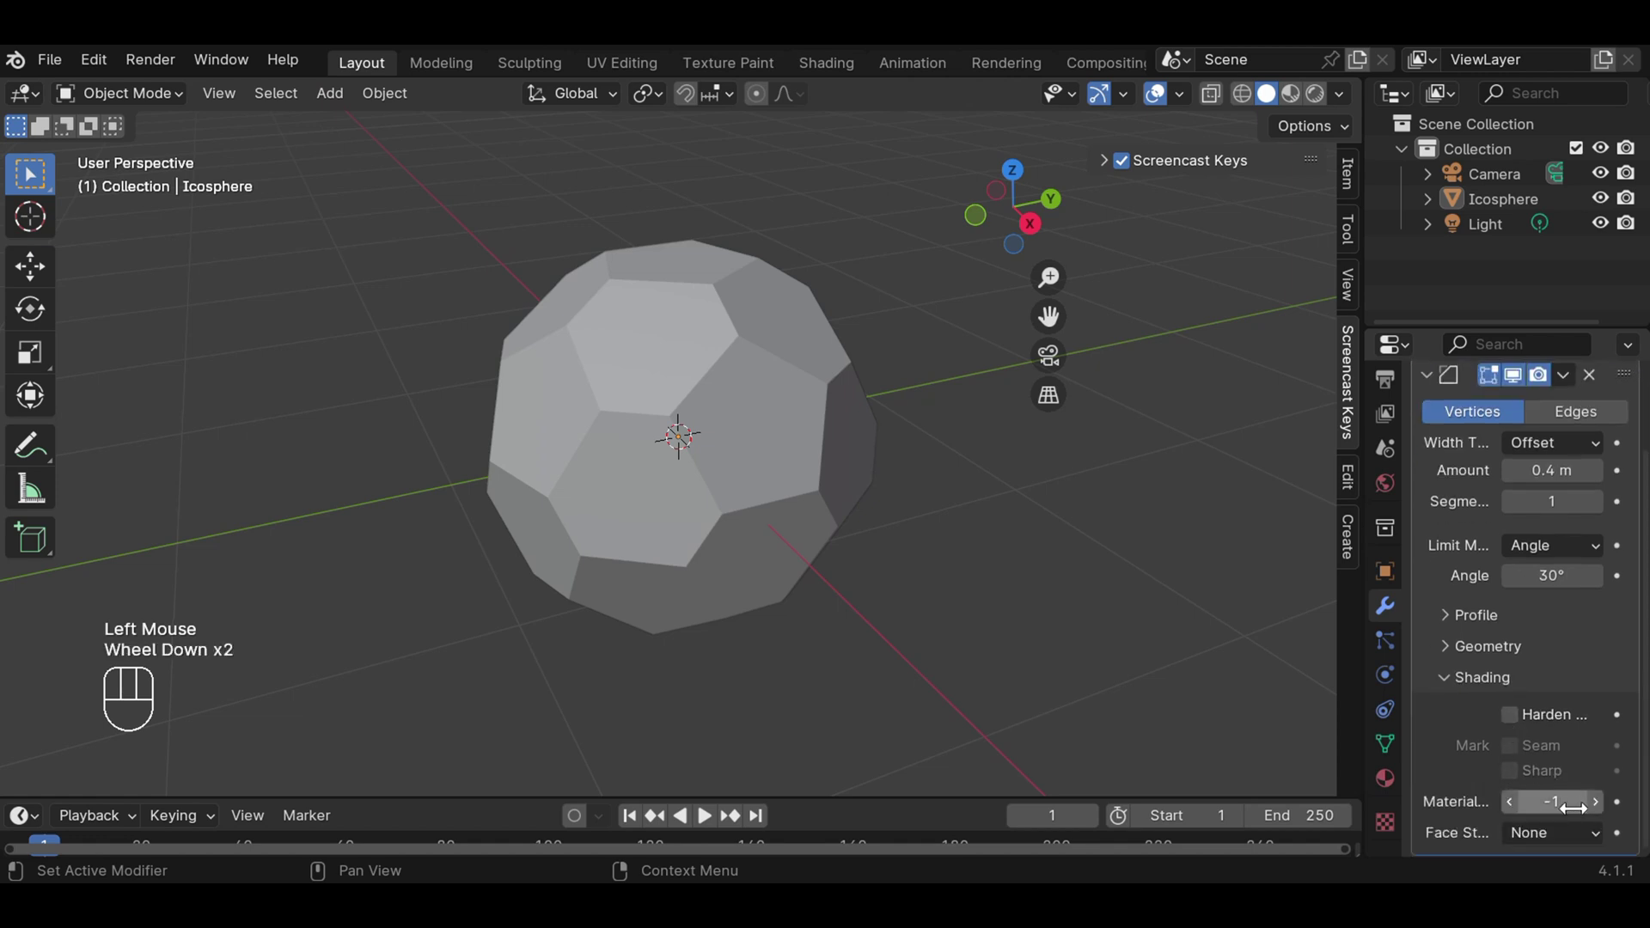
left_click(1598, 812)
left_click(1598, 811)
left_click(1295, 97)
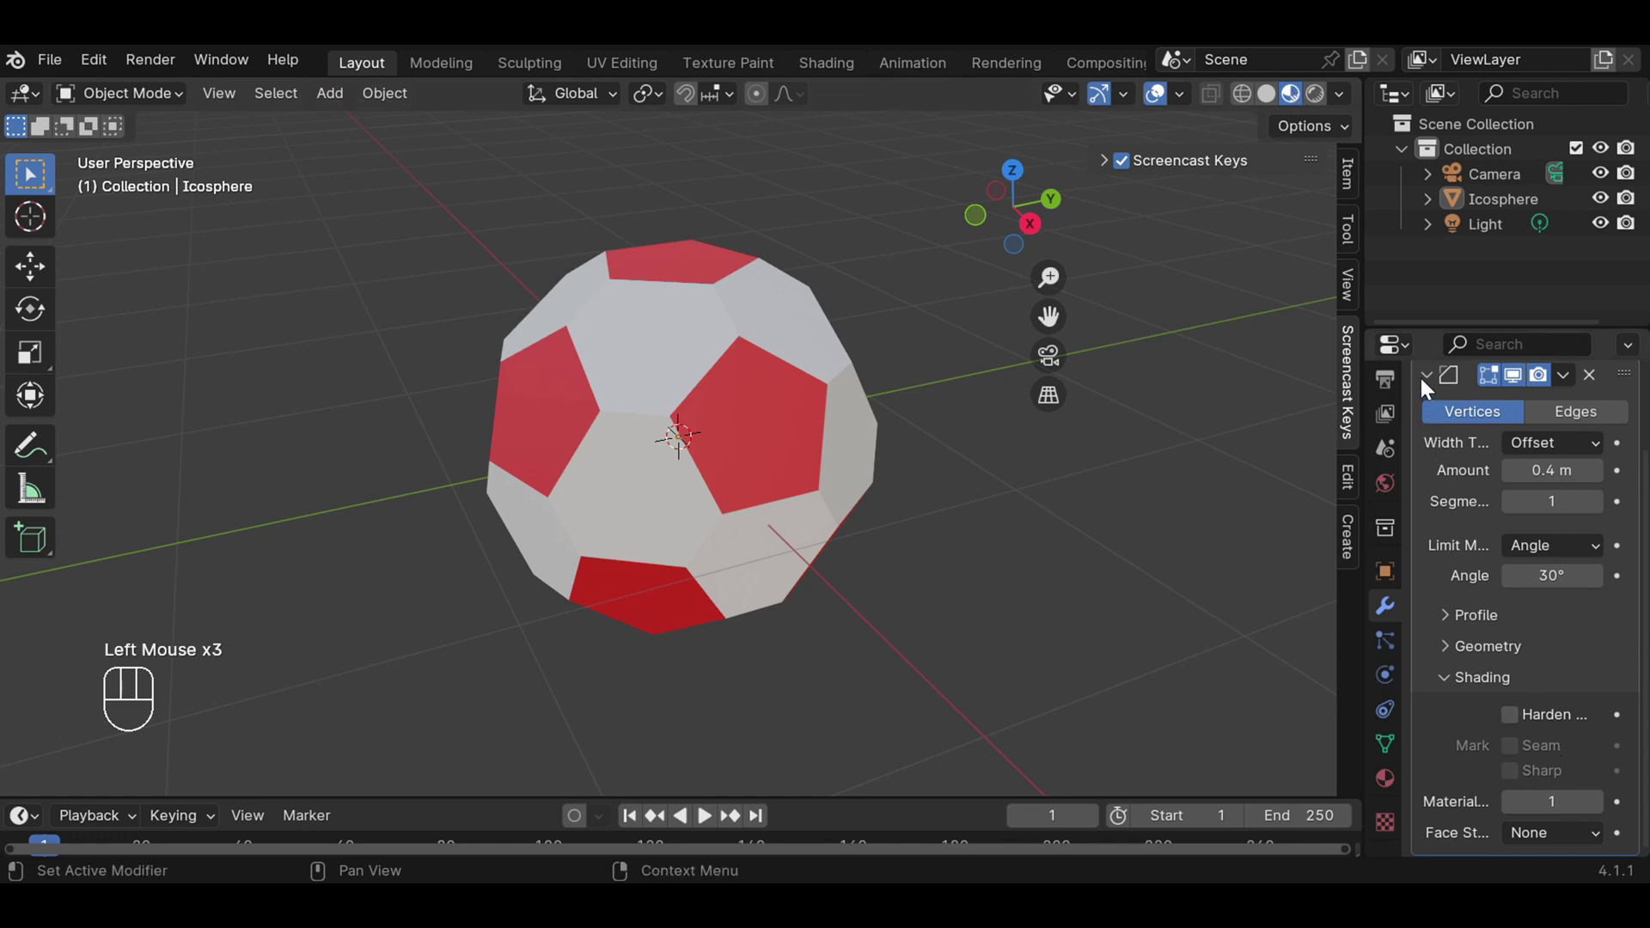
left_click(1431, 384)
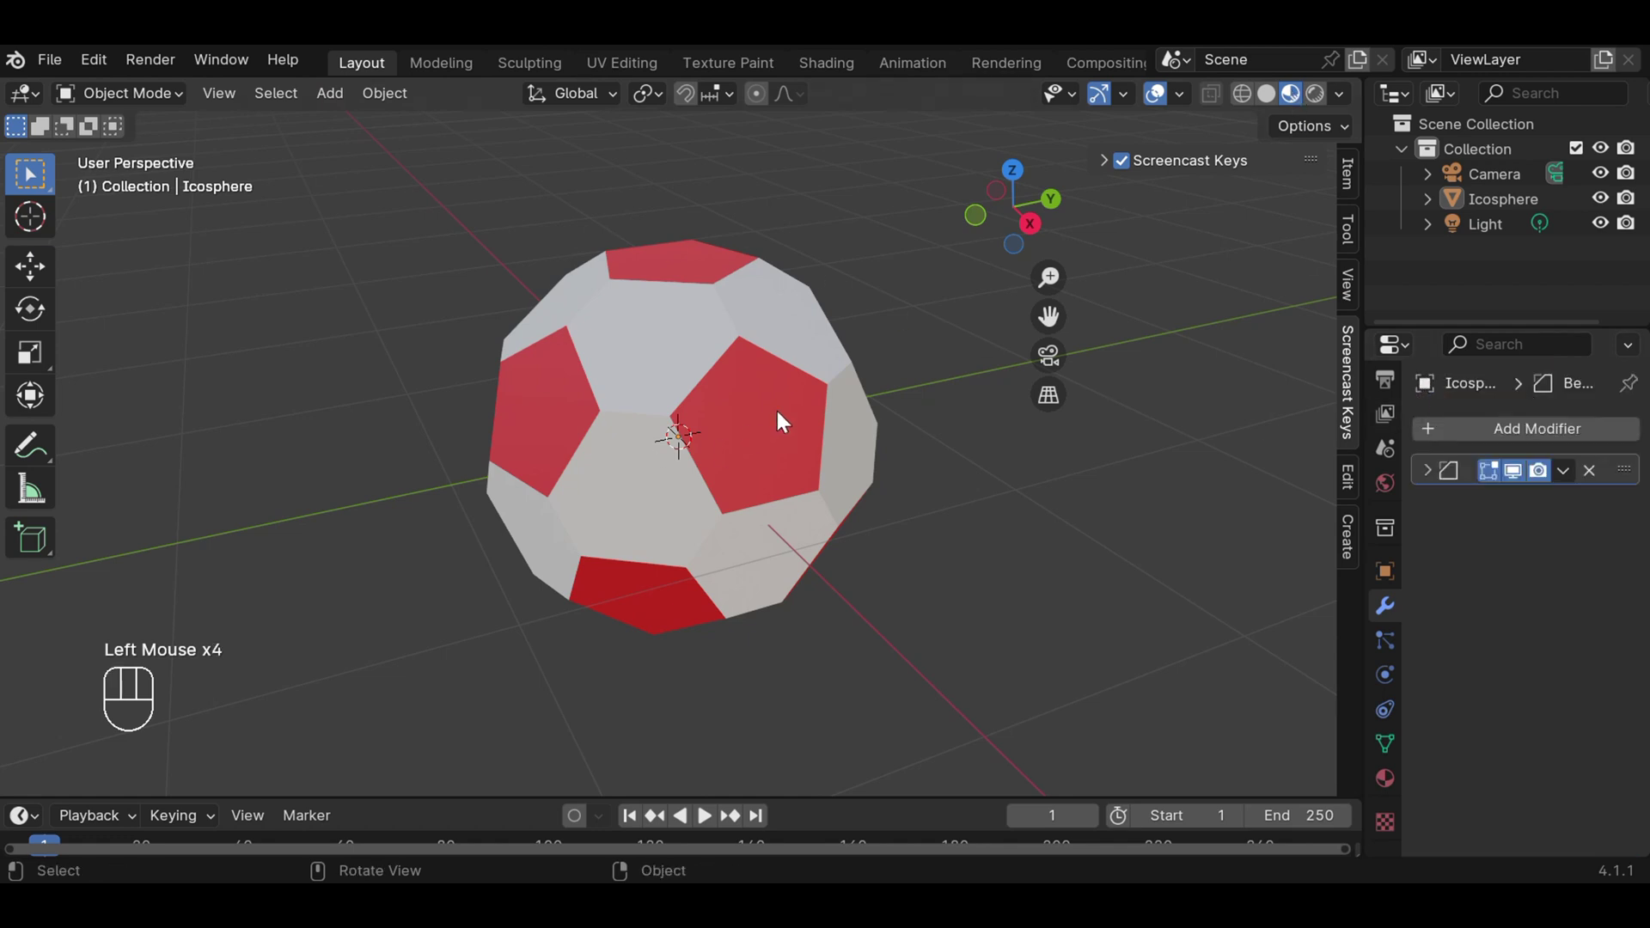
Add a second Bevel modifier on edges with Amount 0.02 m.
left_click_drag(1512, 440, 1212, 462)
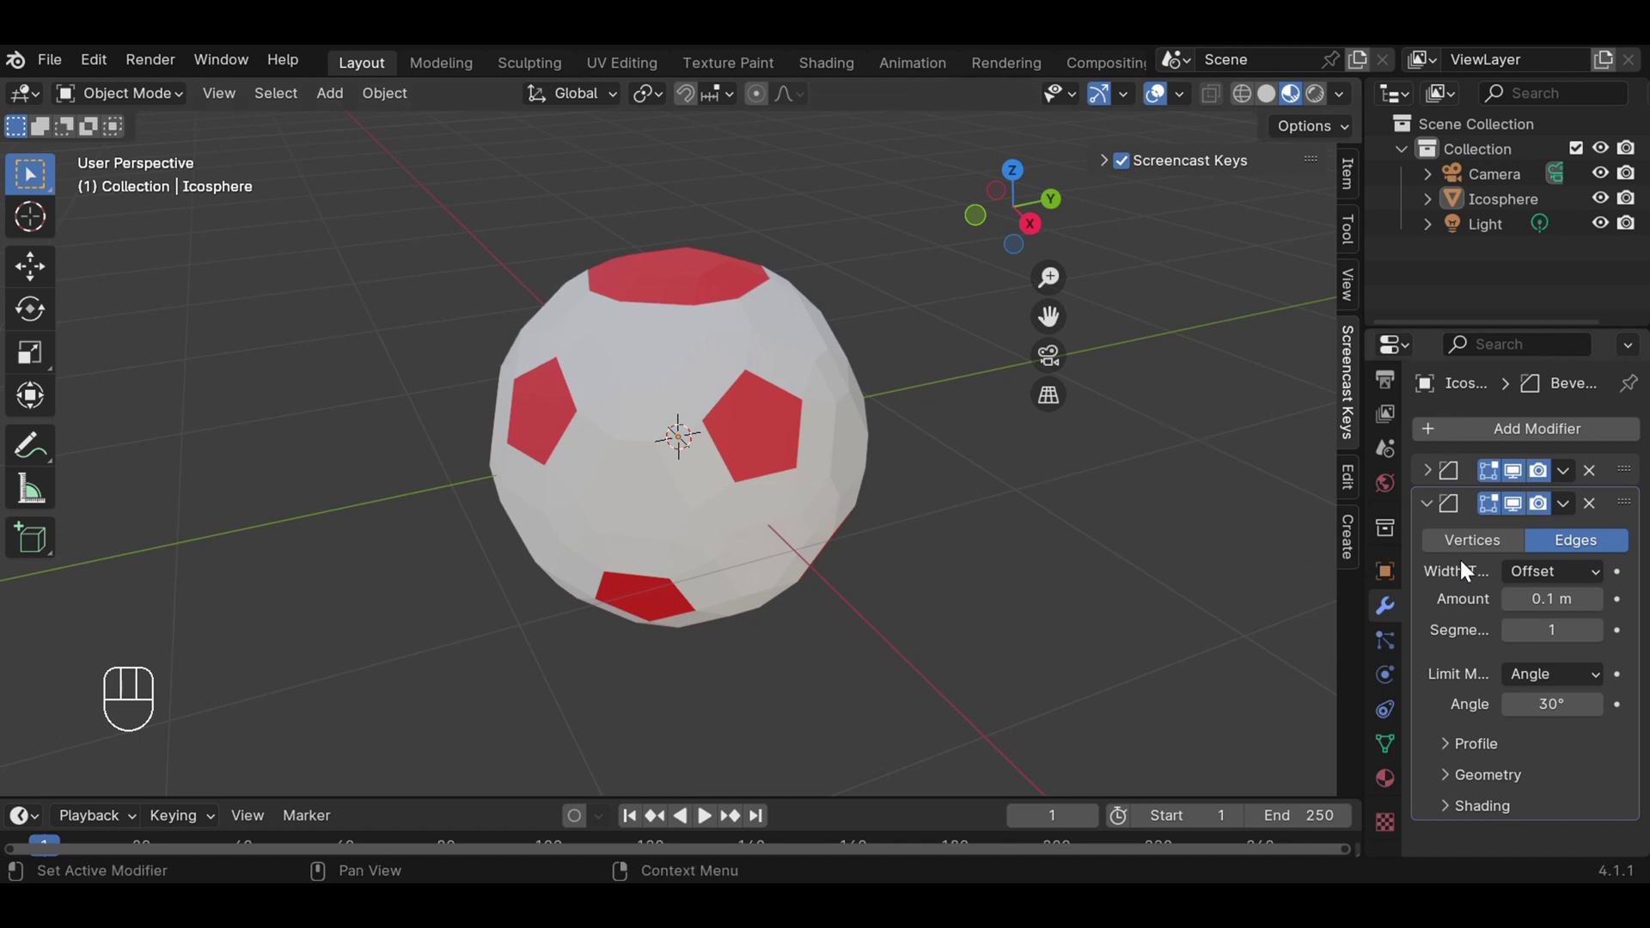
left_click(1515, 547)
left_click(1571, 547)
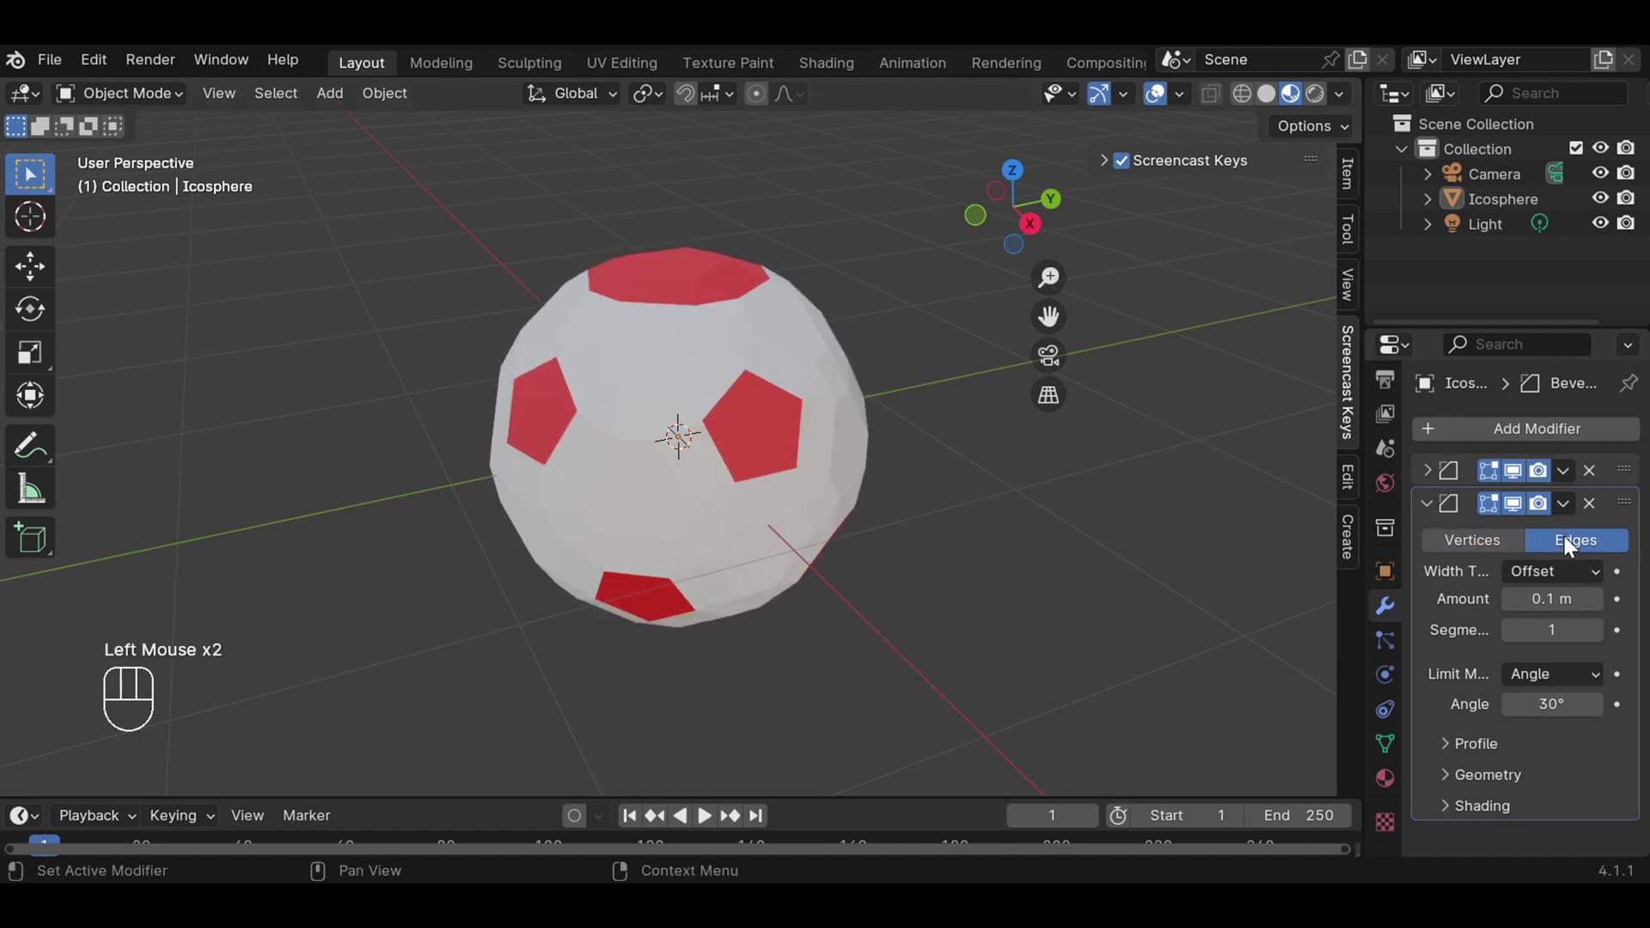
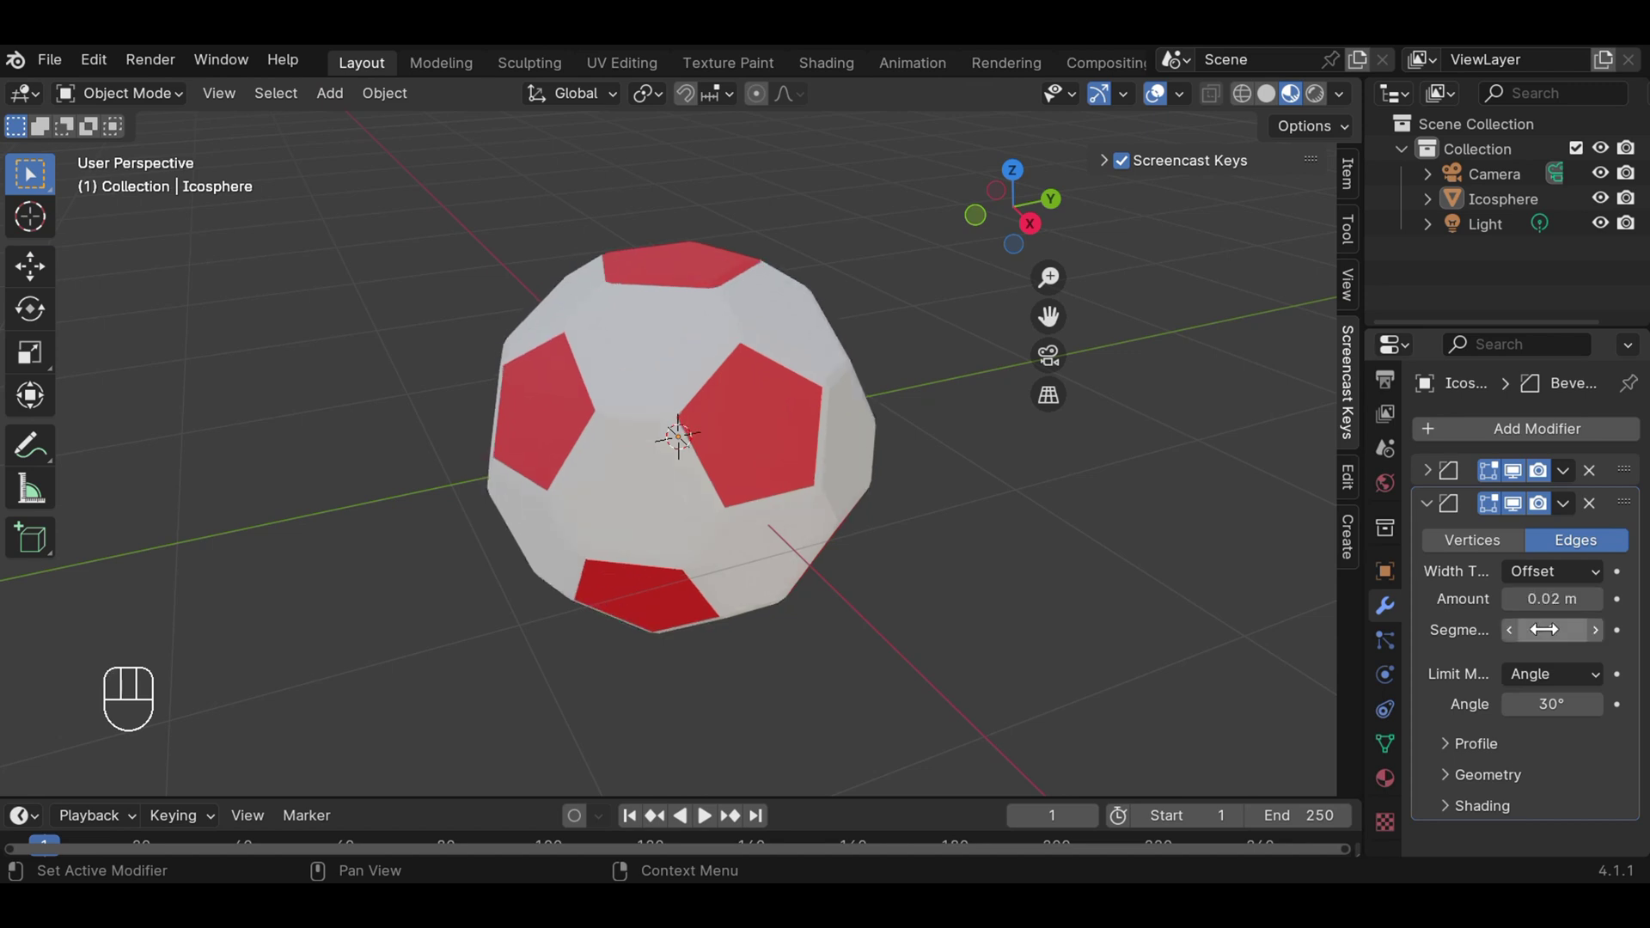
scroll("down", 3)
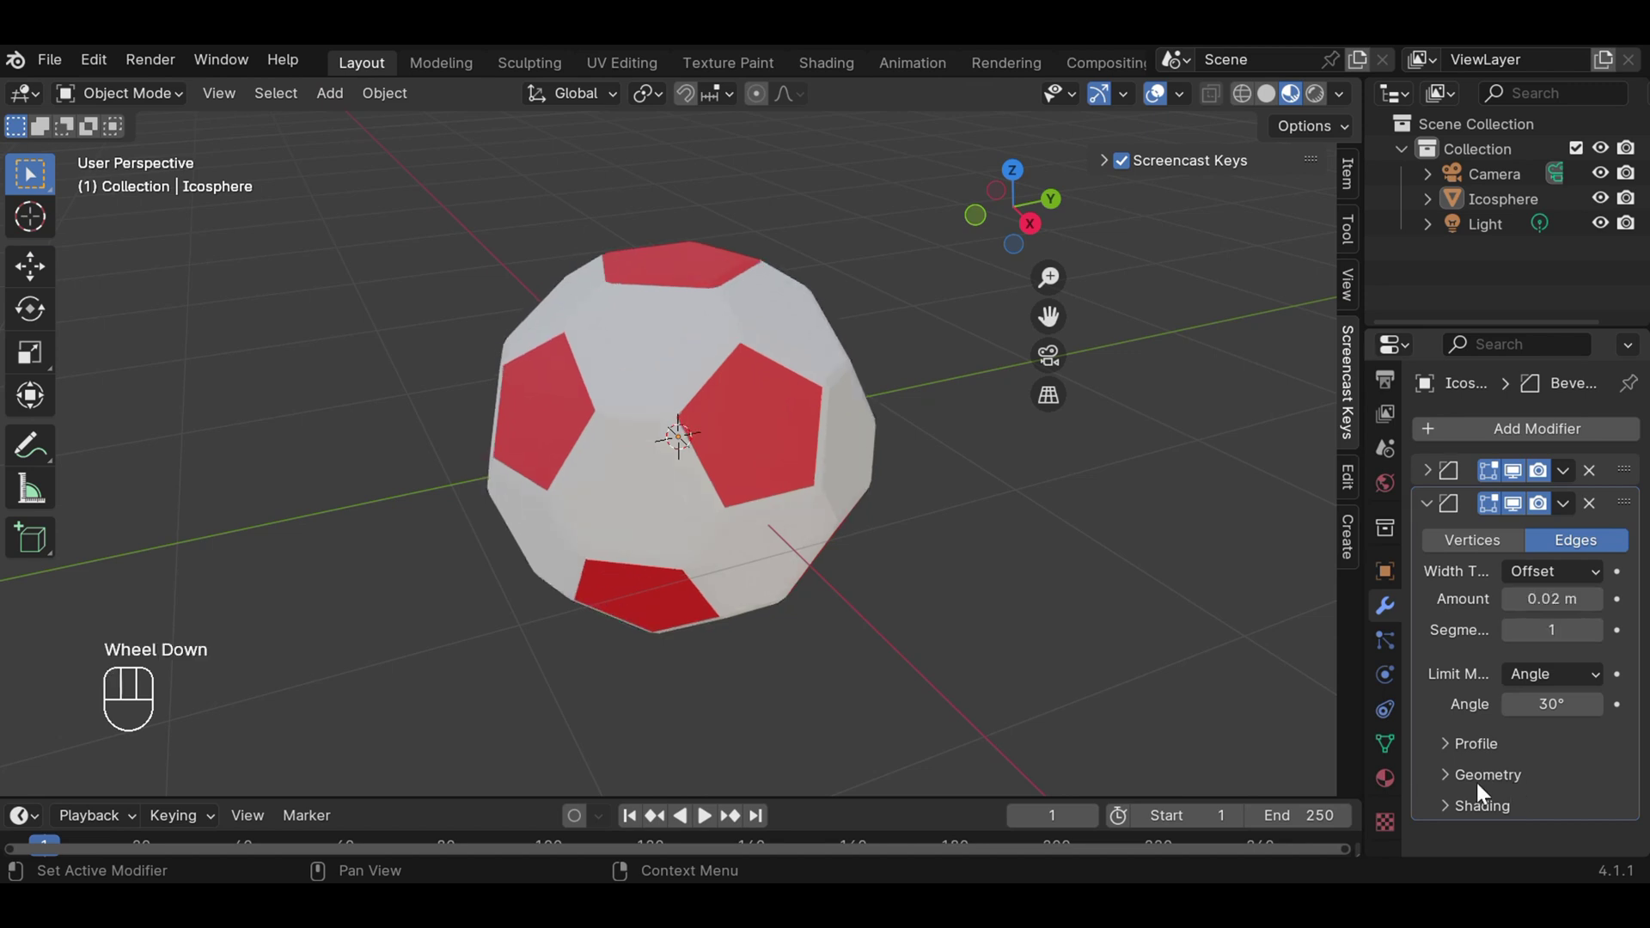
Set the second bevel's Shading Material Index to 2 so the seams turn blue.
left_click(1442, 811)
scroll("down", 3)
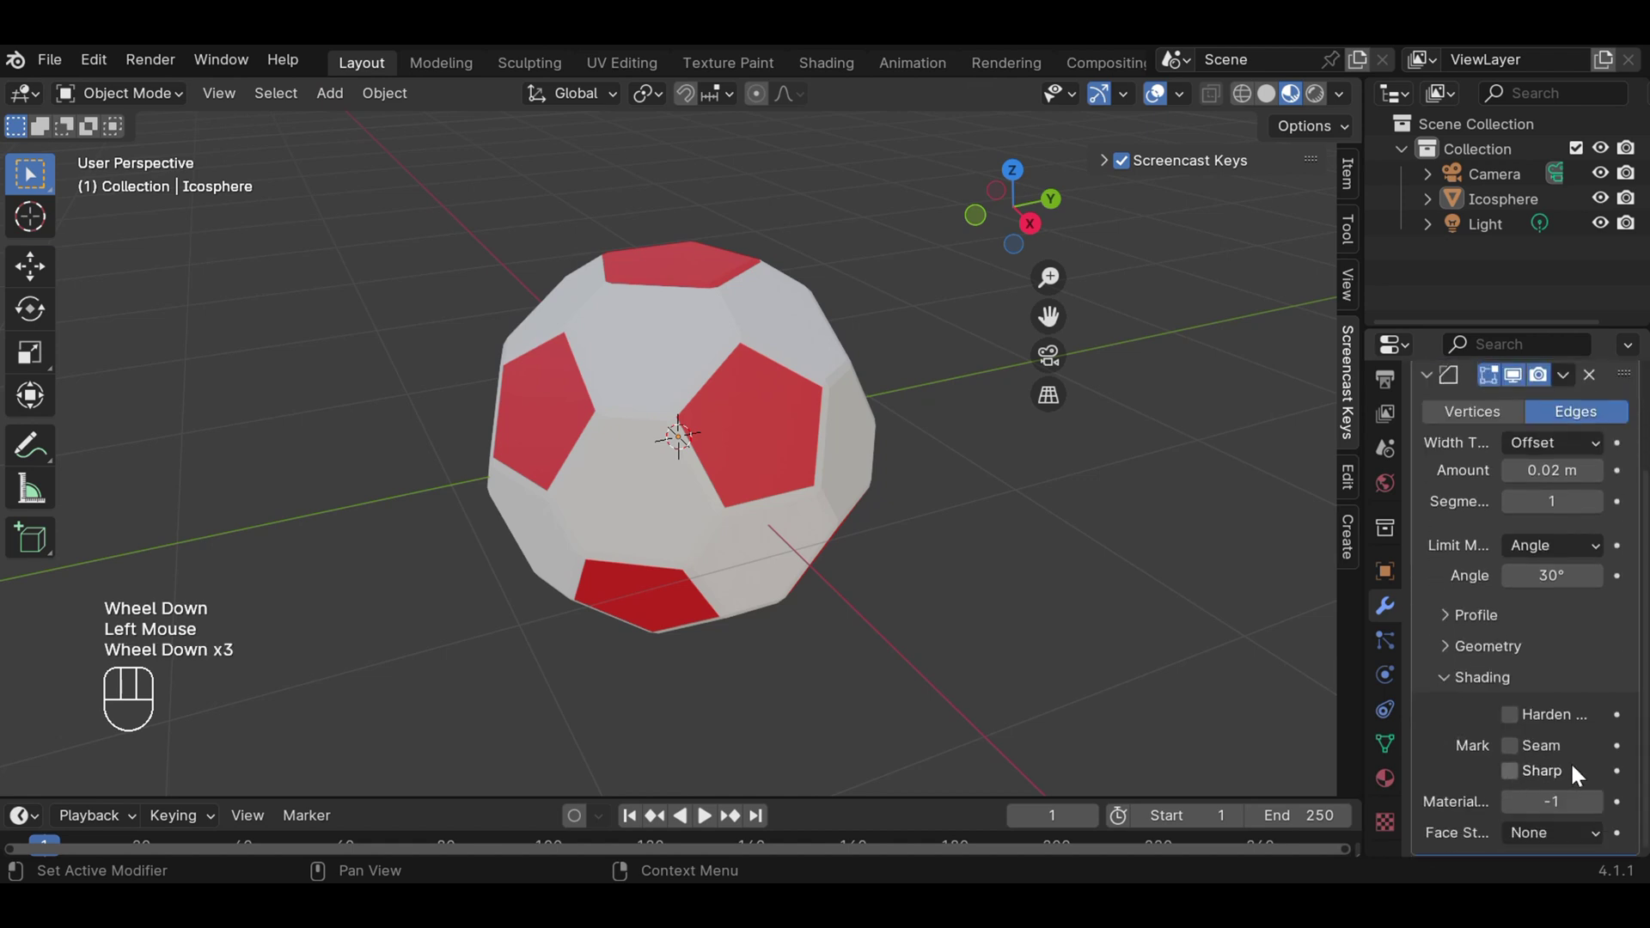
left_click(1601, 802)
left_click(1601, 802)
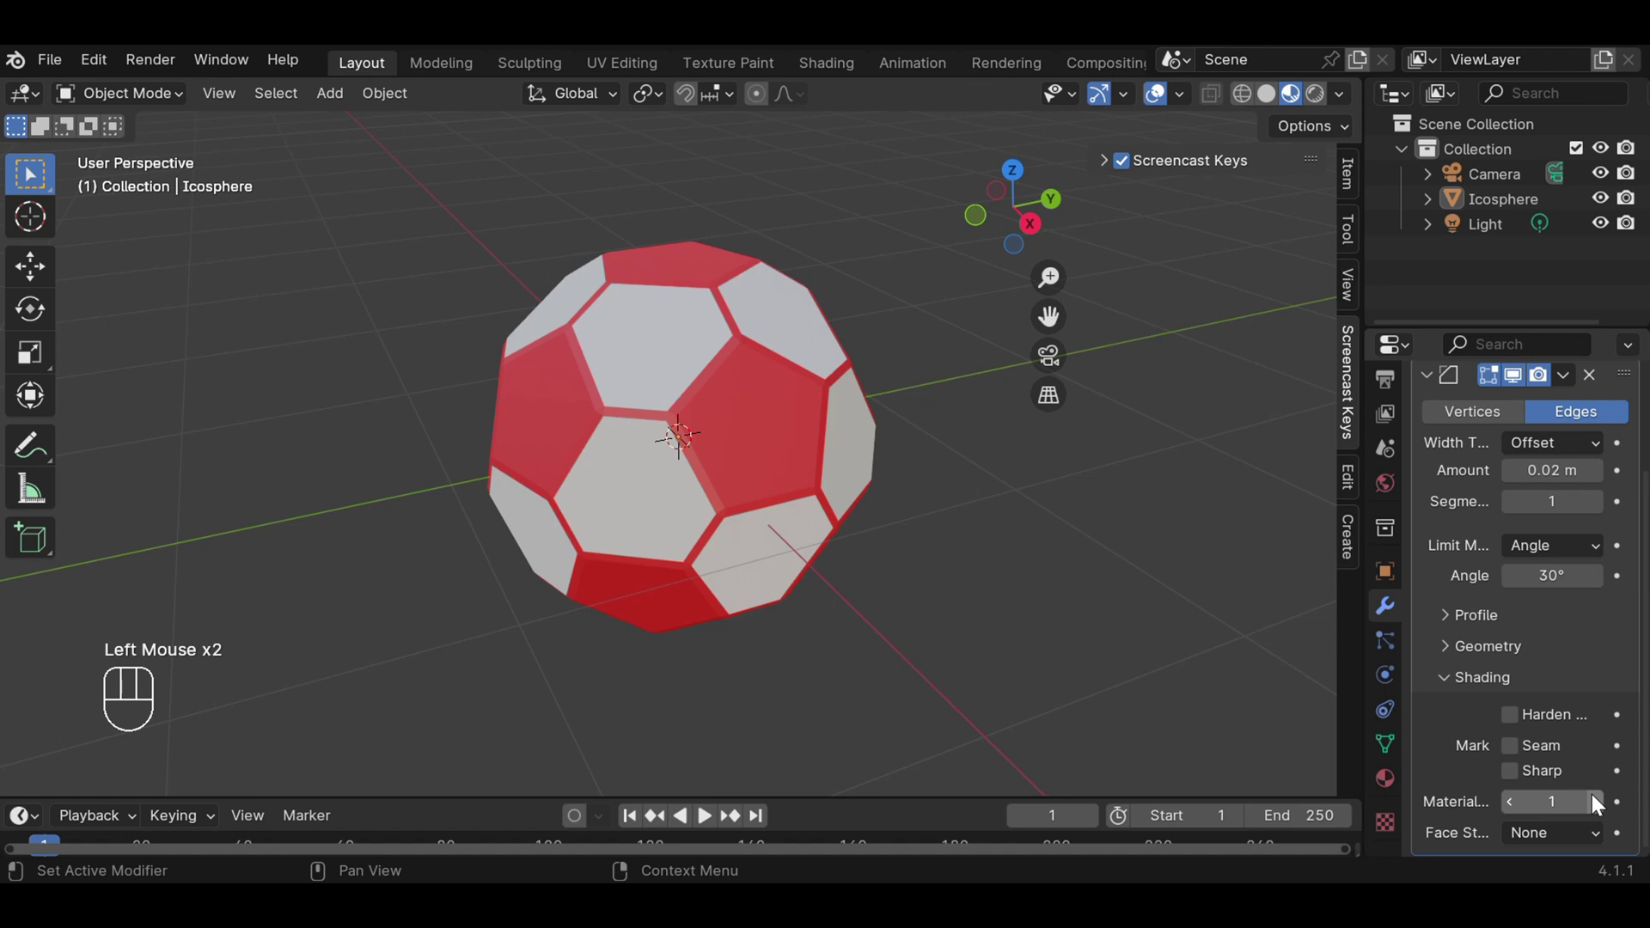
left_click(1602, 801)
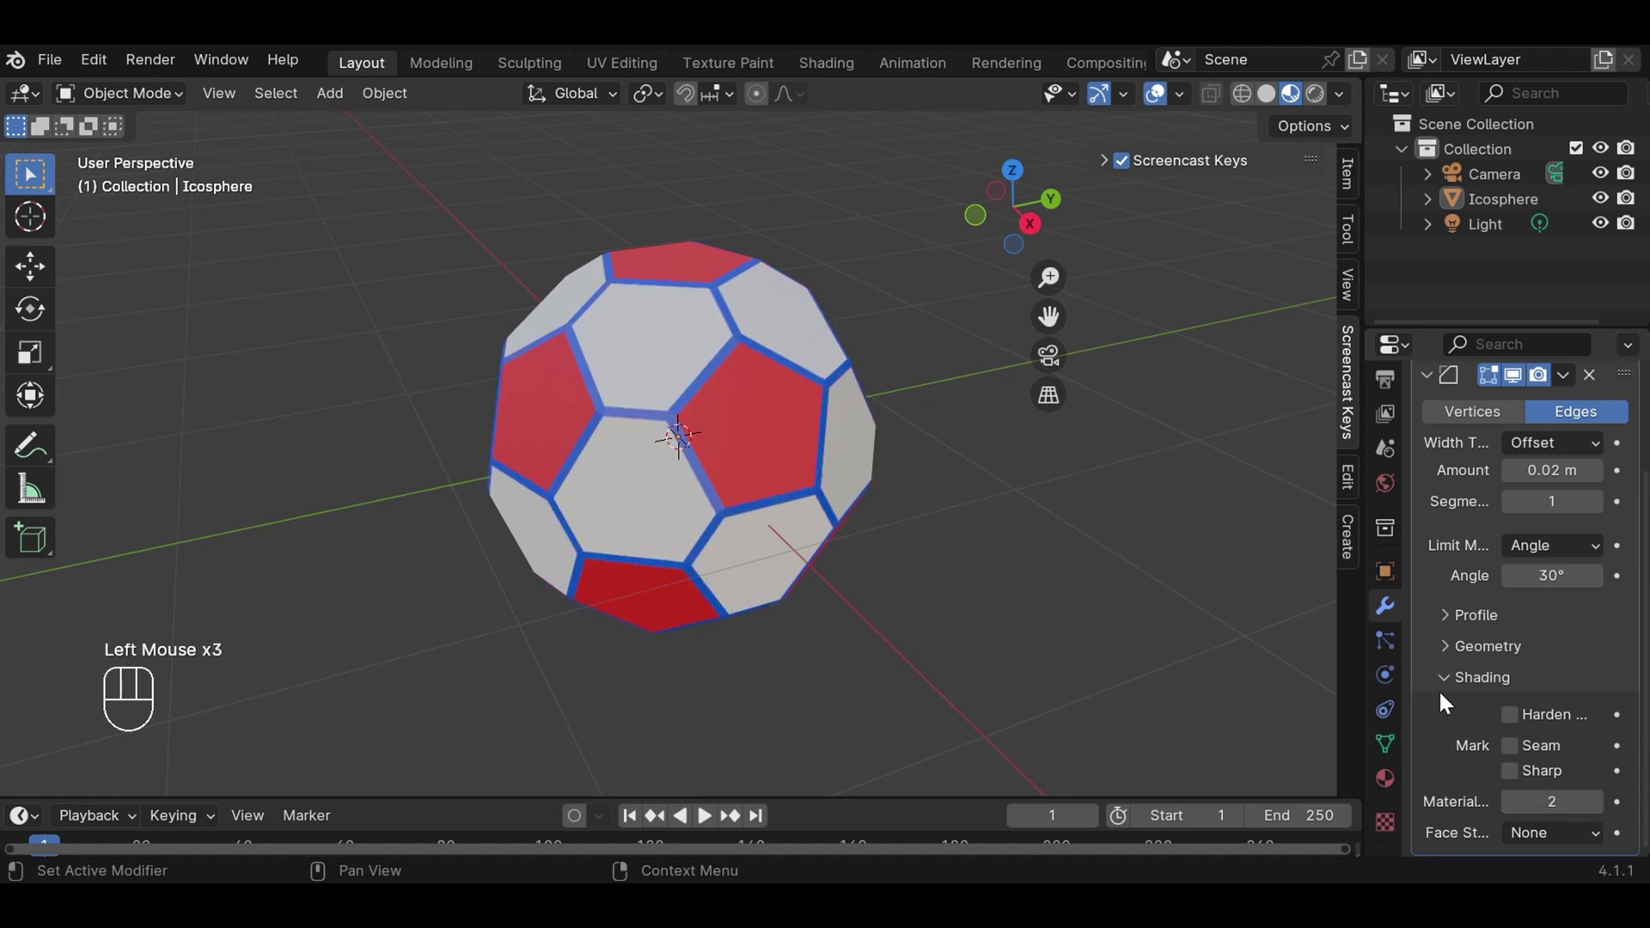
left_click(1455, 687)
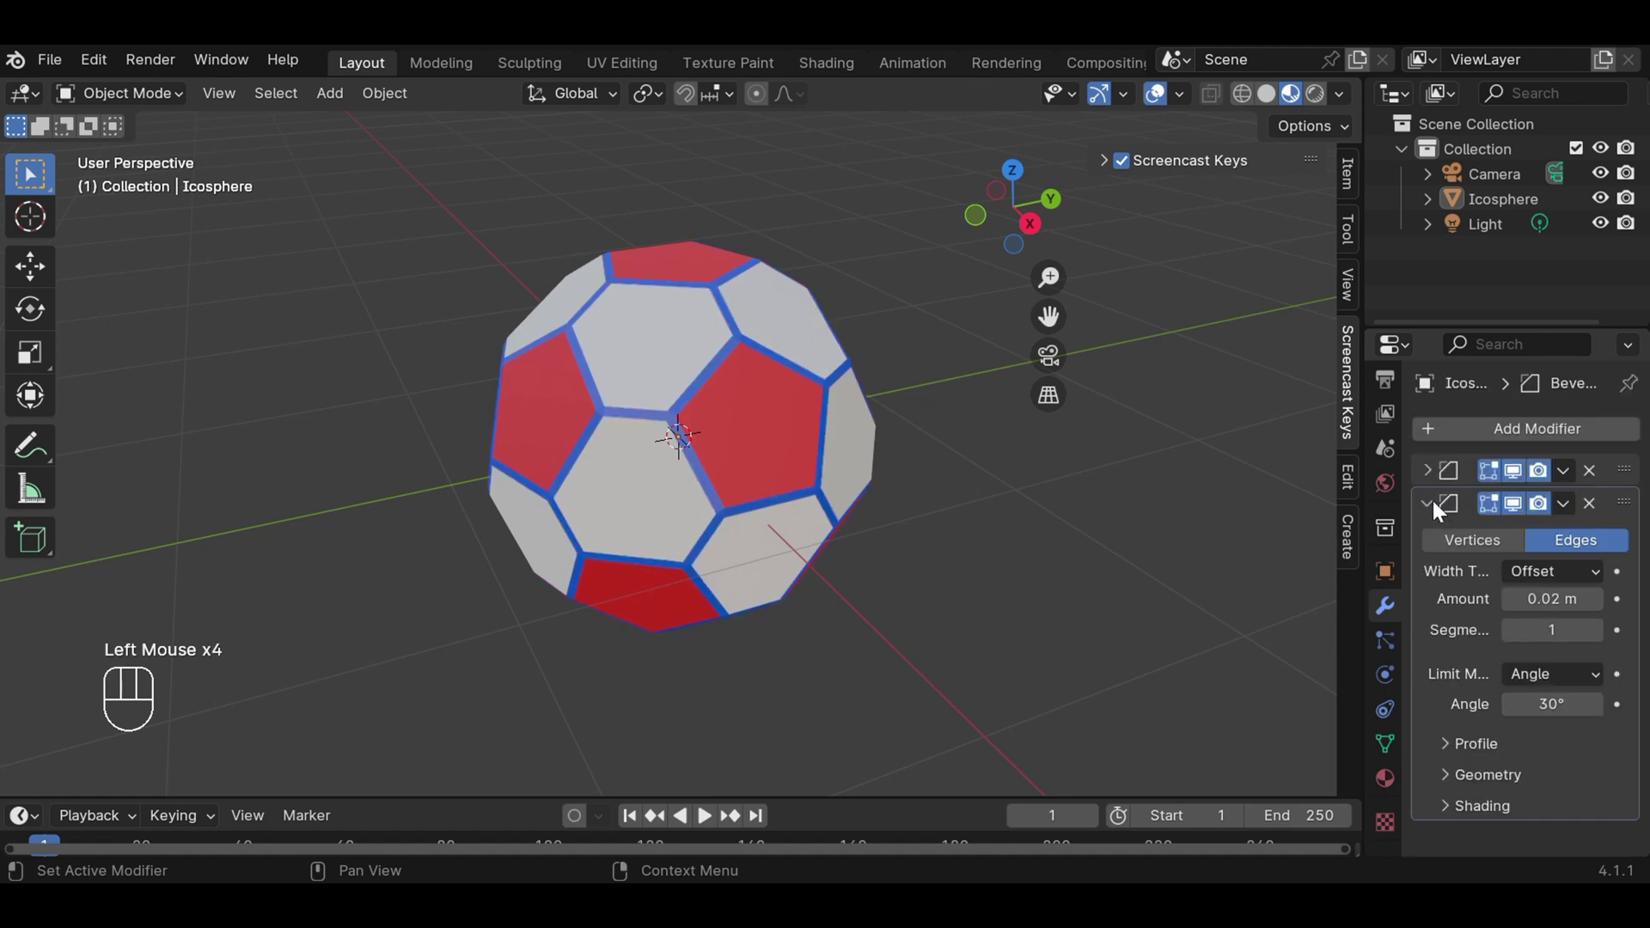
Add a Subdivision Surface modifier set to Simple with Levels Viewport 2.
left_click(1442, 507)
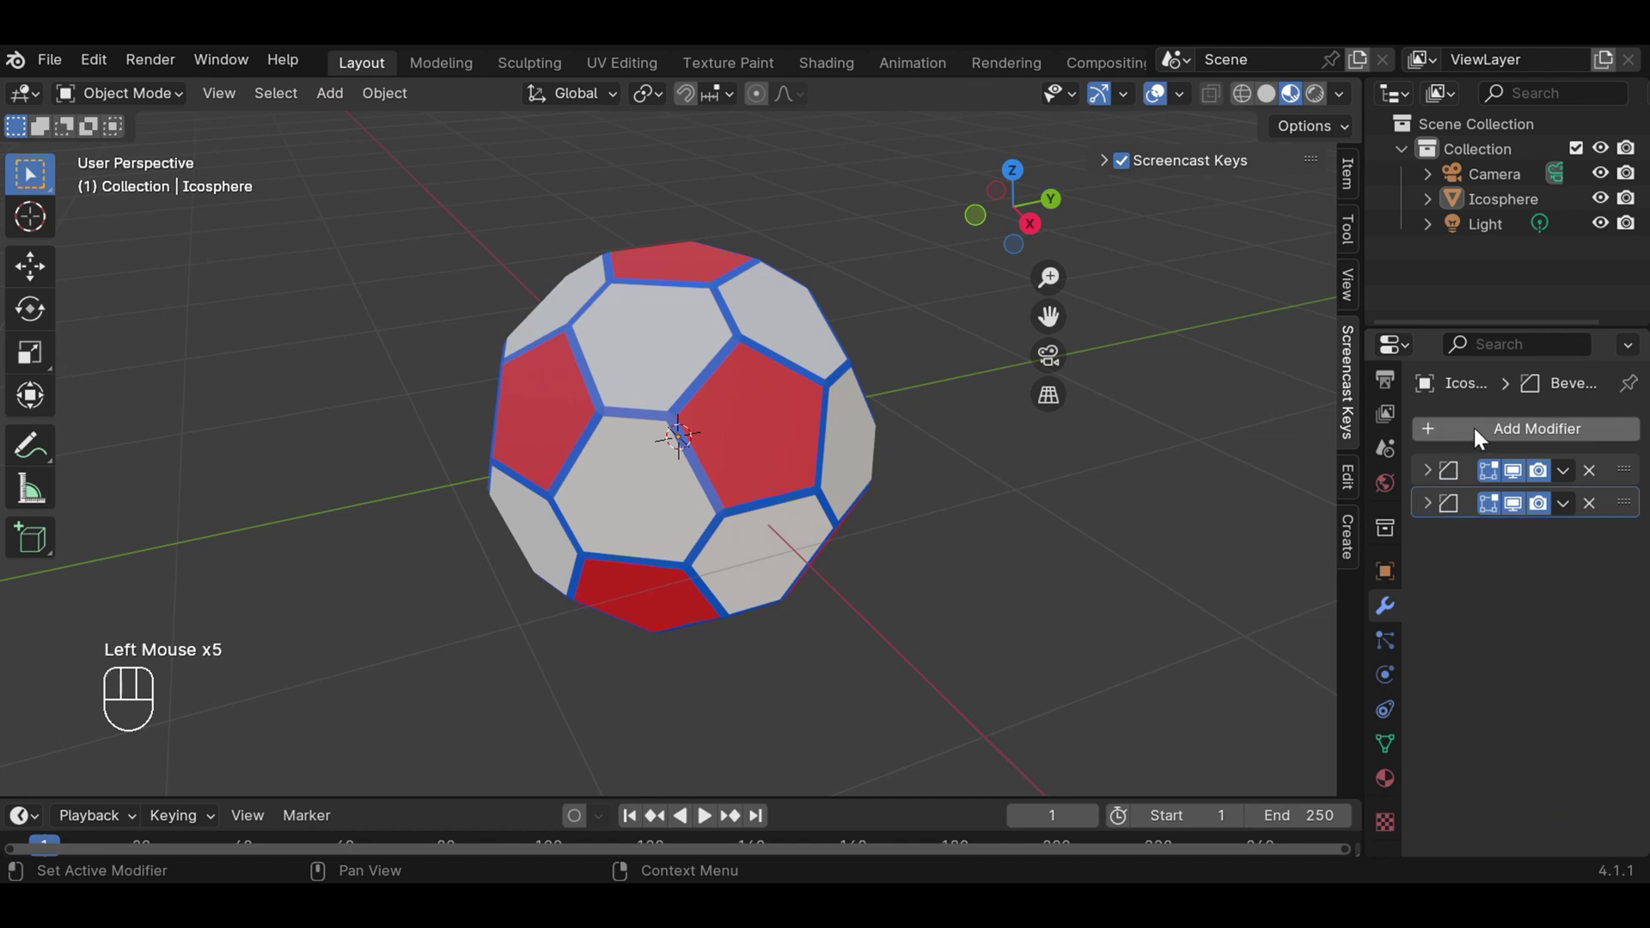
left_click_drag(1483, 435, 1236, 756)
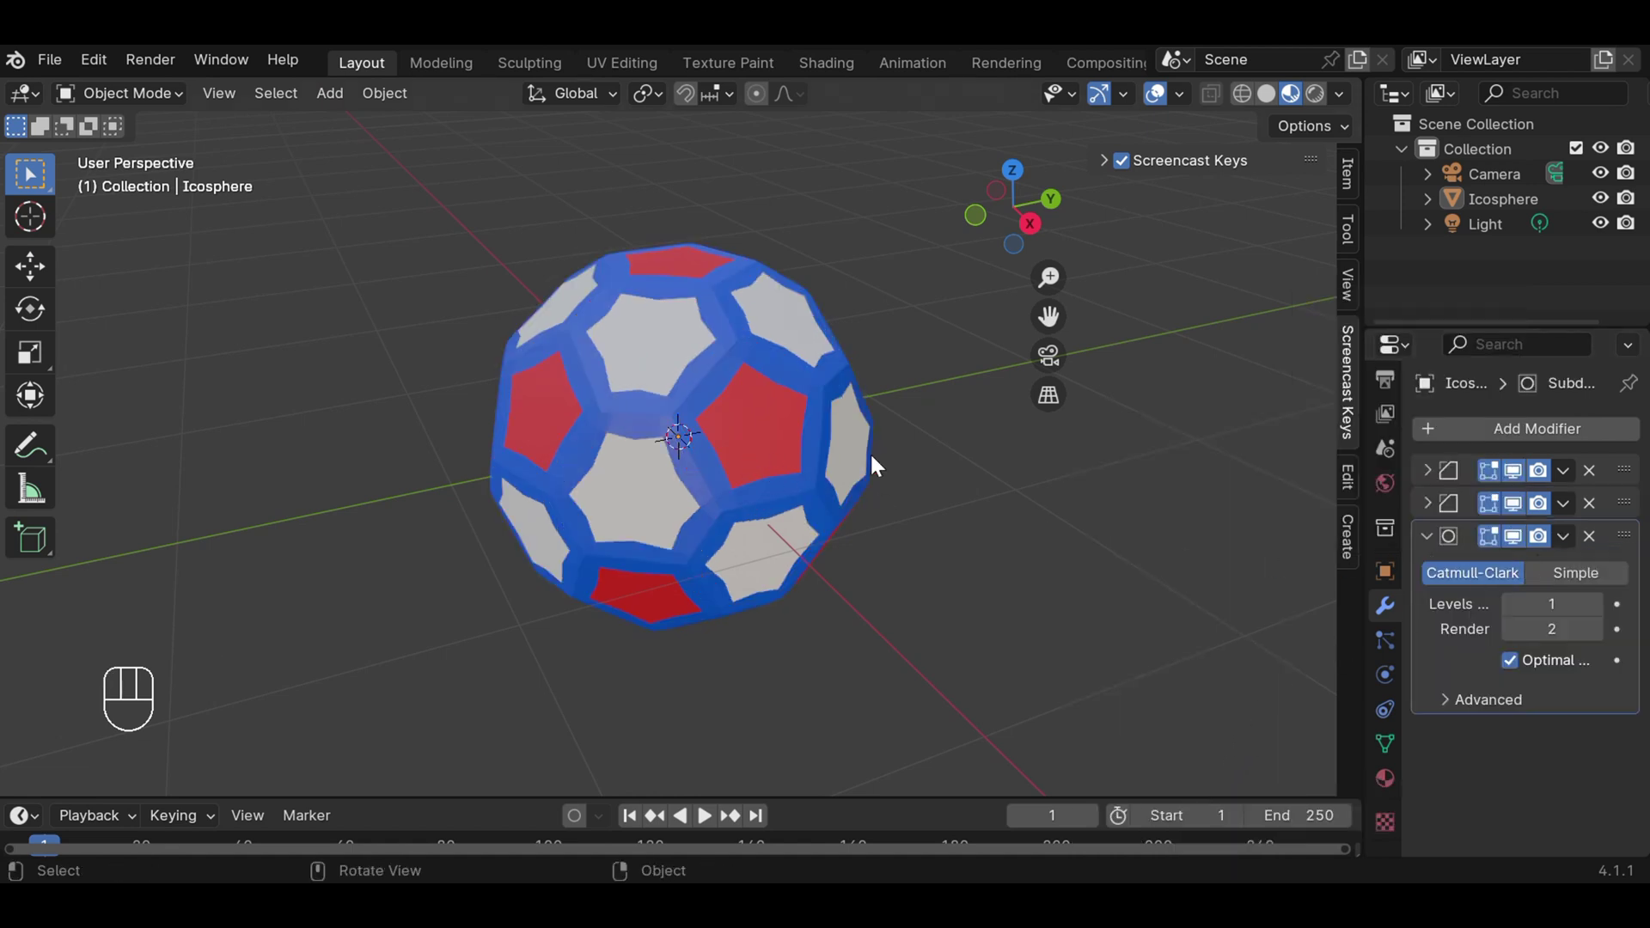
left_click(1584, 579)
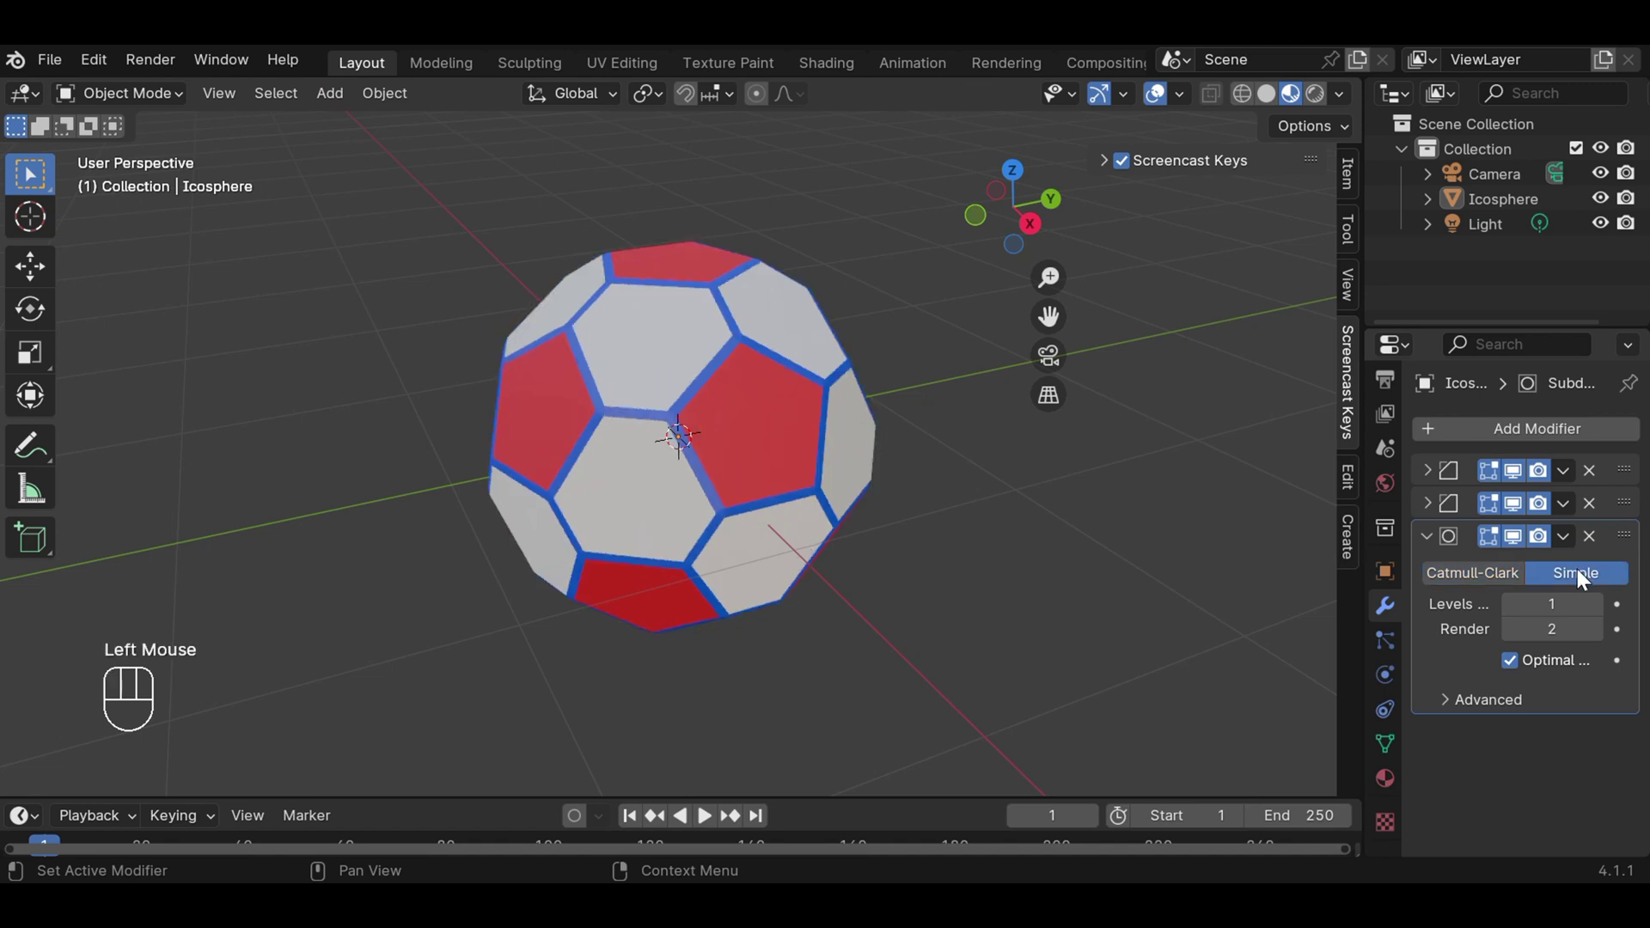
left_click(1598, 614)
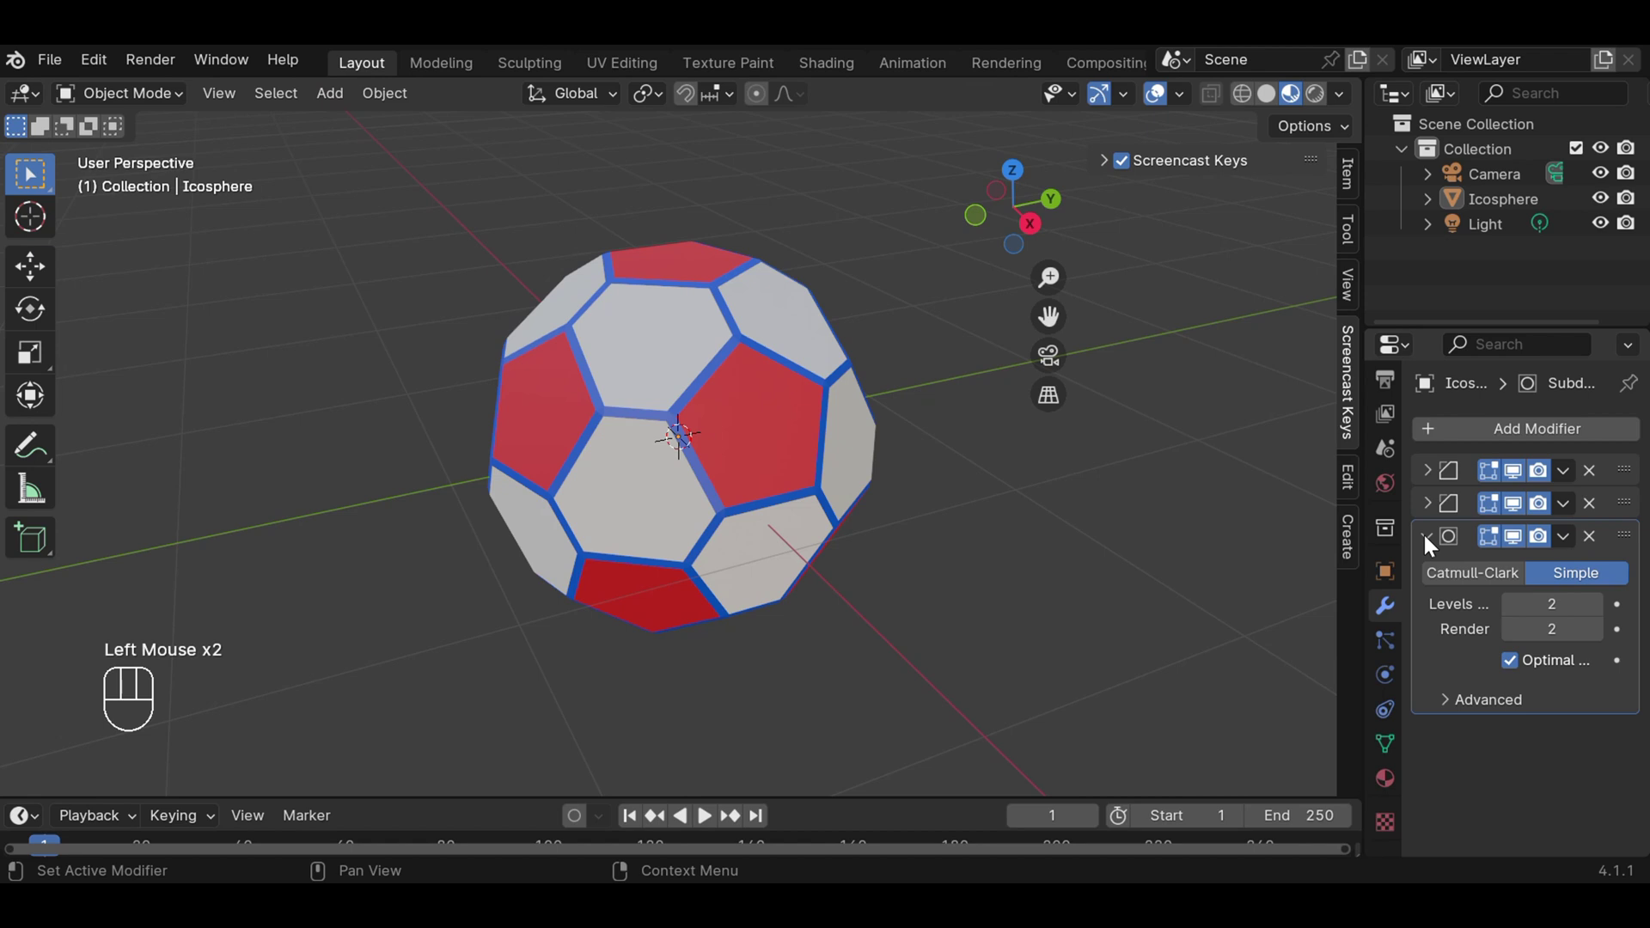
left_click(1427, 542)
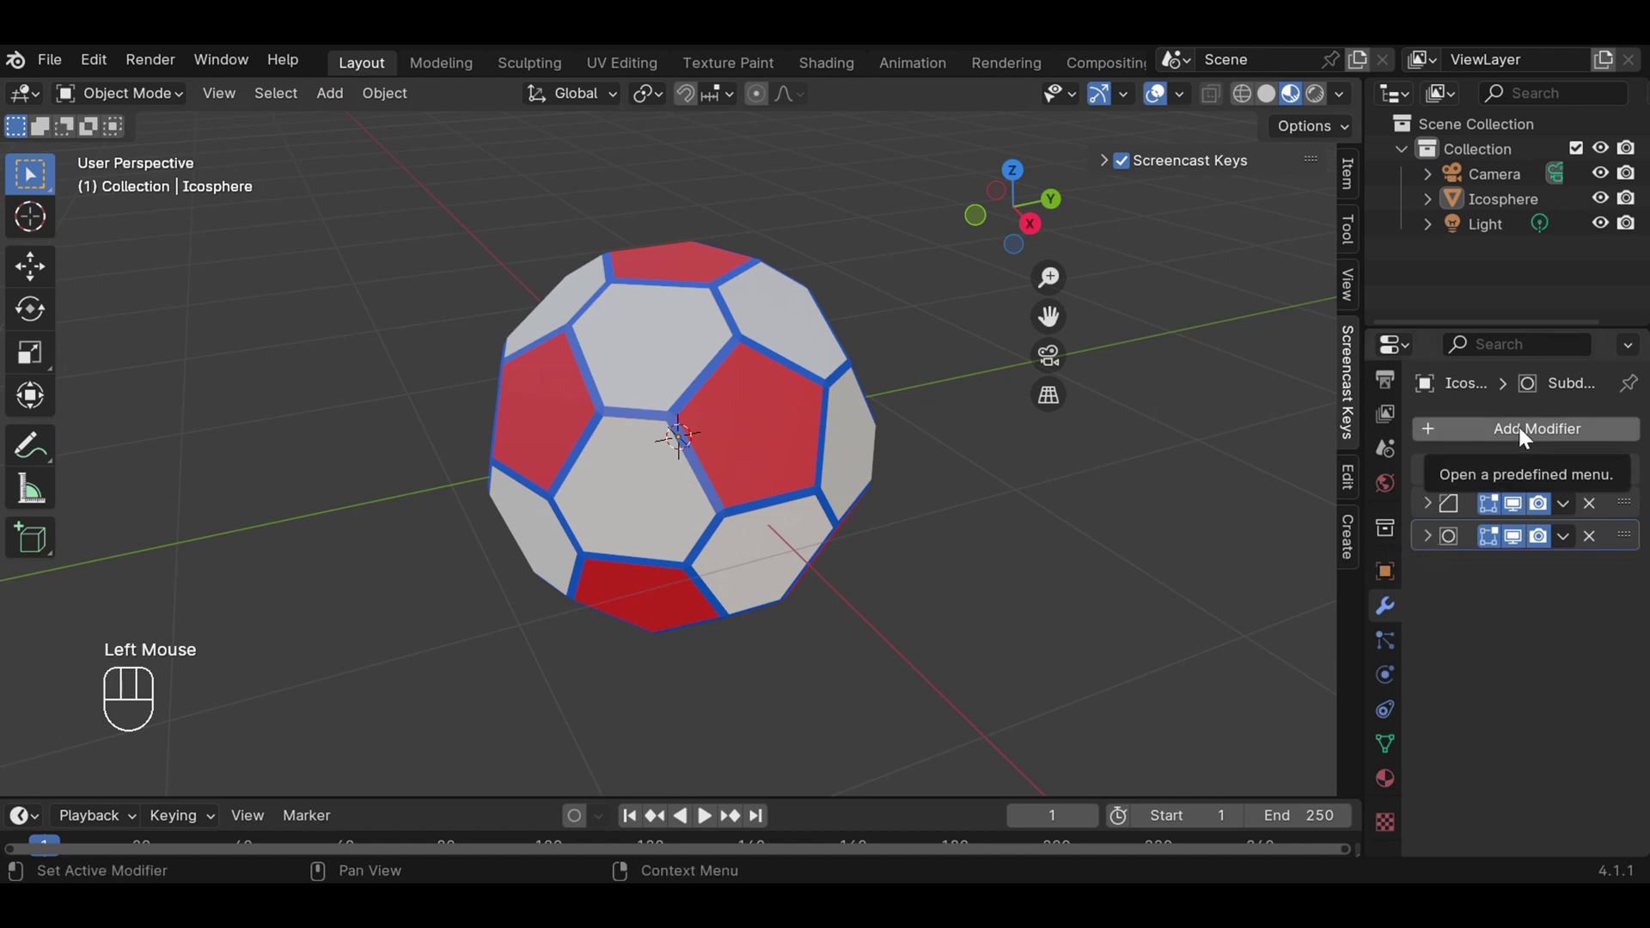
Add a Cast modifier with Shape Sphere and Factor 1.00 to round the ball.
left_click_drag(1529, 435, 1233, 489)
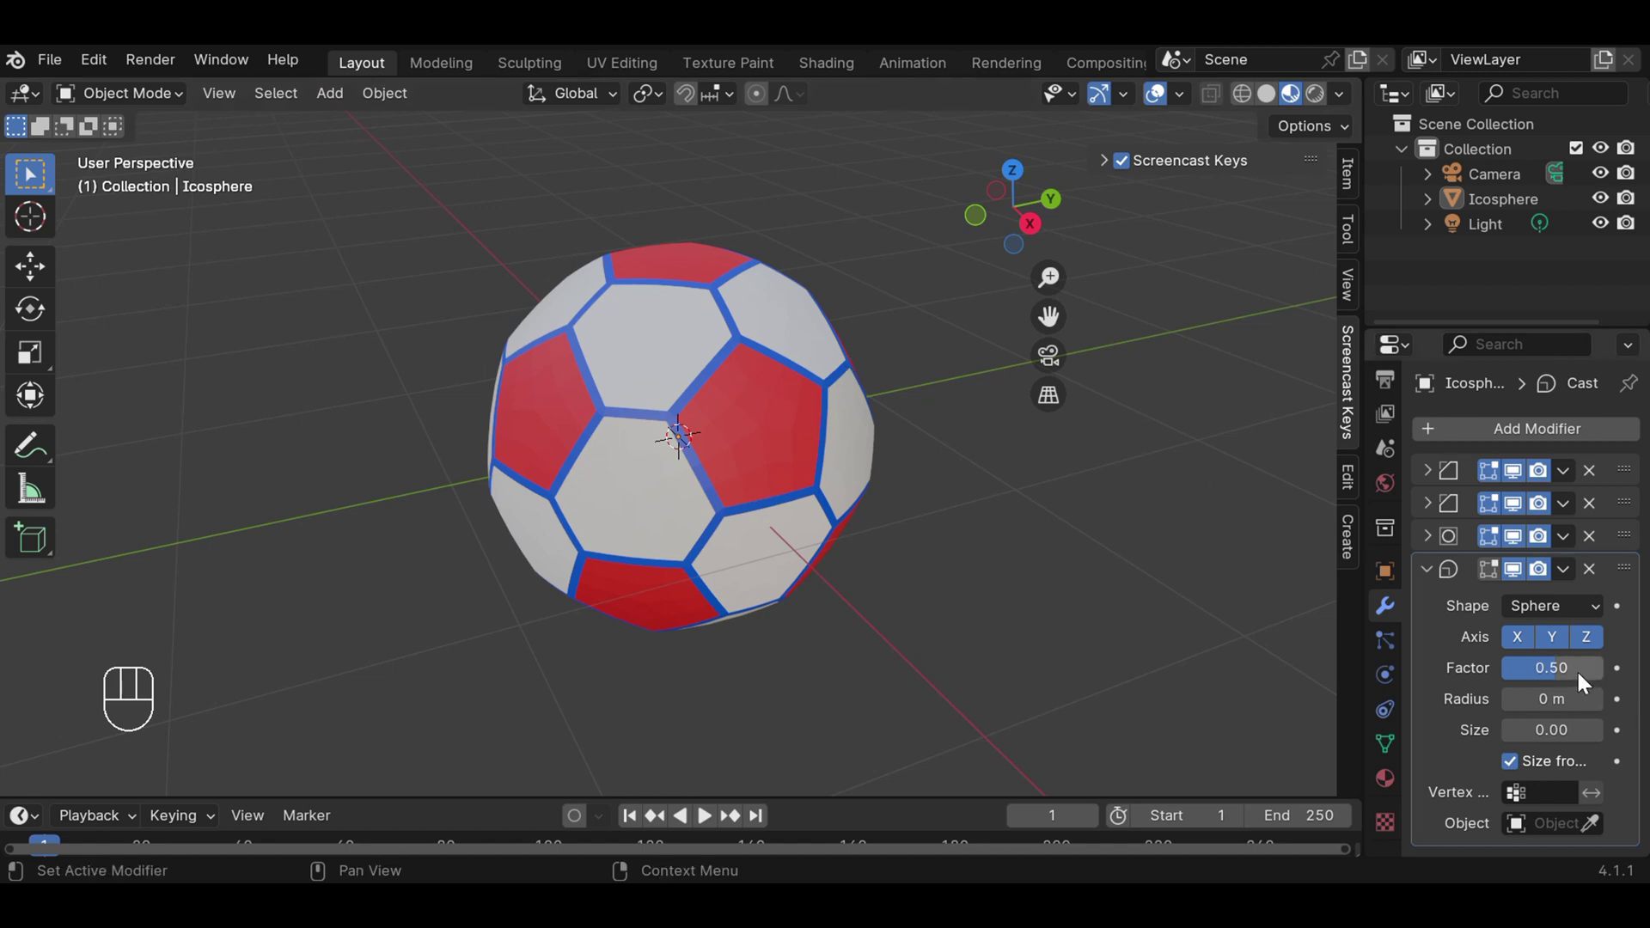
left_click_drag(1581, 679, 1588, 680)
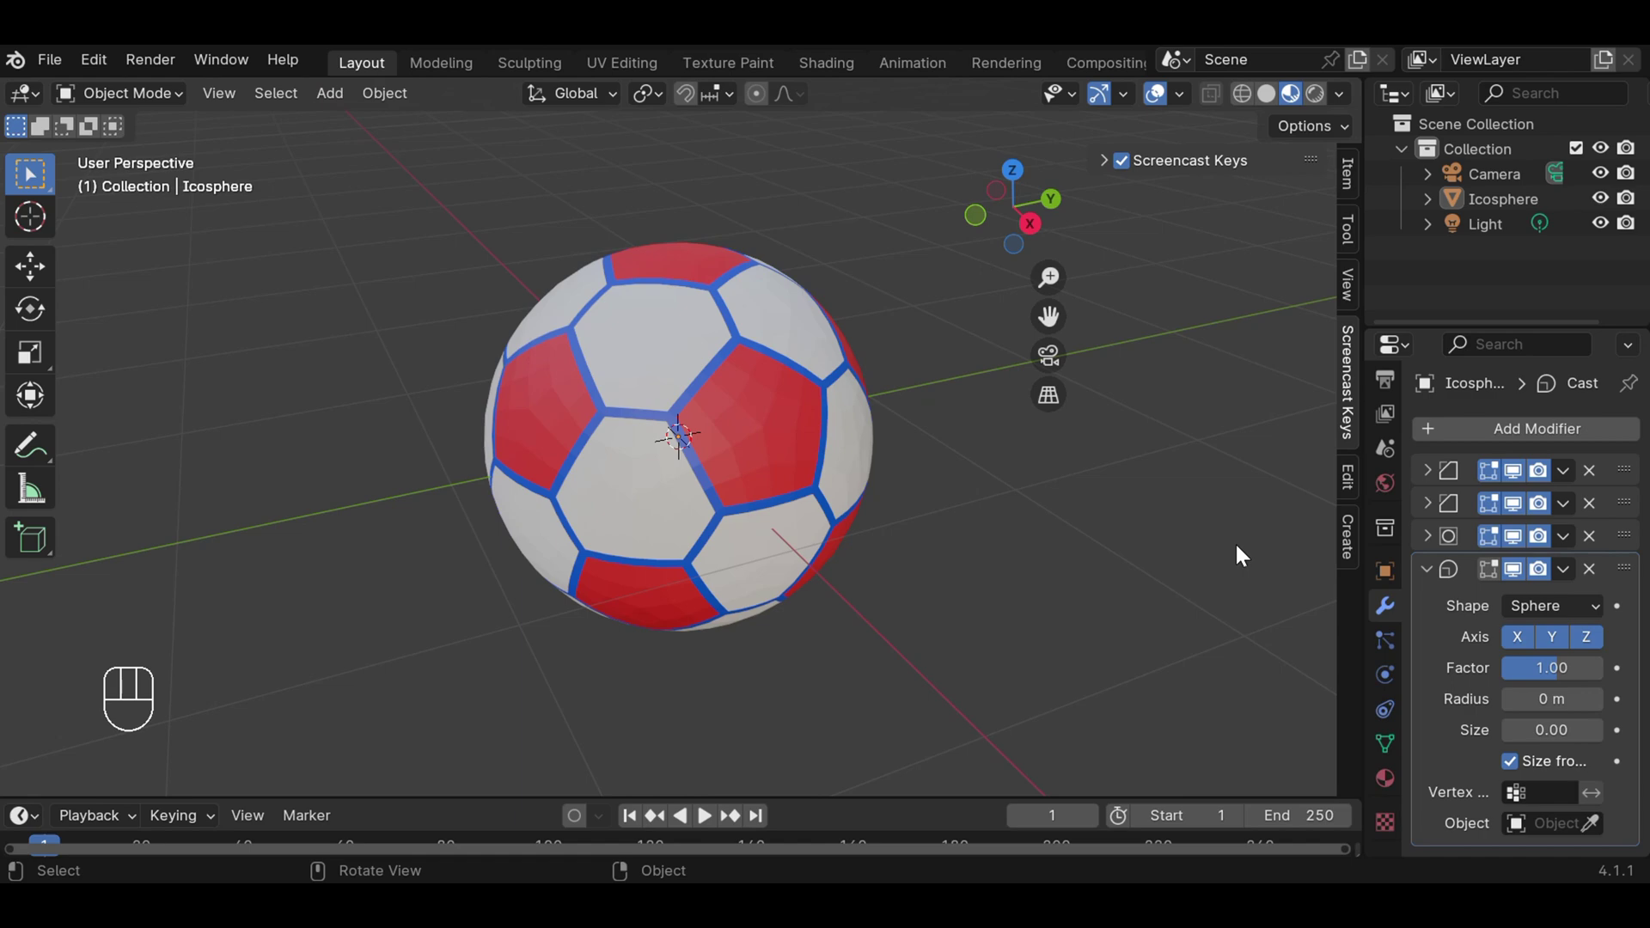
left_click(1440, 571)
scroll("up", 3)
scroll("down", 3)
left_click_drag(911, 404, 892, 412)
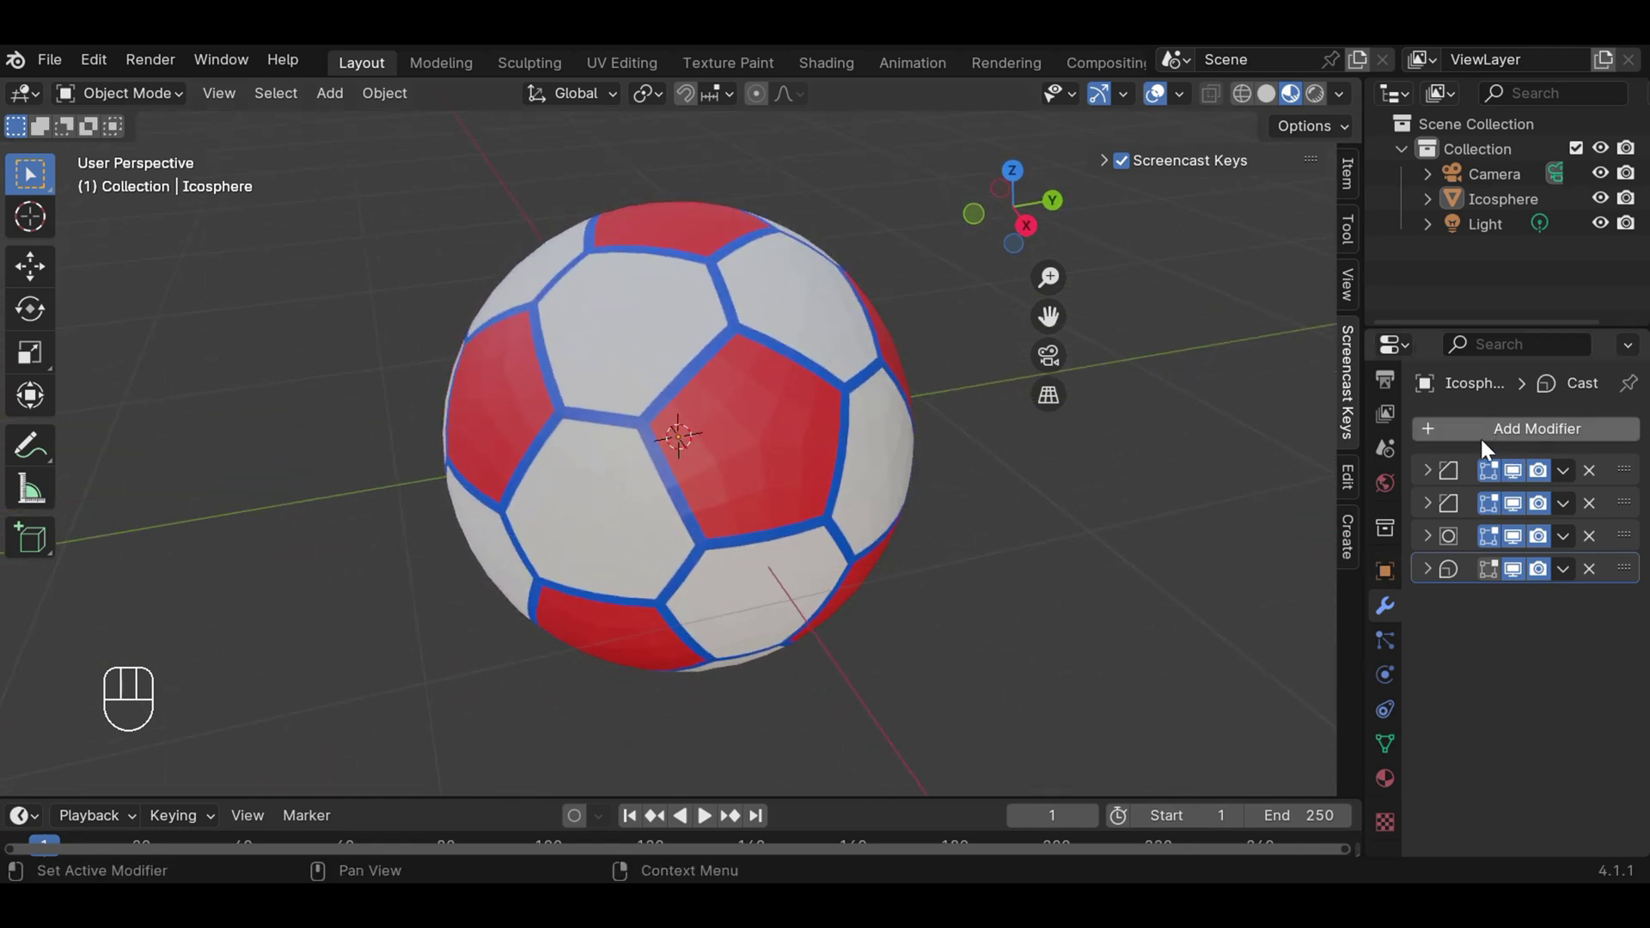
Select the ball and apply Visual Geometry to Mesh, baking all four modifiers.
left_click_drag(1576, 479, 1267, 576)
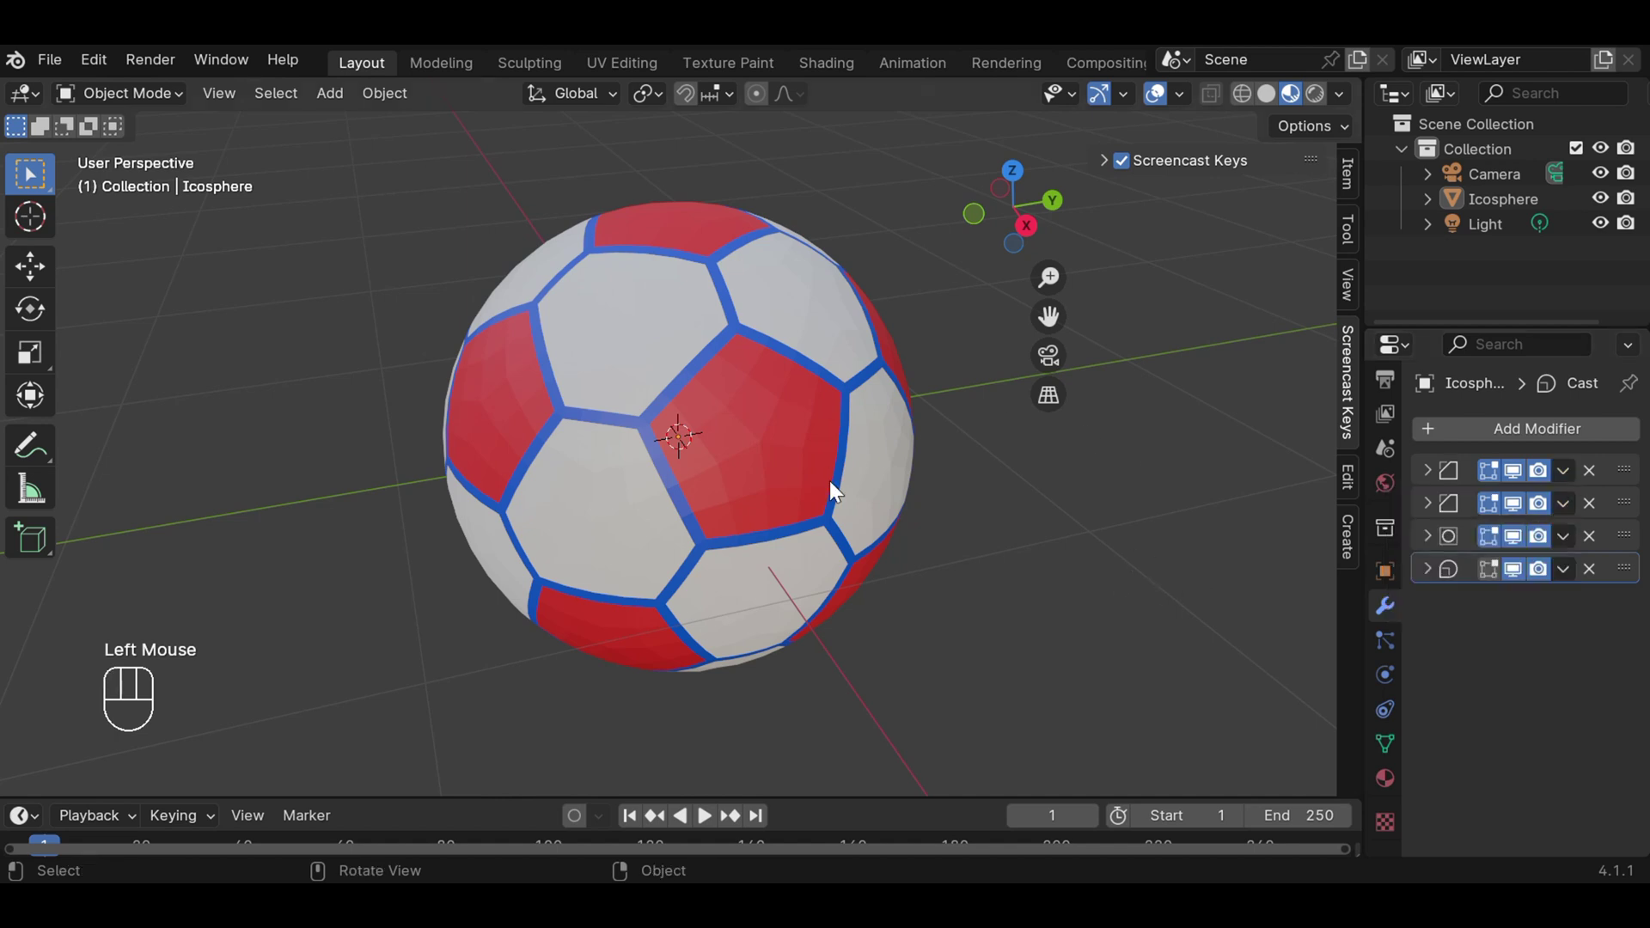
left_click(770, 400)
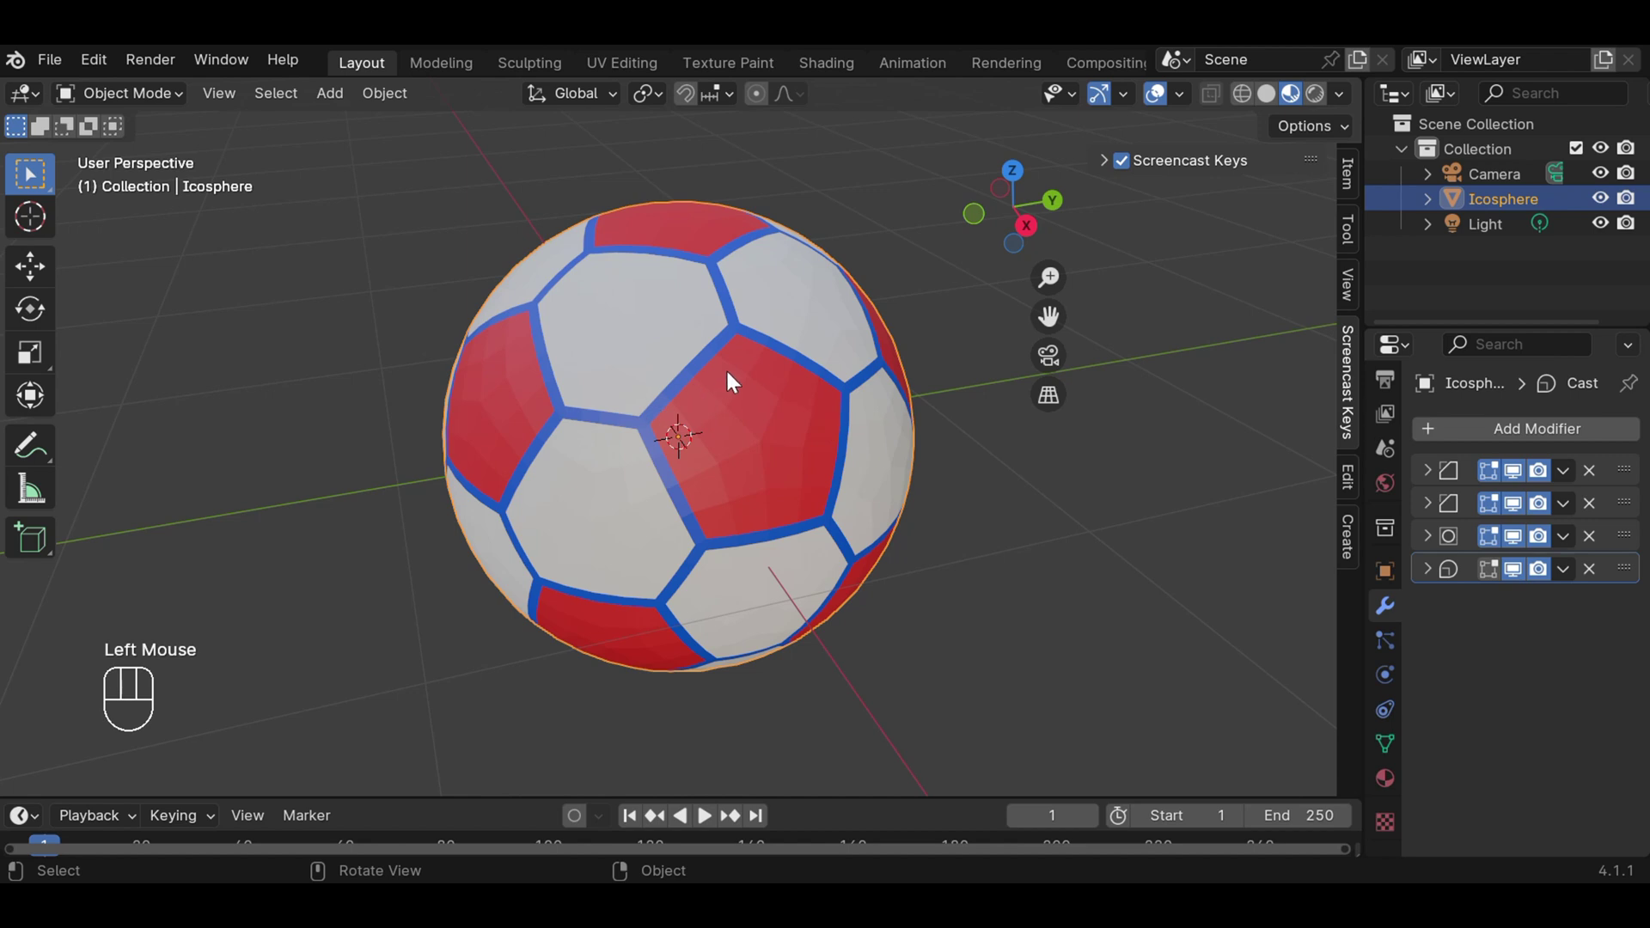
left_click_drag(768, 328, 913, 432)
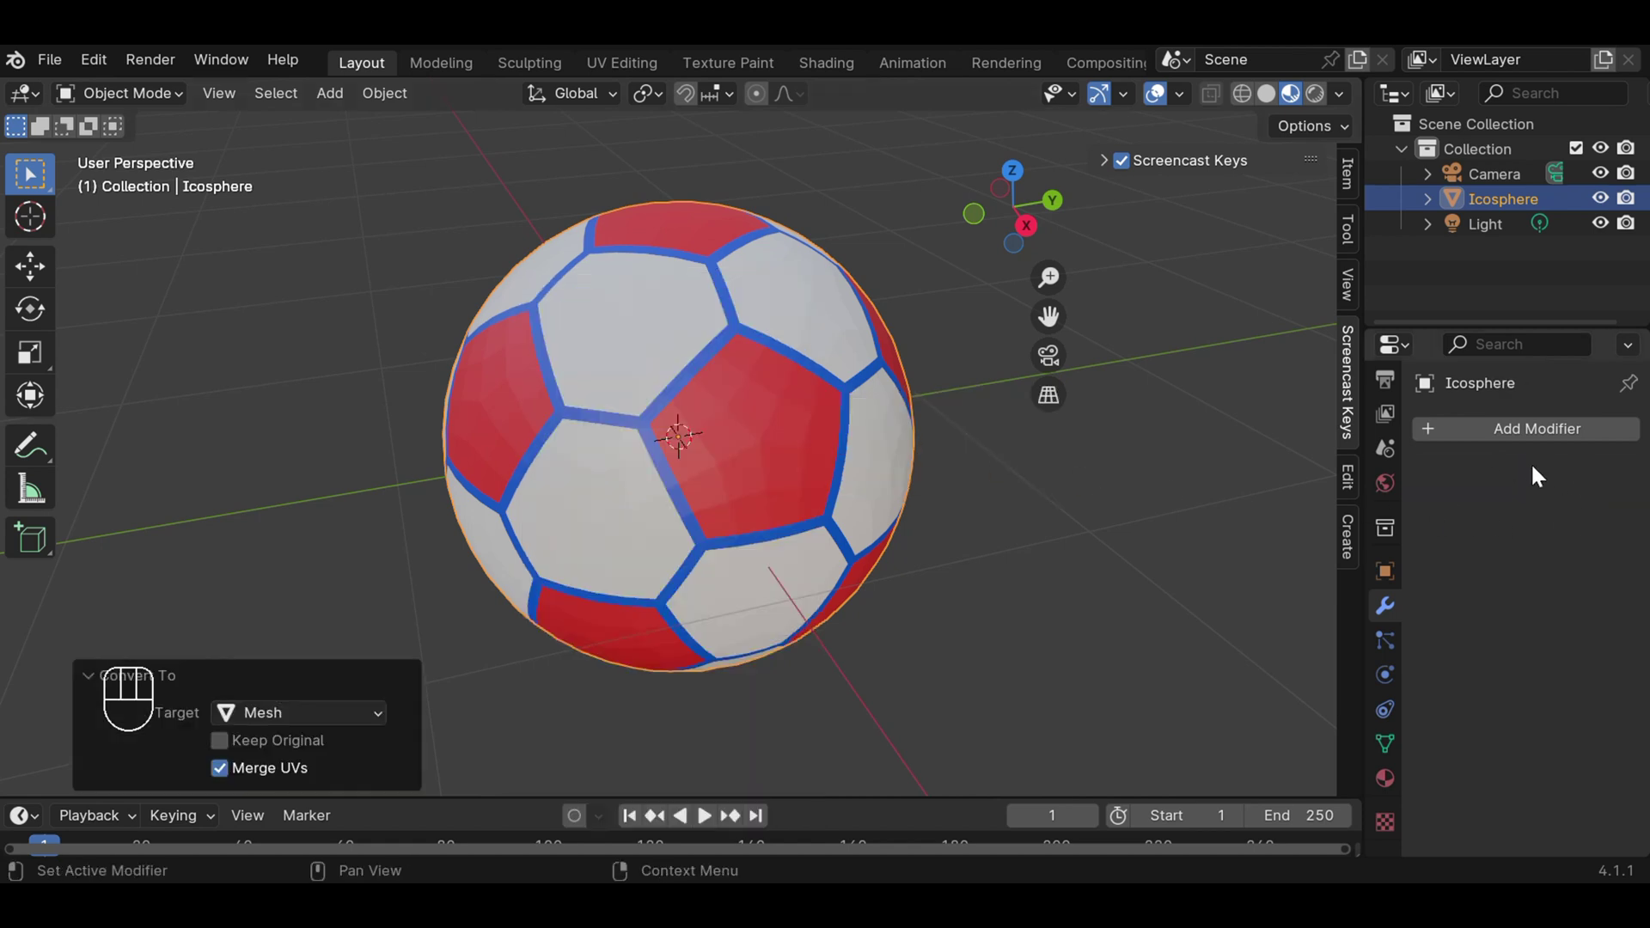
Orbit and zoom around the baked ball to check its shape and panels.
left_click(957, 500)
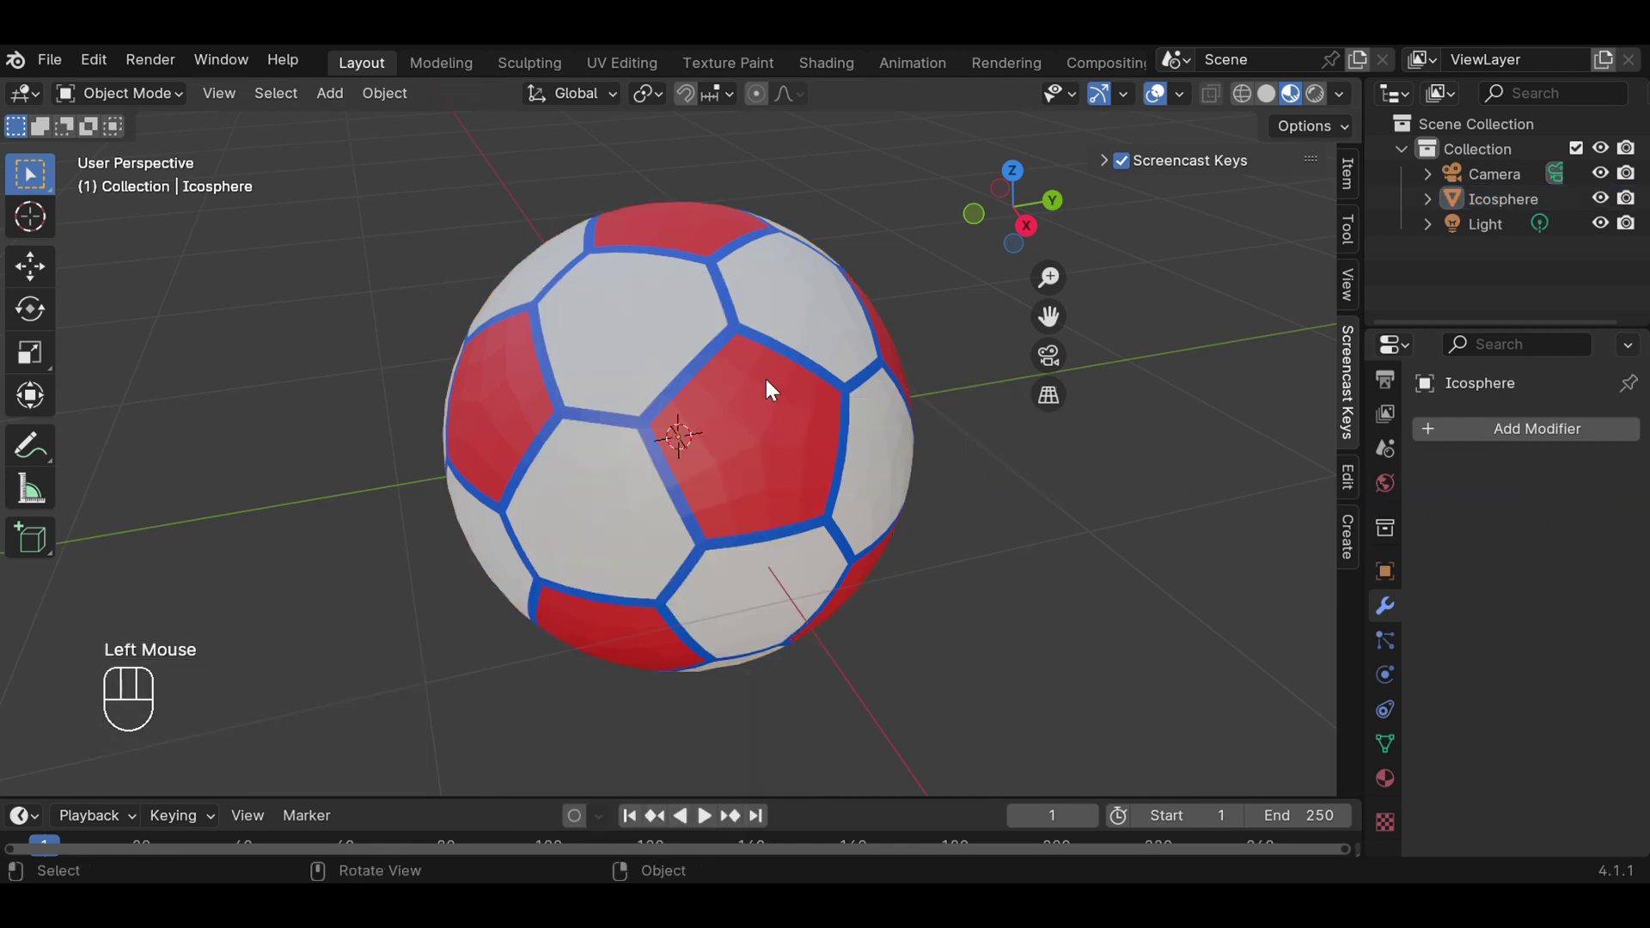
left_click_drag(773, 387, 807, 421)
scroll("up", 3)
scroll("down", 3)
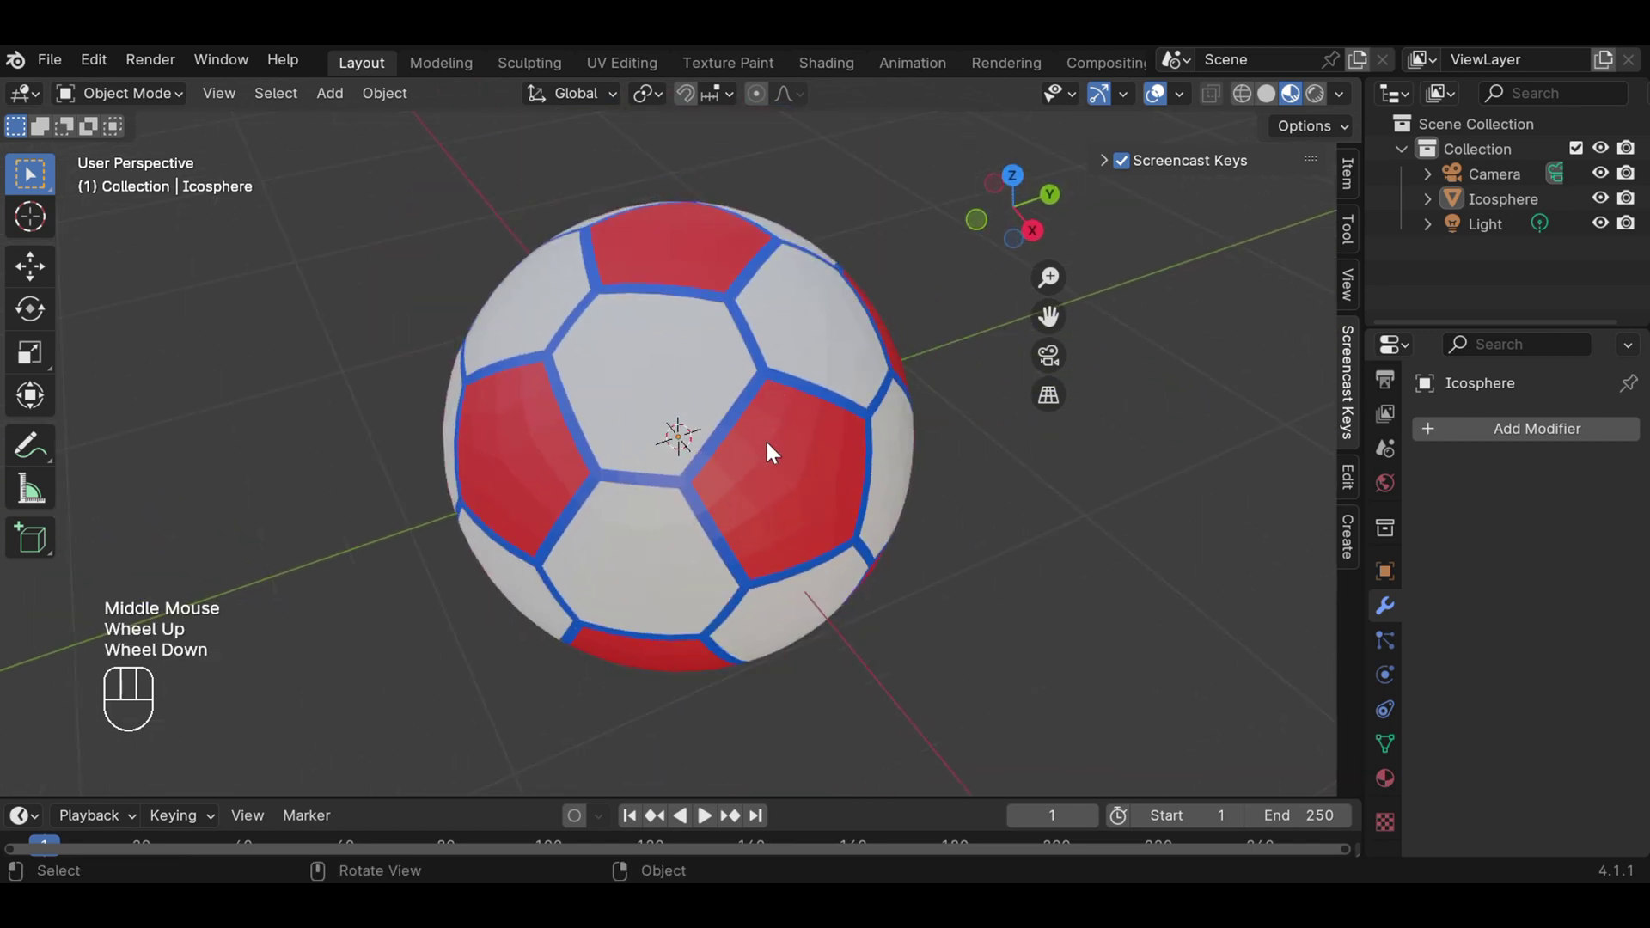
left_click_drag(771, 456, 803, 402)
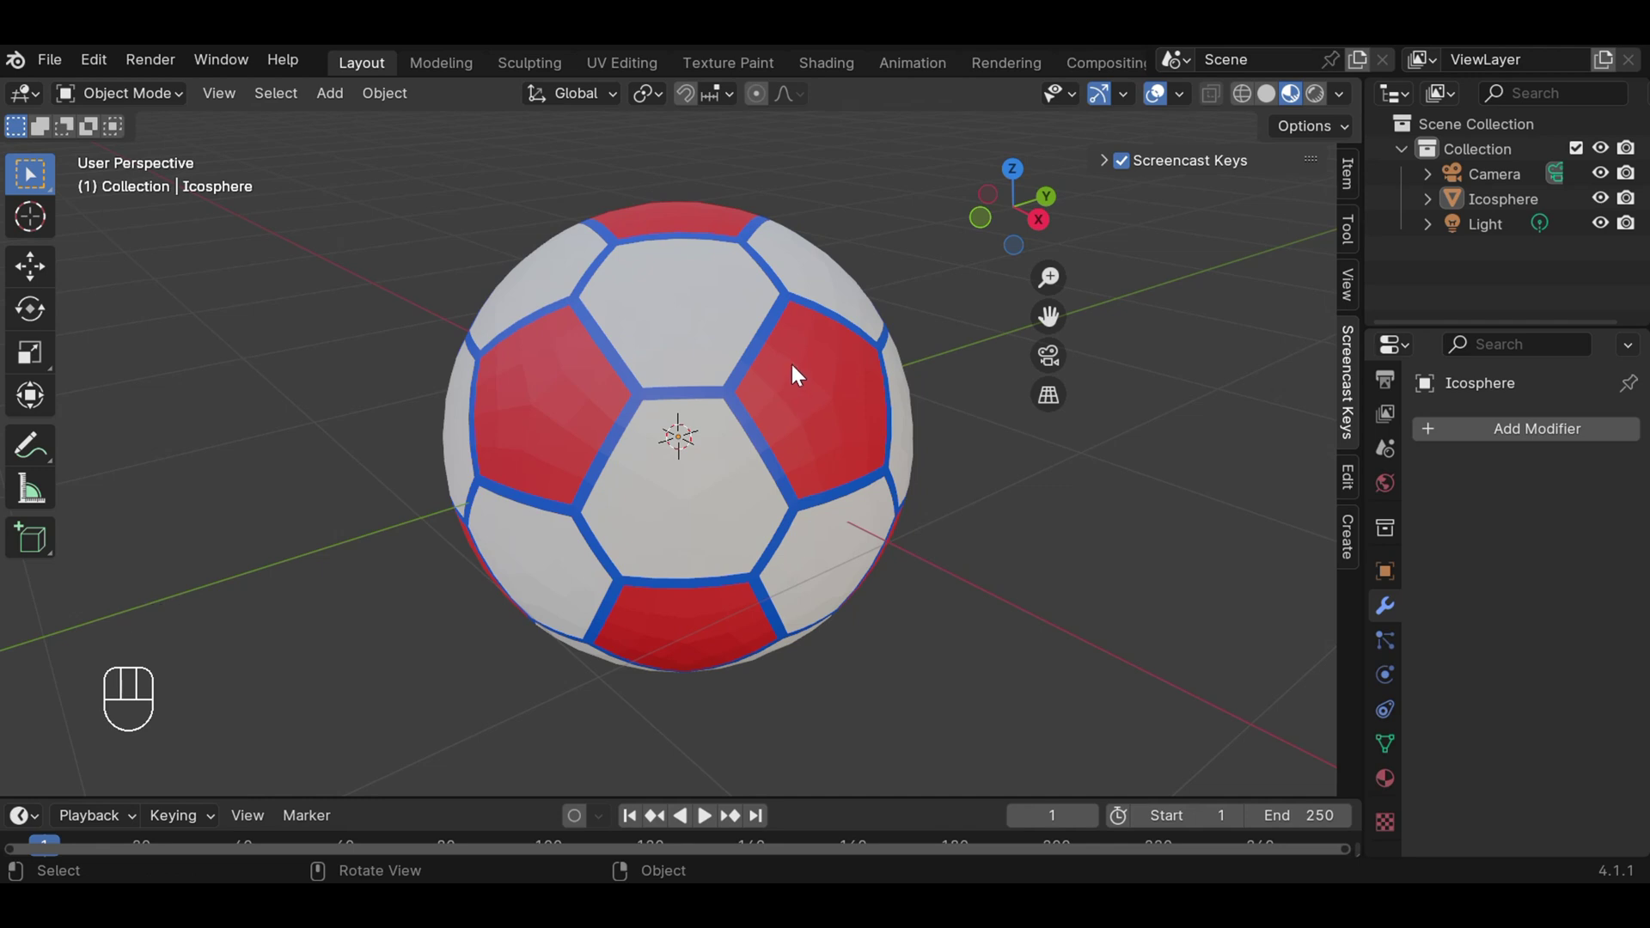
left_click_drag(799, 372, 749, 298)
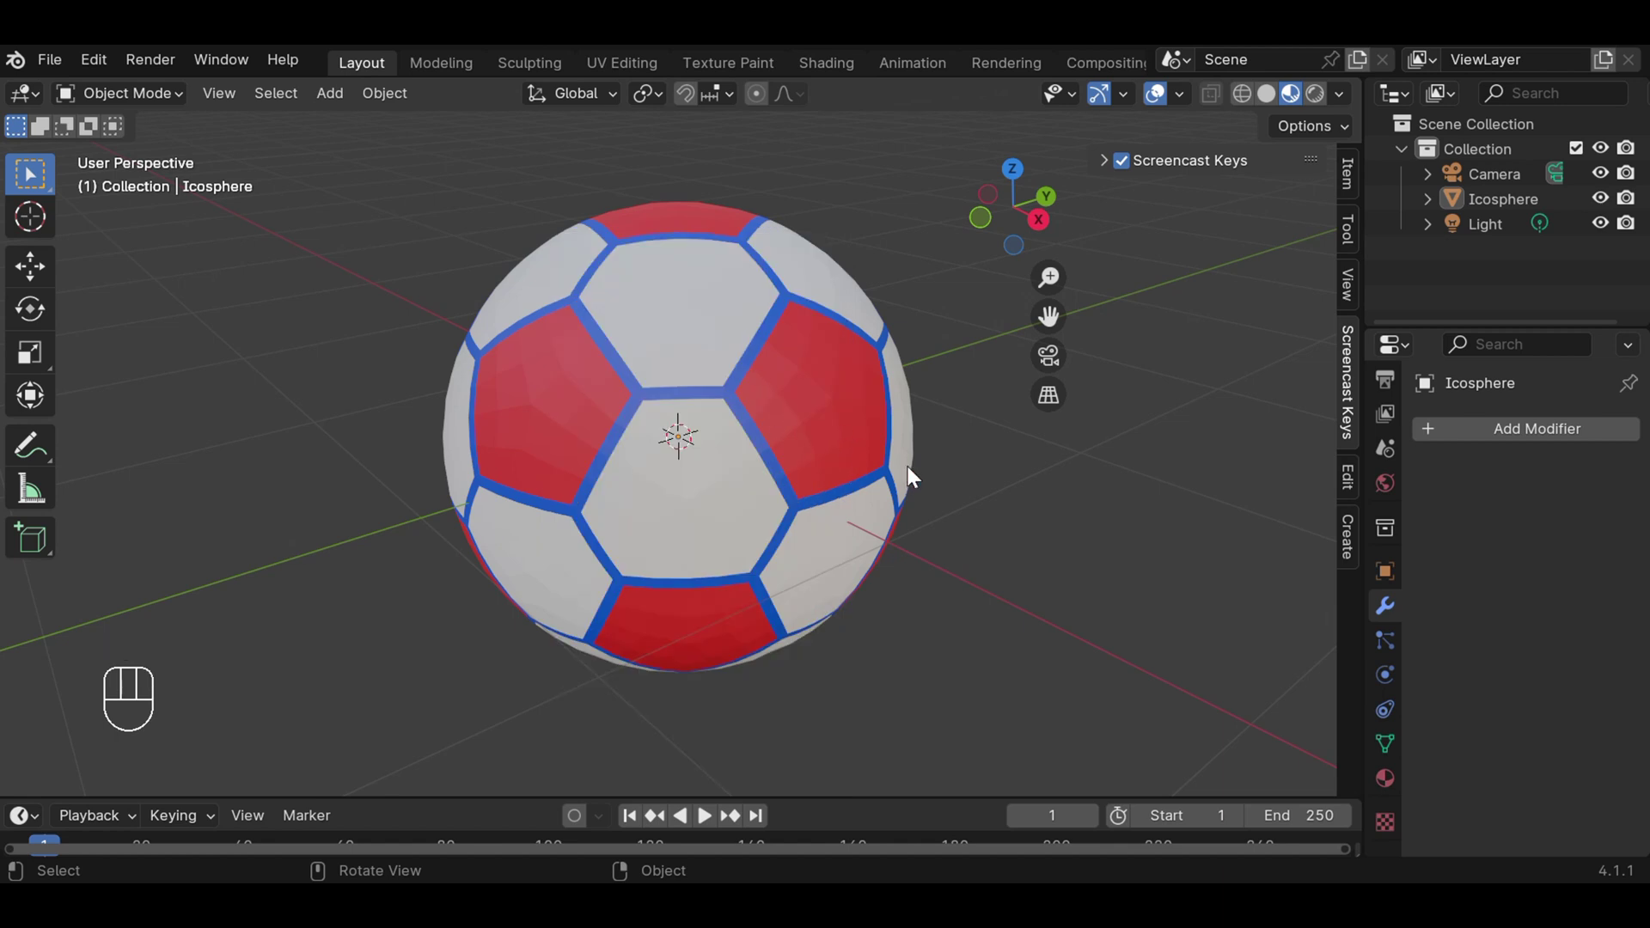
scroll("down", 3)
scroll("up", 3)
left_click_drag(933, 424, 670, 359)
Apply Shade Smooth to the ball and look it over from above.
left_click(764, 276)
right_click(765, 276)
left_click_drag(764, 276, 655, 270)
scroll("down", 3)
left_click_drag(822, 351, 872, 566)
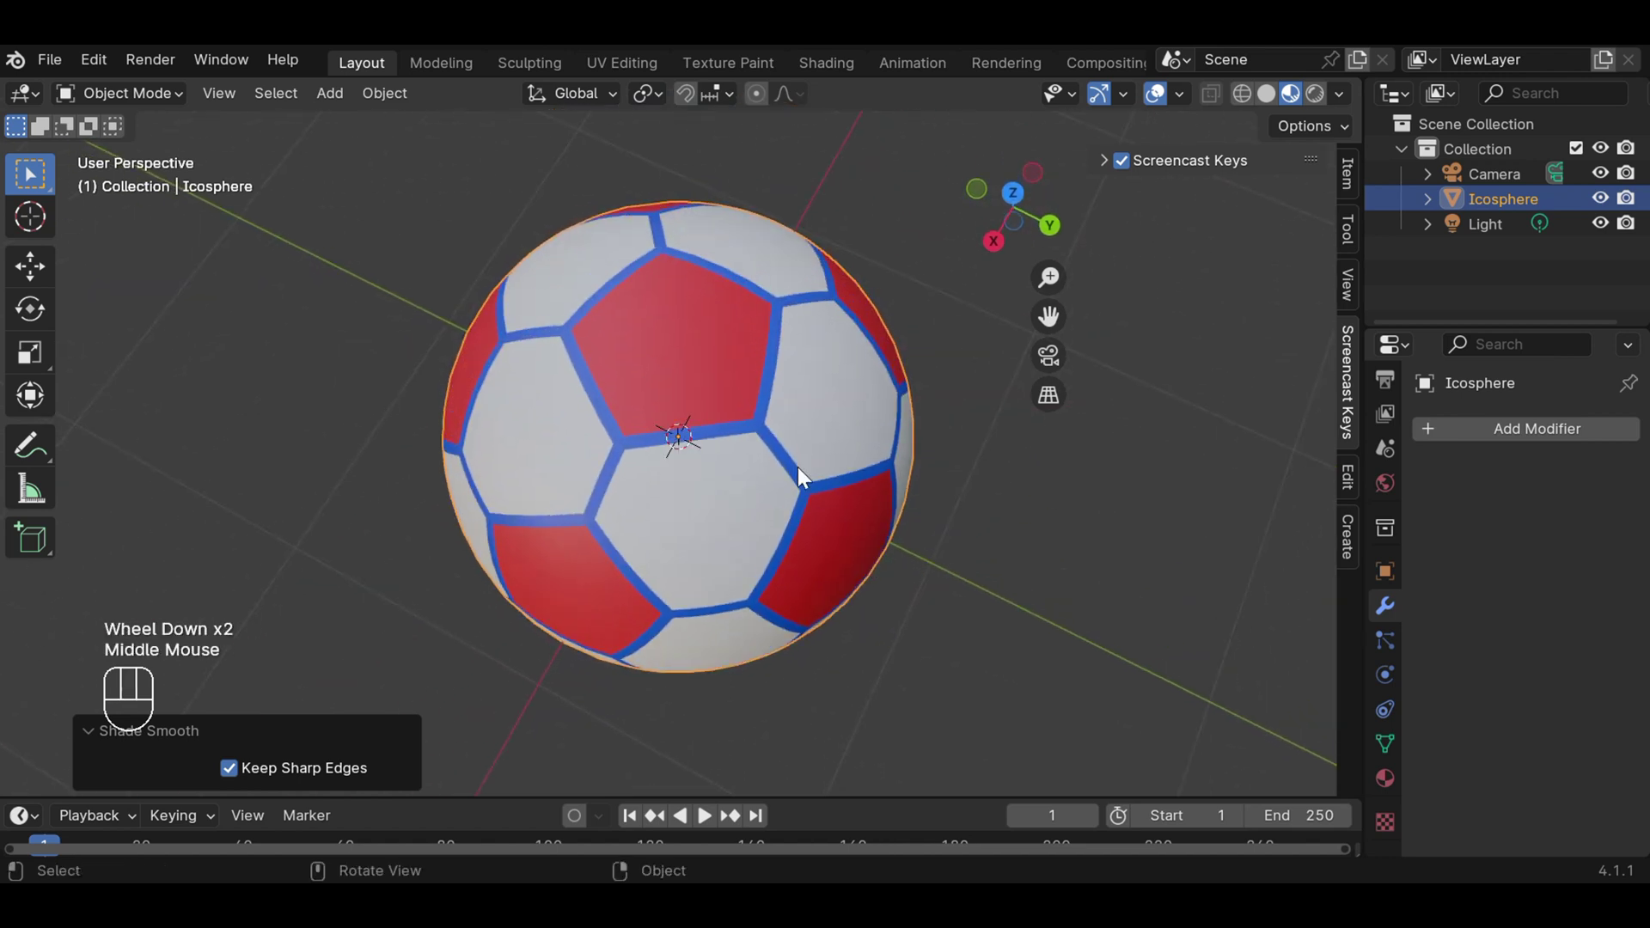
scroll("up", 3)
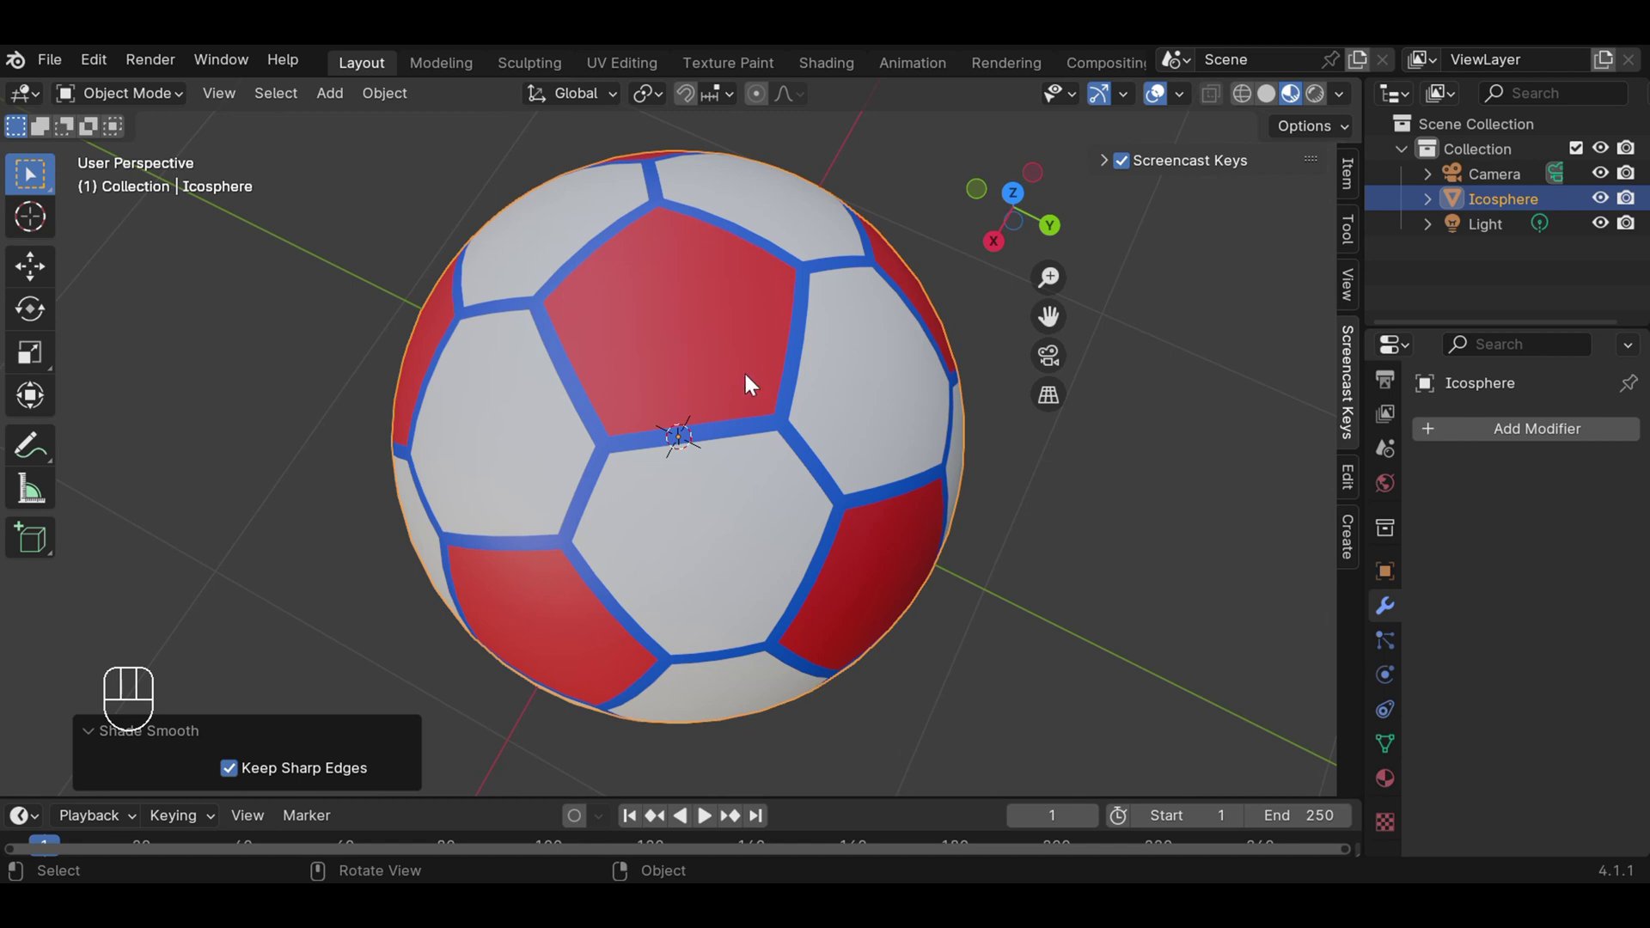
scroll("up", 3)
scroll("down", 3)
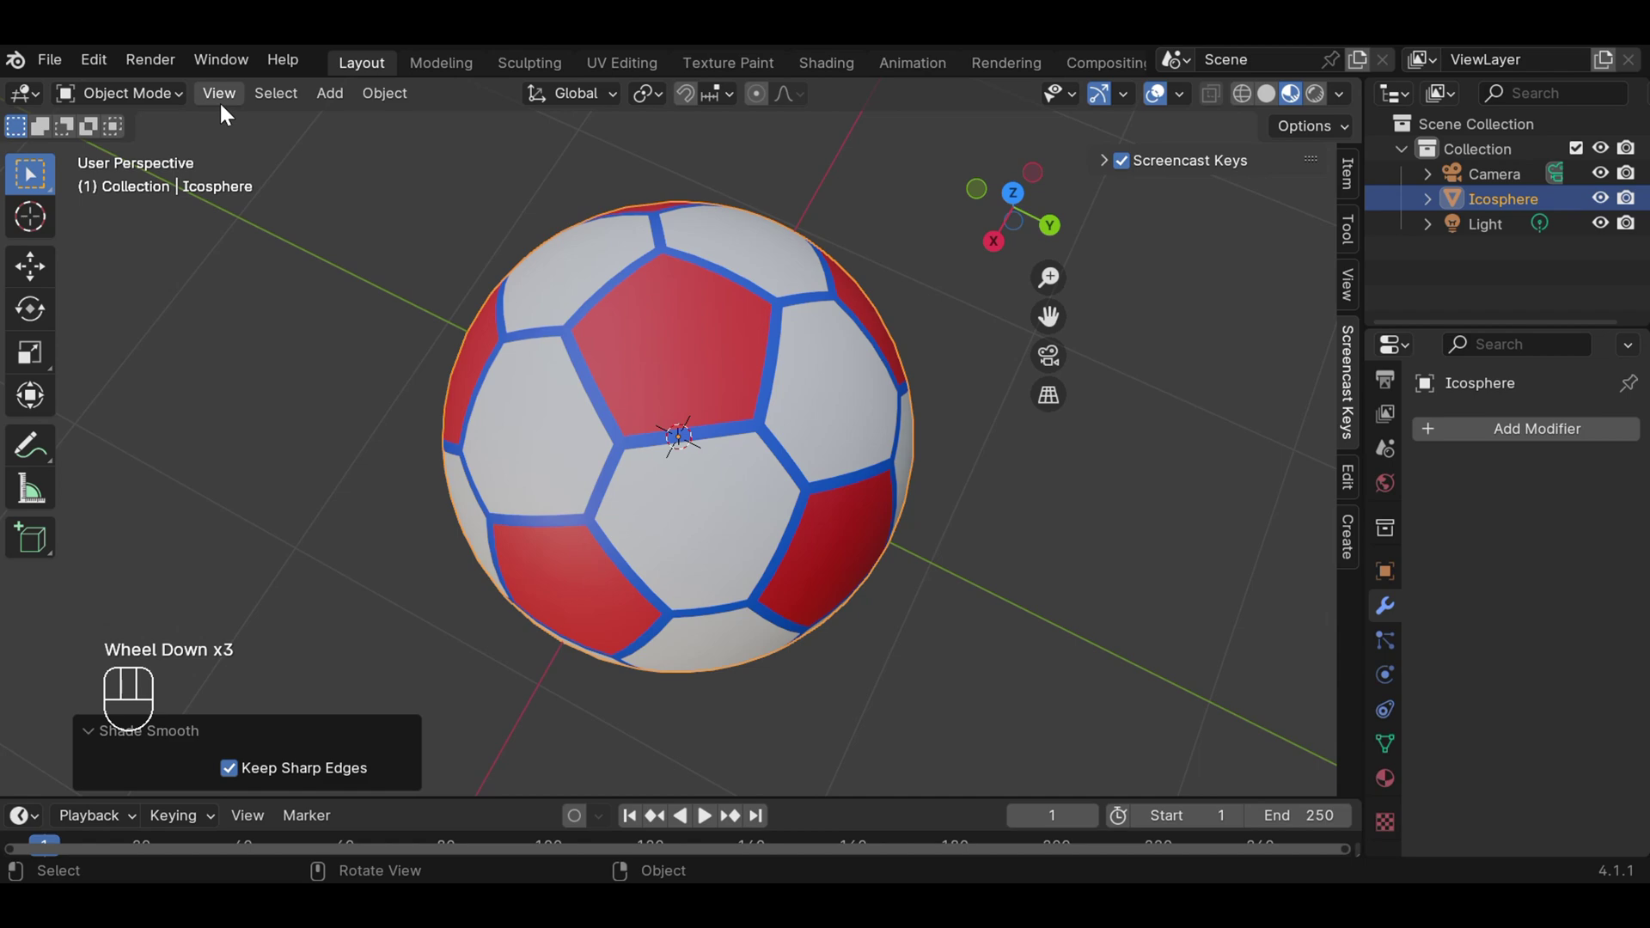
Show the ball in Solid grey shading and switch Edit Mode to Face select.
left_click_drag(167, 103, 169, 139)
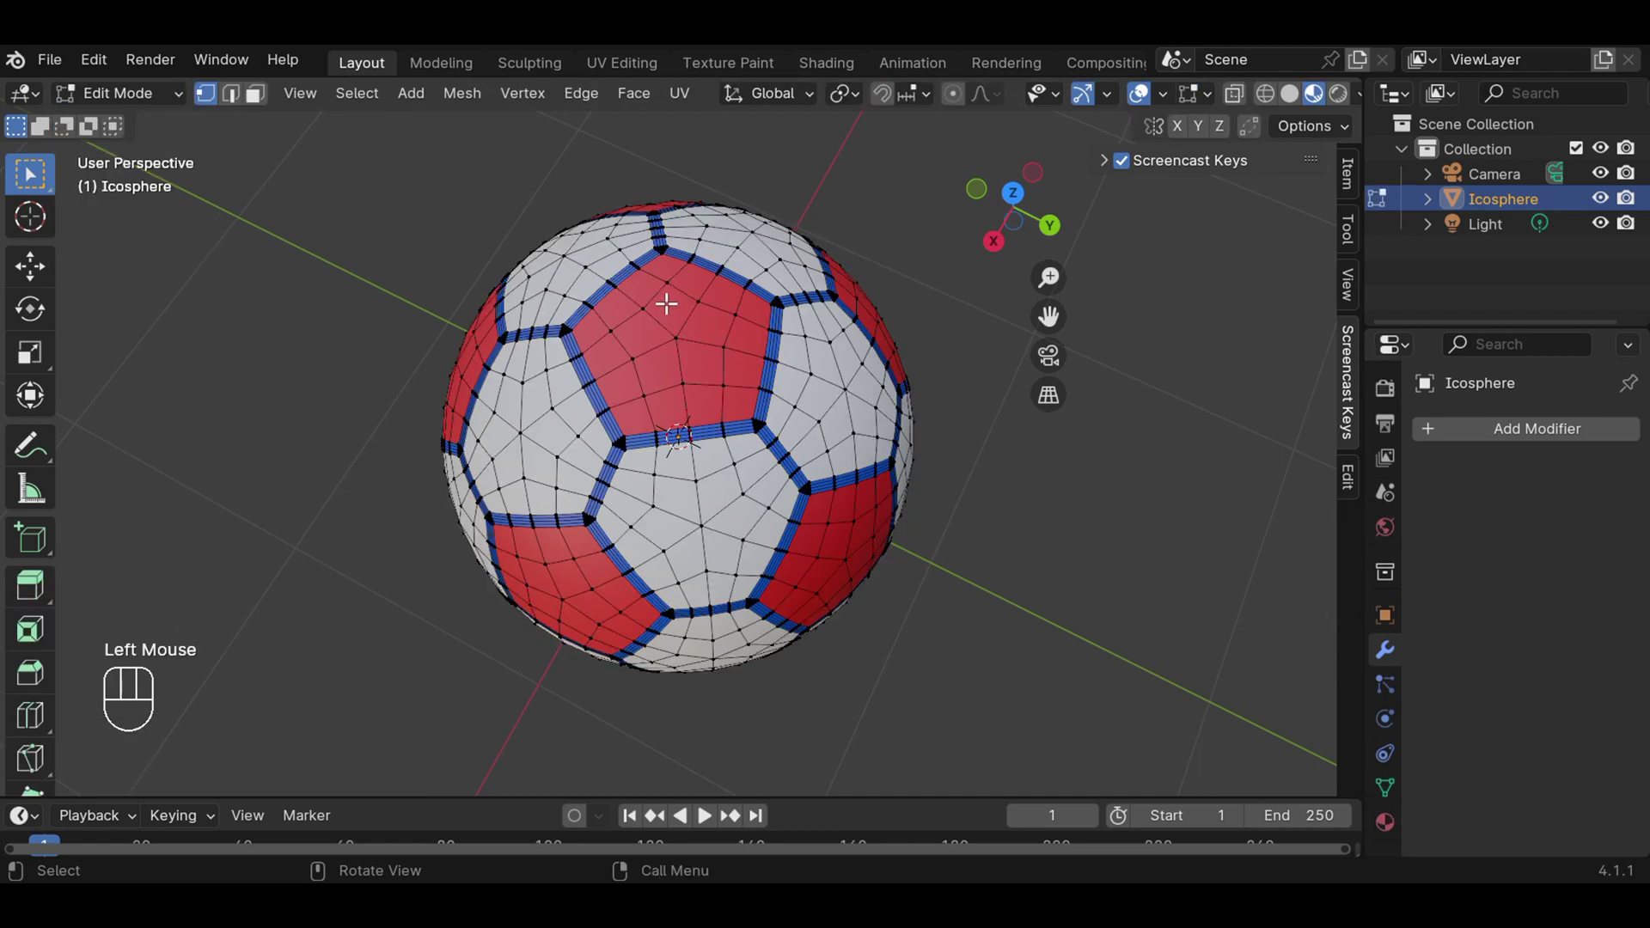
scroll("up", 3)
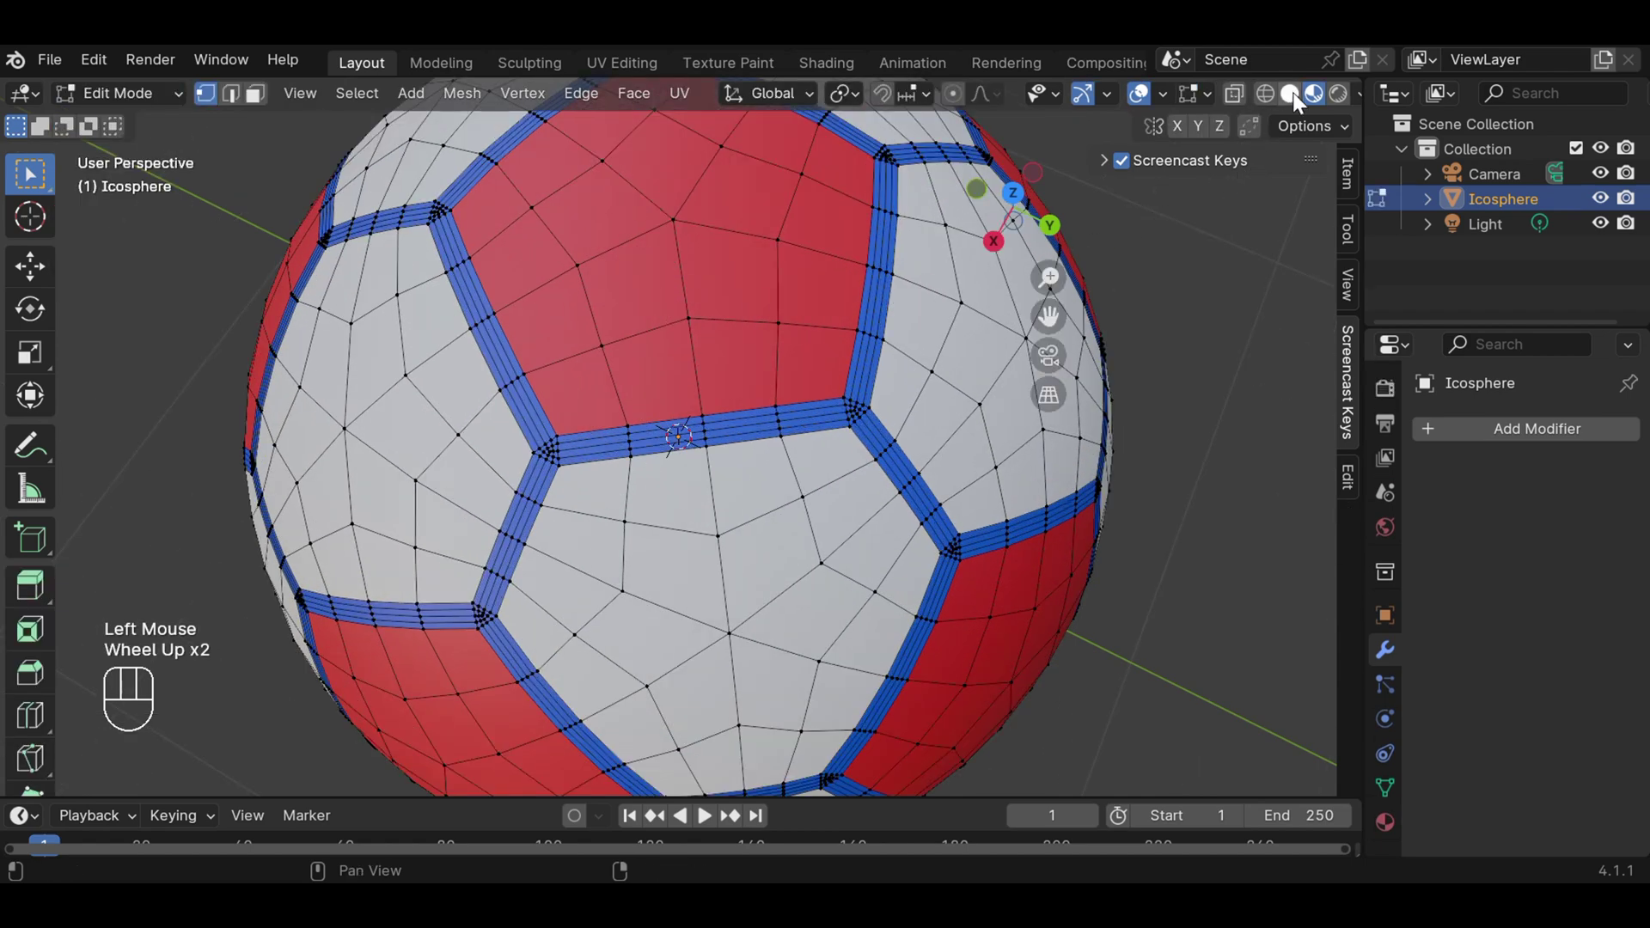
left_click(1302, 100)
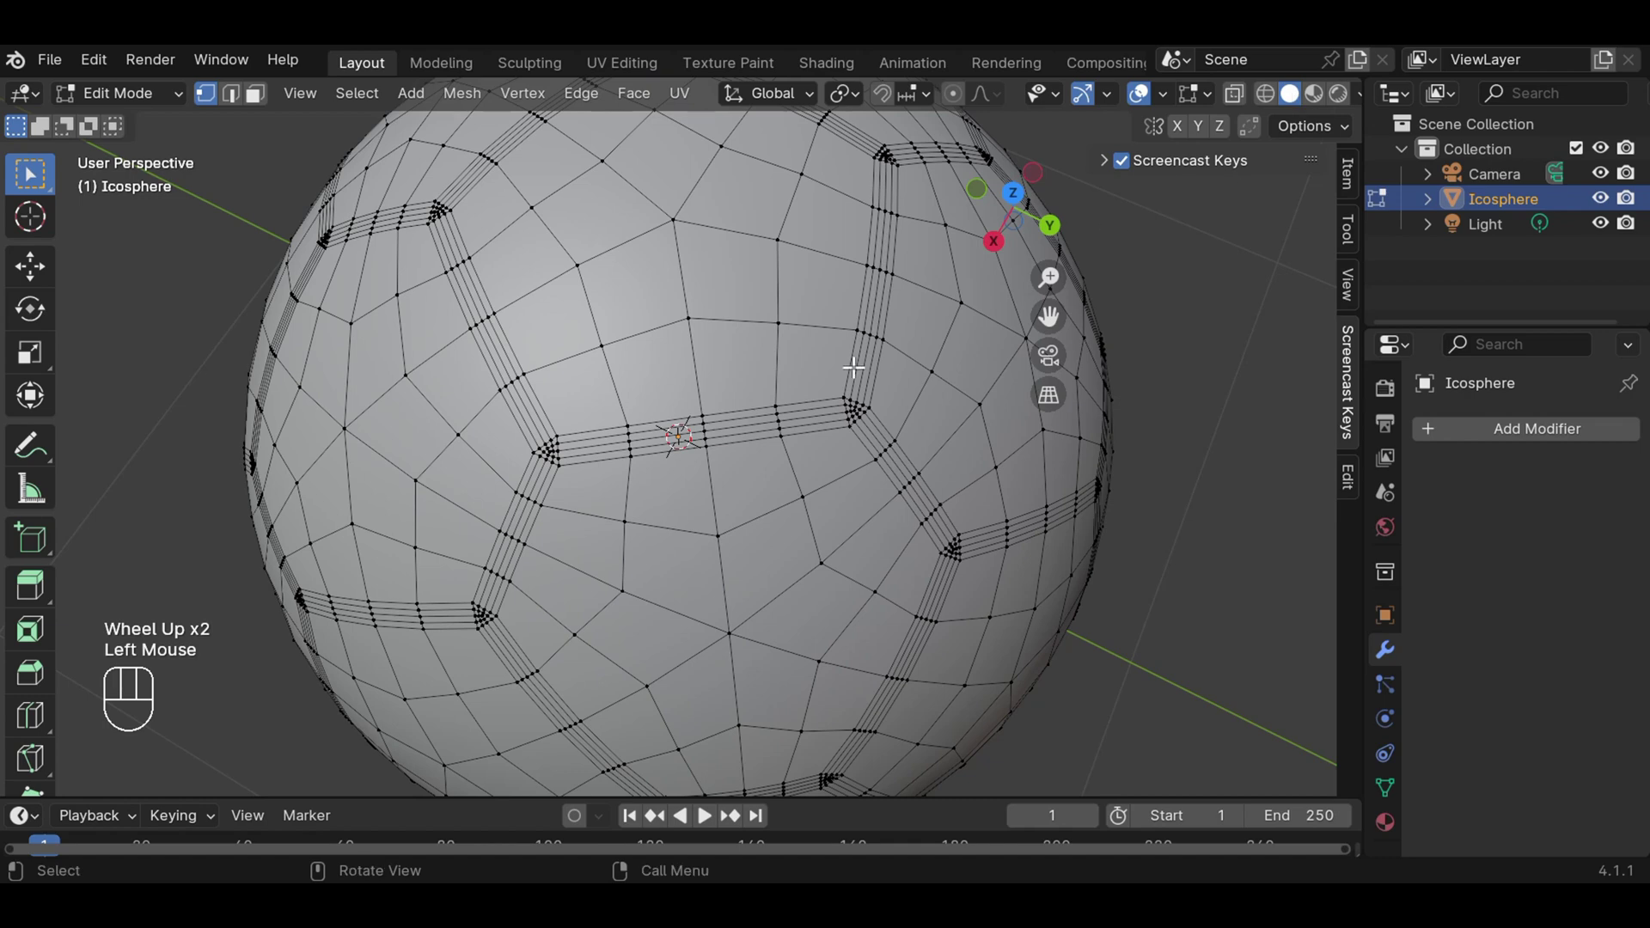
scroll("up", 3)
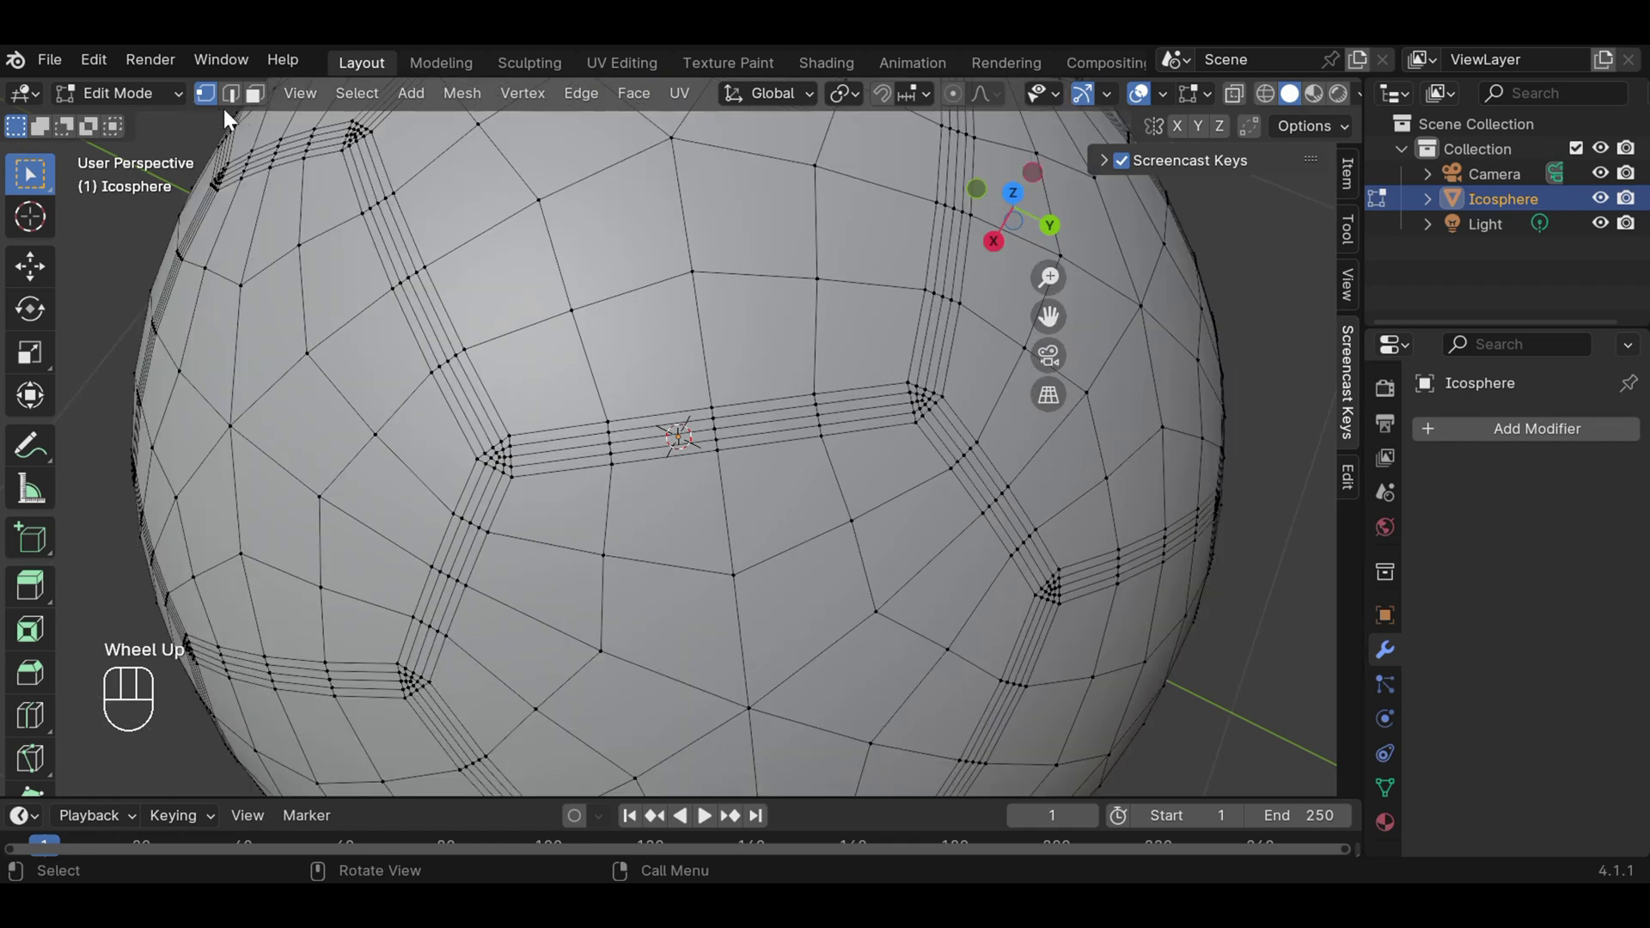
left_click(258, 104)
scroll("up", 3)
scroll("down", 3)
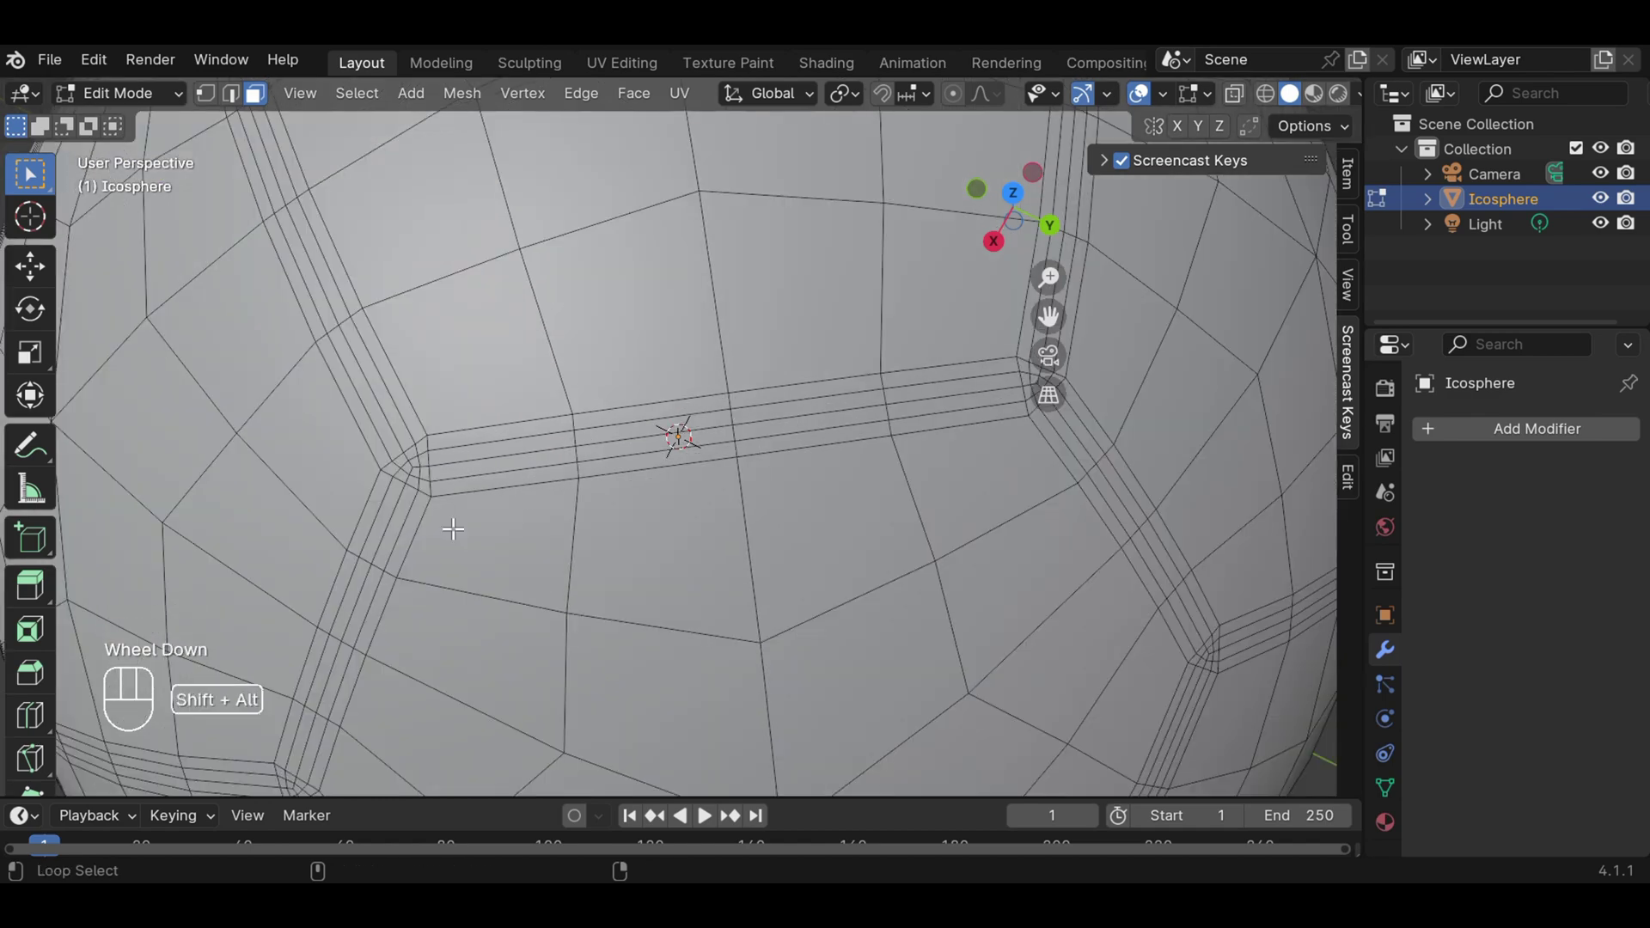
Try loop-selecting a first ring of seam faces on the lower-left of the ball.
left_click(424, 457)
left_click(427, 445)
left_click(427, 458)
left_click(428, 458)
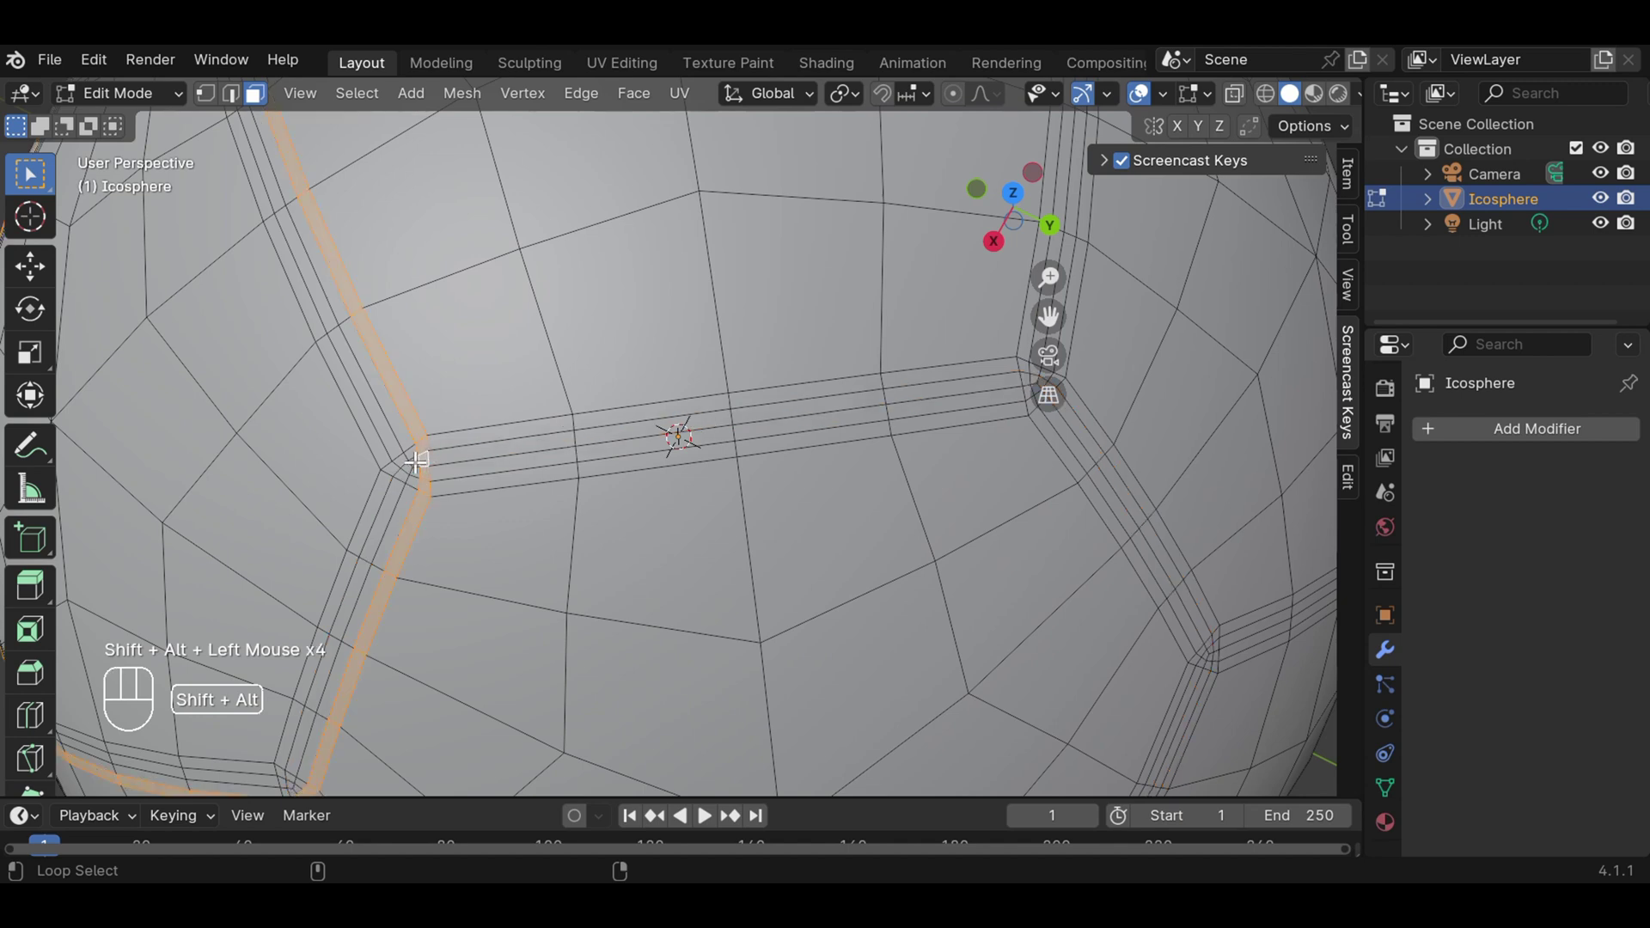
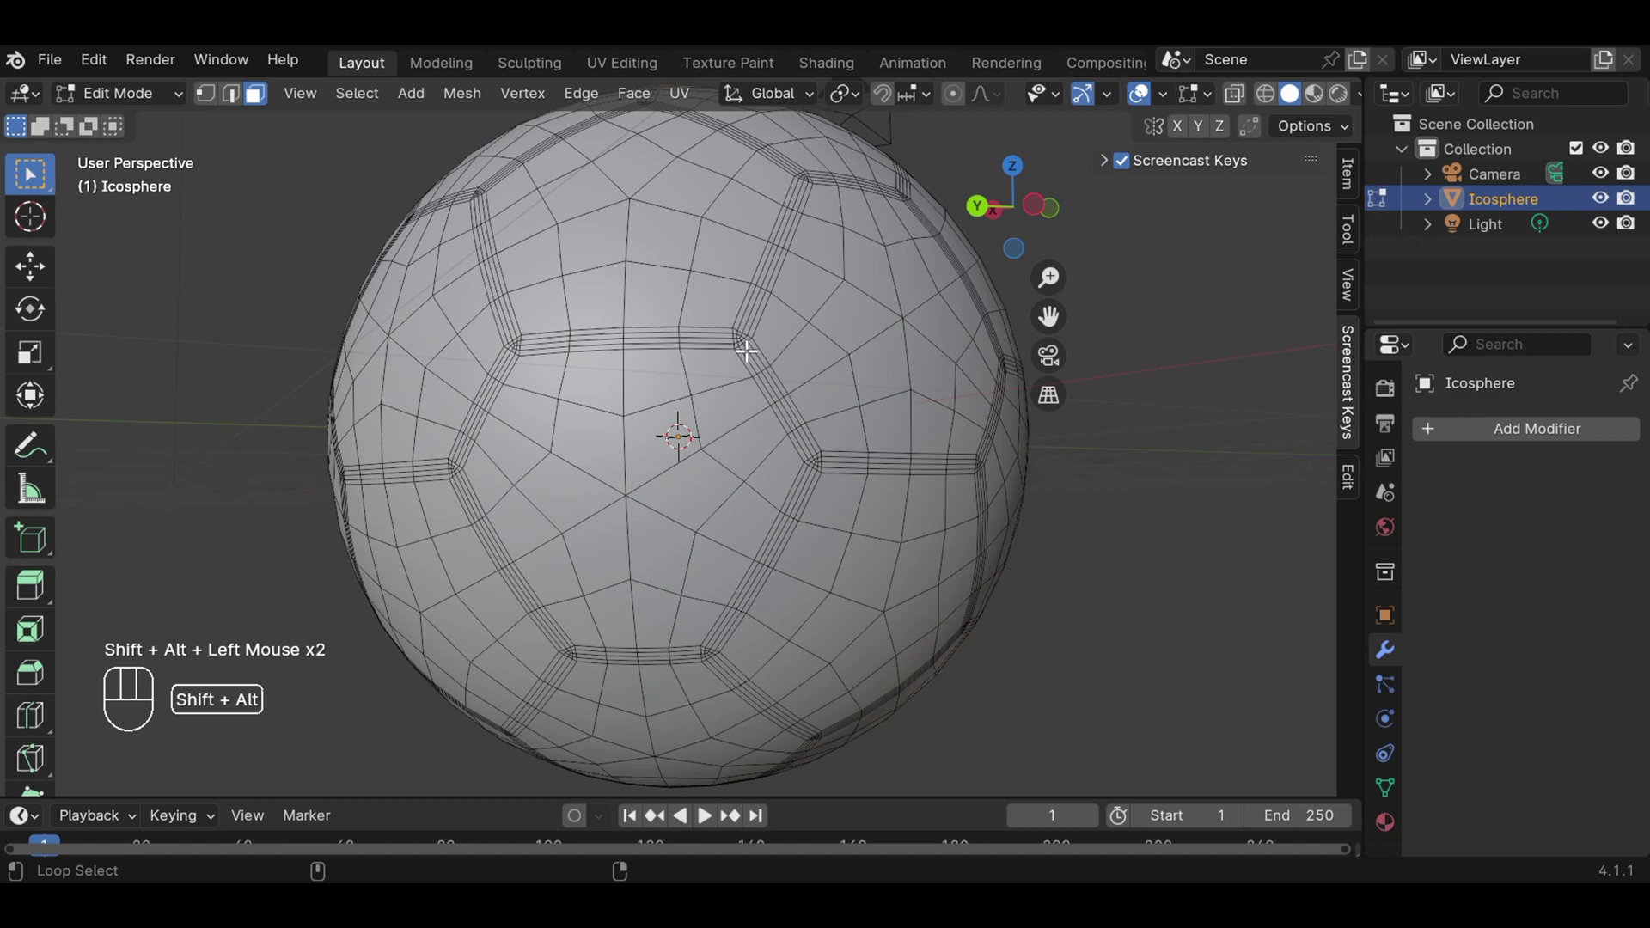
Loop-select the seam face strips around the upper-right panel of the ball.
left_click(745, 338)
scroll("up", 3)
scroll("down", 3)
left_click(868, 169)
left_click(861, 165)
left_click(861, 165)
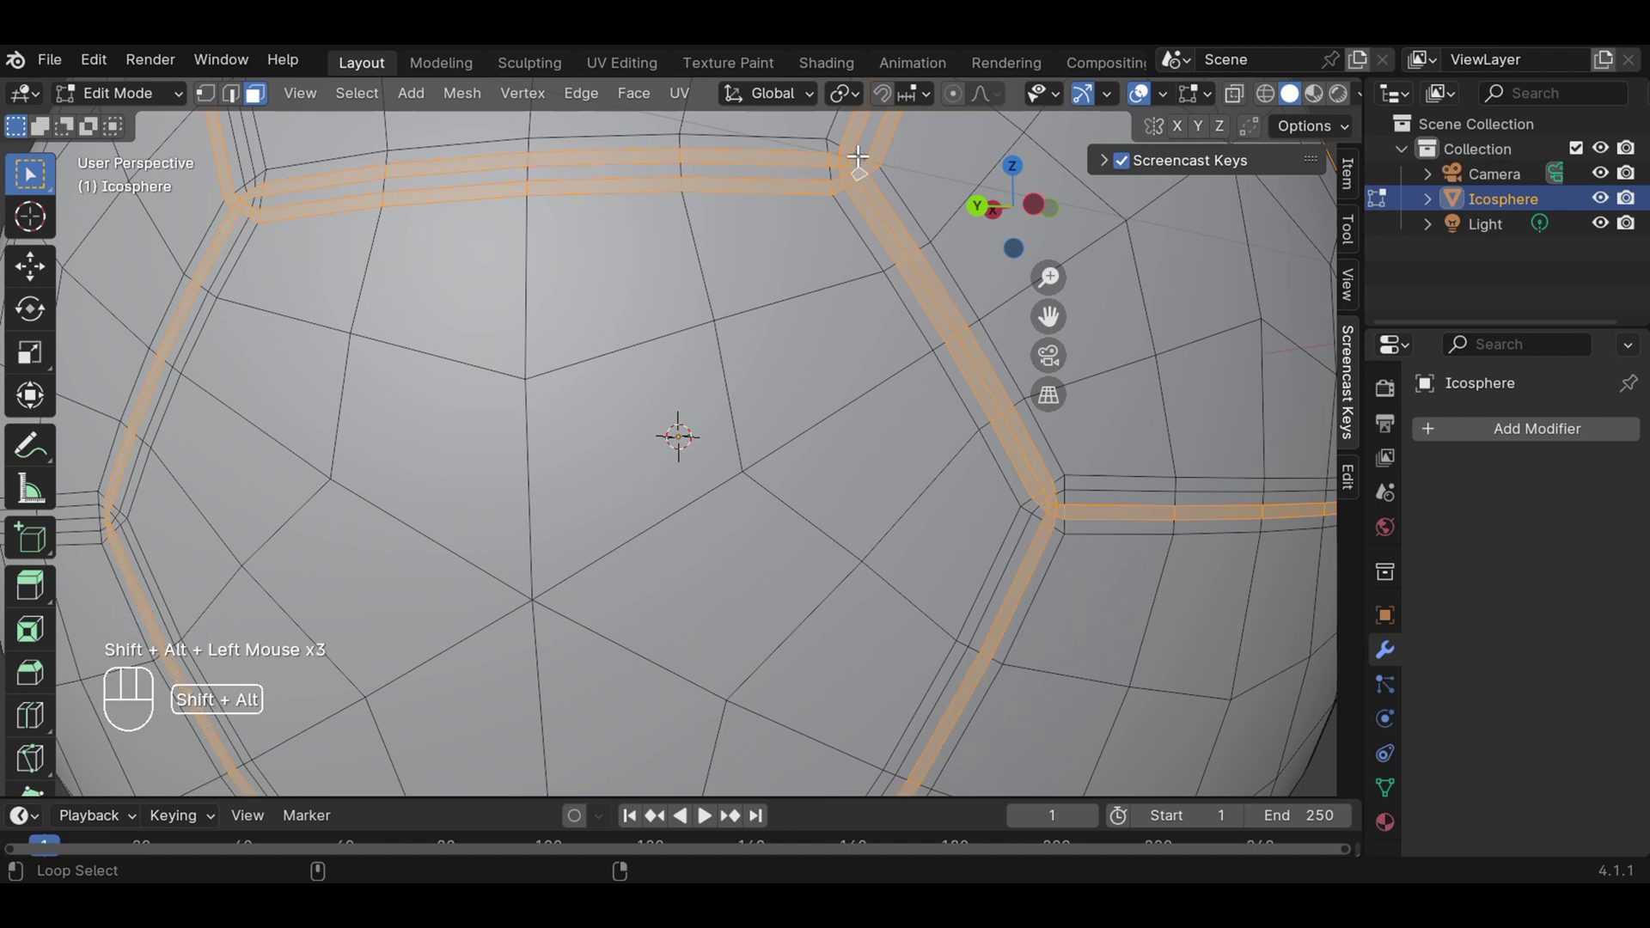
left_click(862, 152)
left_click(833, 146)
left_click(841, 182)
left_click(841, 182)
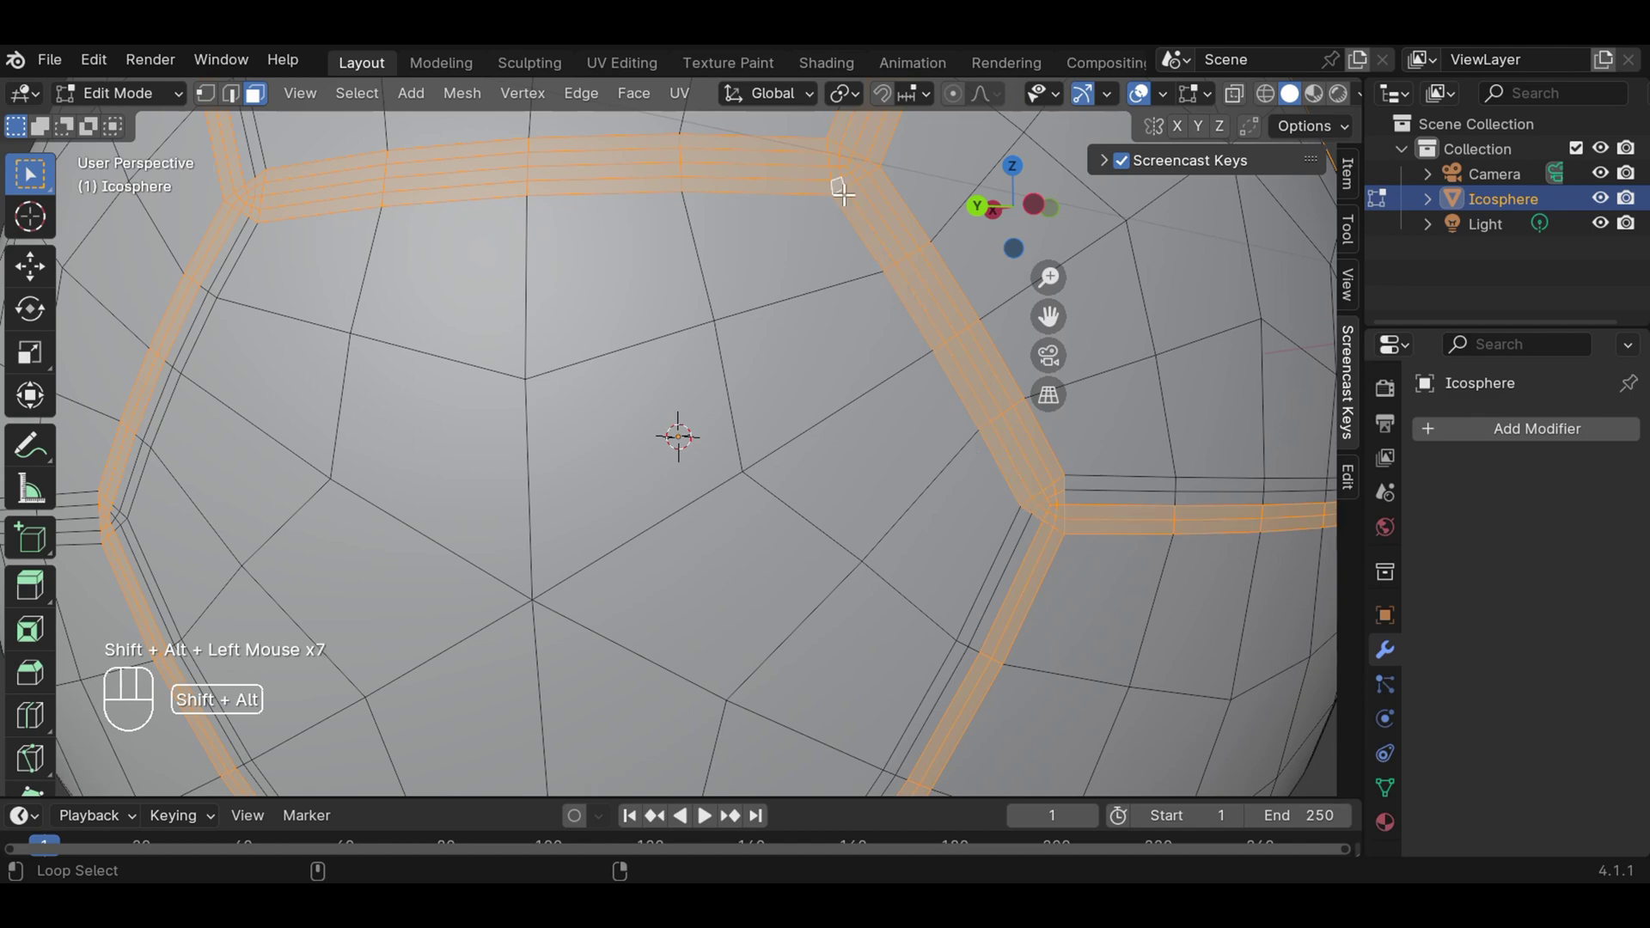
Add the seam strips running to the lower-right panel border to the selection.
scroll("down", 3)
scroll("up", 3)
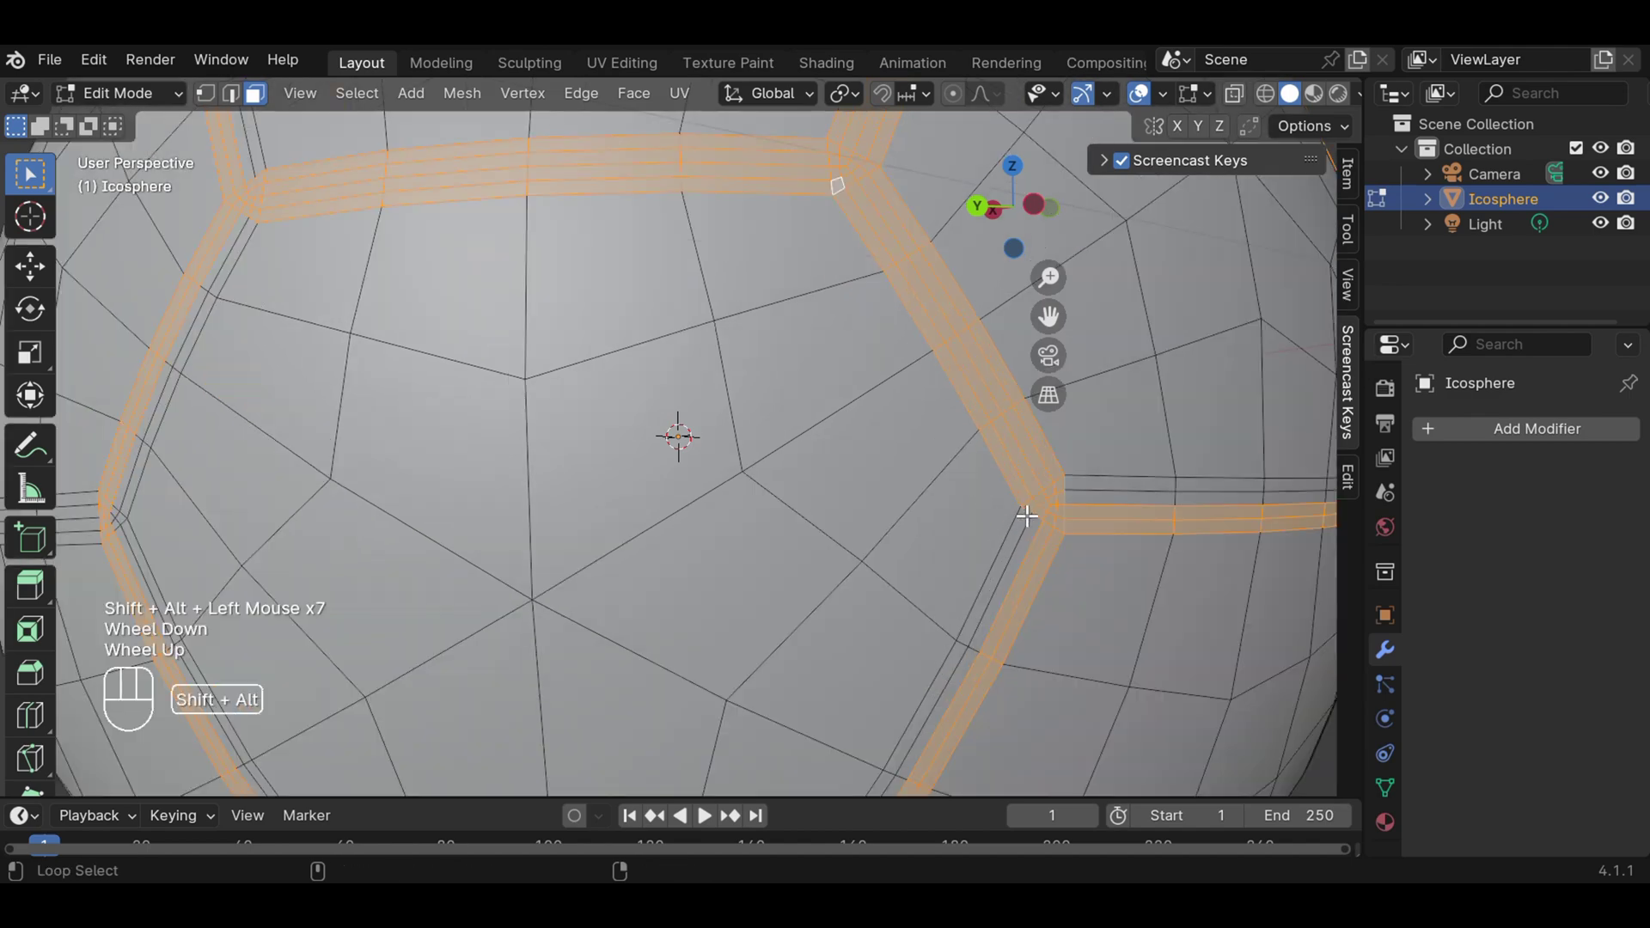
left_click(1036, 503)
left_click(1036, 503)
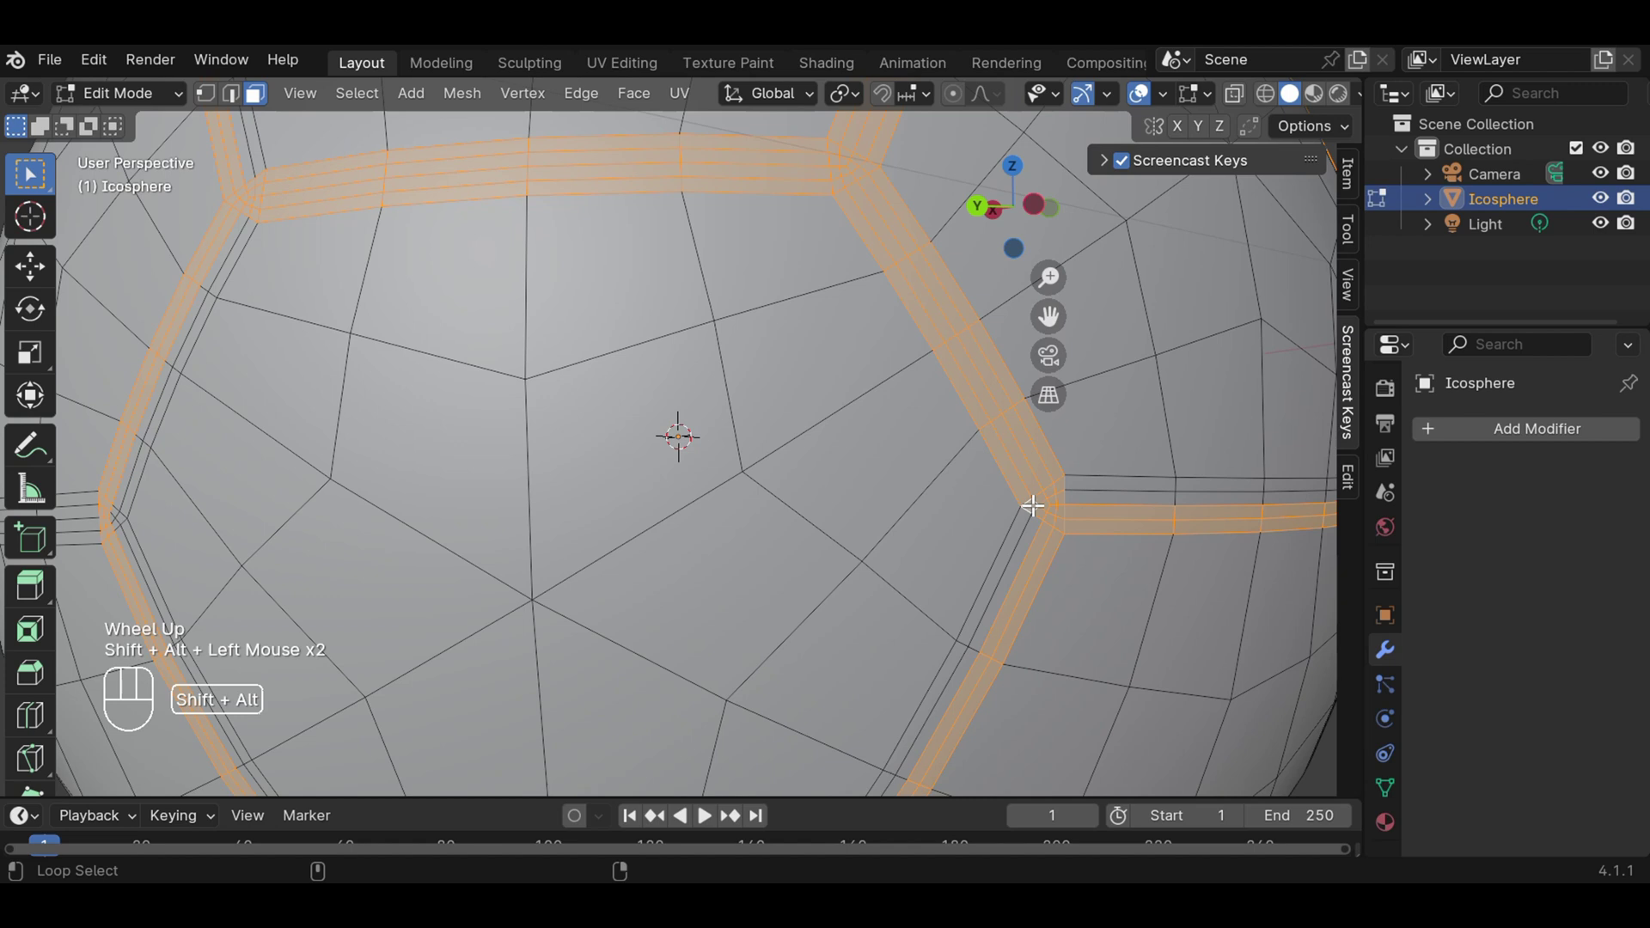
left_click(1044, 510)
left_click(1044, 510)
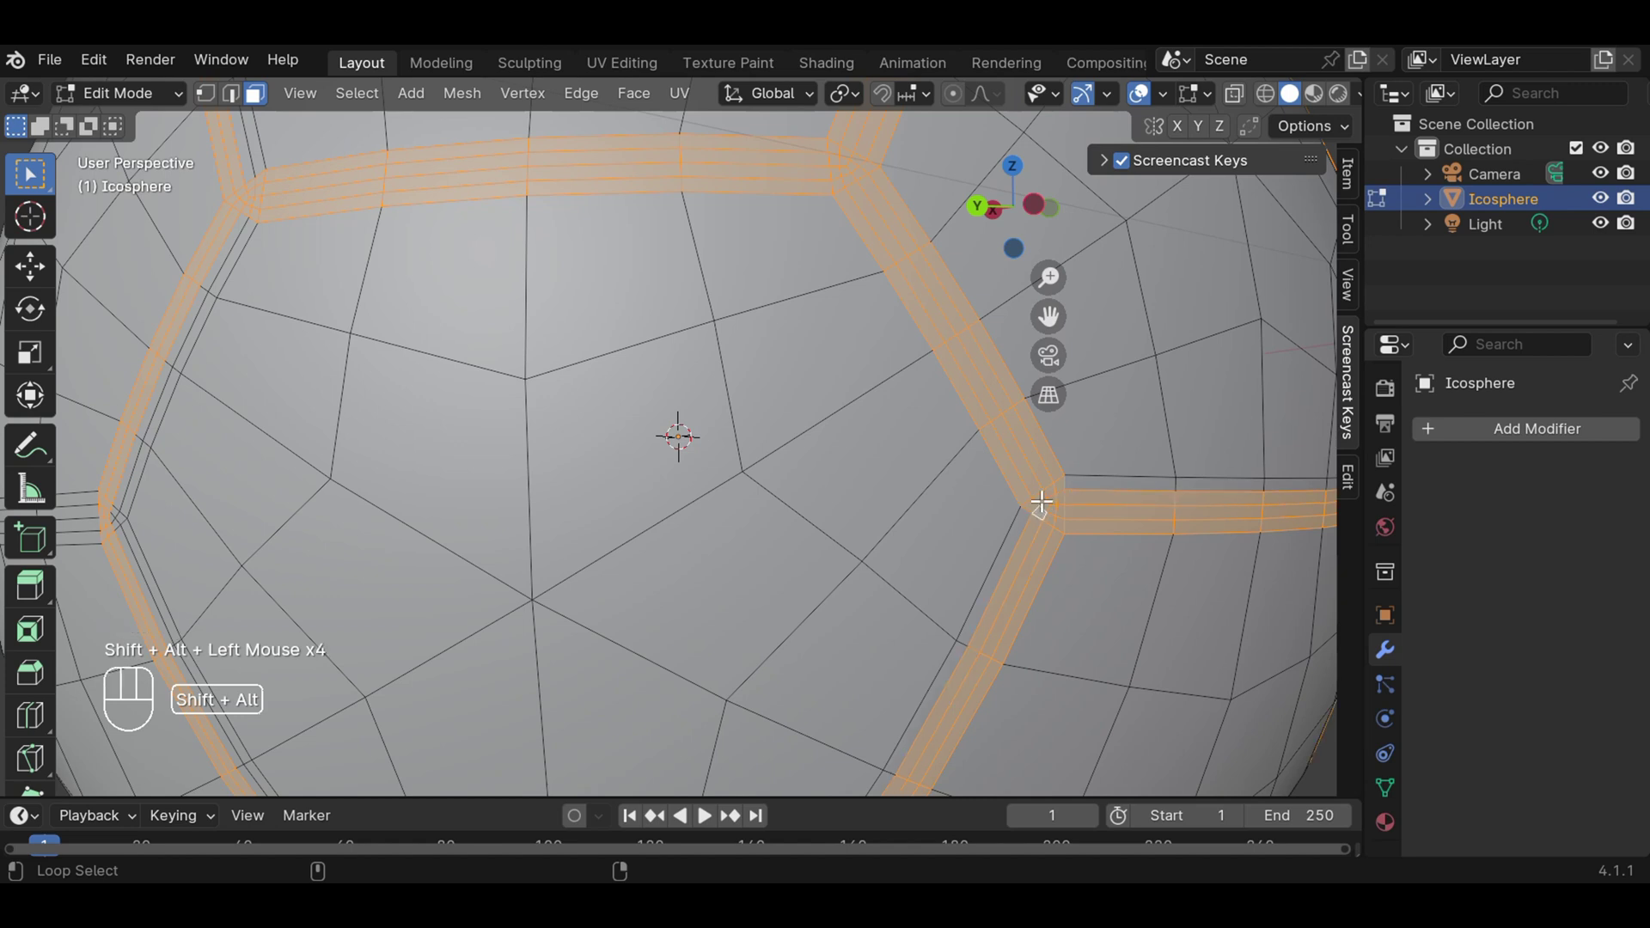
left_click(1046, 495)
left_click(1045, 496)
left_click(1056, 488)
left_click(1056, 487)
scroll("down", 3)
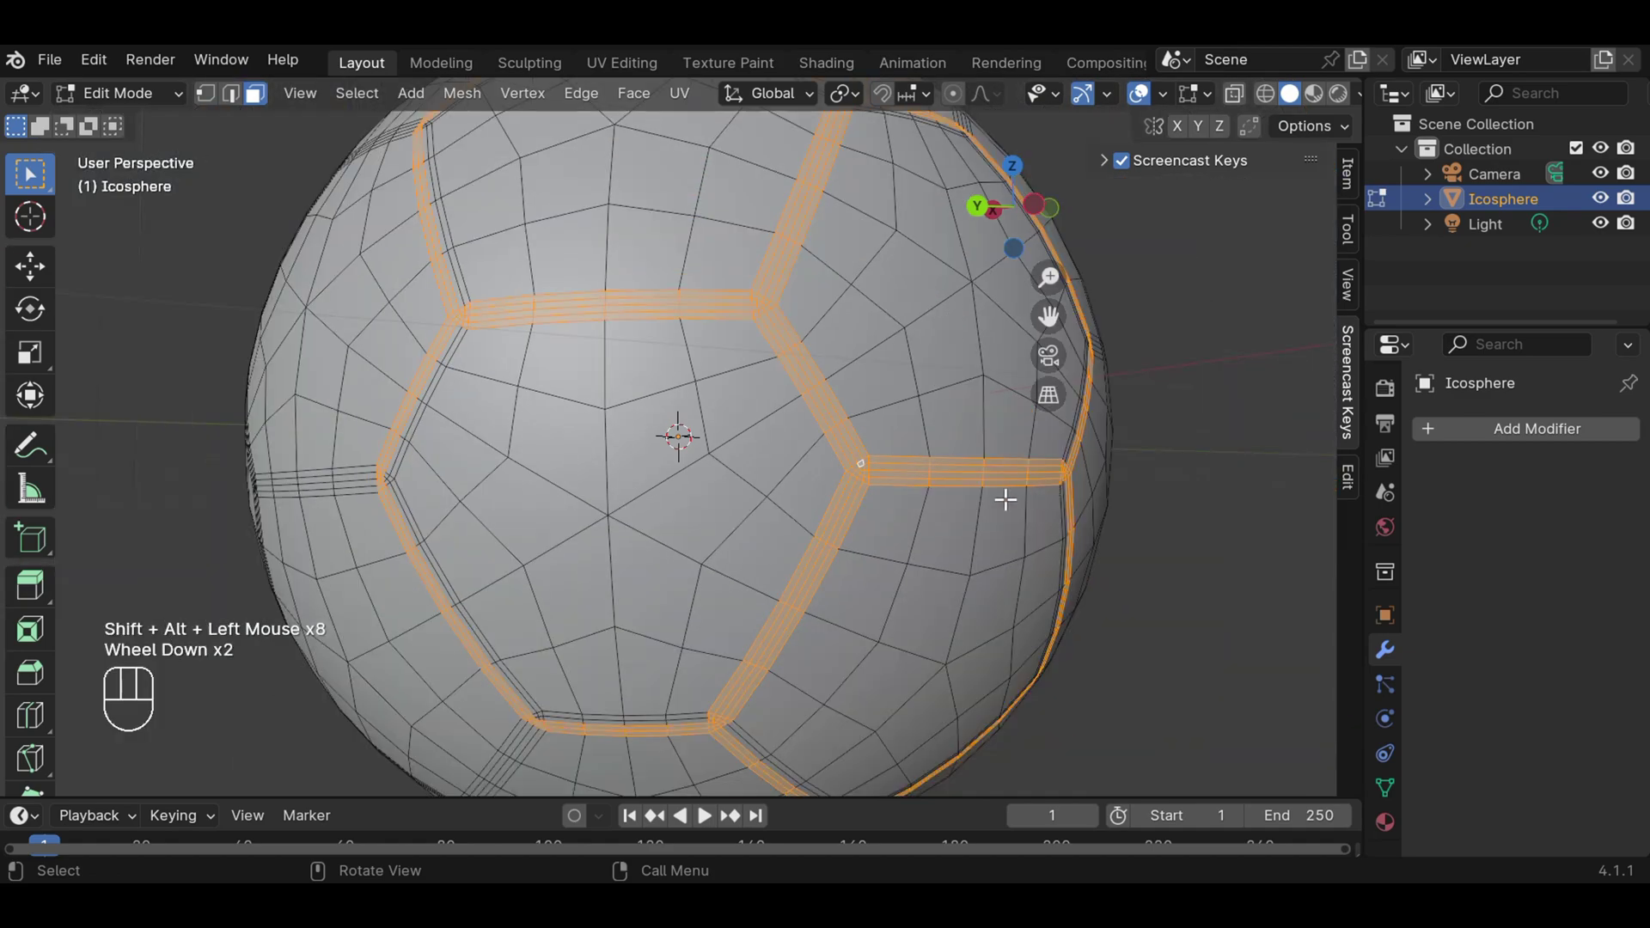
scroll("down", 3)
scroll("up", 3)
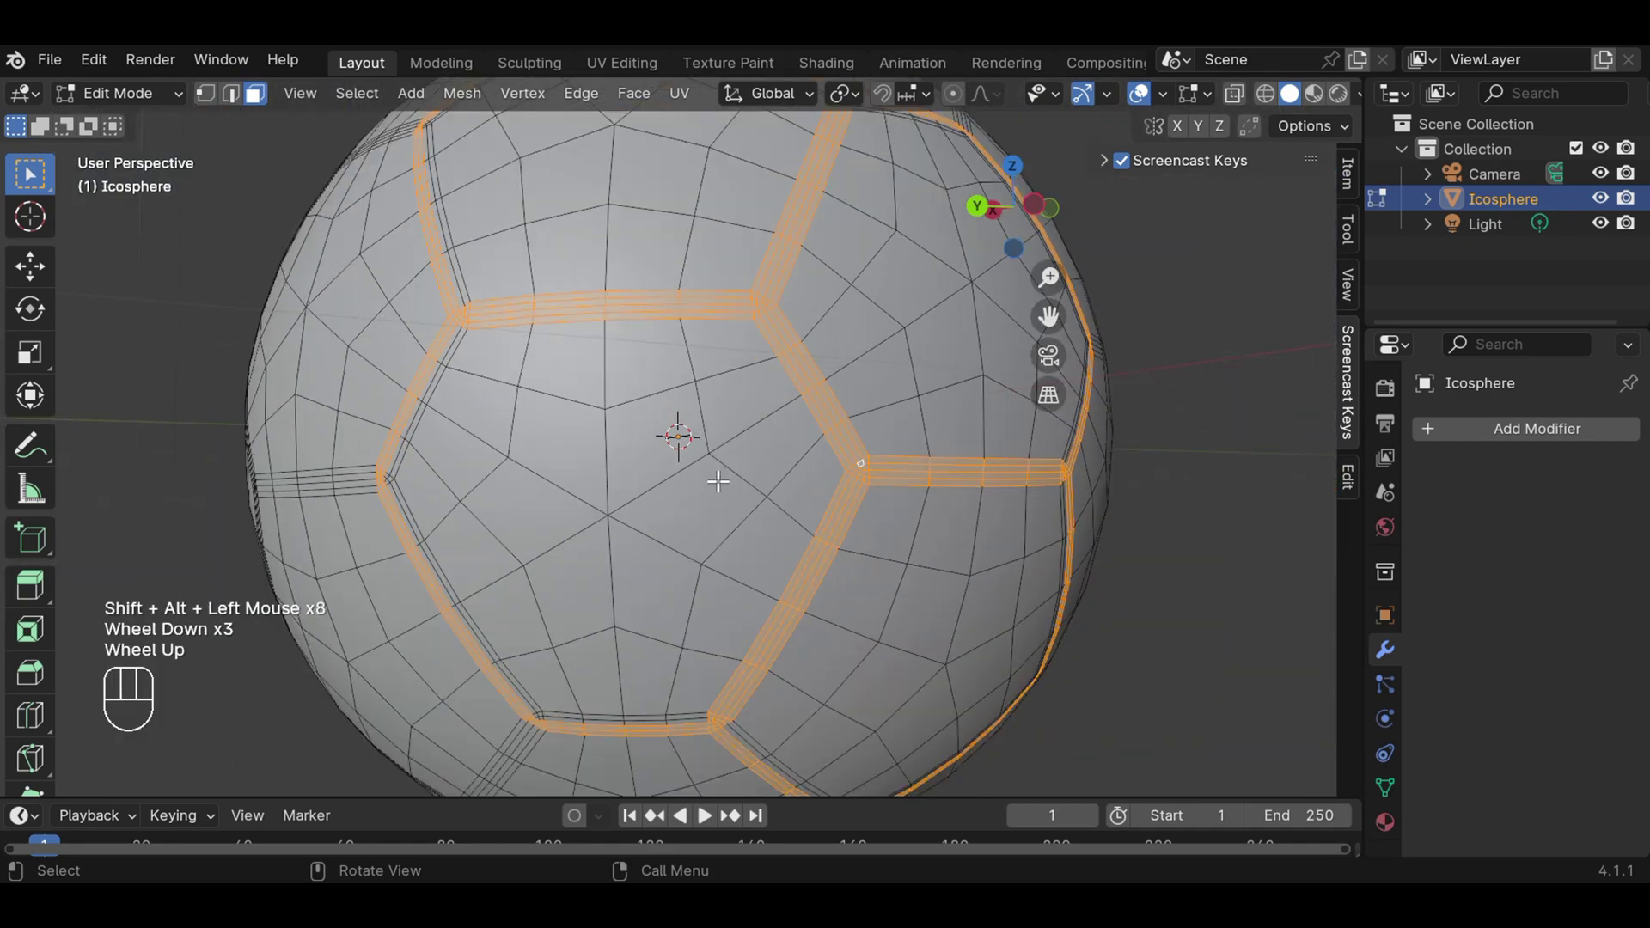
Orbit slightly and add the seam loops around the centre-right panel to the selection.
left_click_drag(561, 493, 792, 471)
left_click(853, 399)
left_click(858, 393)
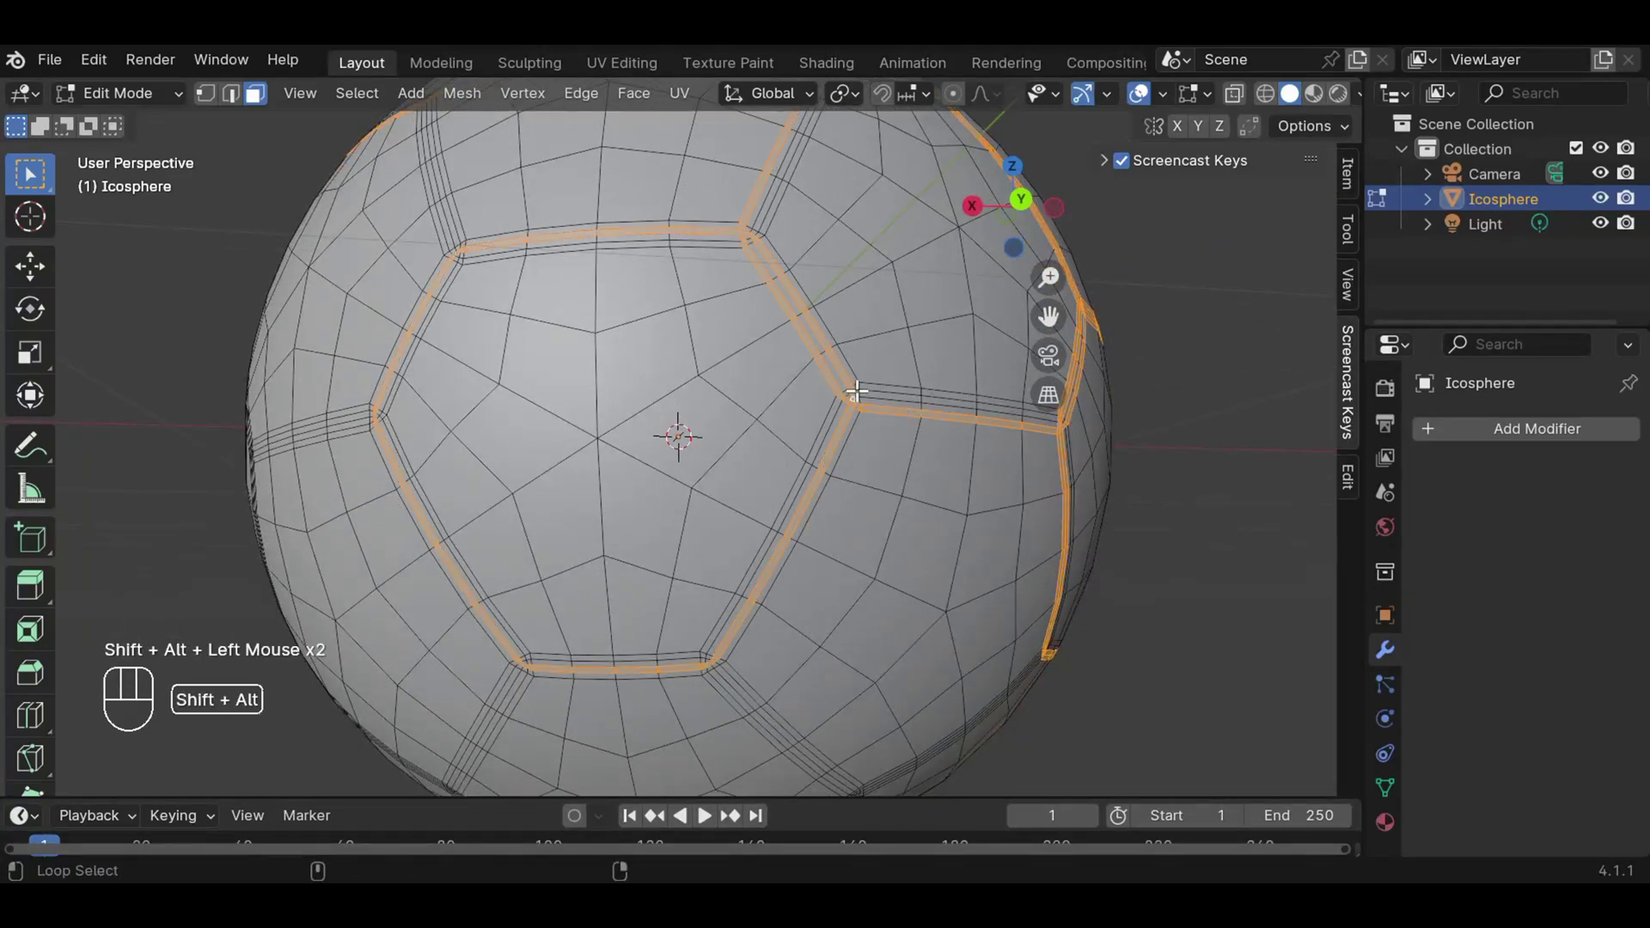
left_click(863, 386)
scroll("up", 3)
scroll("down", 3)
left_click(917, 374)
left_click(917, 374)
left_click(930, 387)
left_click(930, 386)
left_click(909, 381)
left_click(909, 381)
Add the seam strips along the top of the ball, right and left, to the selection.
left_click(774, 153)
left_click(775, 153)
left_click(790, 150)
left_click(790, 151)
left_click(794, 154)
left_click(794, 155)
left_click(381, 190)
left_click(380, 191)
left_click(386, 191)
left_click(387, 191)
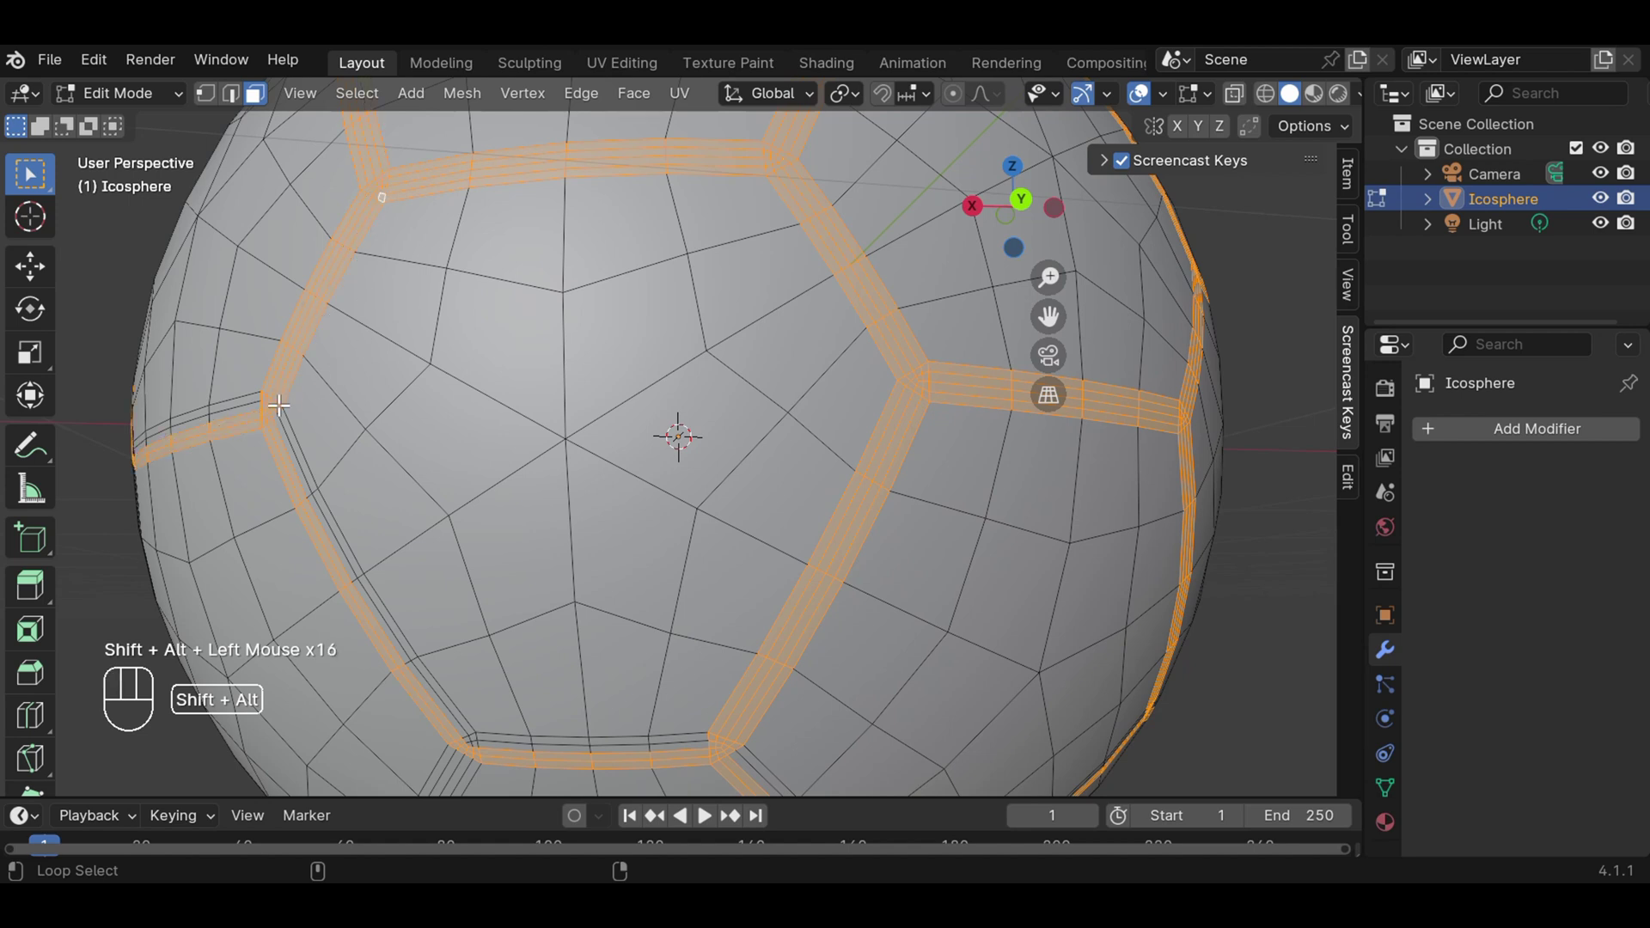
Add the left-side seam face strips to the selection.
left_click(284, 402)
left_click(284, 403)
left_click(278, 410)
left_click(278, 410)
left_click(281, 405)
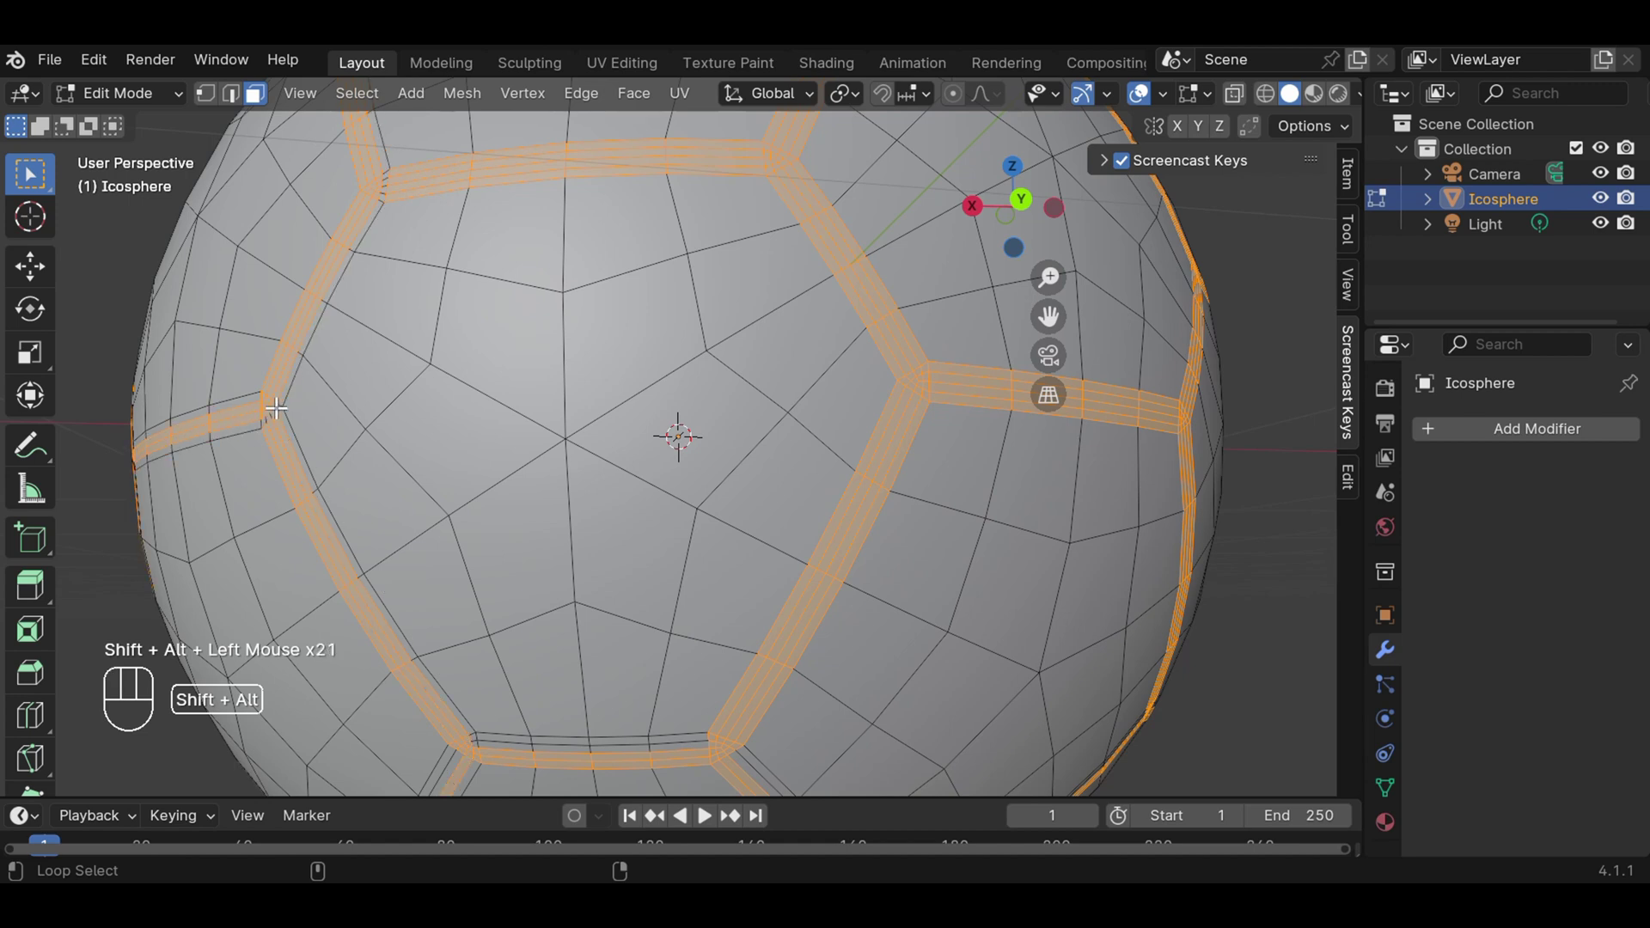
left_click(281, 404)
left_click(272, 394)
left_click(272, 394)
scroll("down", 3)
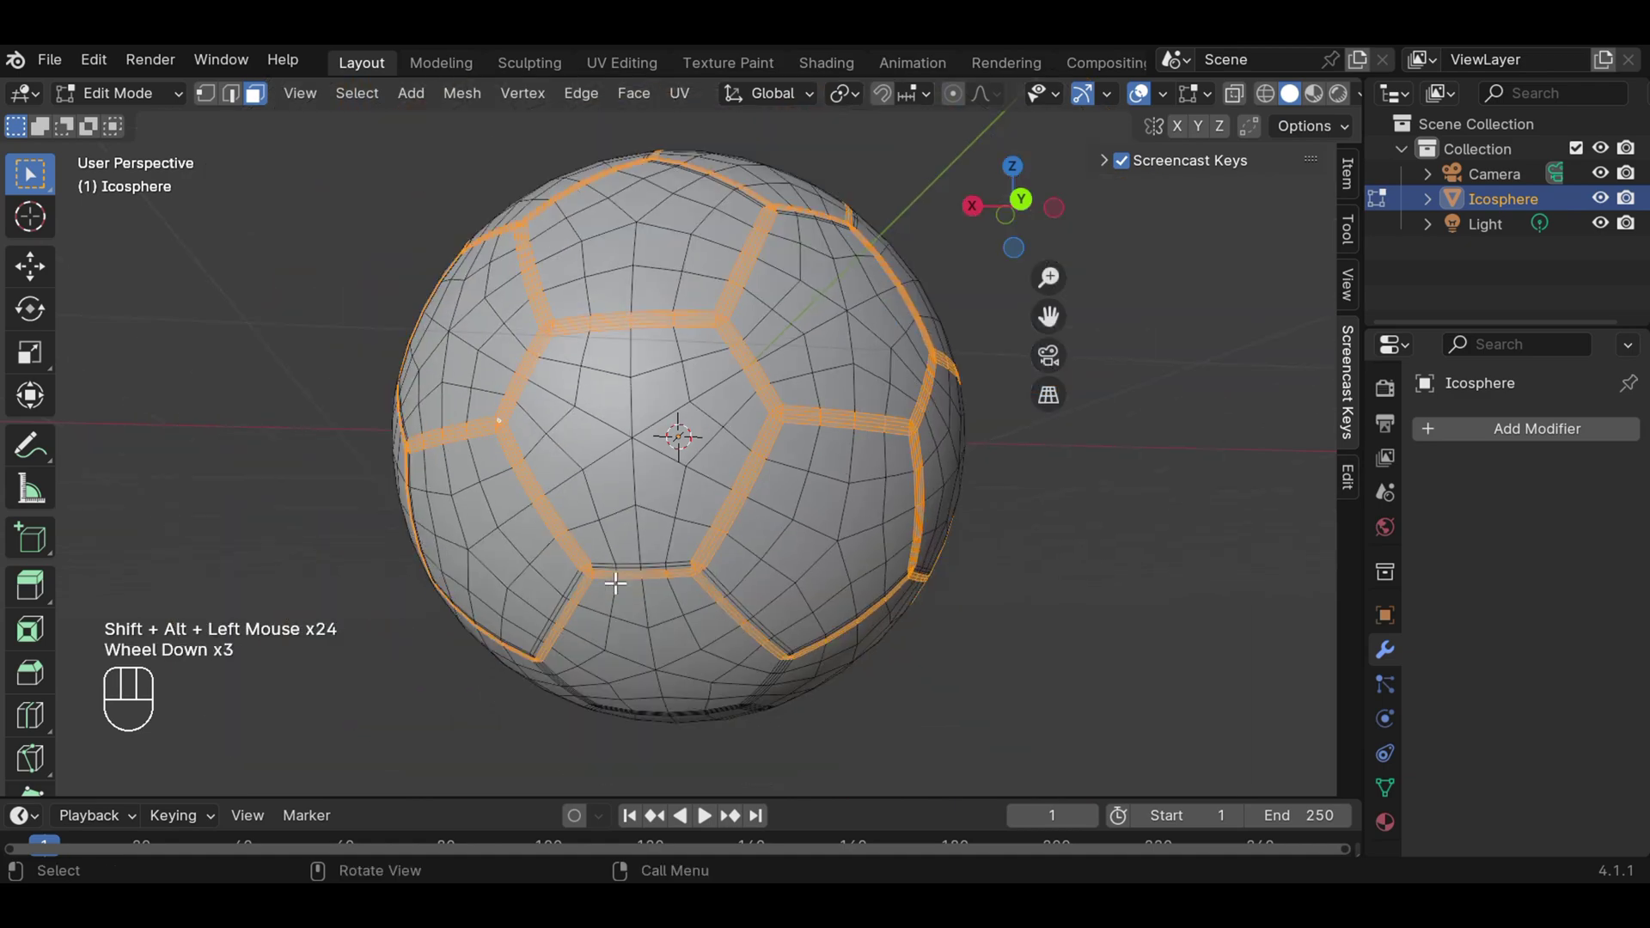
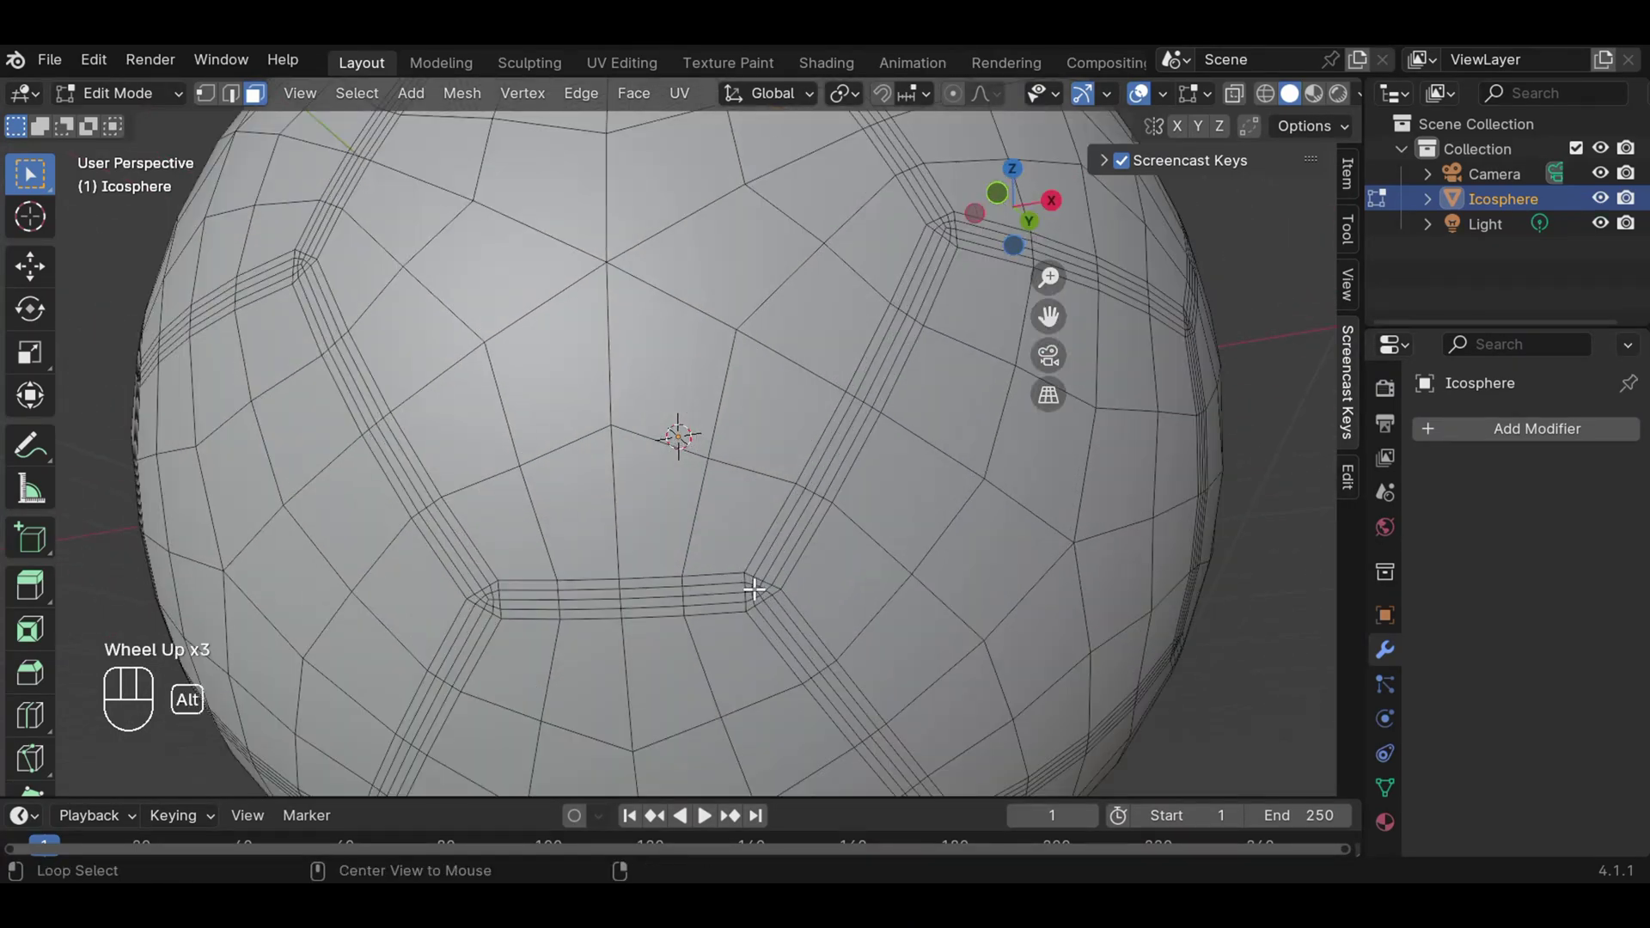
Add the seam loops around the bottom panel of the ball to the selection.
left_click(760, 587)
left_click(770, 586)
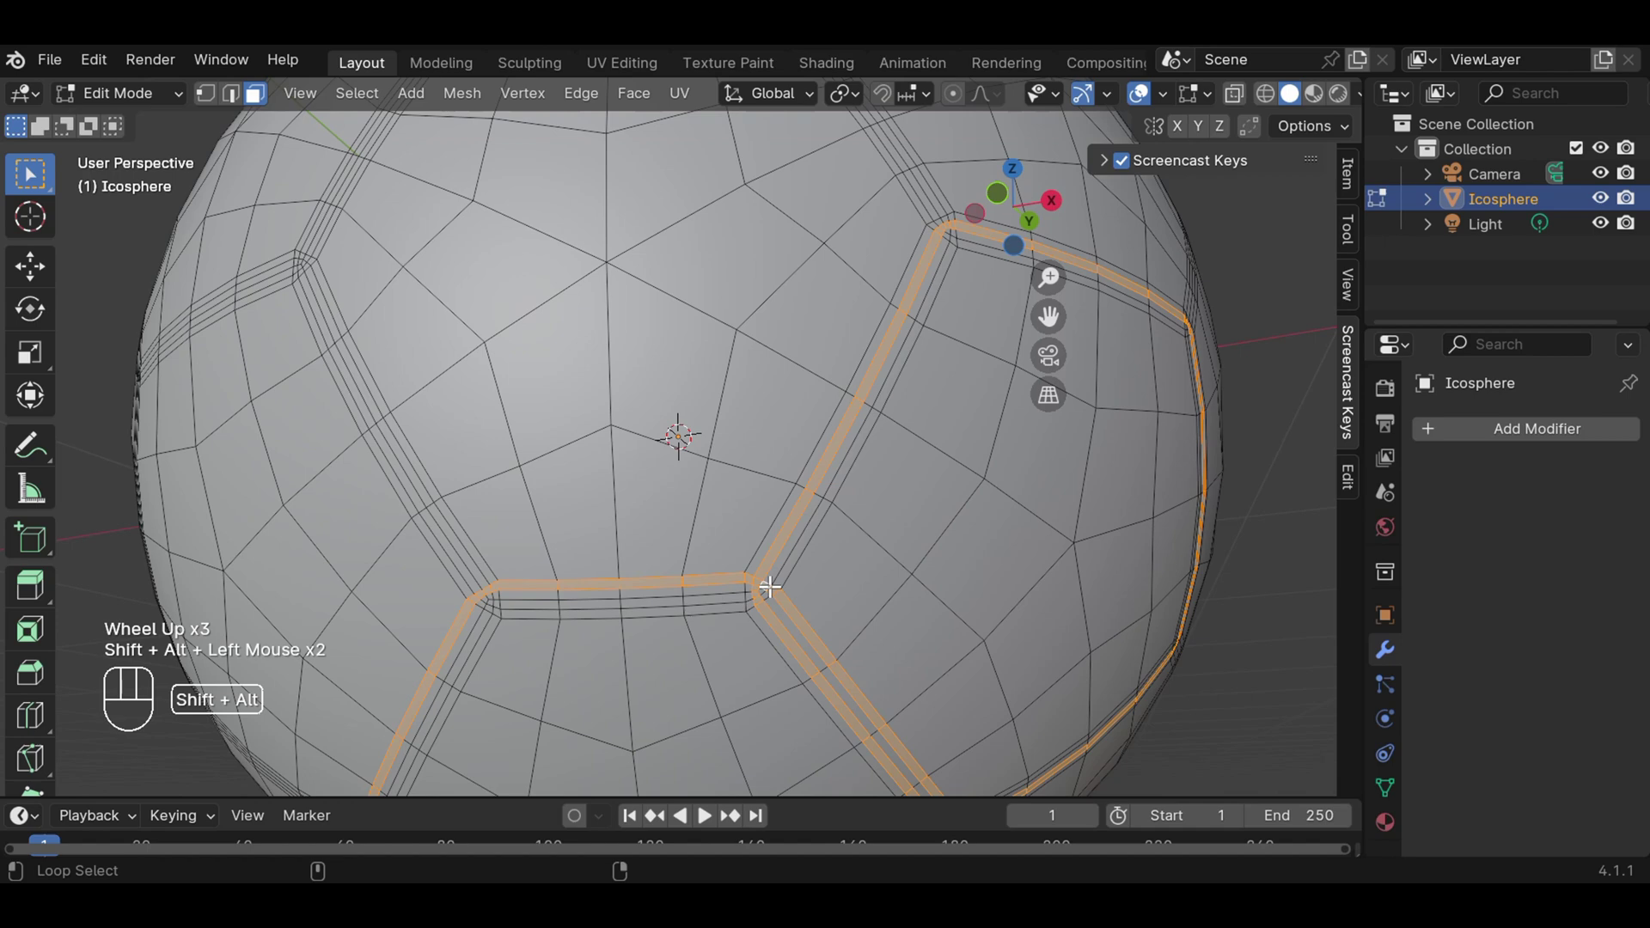
left_click(773, 592)
left_click(758, 594)
left_click(758, 595)
left_click(752, 594)
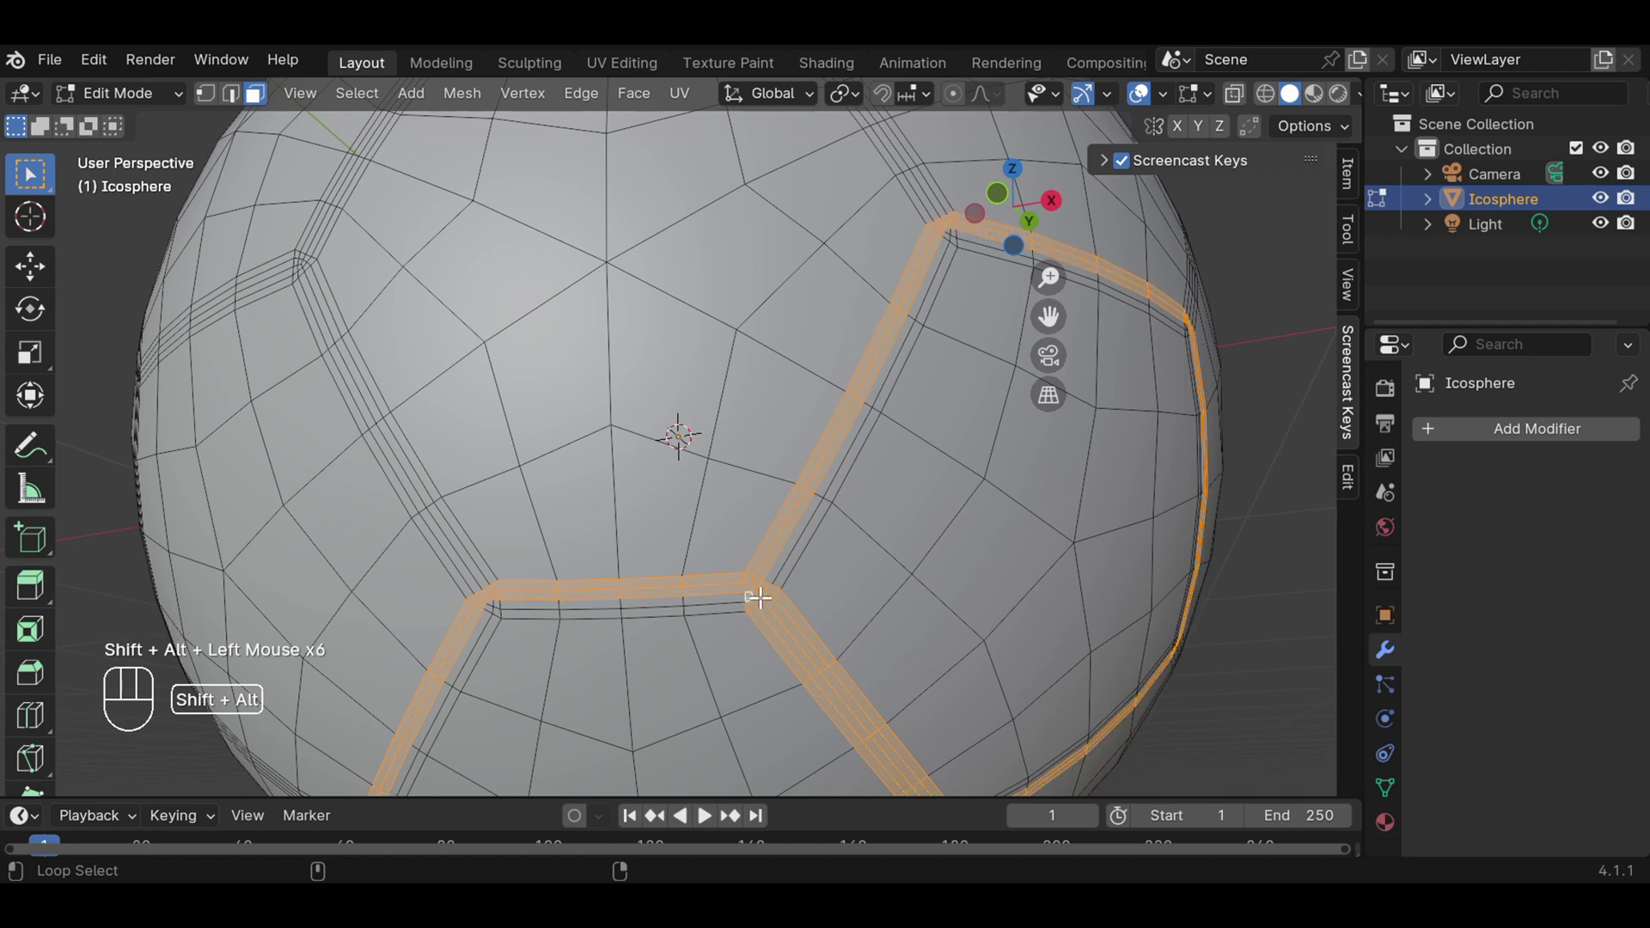
left_click(776, 593)
left_click(775, 593)
left_click(779, 588)
left_click(778, 587)
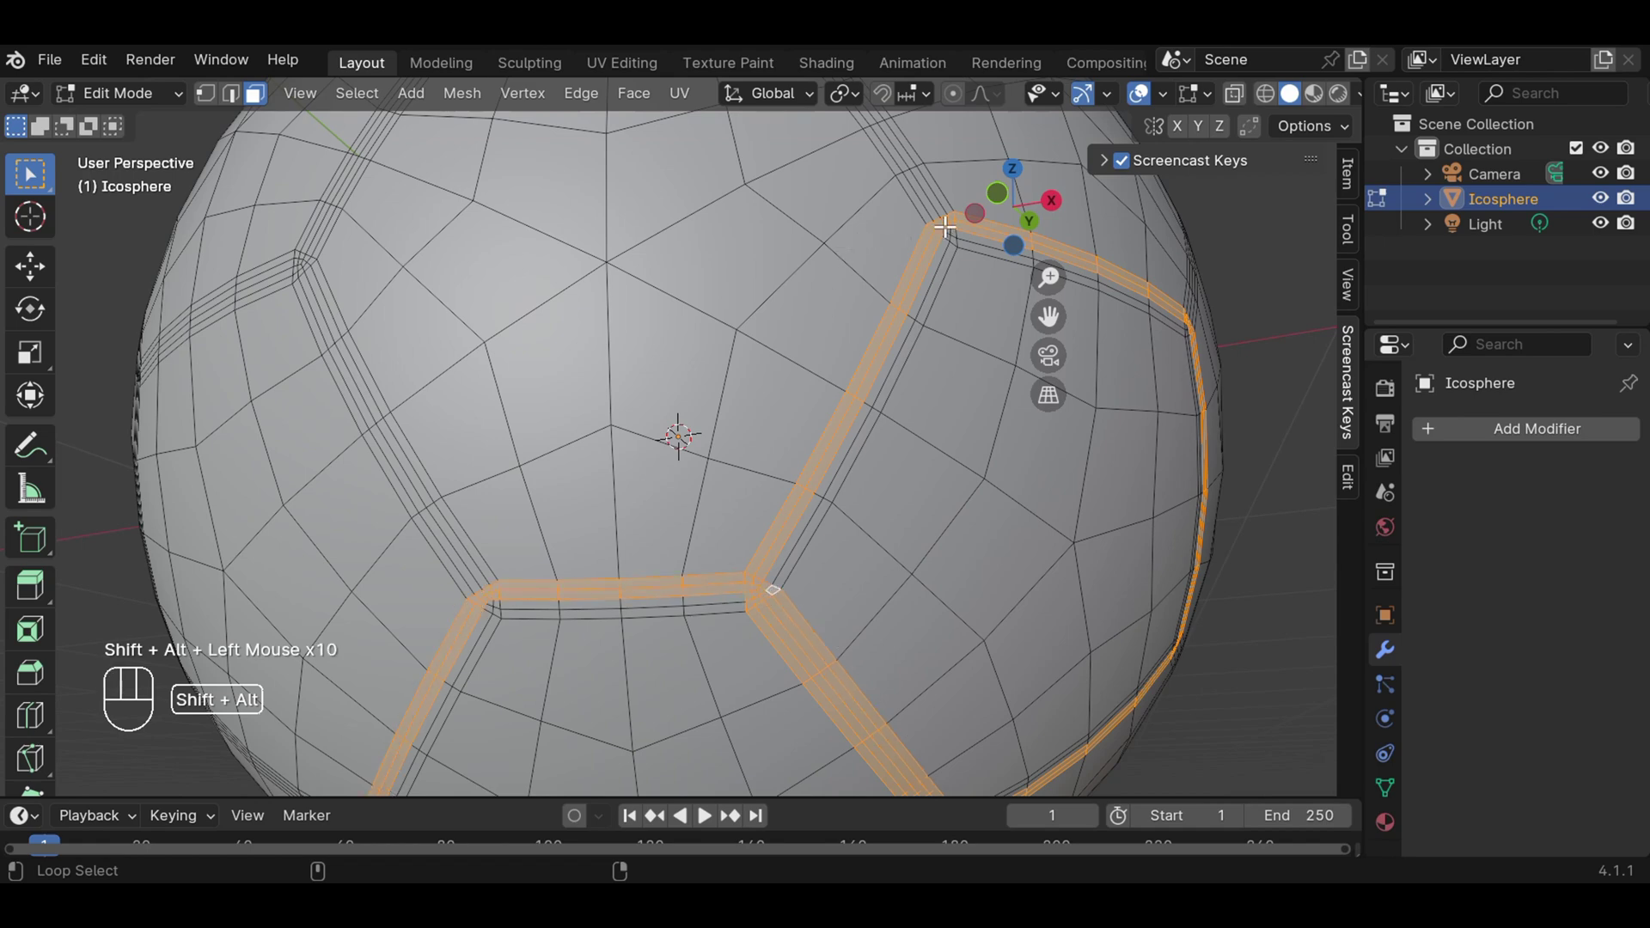
Add the upper-right seam branch and its neighbouring strips to the selection.
left_click(950, 216)
left_click(950, 217)
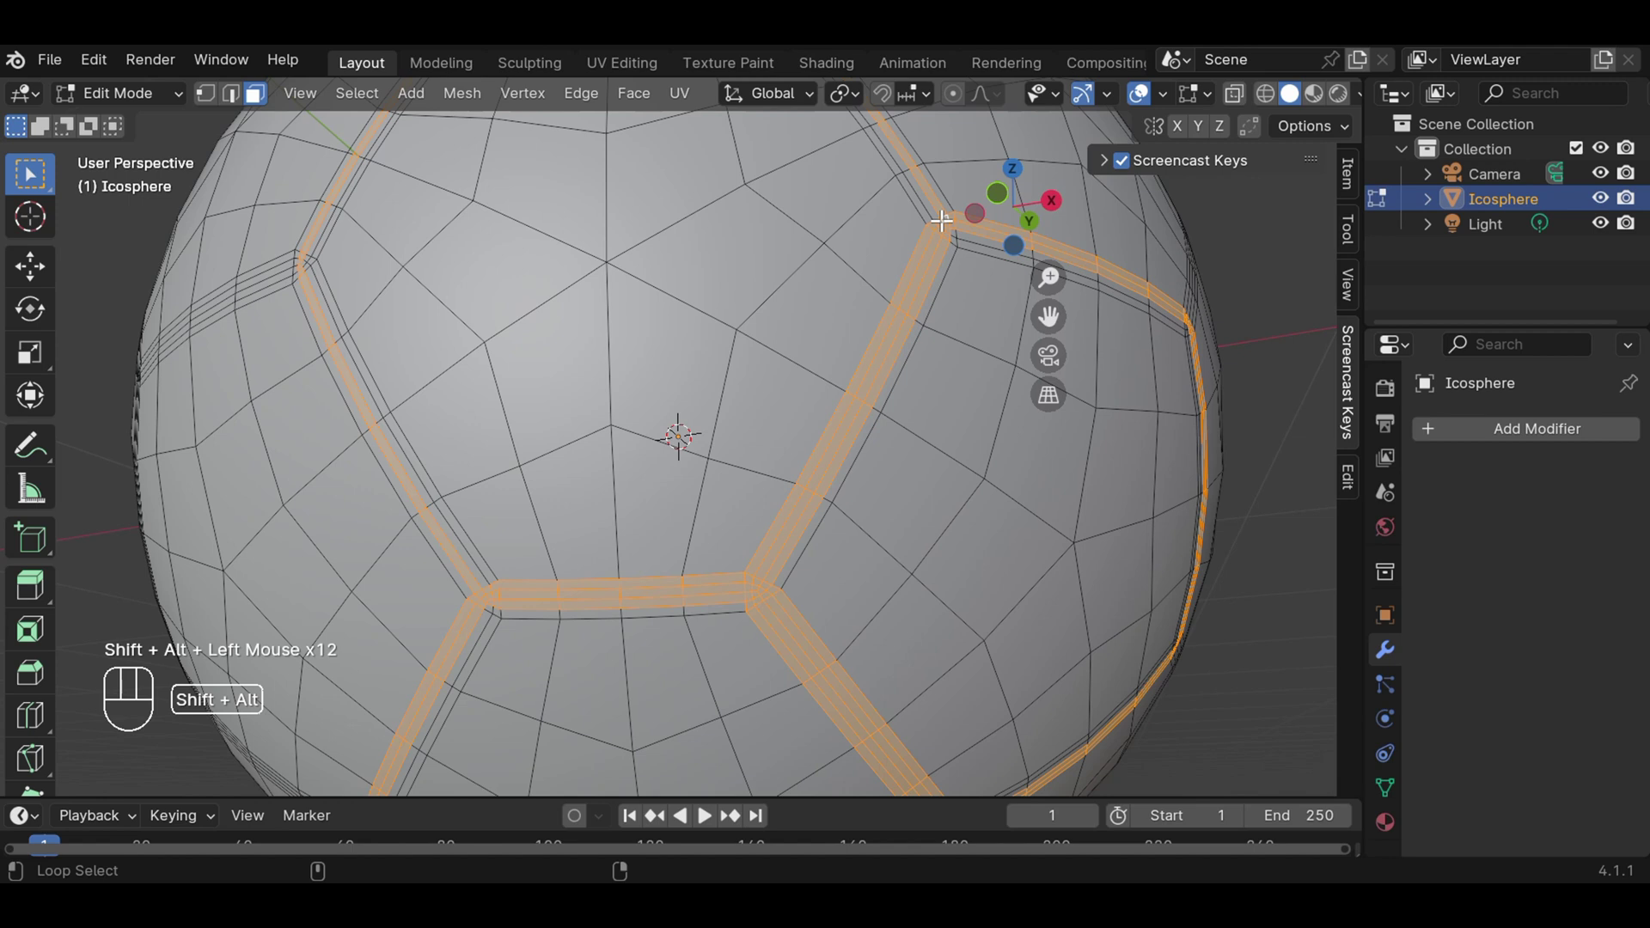
left_click(947, 218)
left_click(947, 218)
left_click(956, 215)
left_click(956, 215)
left_click(943, 219)
left_click(944, 219)
left_click(936, 221)
left_click(937, 221)
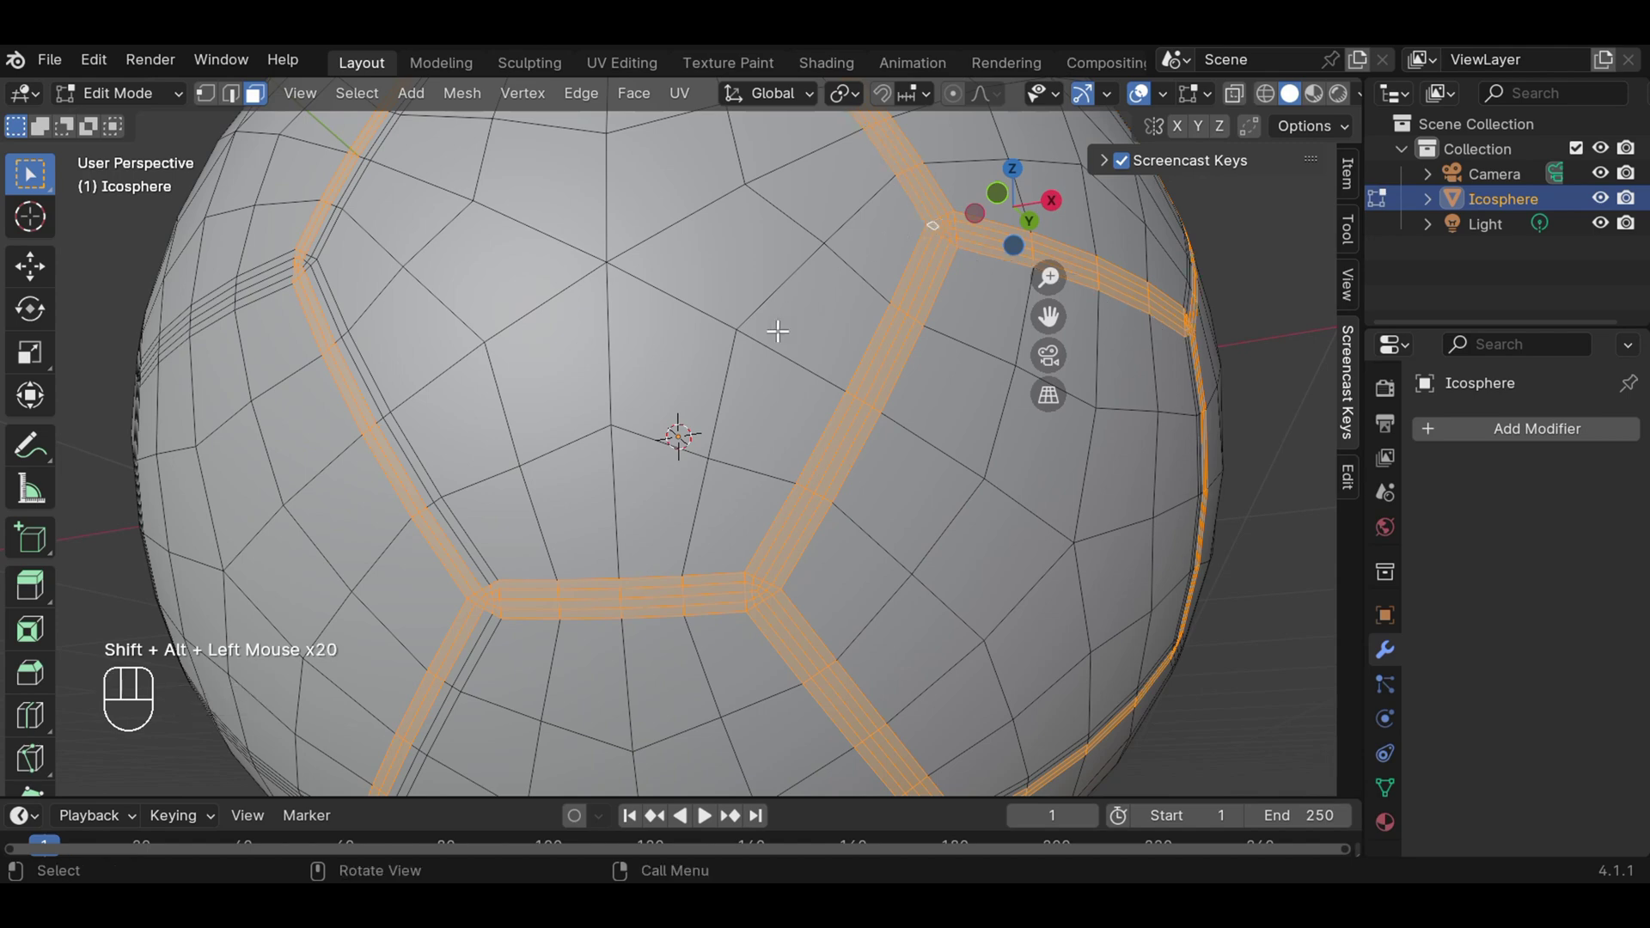
scroll("down", 3)
Orbit the ball and add the seam strips through the newly facing centre panel to the selection.
left_click_drag(882, 419, 658, 390)
scroll("up", 3)
scroll("up", 3)
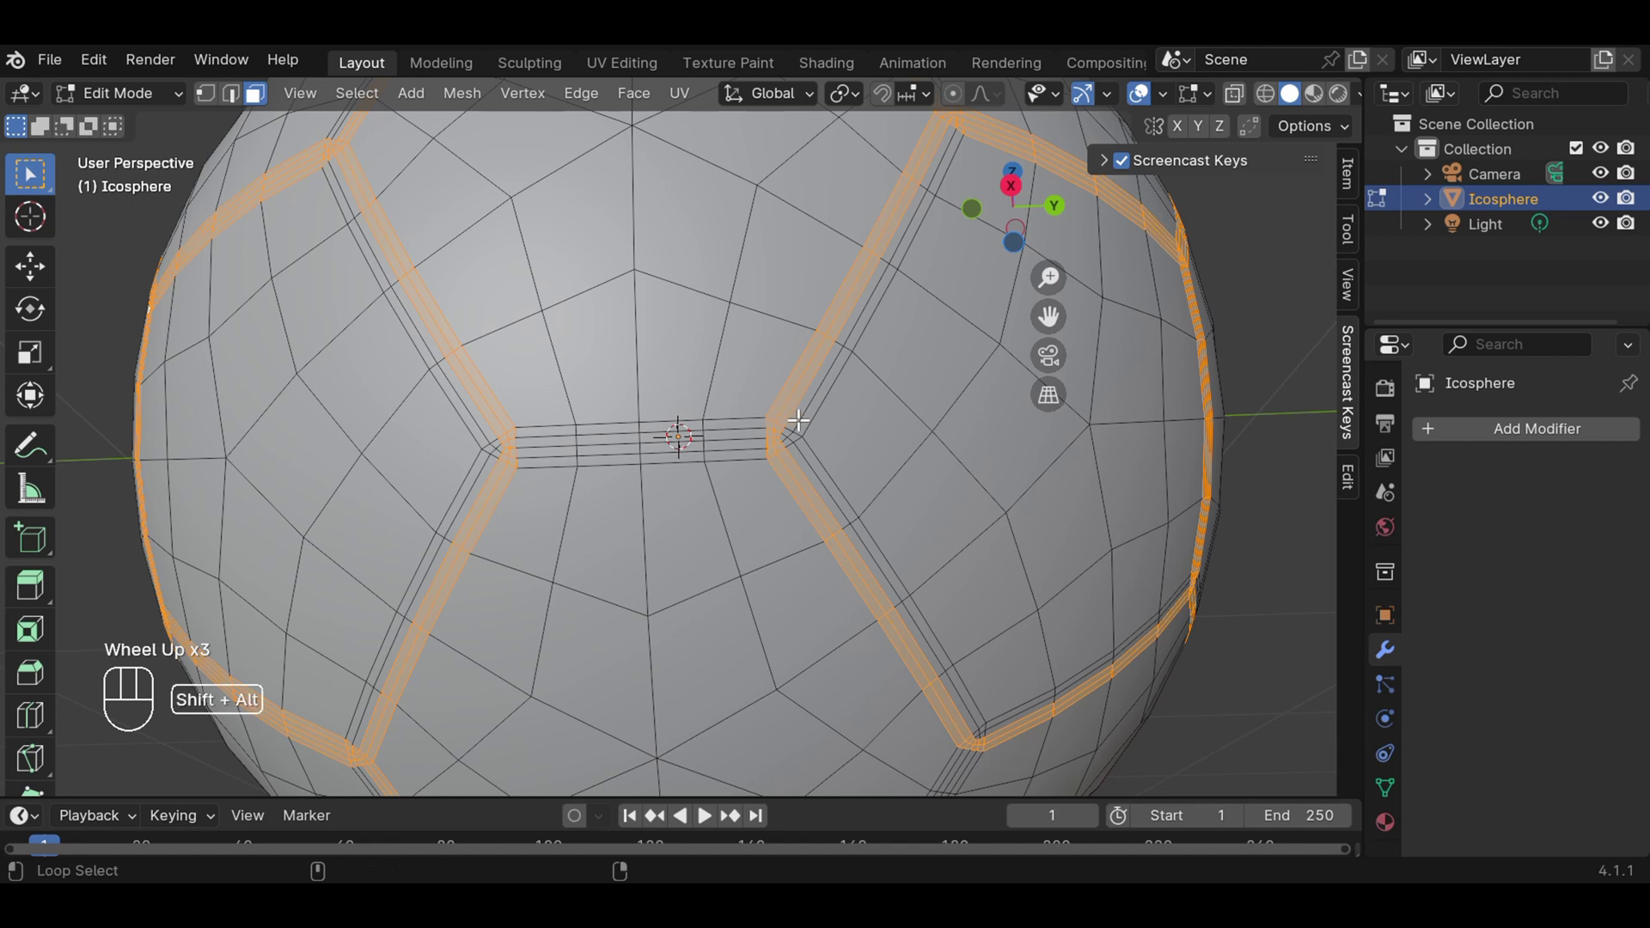
left_click(792, 437)
left_click(793, 433)
left_click(792, 433)
left_click(787, 438)
left_click(787, 438)
left_click(776, 439)
left_click(776, 439)
scroll("down", 3)
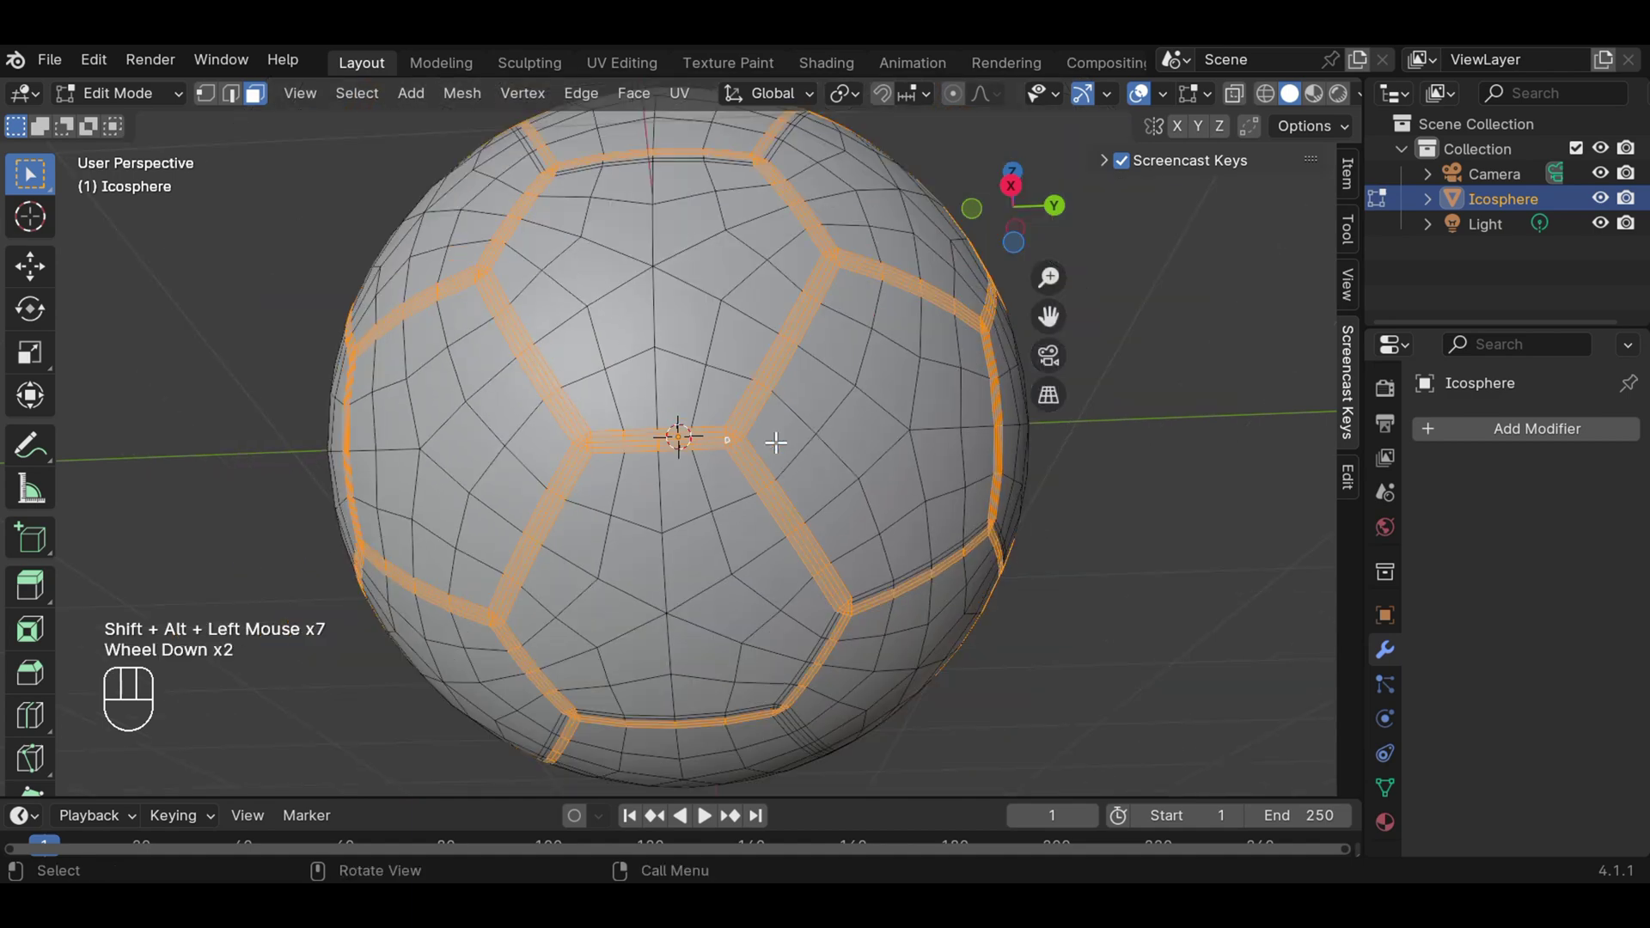
Orbit to check coverage and add the remaining seam strips around the right-centre panel.
left_click_drag(935, 539, 640, 312)
left_click_drag(898, 331, 743, 320)
left_click_drag(893, 445, 857, 412)
scroll("up", 3)
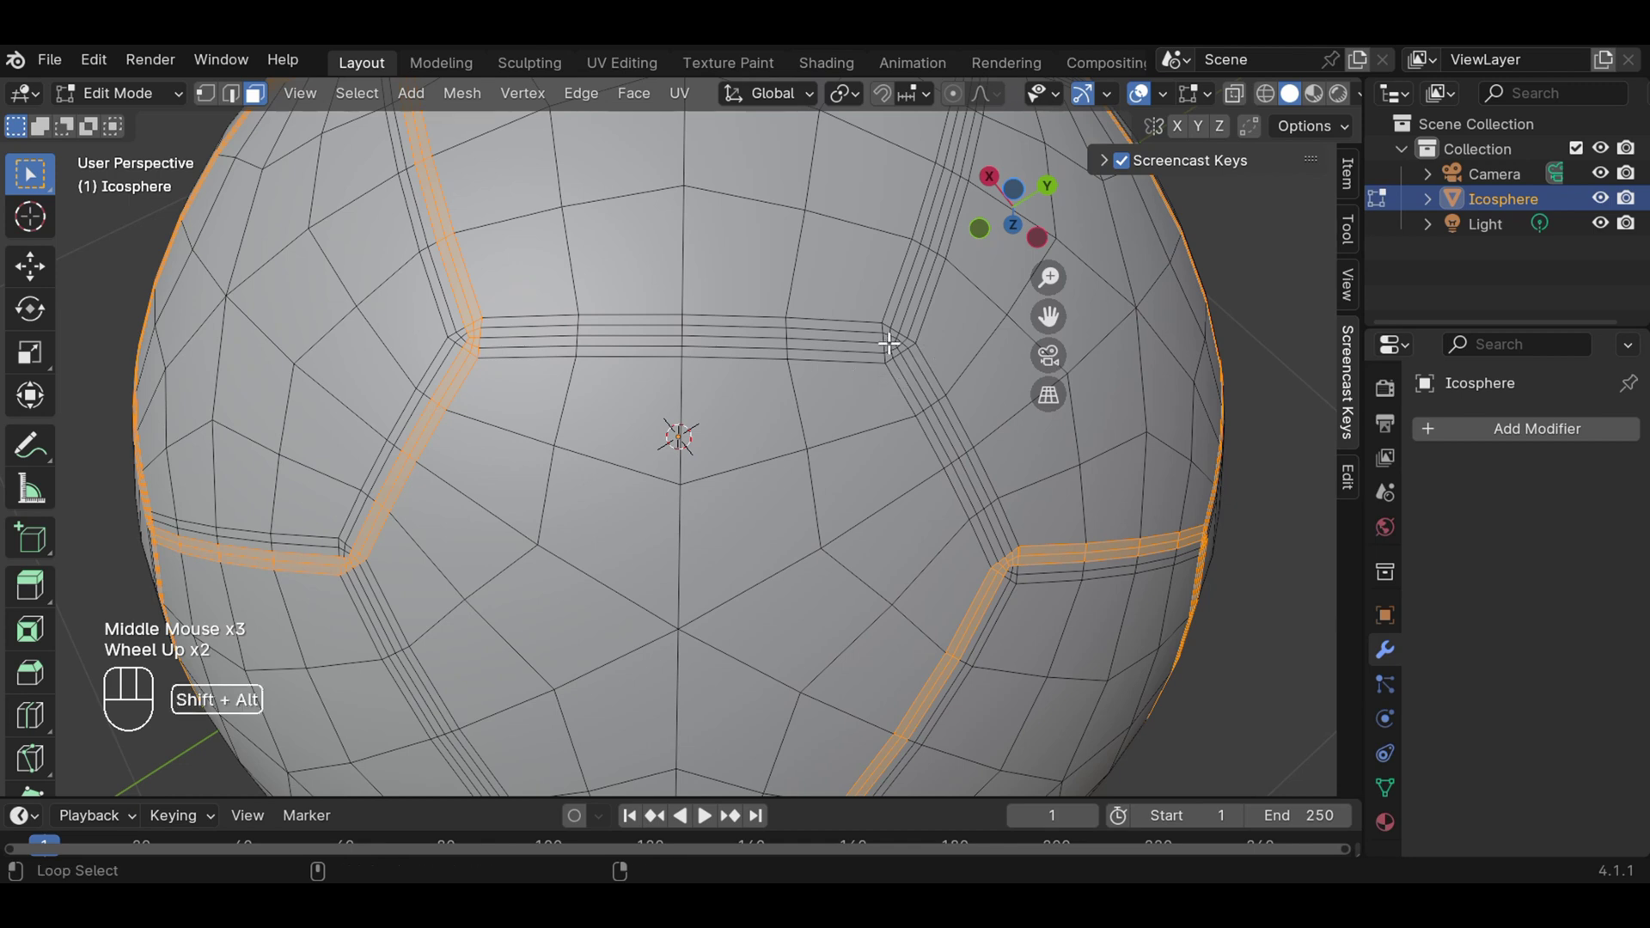
left_click(894, 341)
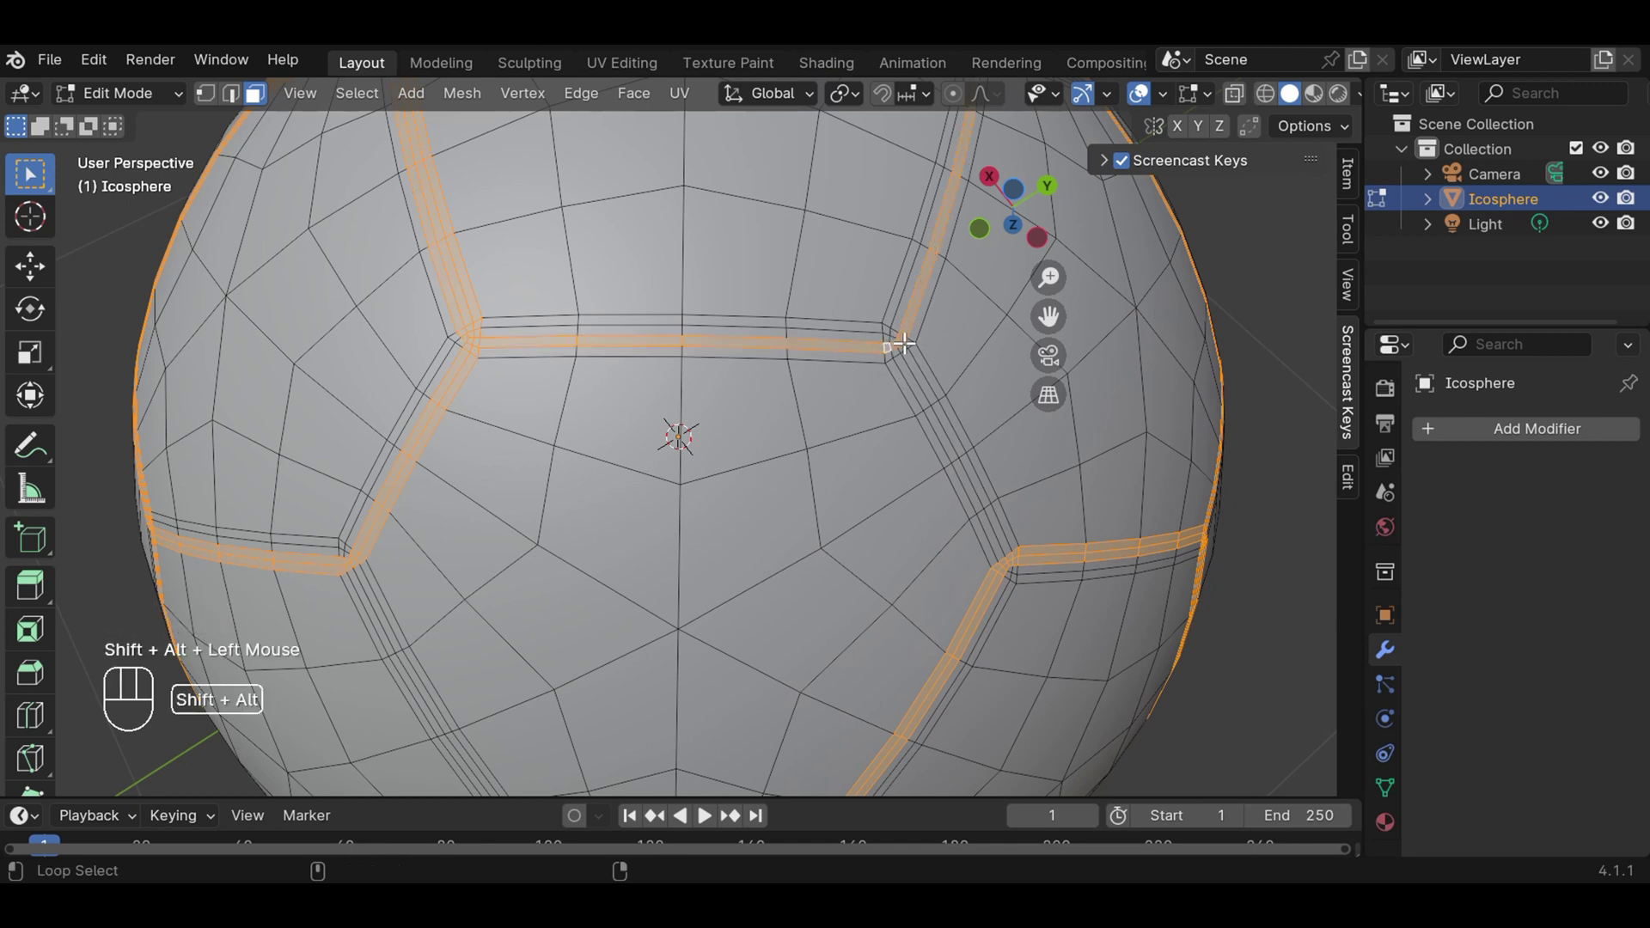
left_click(910, 341)
left_click(900, 335)
left_click(900, 335)
left_click(898, 327)
left_click(893, 327)
left_click(893, 328)
left_click(893, 350)
left_click(893, 349)
scroll("down", 3)
Orbit to the far side and add the seam strips around the central panel there to the selection.
left_click_drag(911, 275, 650, 327)
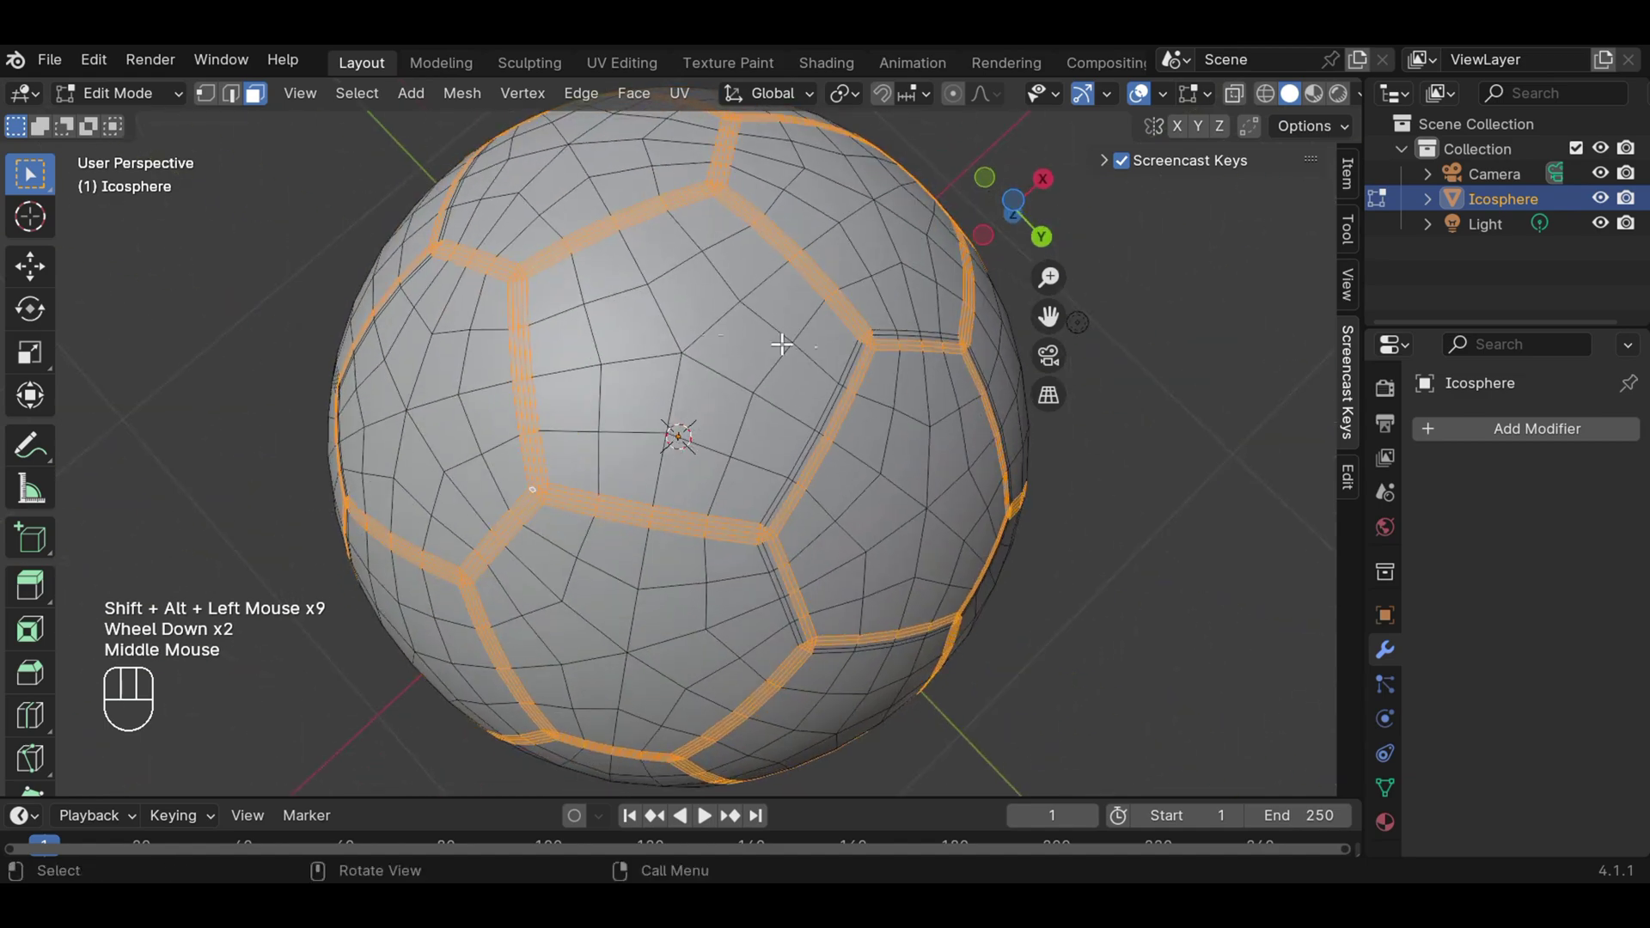
left_click_drag(888, 336, 688, 176)
scroll("up", 3)
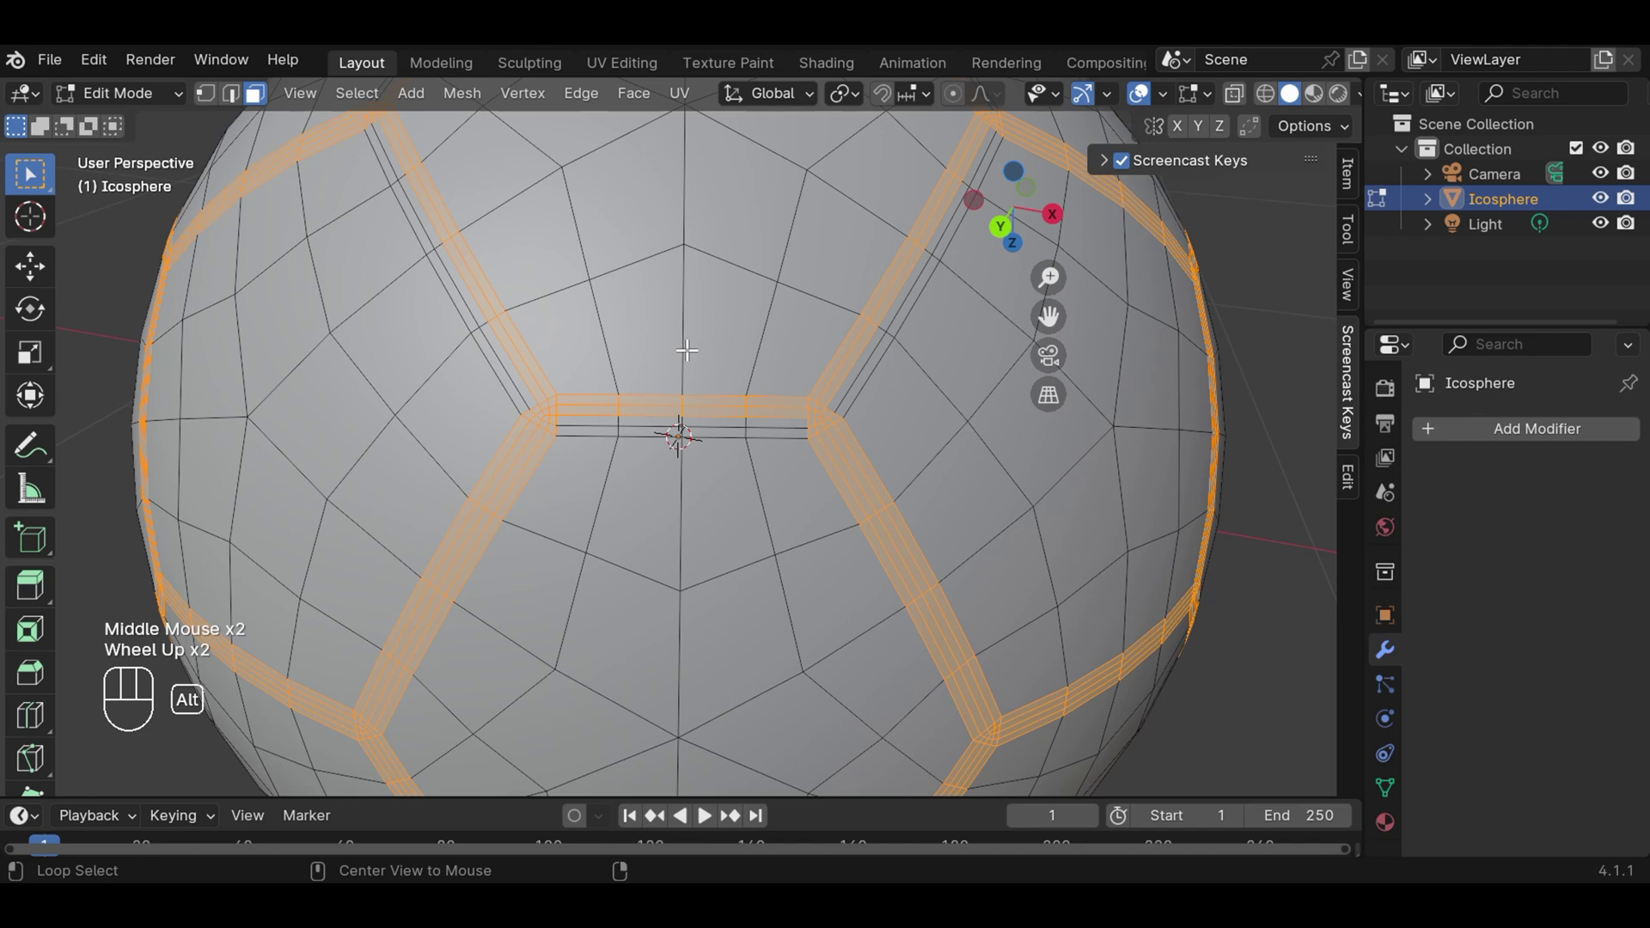
left_click(555, 414)
left_click(555, 413)
left_click(550, 421)
left_click(550, 421)
scroll("down", 3)
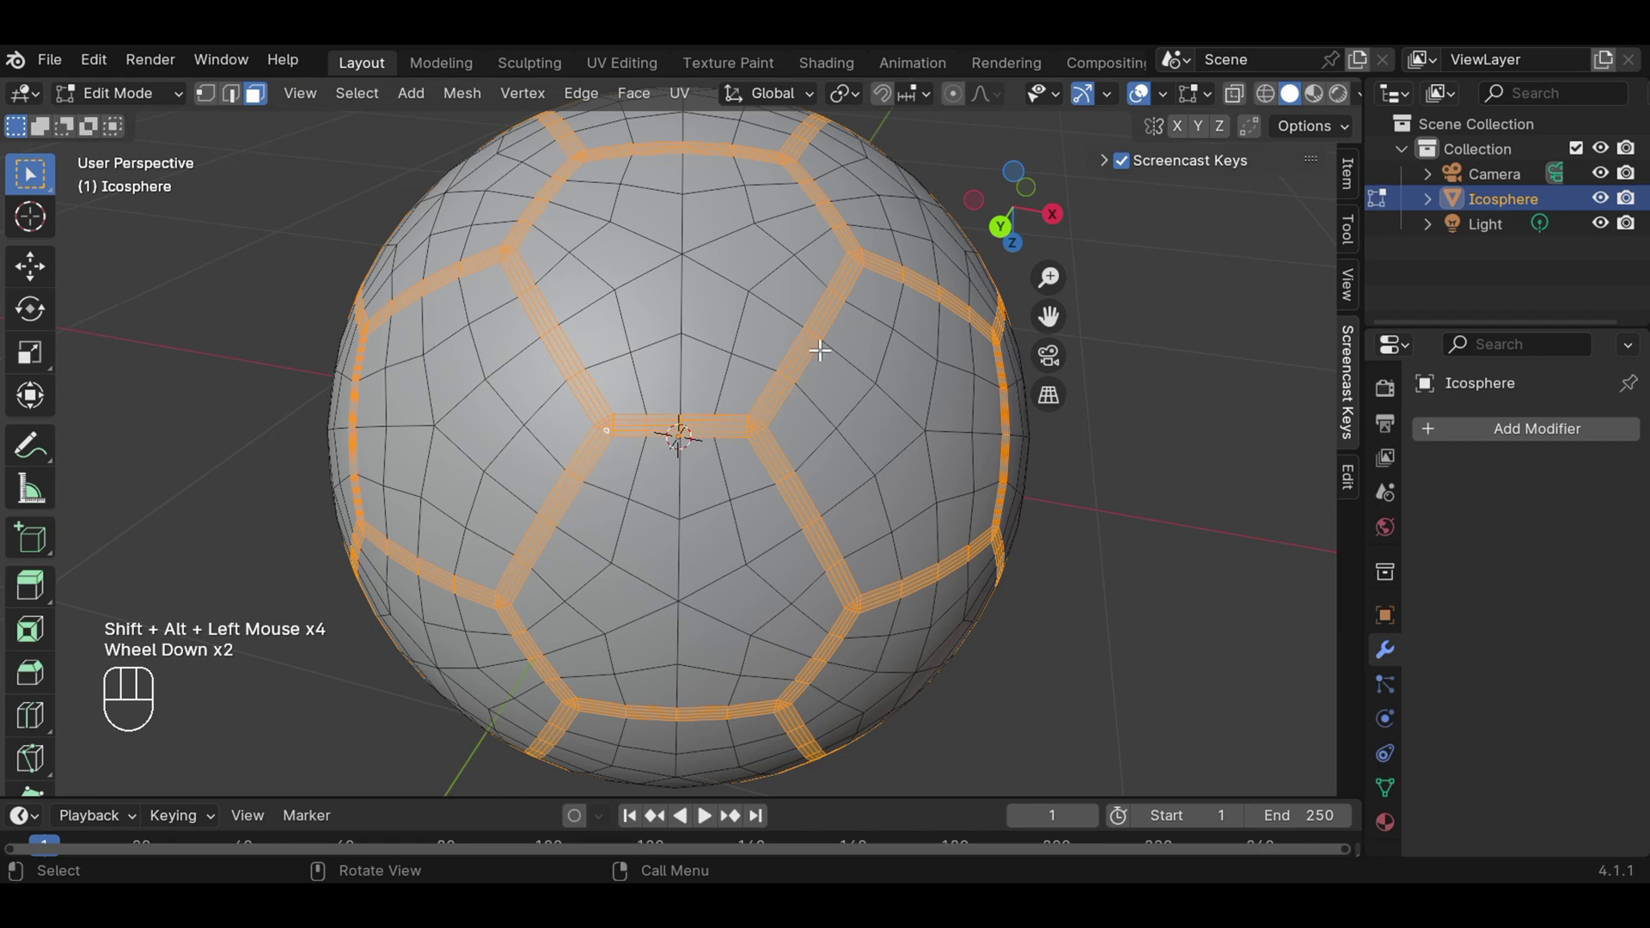
scroll("down", 3)
Add the seam strips around the first newly revealed panel on this side to the selection.
left_click_drag(679, 341, 987, 397)
left_click_drag(489, 396, 751, 185)
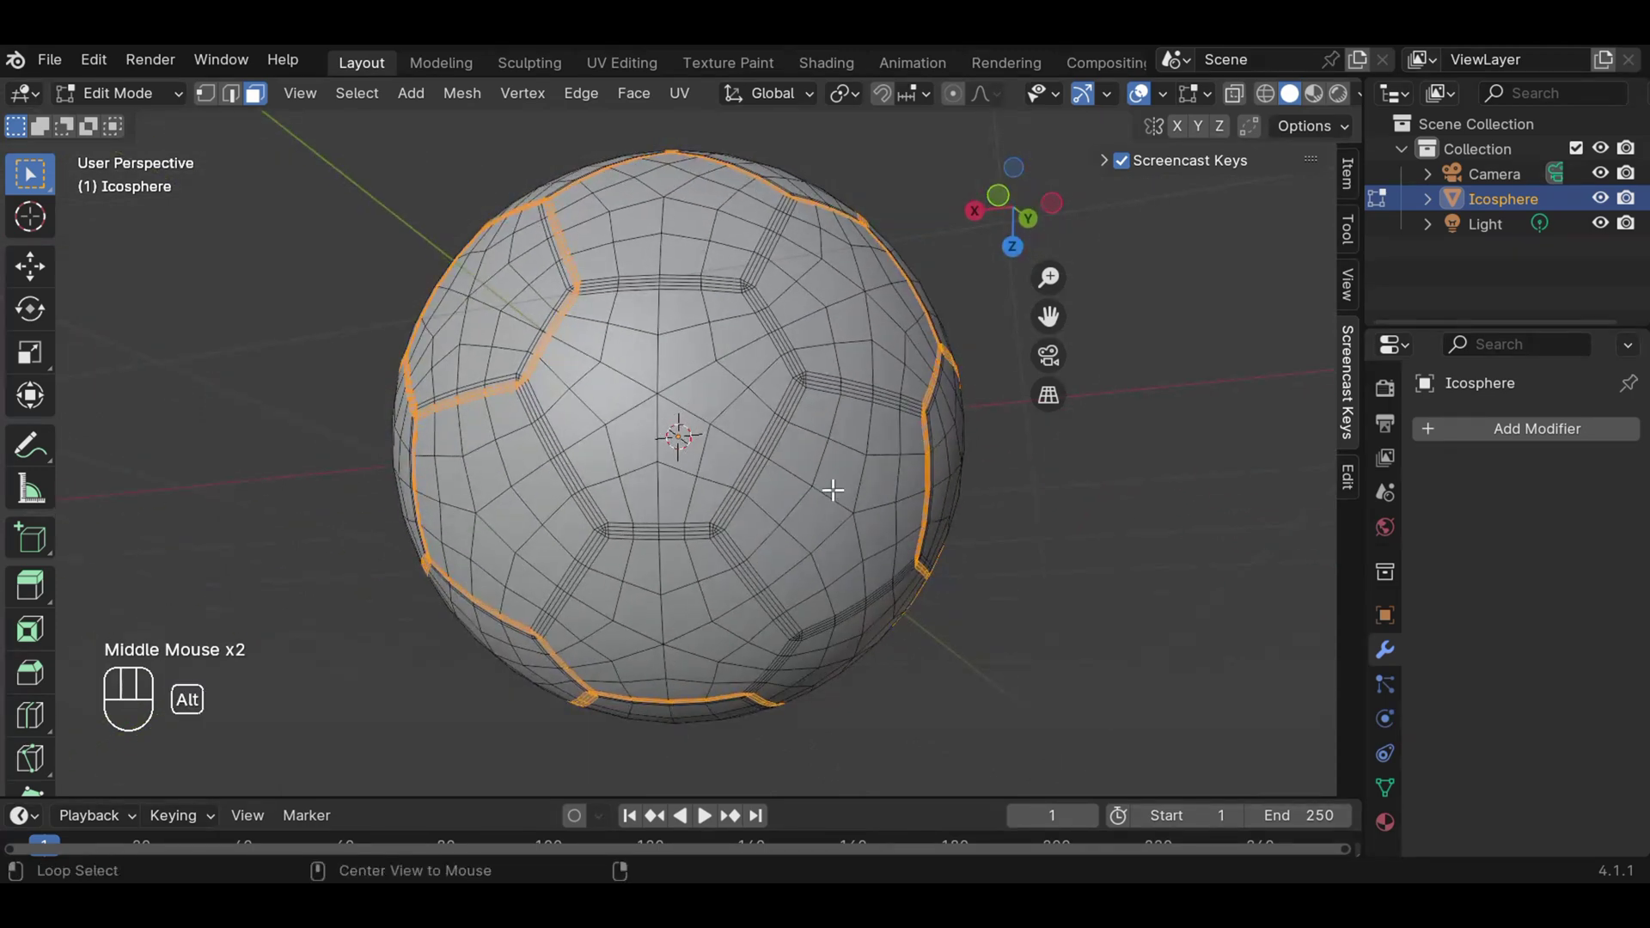
left_click(802, 376)
left_click(807, 373)
left_click(807, 373)
scroll("up", 3)
left_click(889, 336)
left_click(889, 336)
left_click(896, 342)
left_click(897, 342)
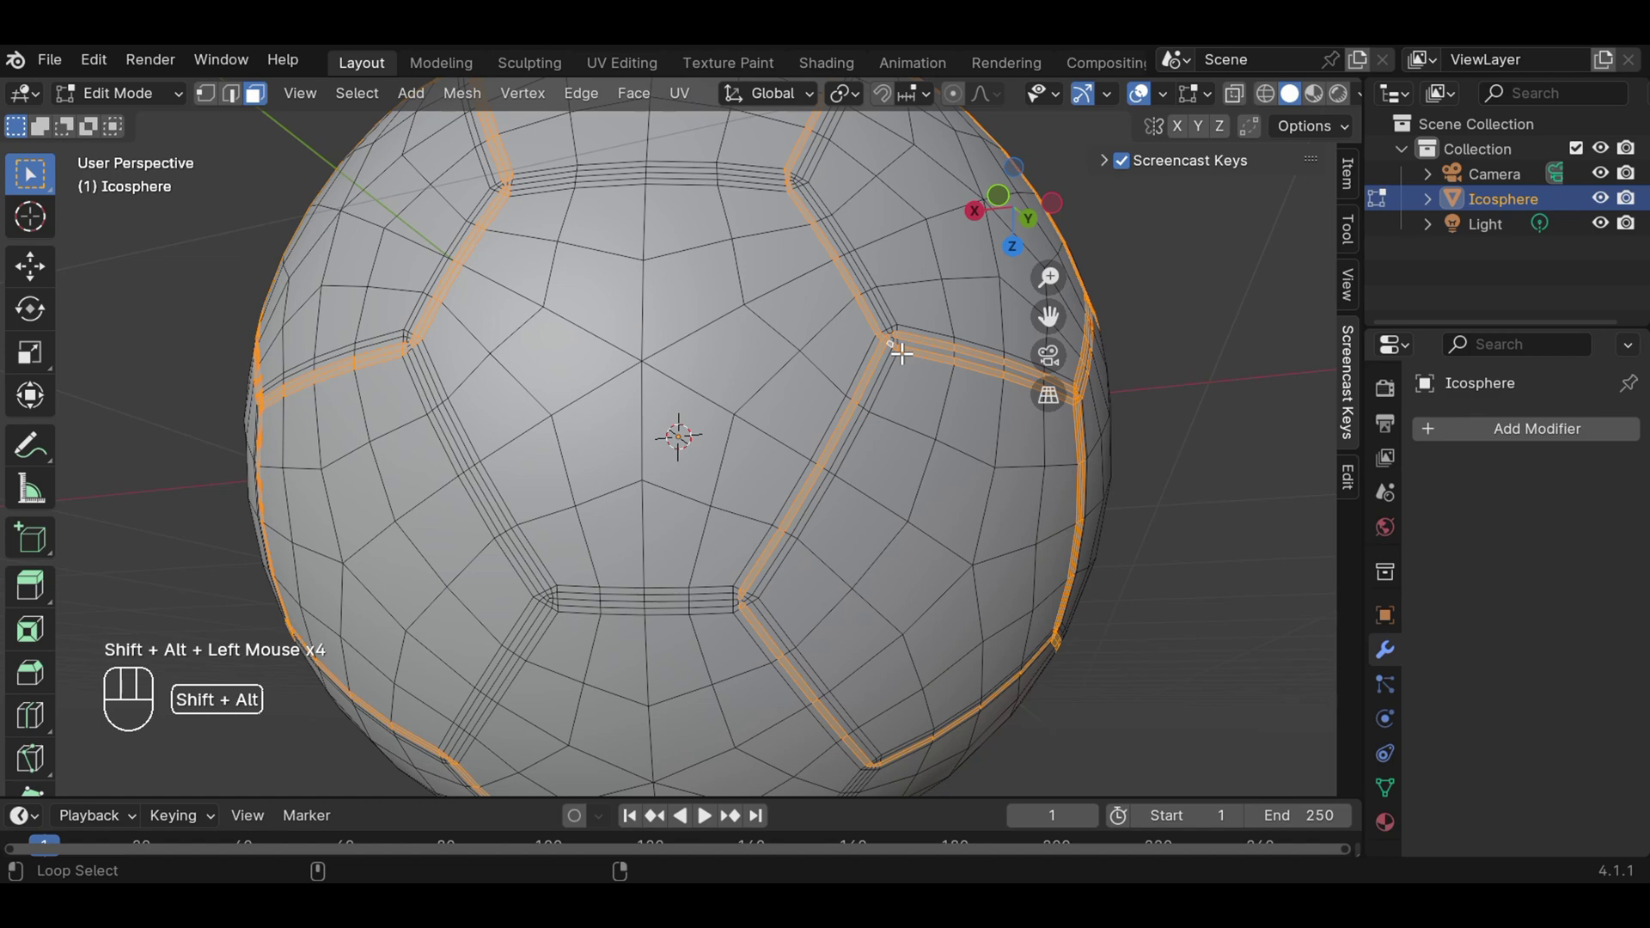
left_click(901, 338)
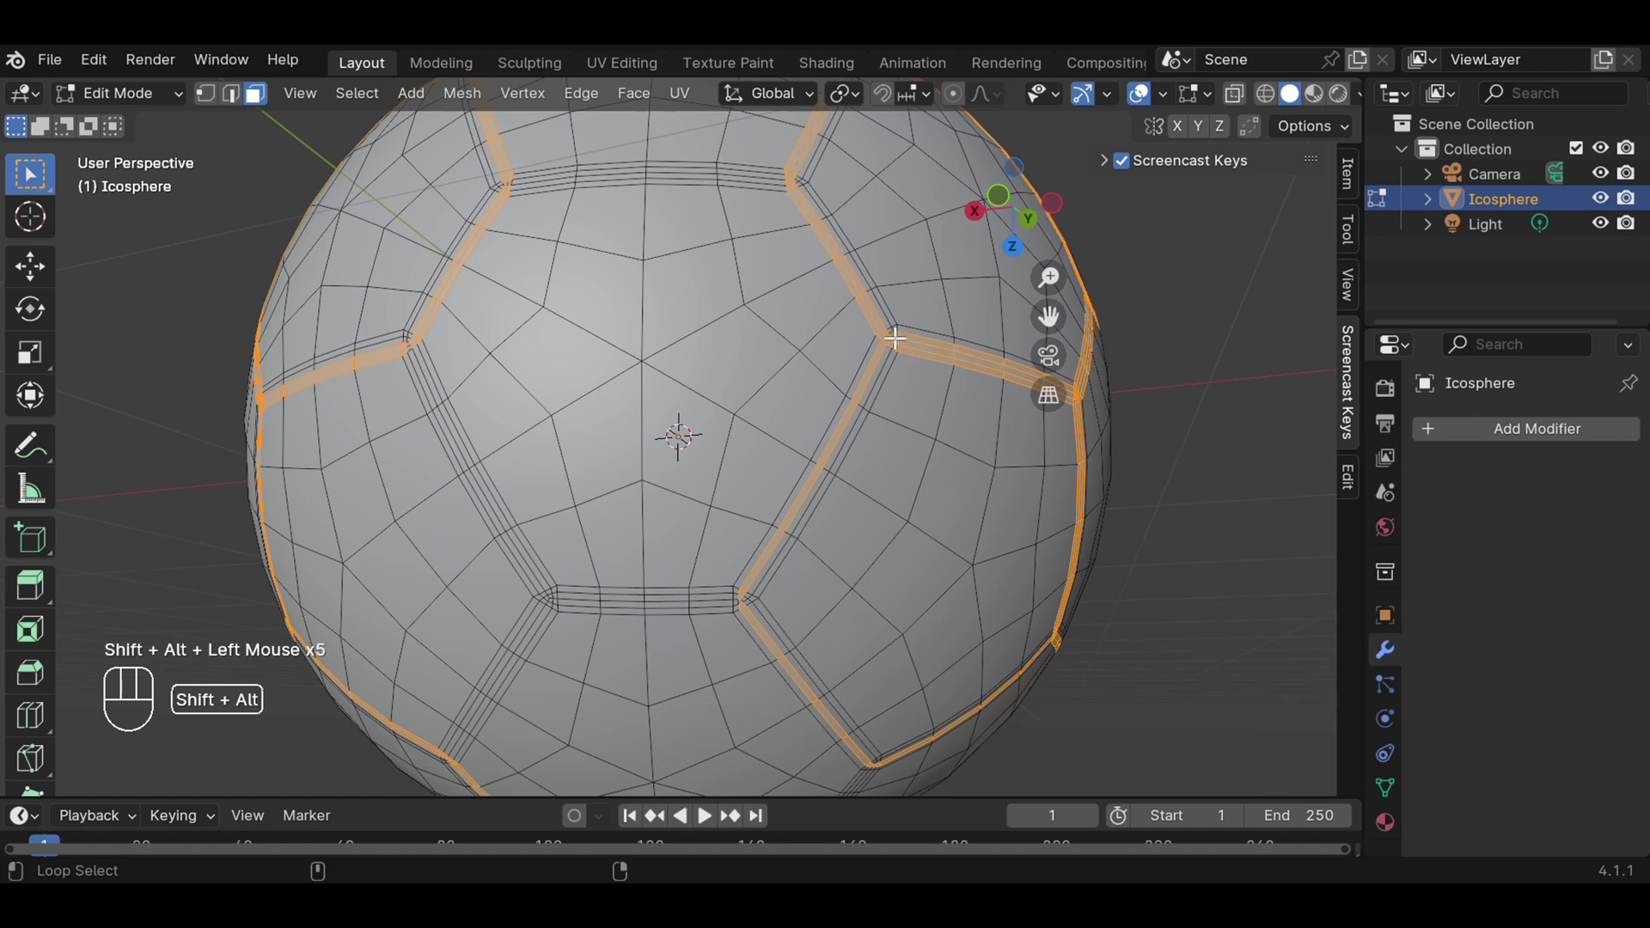
left_click(900, 329)
left_click(899, 329)
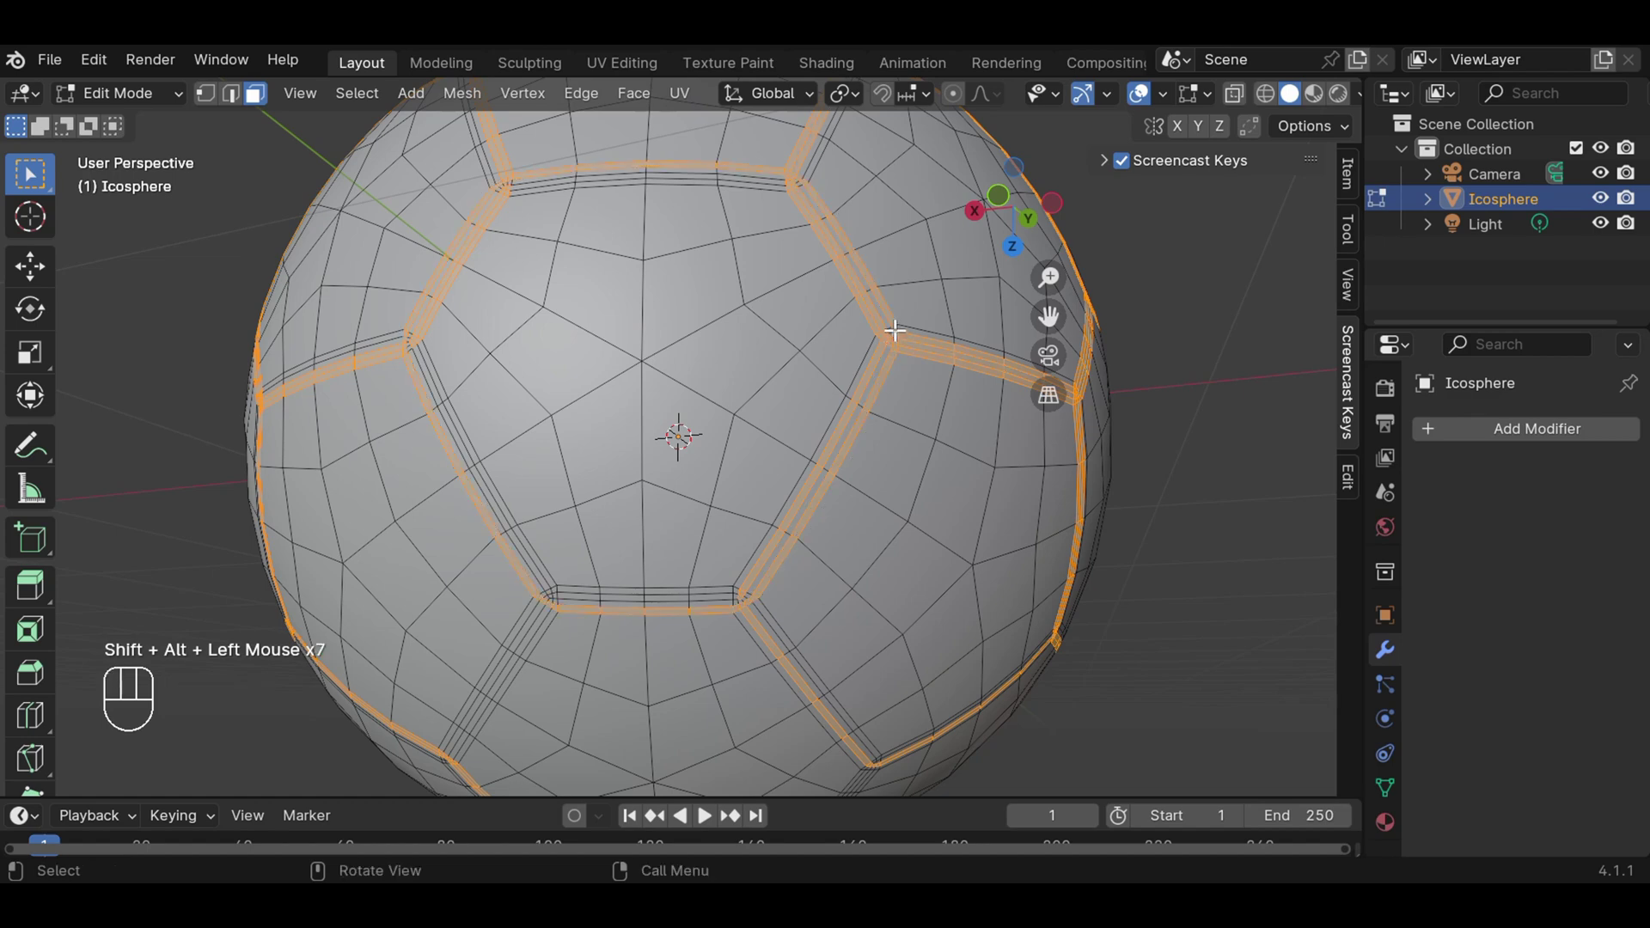
Add the seam strips at the upper-right, left and lower panel borders to the selection.
scroll("up", 3)
left_click(1109, 229)
left_click(1109, 229)
left_click(1107, 222)
left_click(1107, 222)
left_click(1104, 248)
left_click(1104, 248)
scroll("down", 3)
left_click(319, 307)
left_click(320, 308)
left_click(329, 303)
left_click(329, 303)
left_click(775, 653)
left_click(775, 652)
left_click(775, 663)
left_click(775, 664)
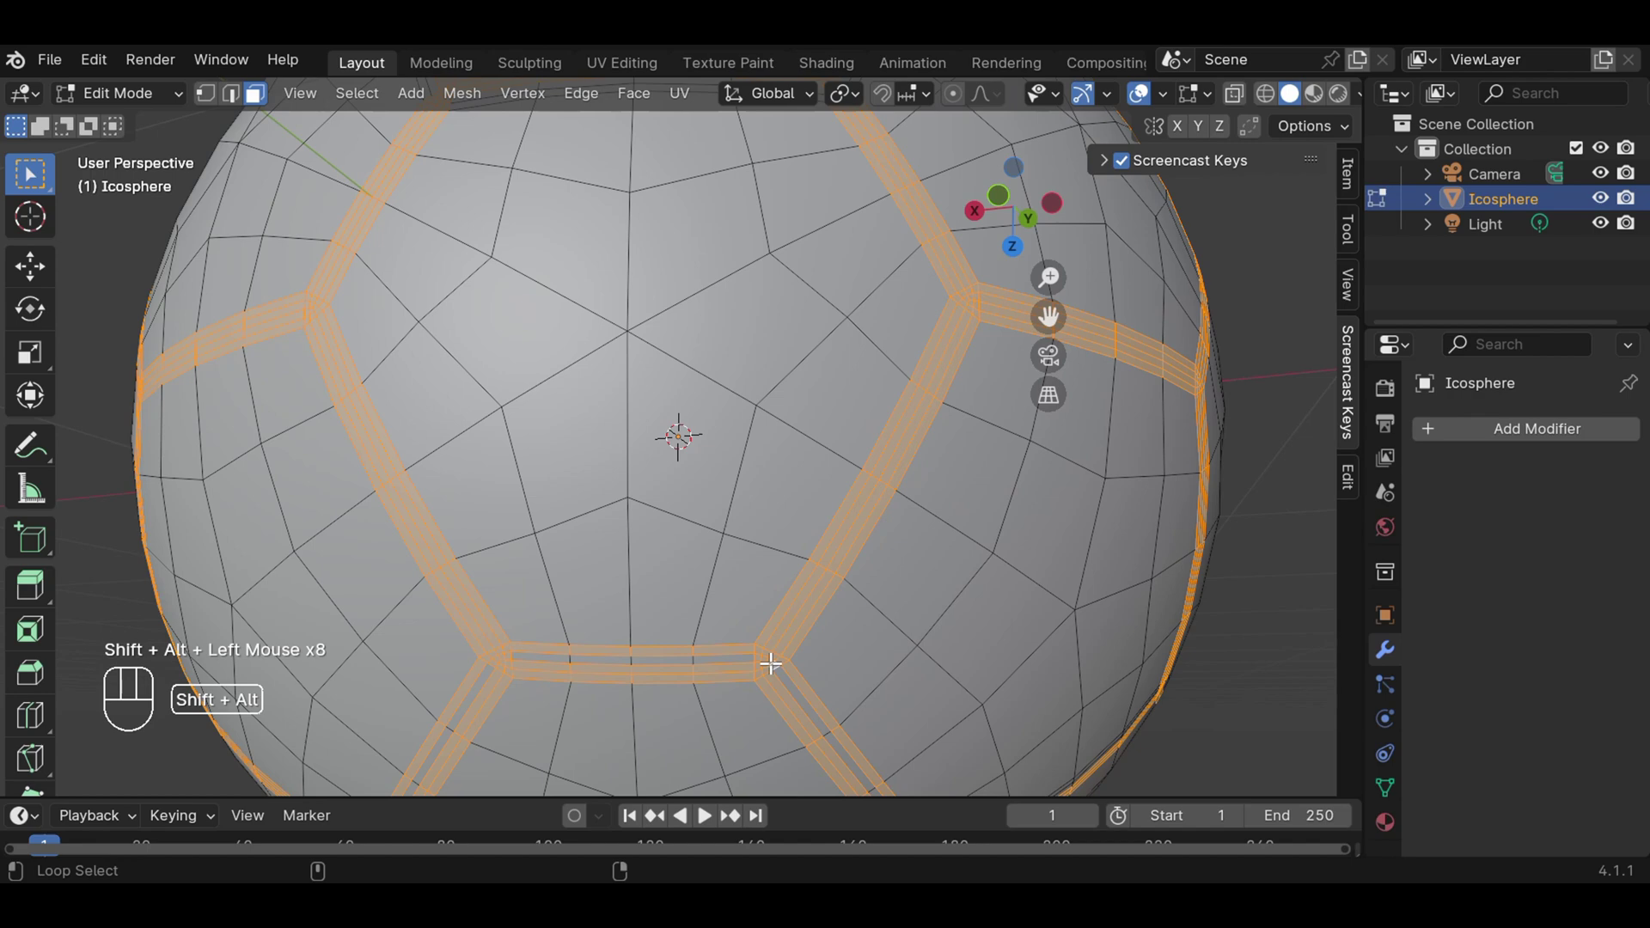
left_click(764, 654)
left_click(764, 654)
scroll("down", 3)
After a small orbit, add the three central seam strips now facing the view to the selection.
left_click_drag(808, 306, 794, 444)
scroll("up", 3)
left_click(924, 340)
left_click(925, 341)
left_click(925, 334)
left_click(926, 334)
left_click(927, 355)
left_click(928, 355)
scroll("down", 3)
scroll("down", 3)
Orbit further and add the lower-left, top and far-left seam strips to the selection.
left_click_drag(474, 400, 872, 233)
scroll("up", 3)
left_click(517, 472)
left_click(517, 472)
left_click(518, 469)
left_click(517, 468)
left_click(631, 198)
left_click(631, 198)
left_click(636, 193)
left_click(637, 192)
scroll("up", 3)
left_click(328, 496)
left_click(329, 496)
scroll("down", 3)
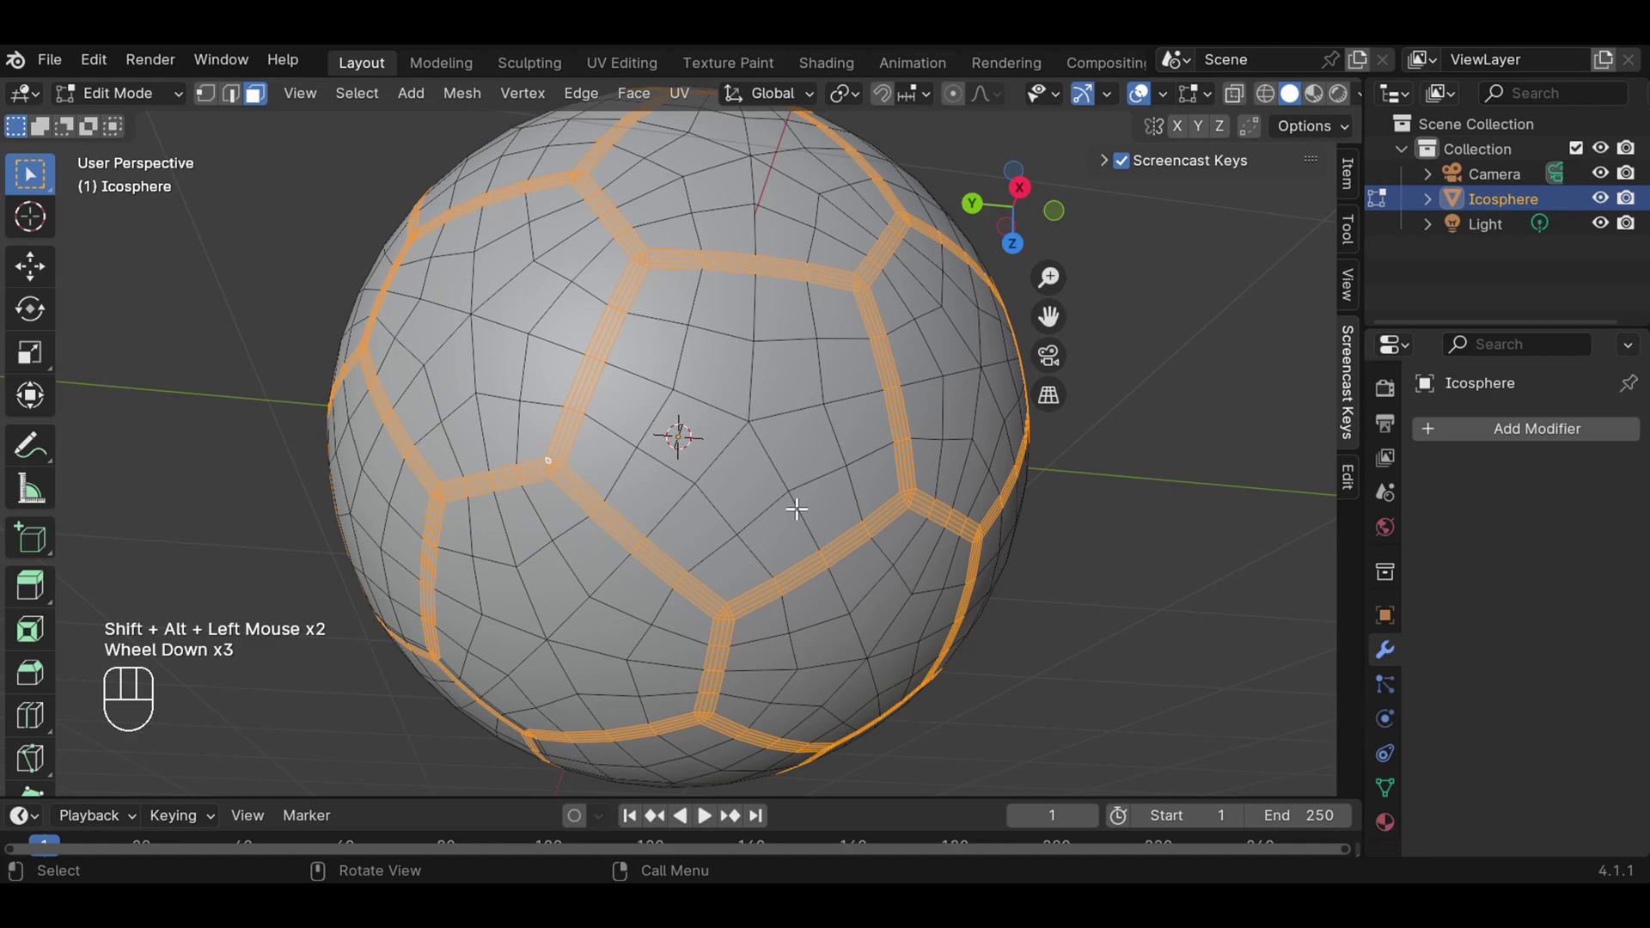
Add the last central seam strips, including the short vertical one, to the selection.
left_click_drag(568, 508, 1003, 442)
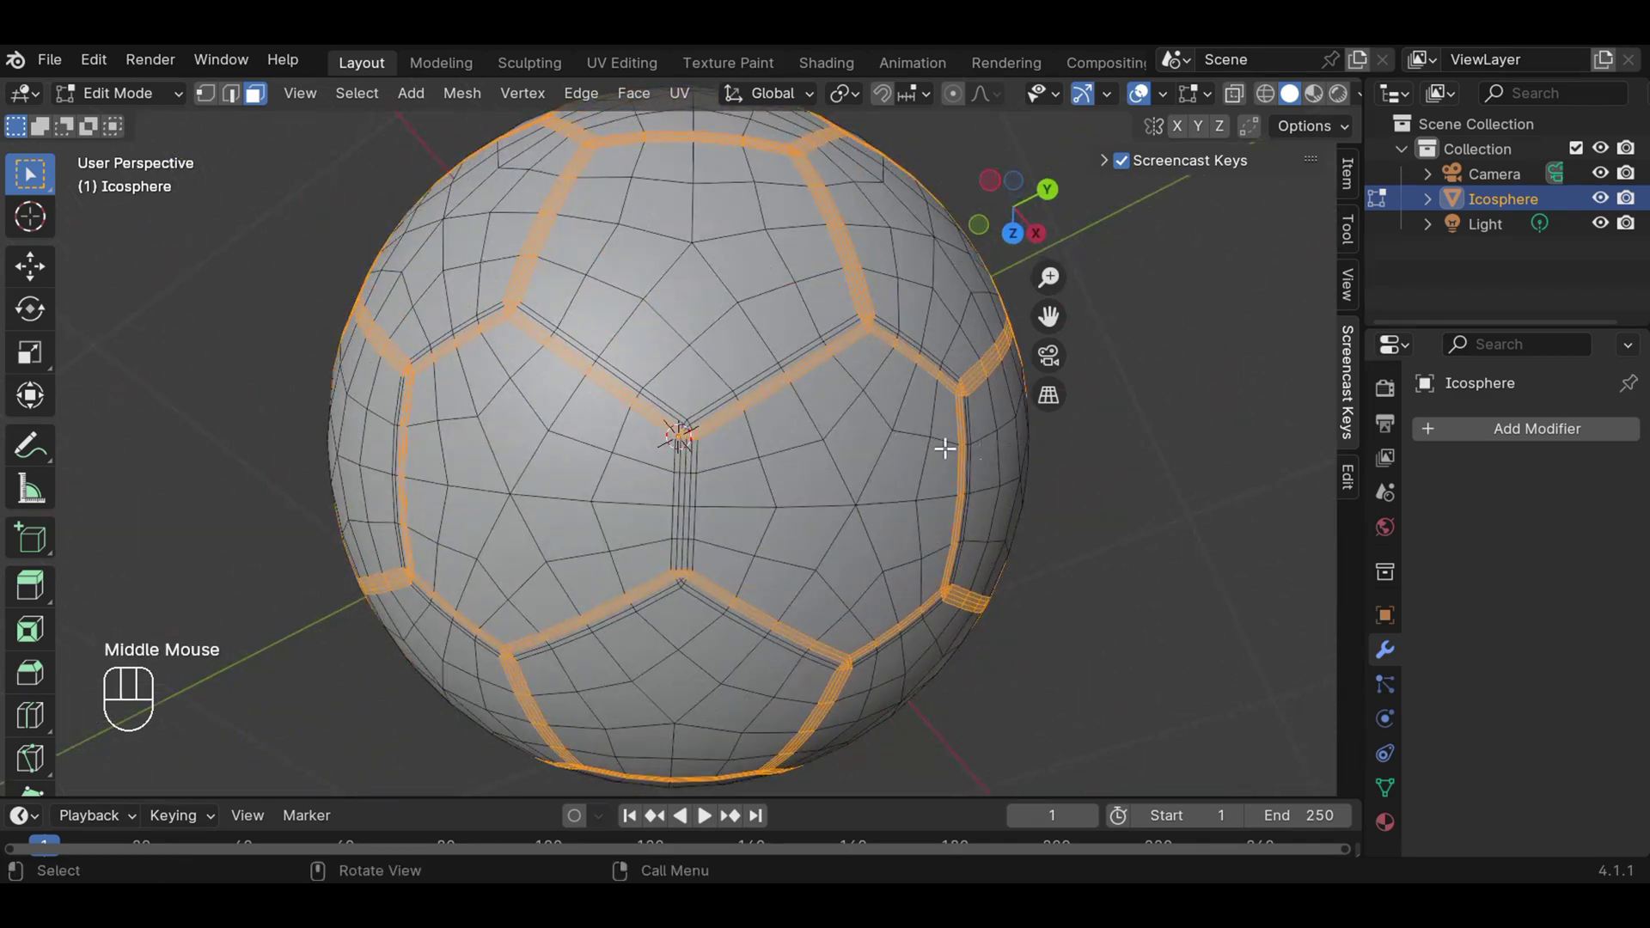
scroll("up", 3)
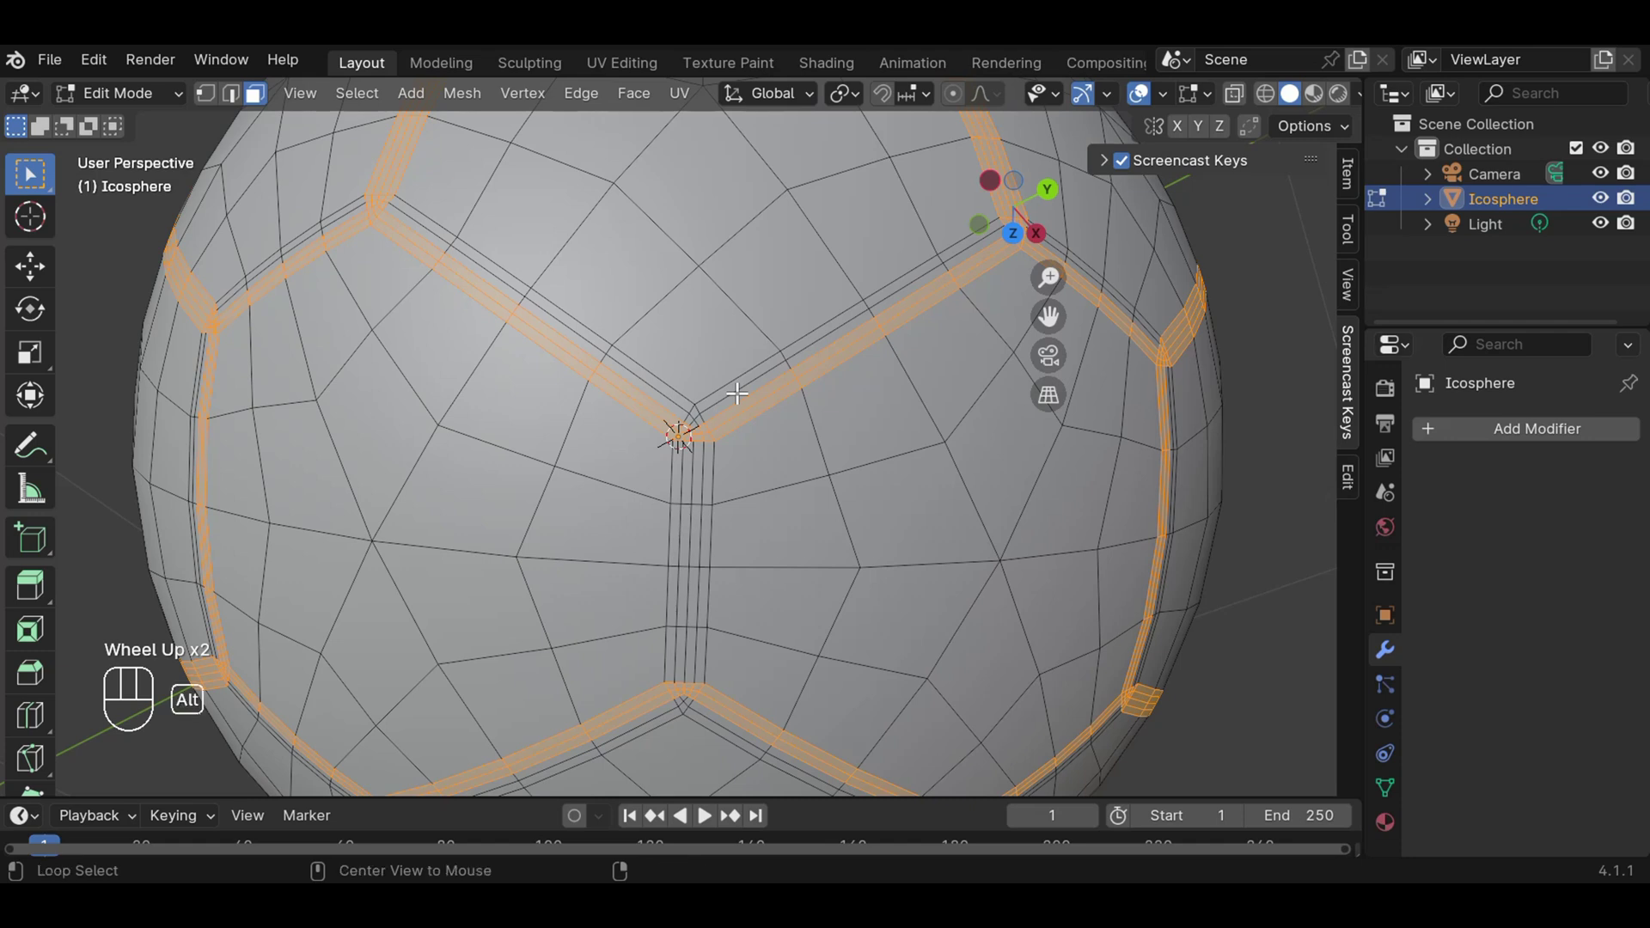
left_click(701, 420)
left_click(701, 414)
left_click(700, 414)
double_click(702, 434)
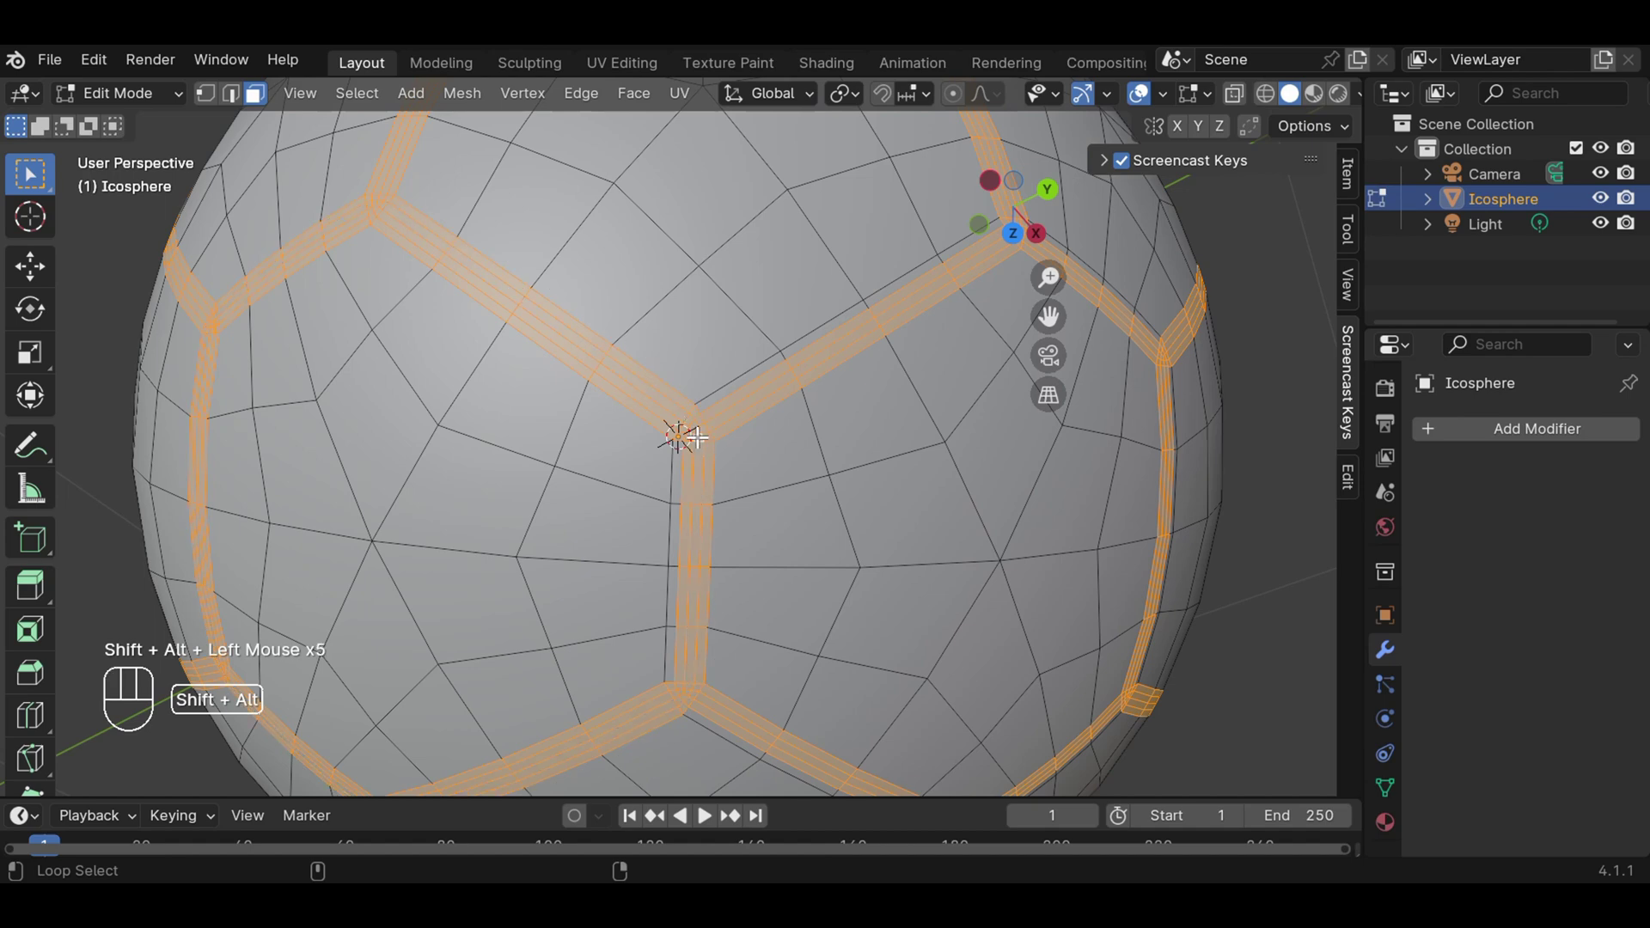
left_click(689, 426)
left_click(689, 427)
Add the remaining seam strips near the bottom of the ball to the selection.
left_click(674, 683)
left_click(675, 683)
left_click(684, 704)
left_click(685, 705)
left_click(685, 705)
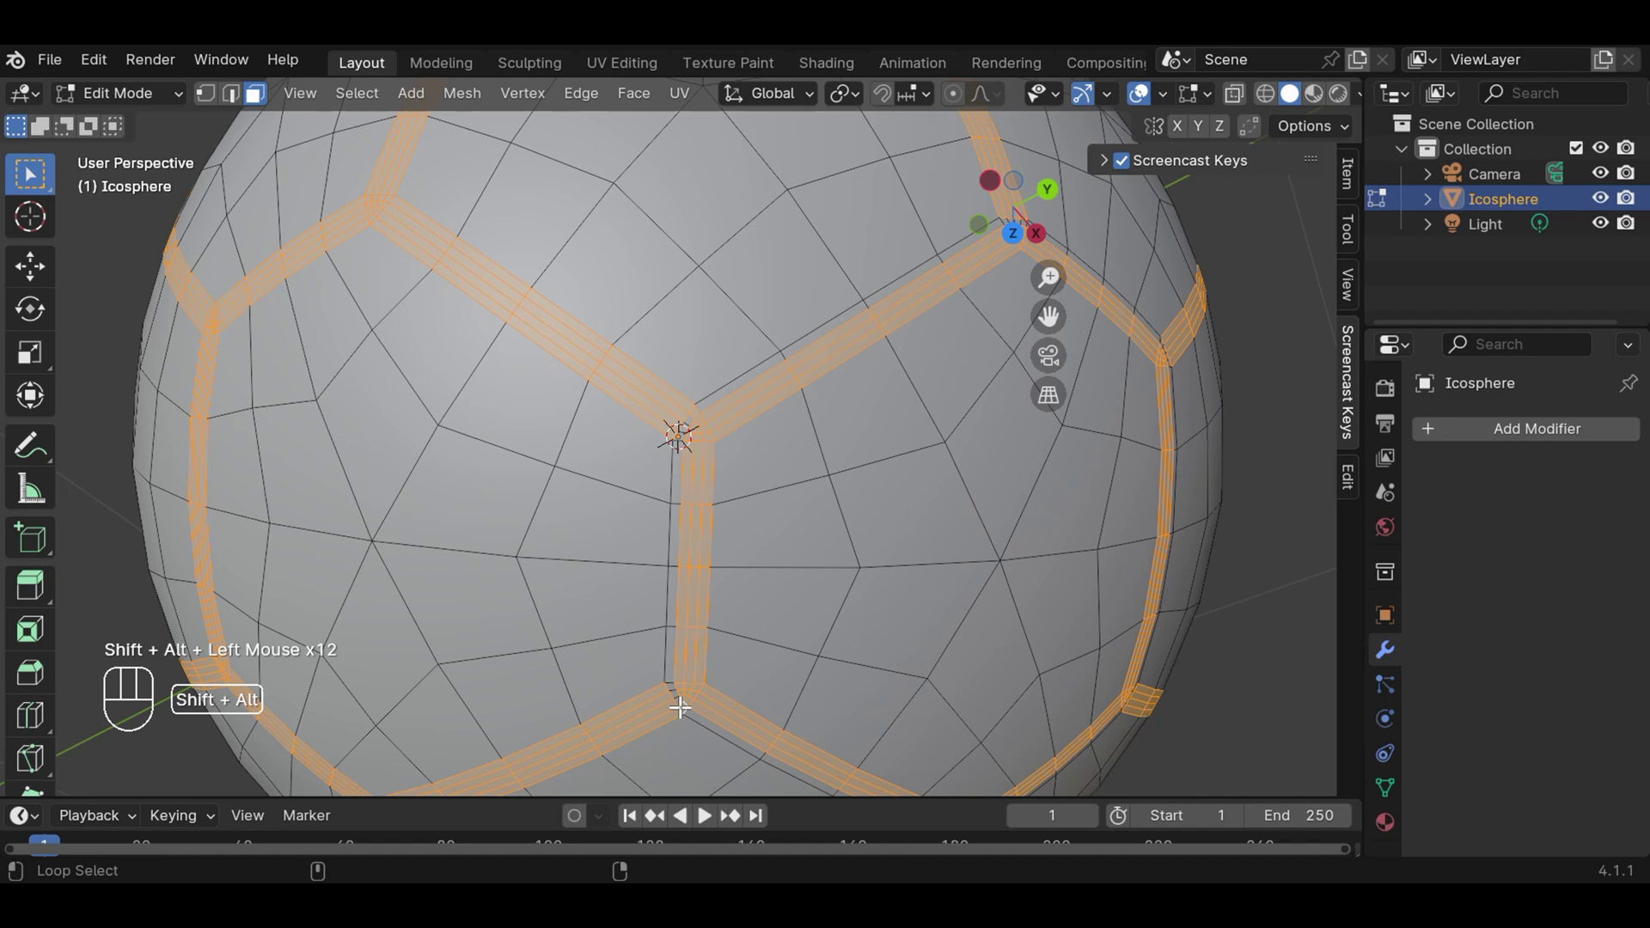
left_click(681, 693)
scroll("down", 3)
scroll("down", 3)
Orbit all around the ball to confirm every panel border seam is selected.
left_click_drag(636, 517, 922, 519)
left_click_drag(646, 396, 833, 546)
left_click_drag(614, 387, 830, 572)
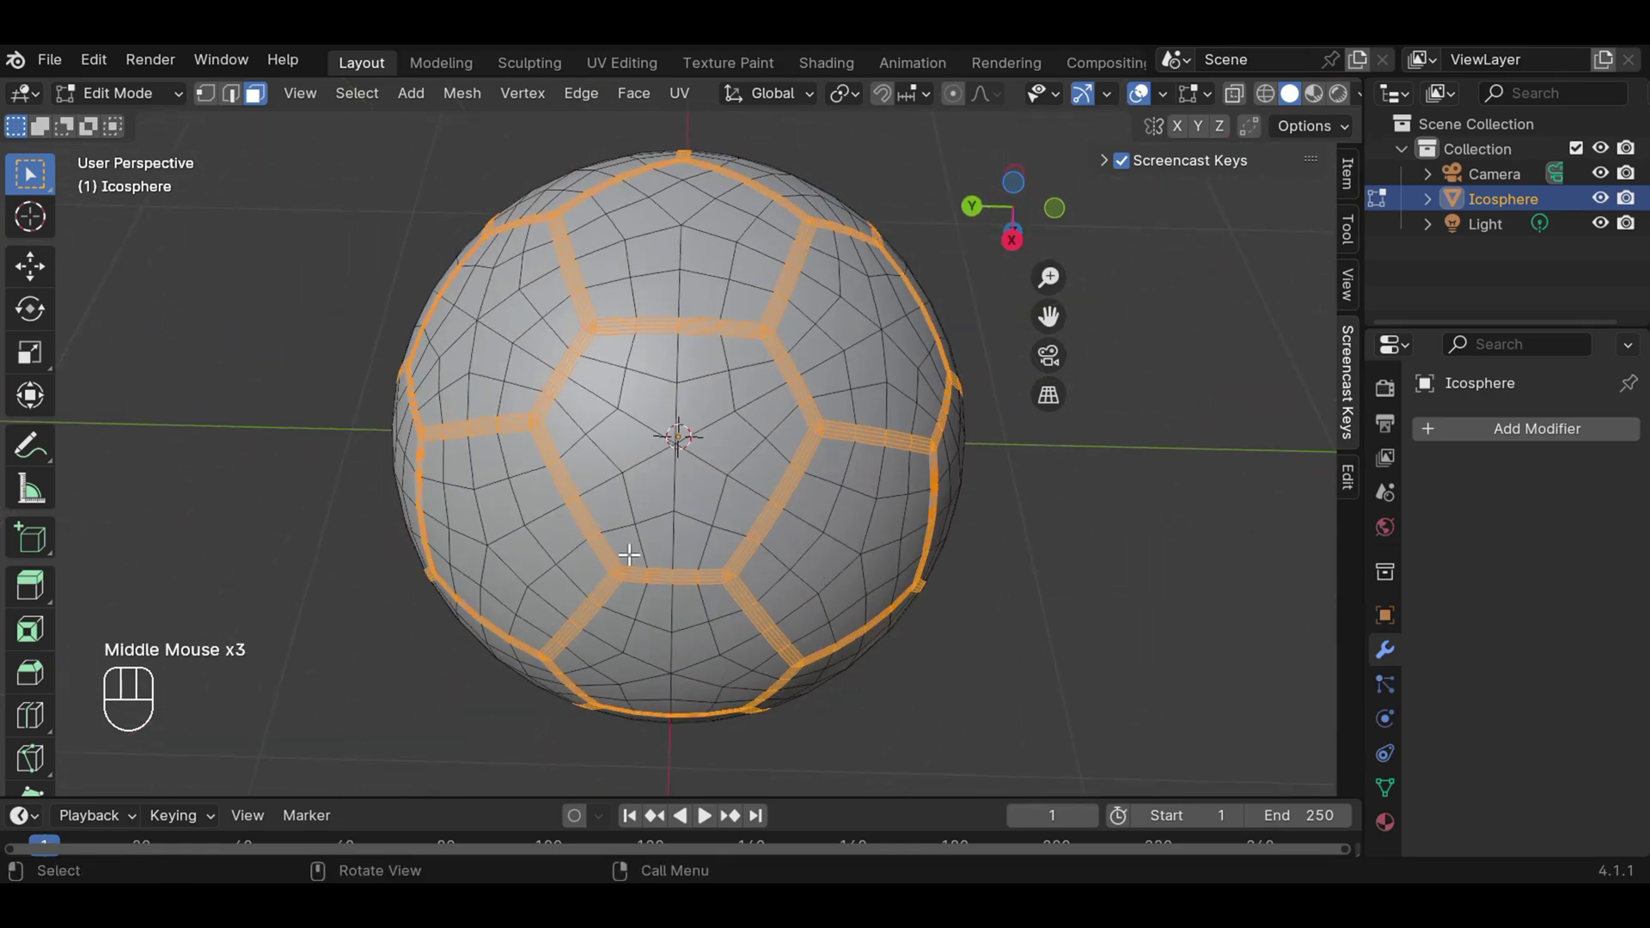
left_click_drag(593, 535, 832, 348)
left_click_drag(521, 408, 851, 444)
left_click_drag(601, 321, 747, 401)
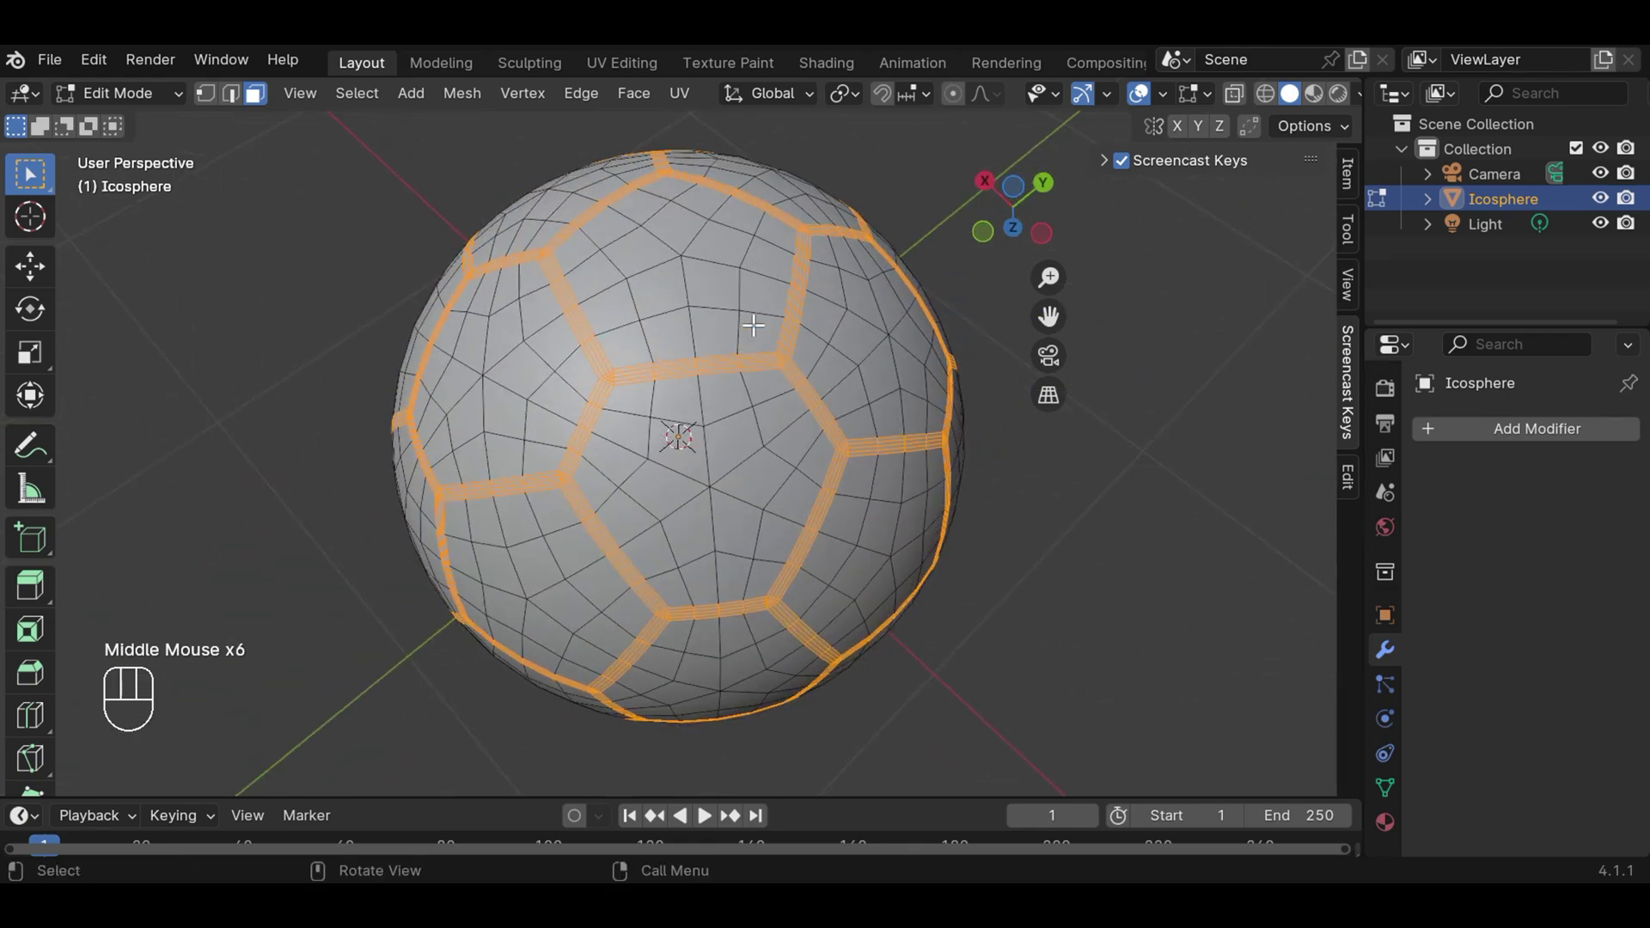
left_click_drag(751, 287, 724, 532)
left_click_drag(785, 342, 727, 480)
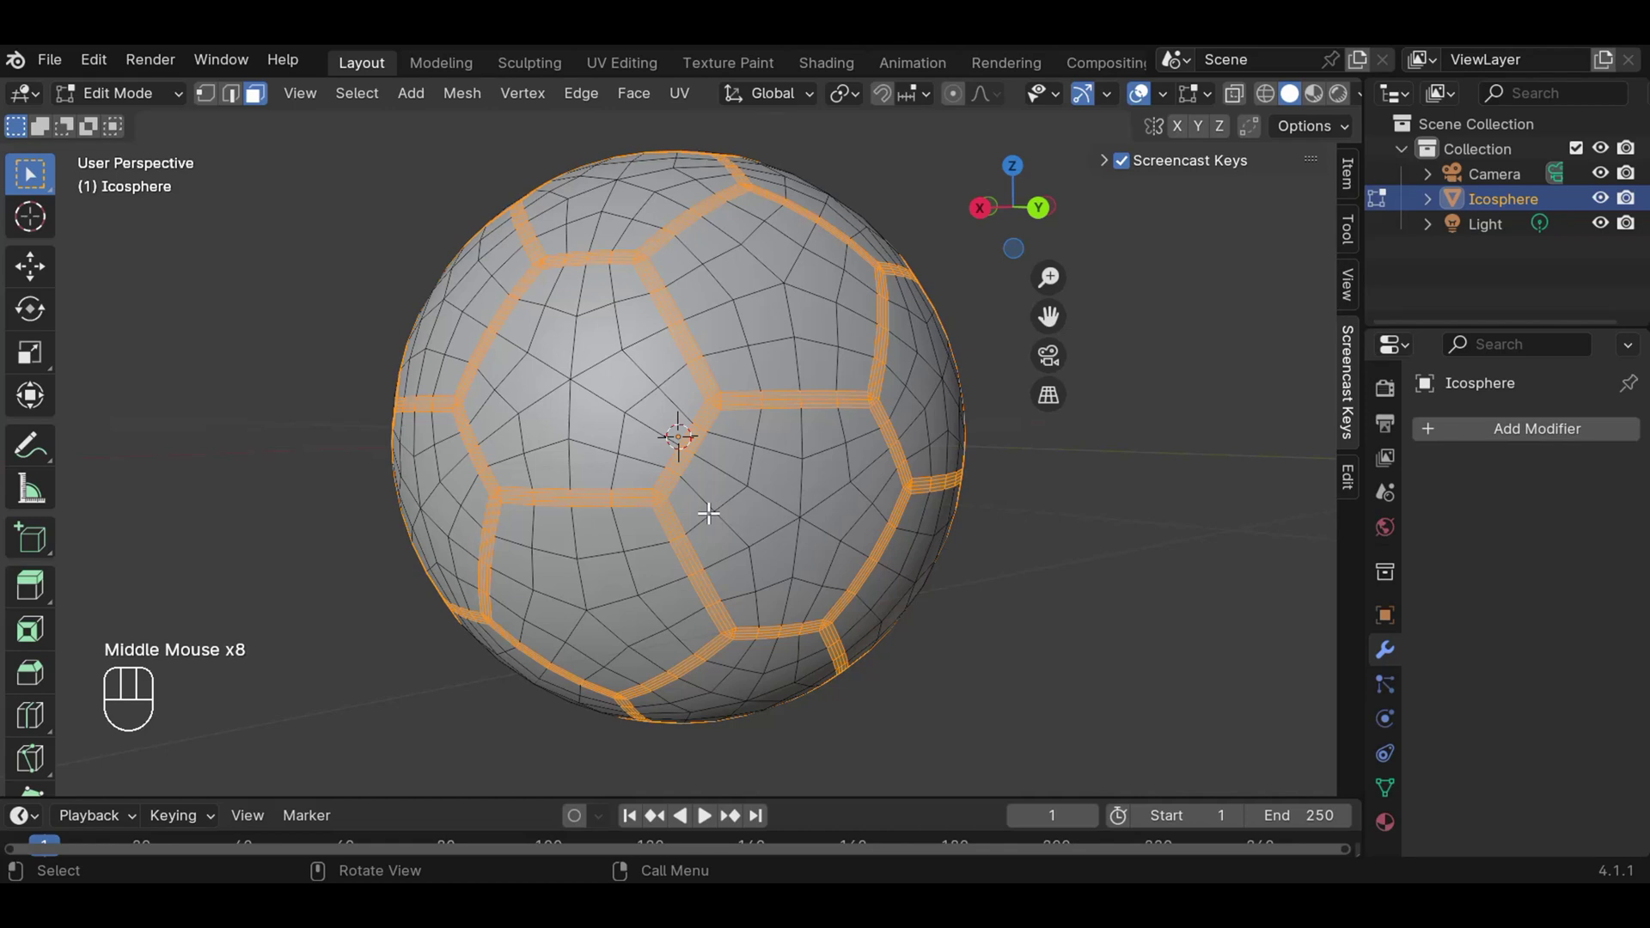
Scale the selected seam strips uniformly to about 0.9865 so they sink into grooves.
key("e")
key("s")
key("s")
key("s")
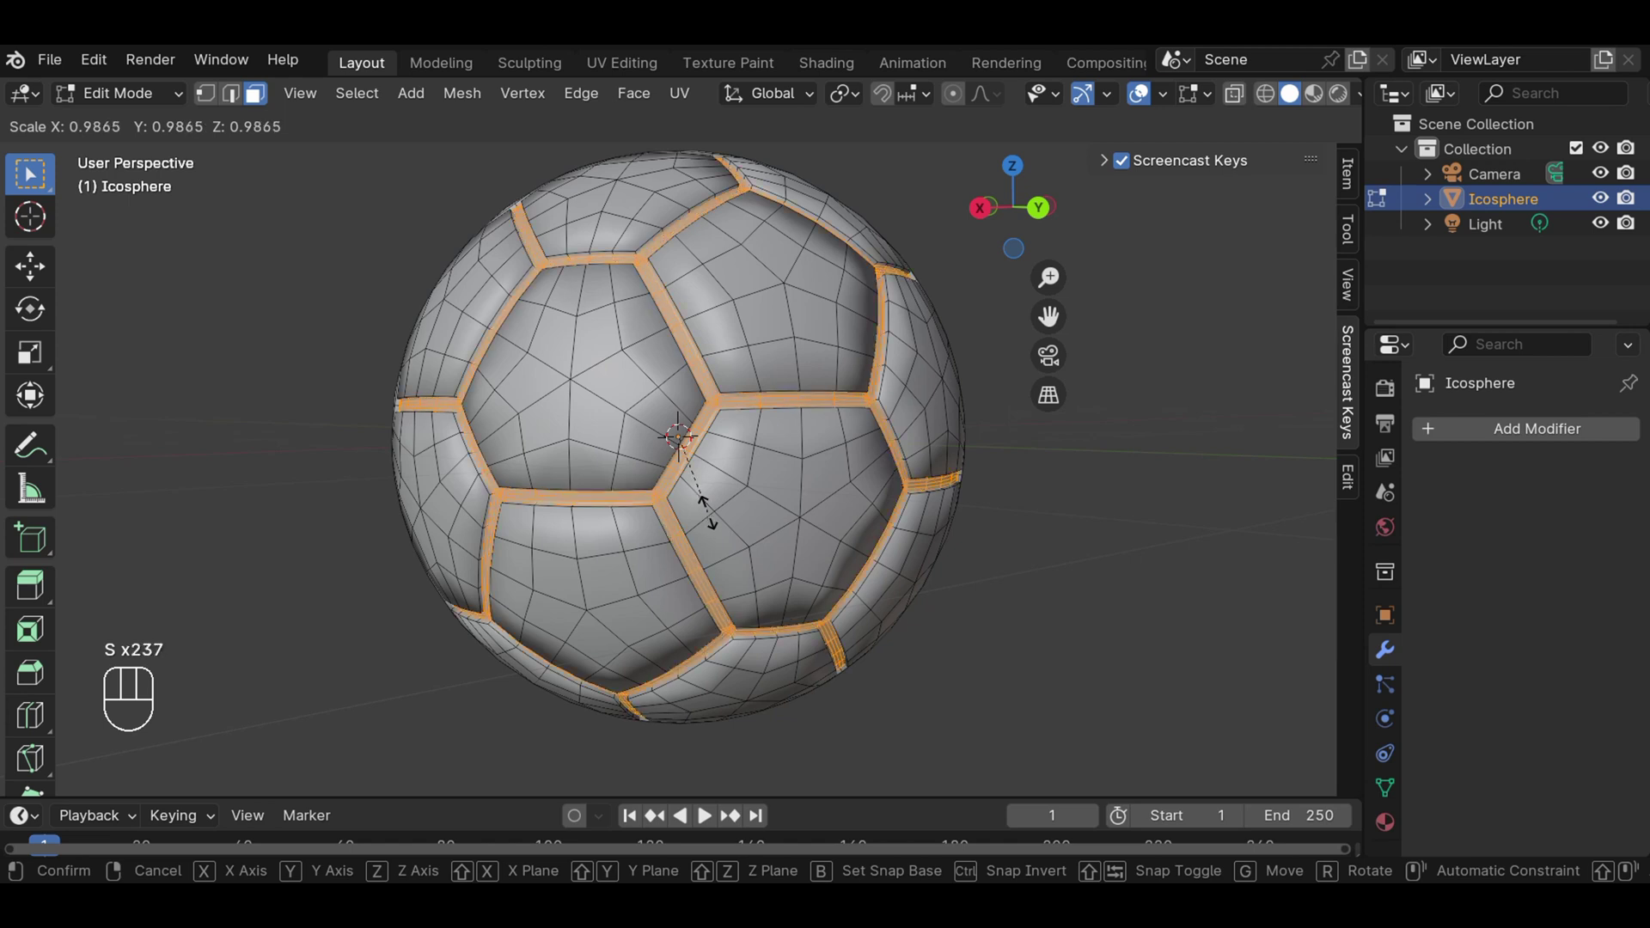
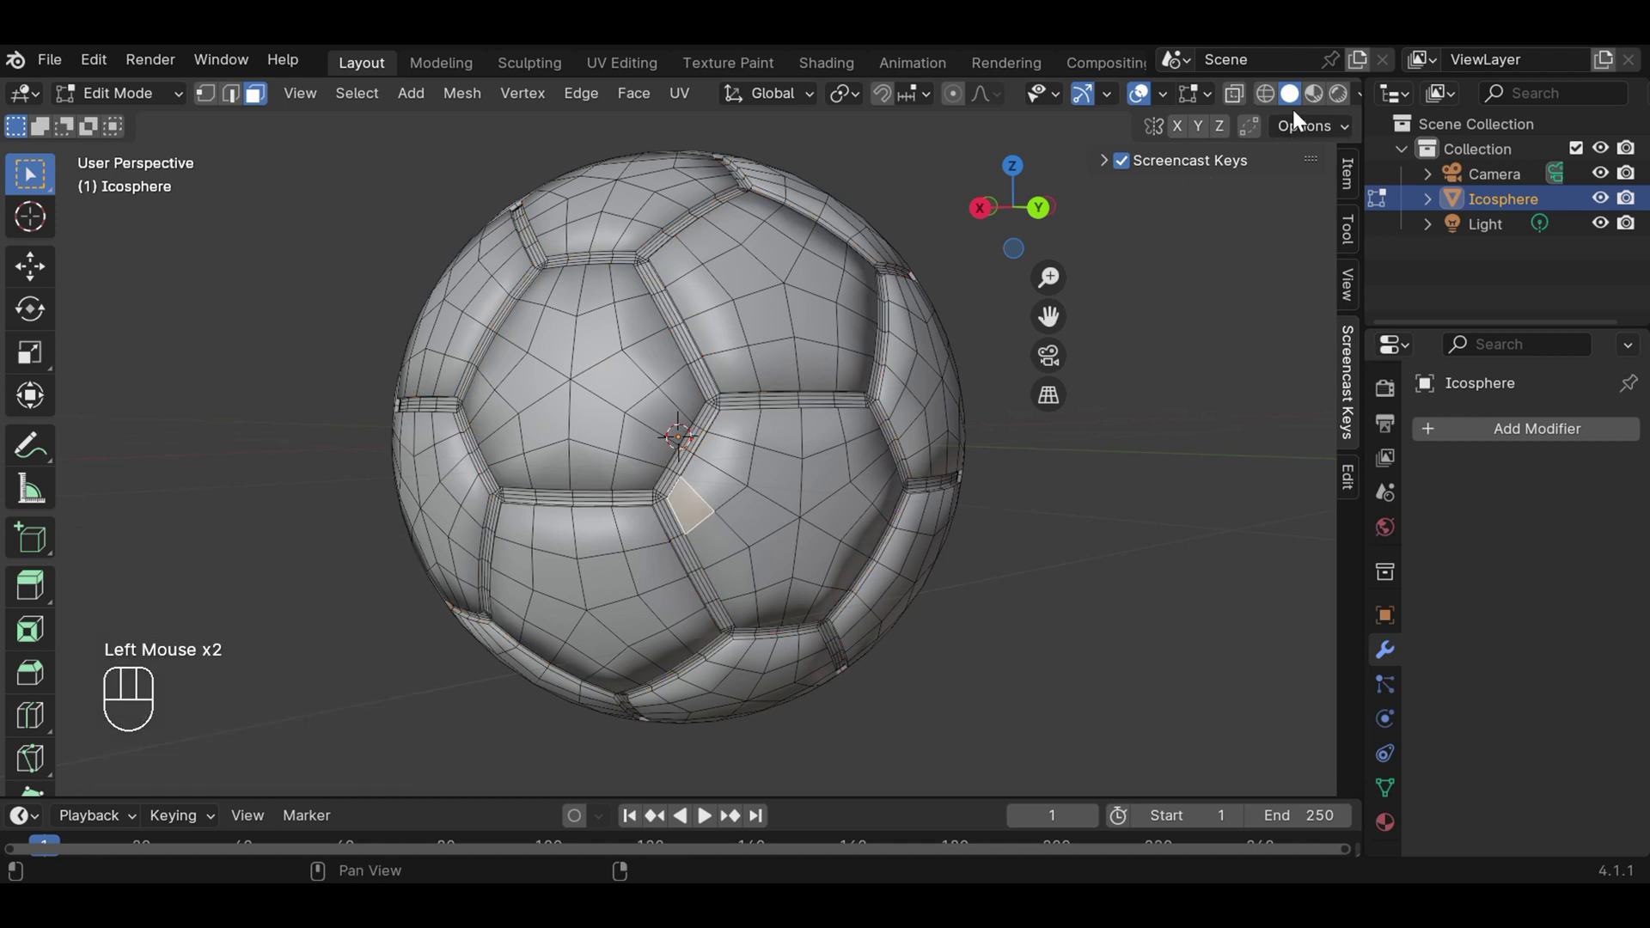
Return to Object Mode and switch the viewport to Material Preview shading.
left_click_drag(150, 104, 154, 133)
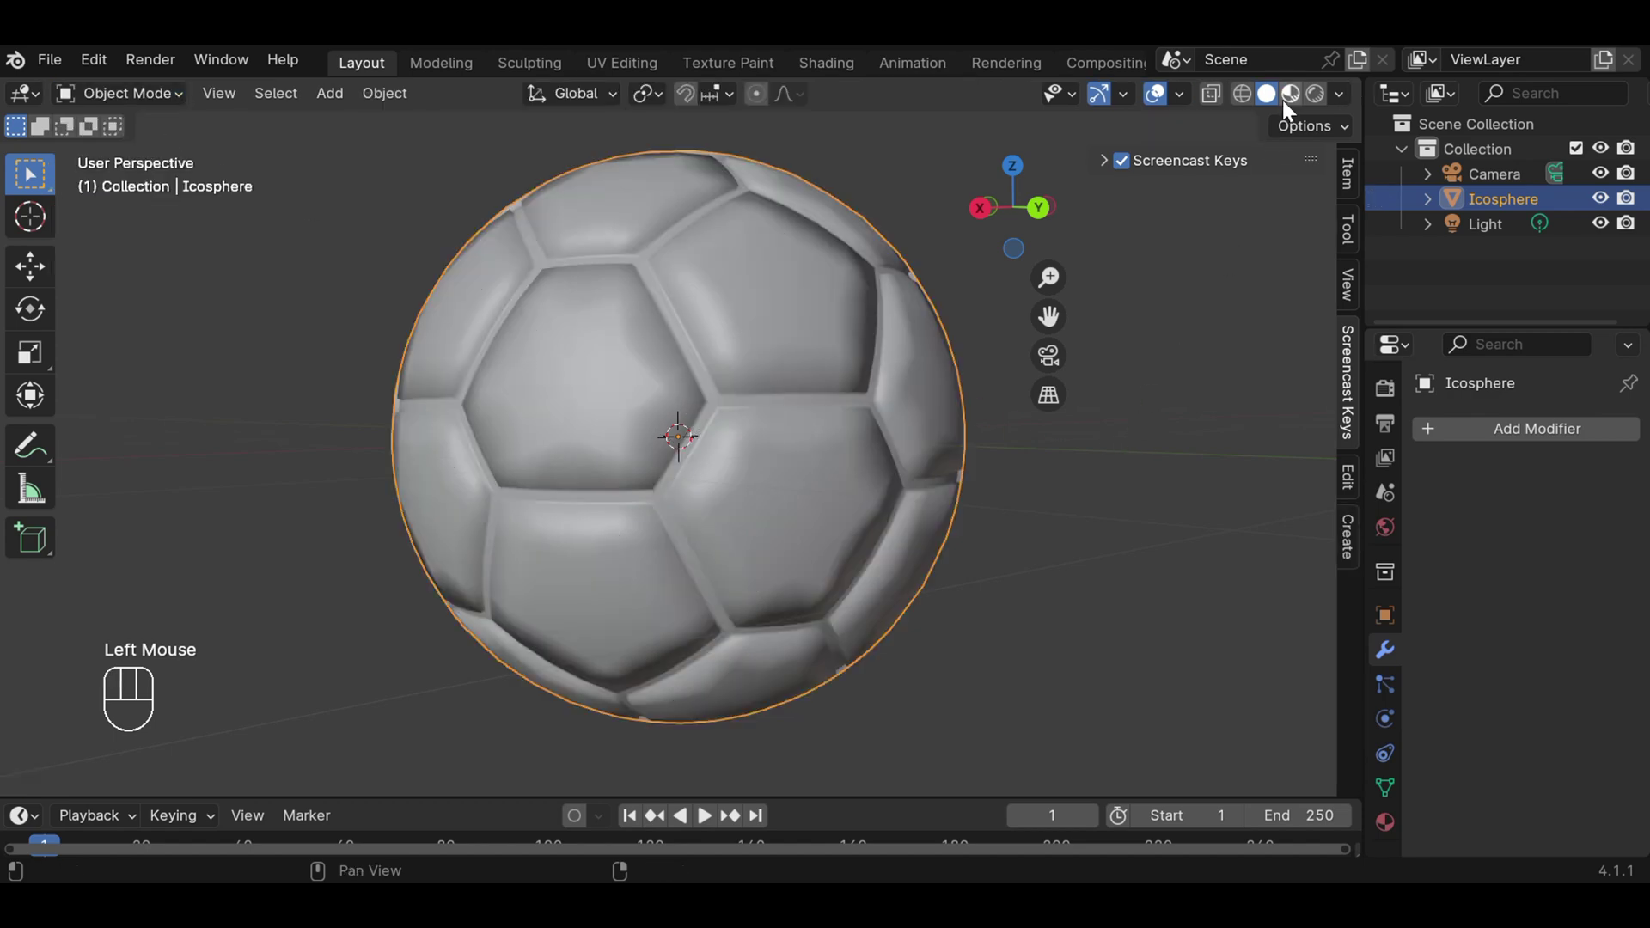
left_click(1294, 98)
Orbit the ball to inspect the red and white panels and recessed blue grooves.
left_click_drag(1124, 384, 962, 553)
left_click_drag(1193, 100, 922, 289)
scroll("down", 3)
scroll("up", 3)
left_click_drag(919, 452, 671, 553)
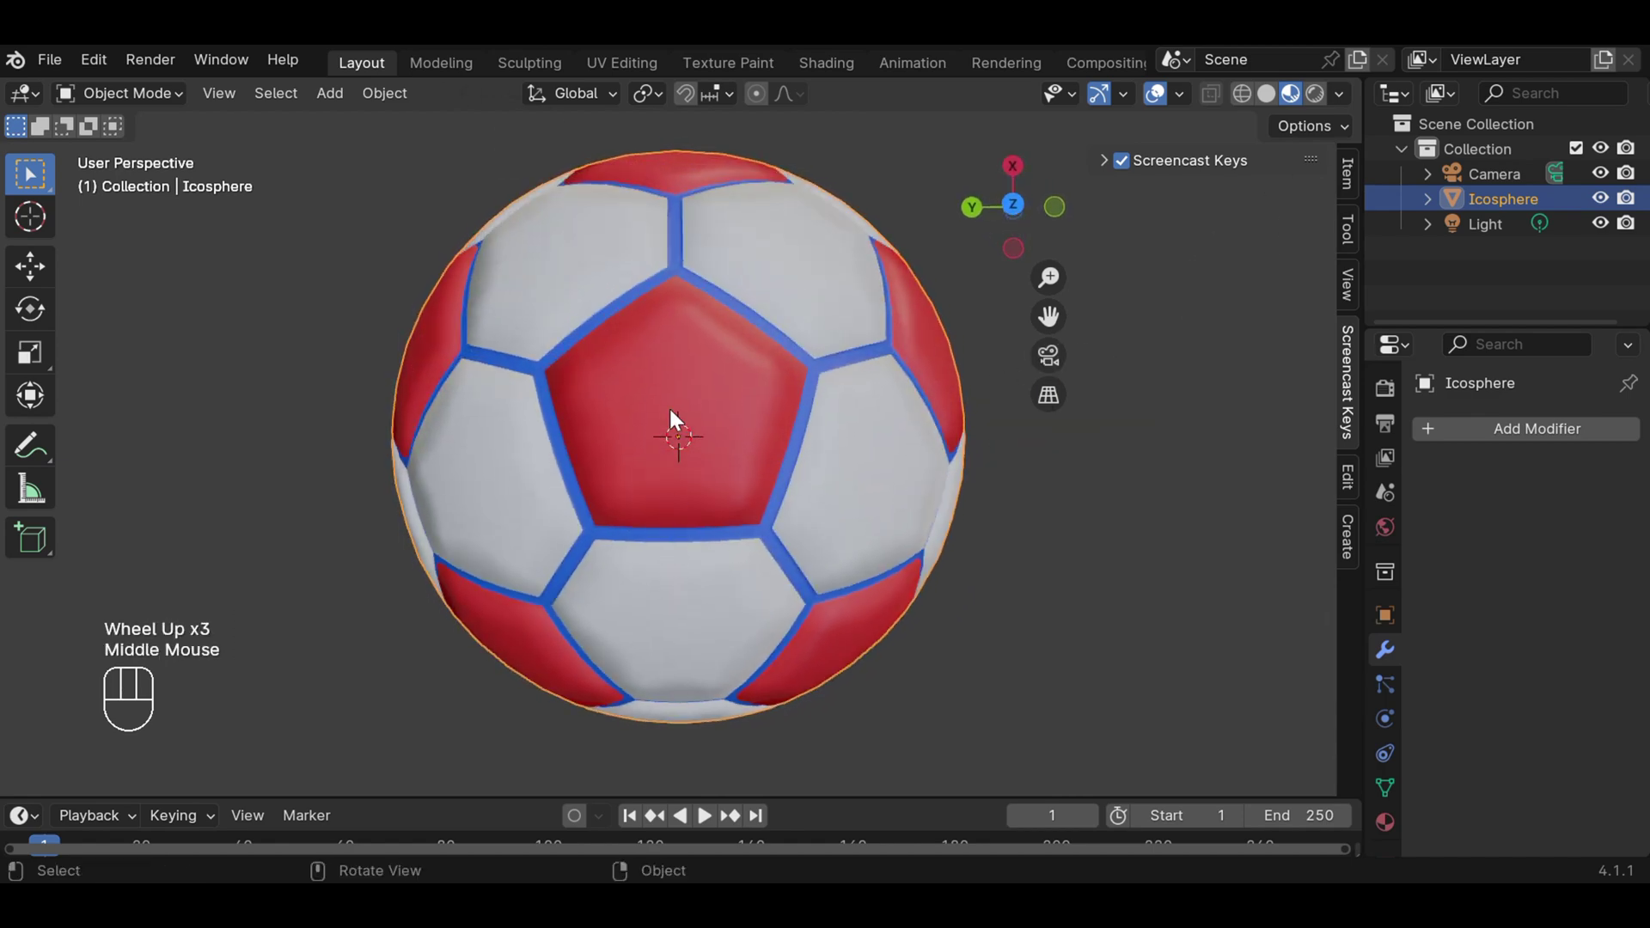
left_click_drag(671, 347, 668, 392)
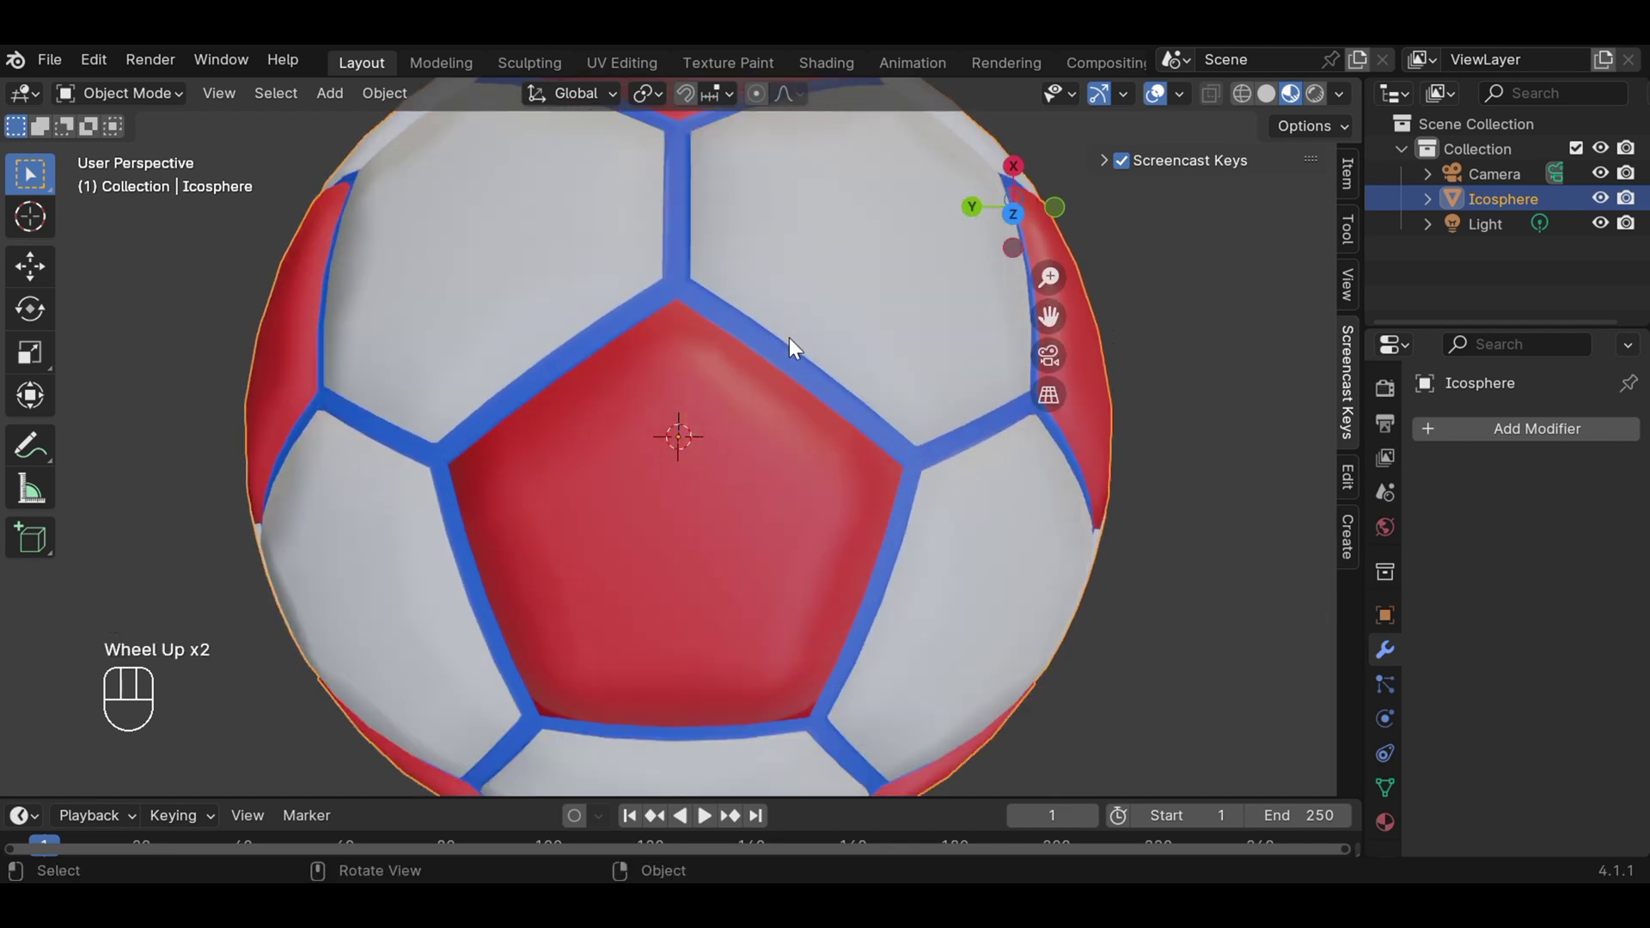